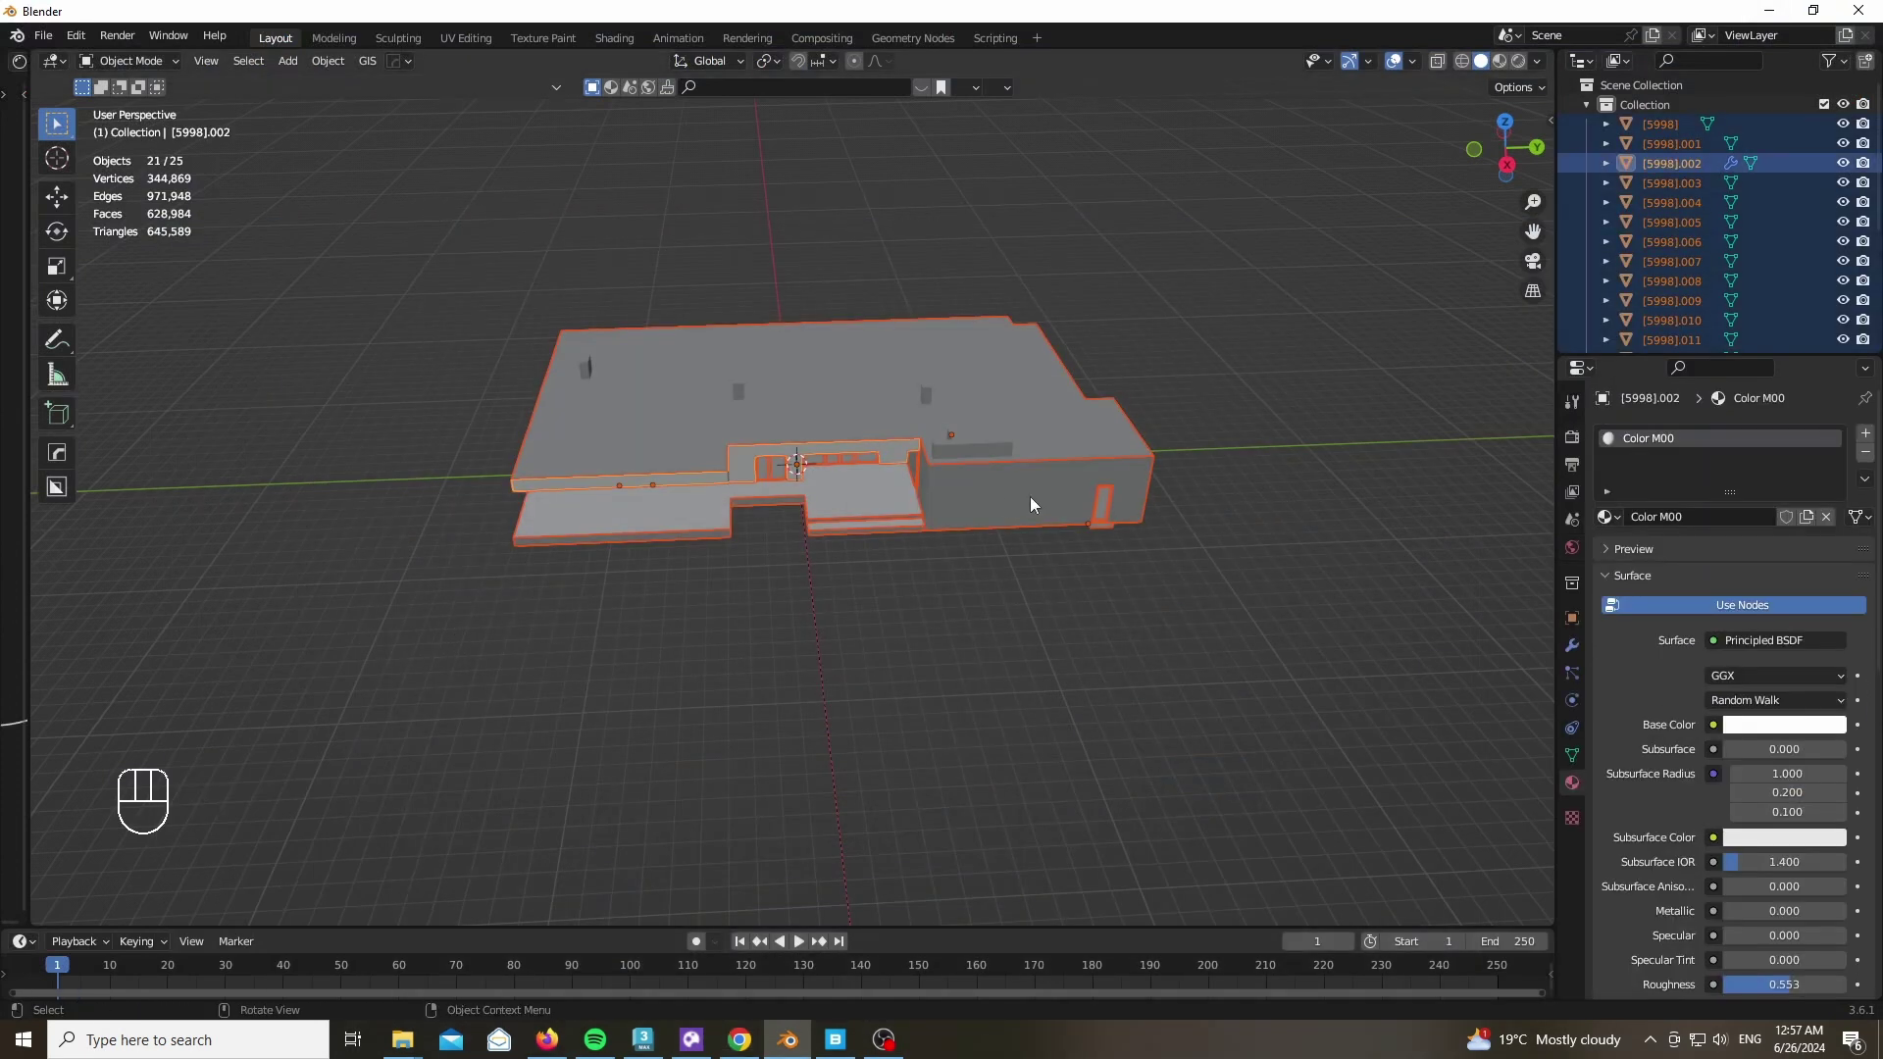
Separate the house mesh into objects by material and select the right wing walls
key(Tab)
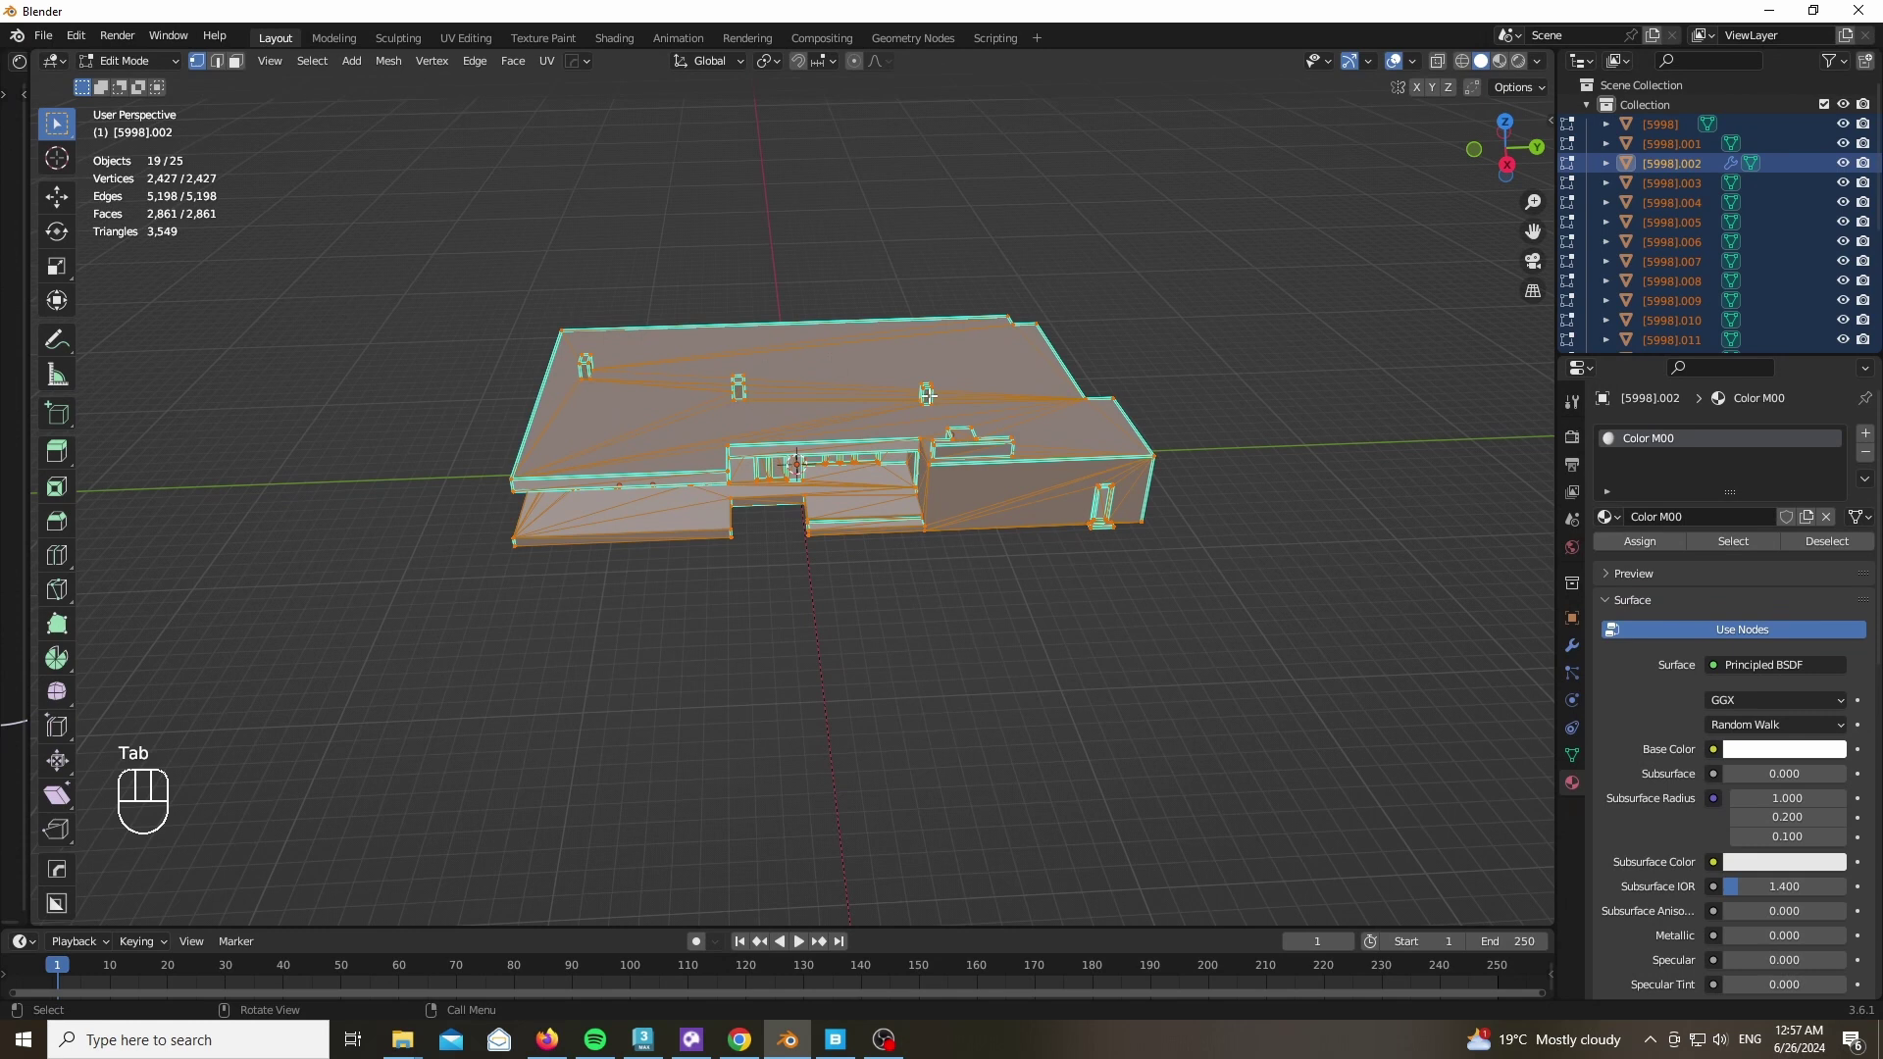
key(p)
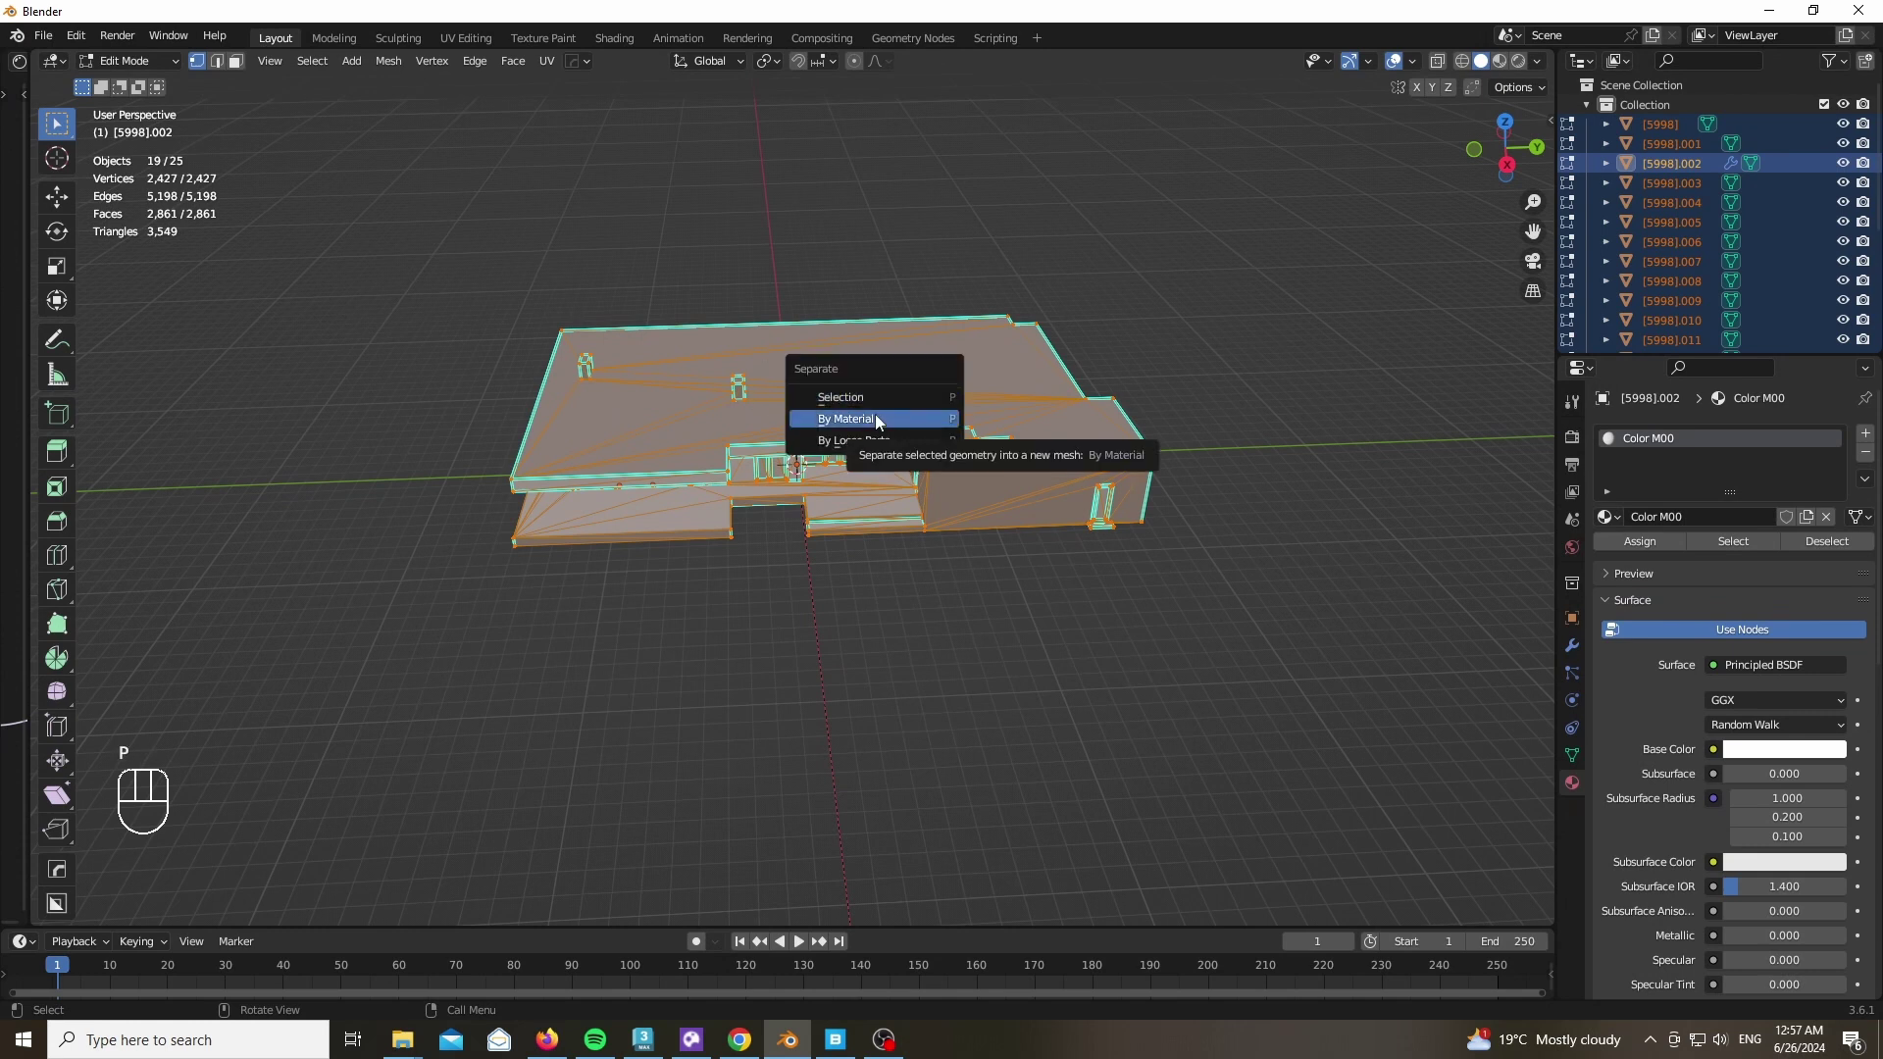
key(Tab)
click(1003, 509)
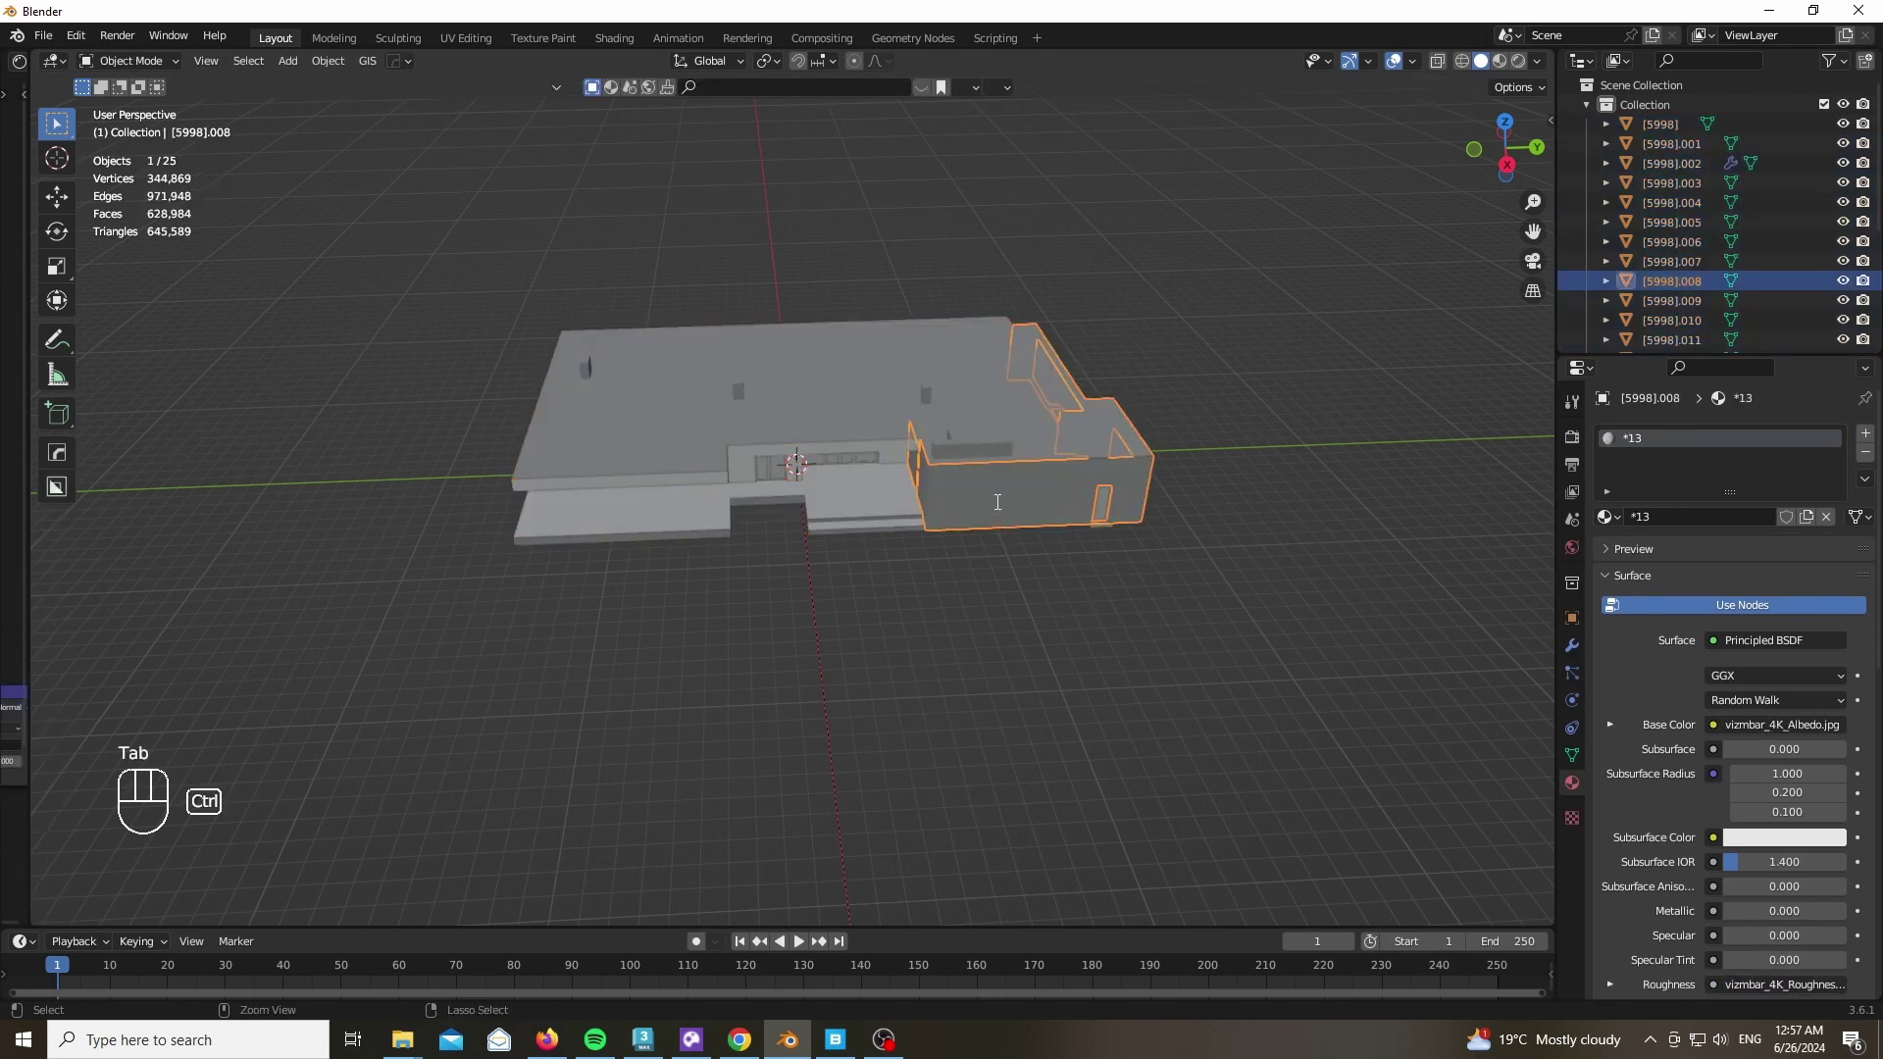
Search for the Select Linked by Material command
key(ctrl+space)
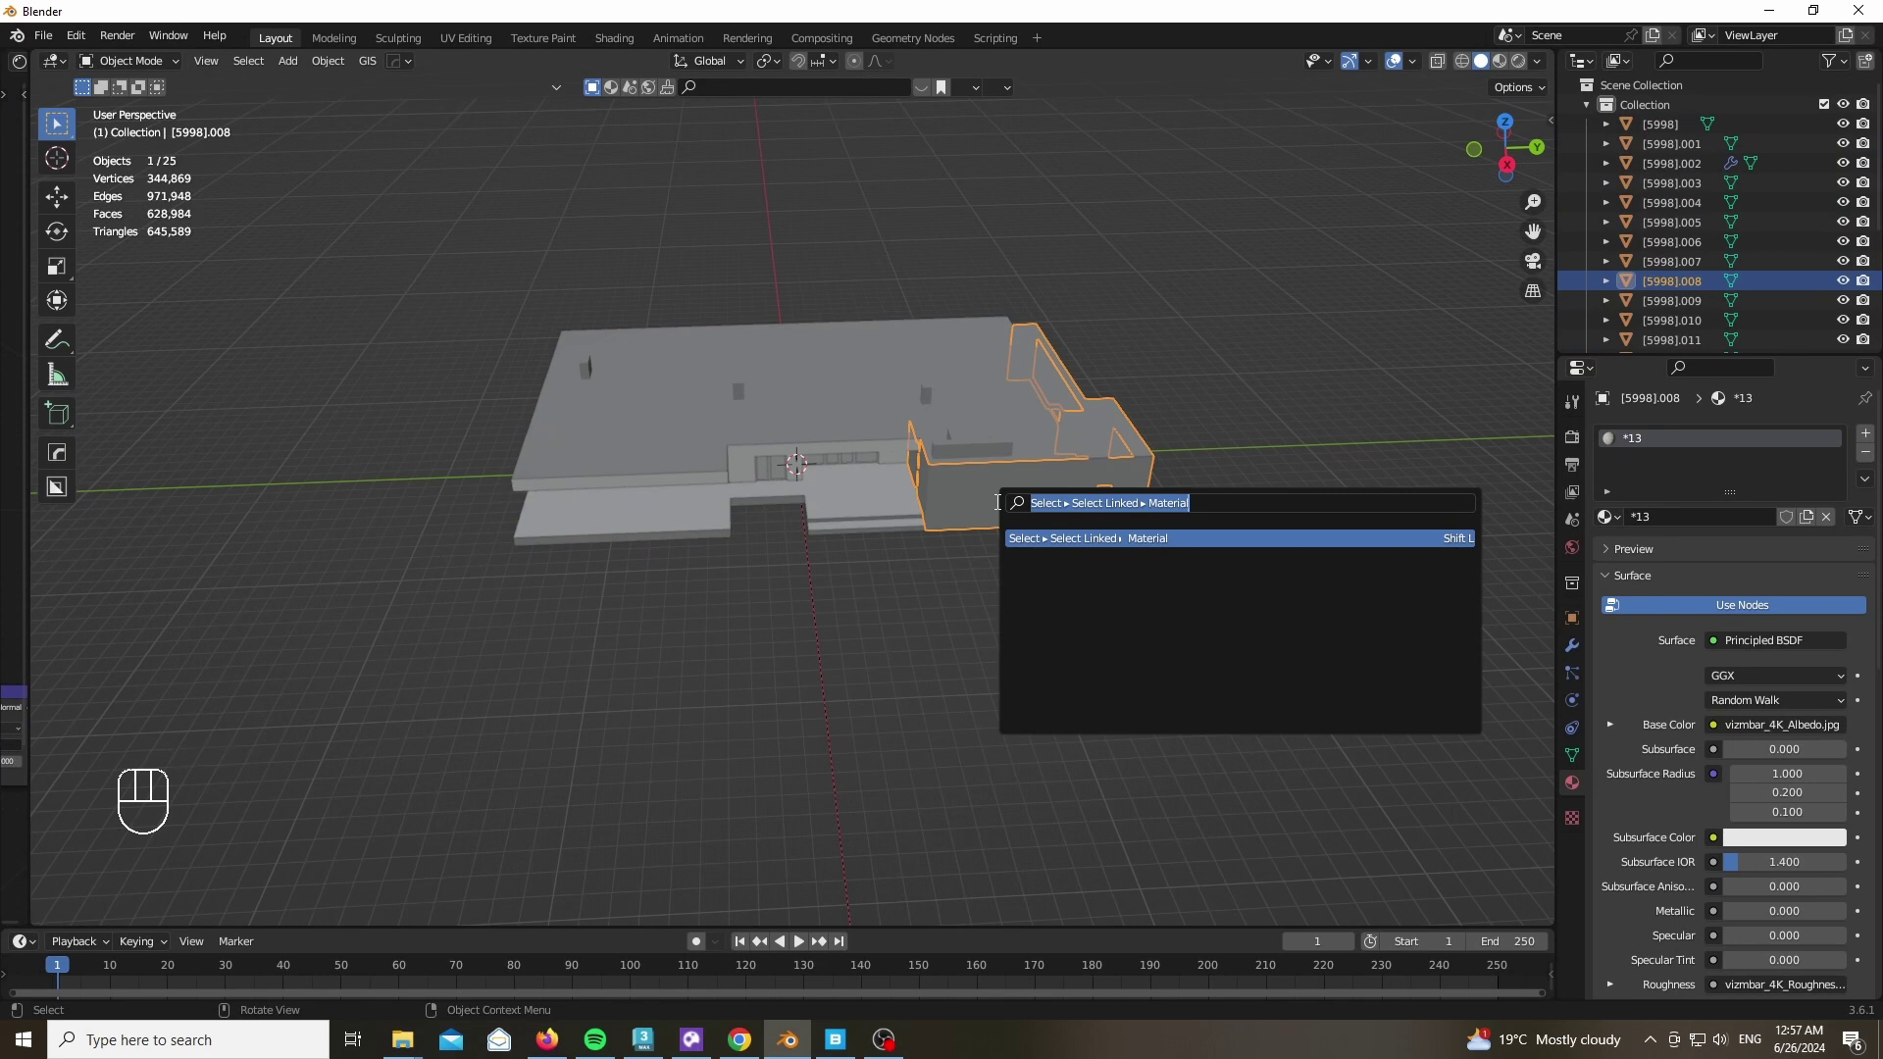
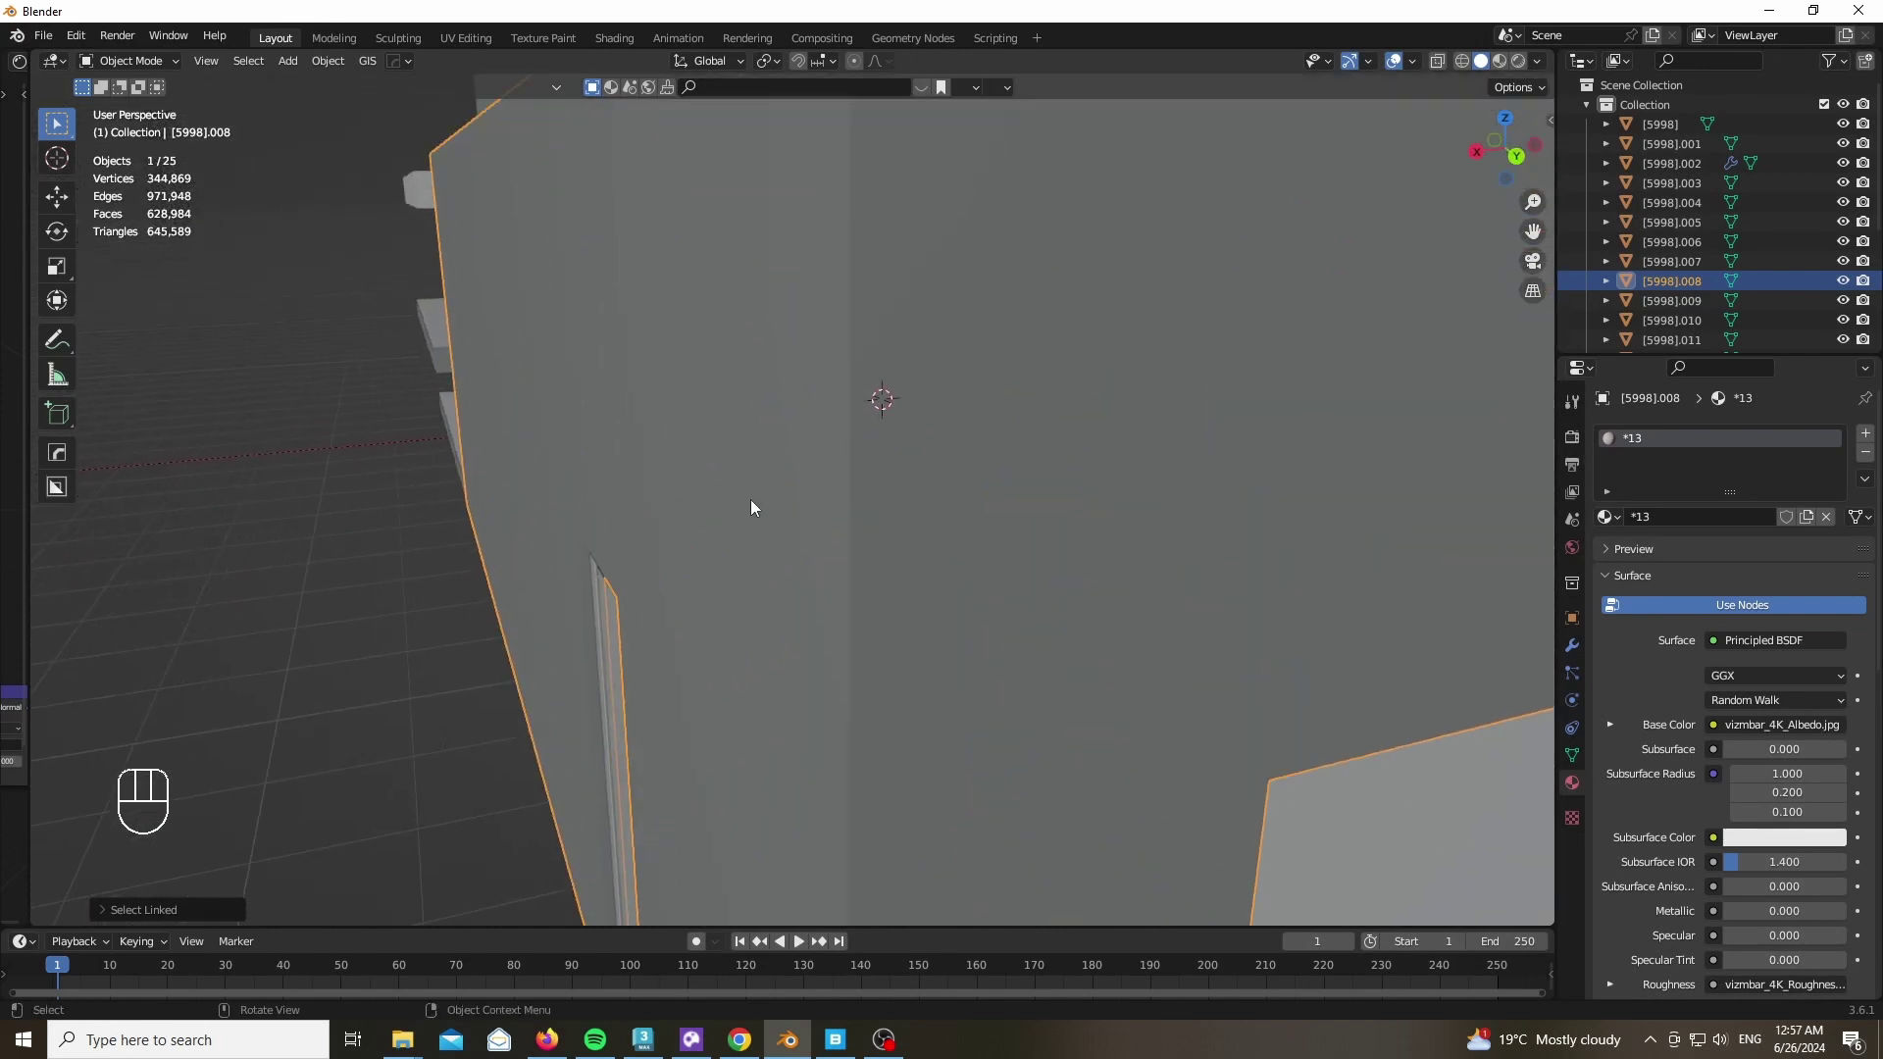
Cancel the wall bevel and merge the wall's overlapping vertices by distance
key(q)
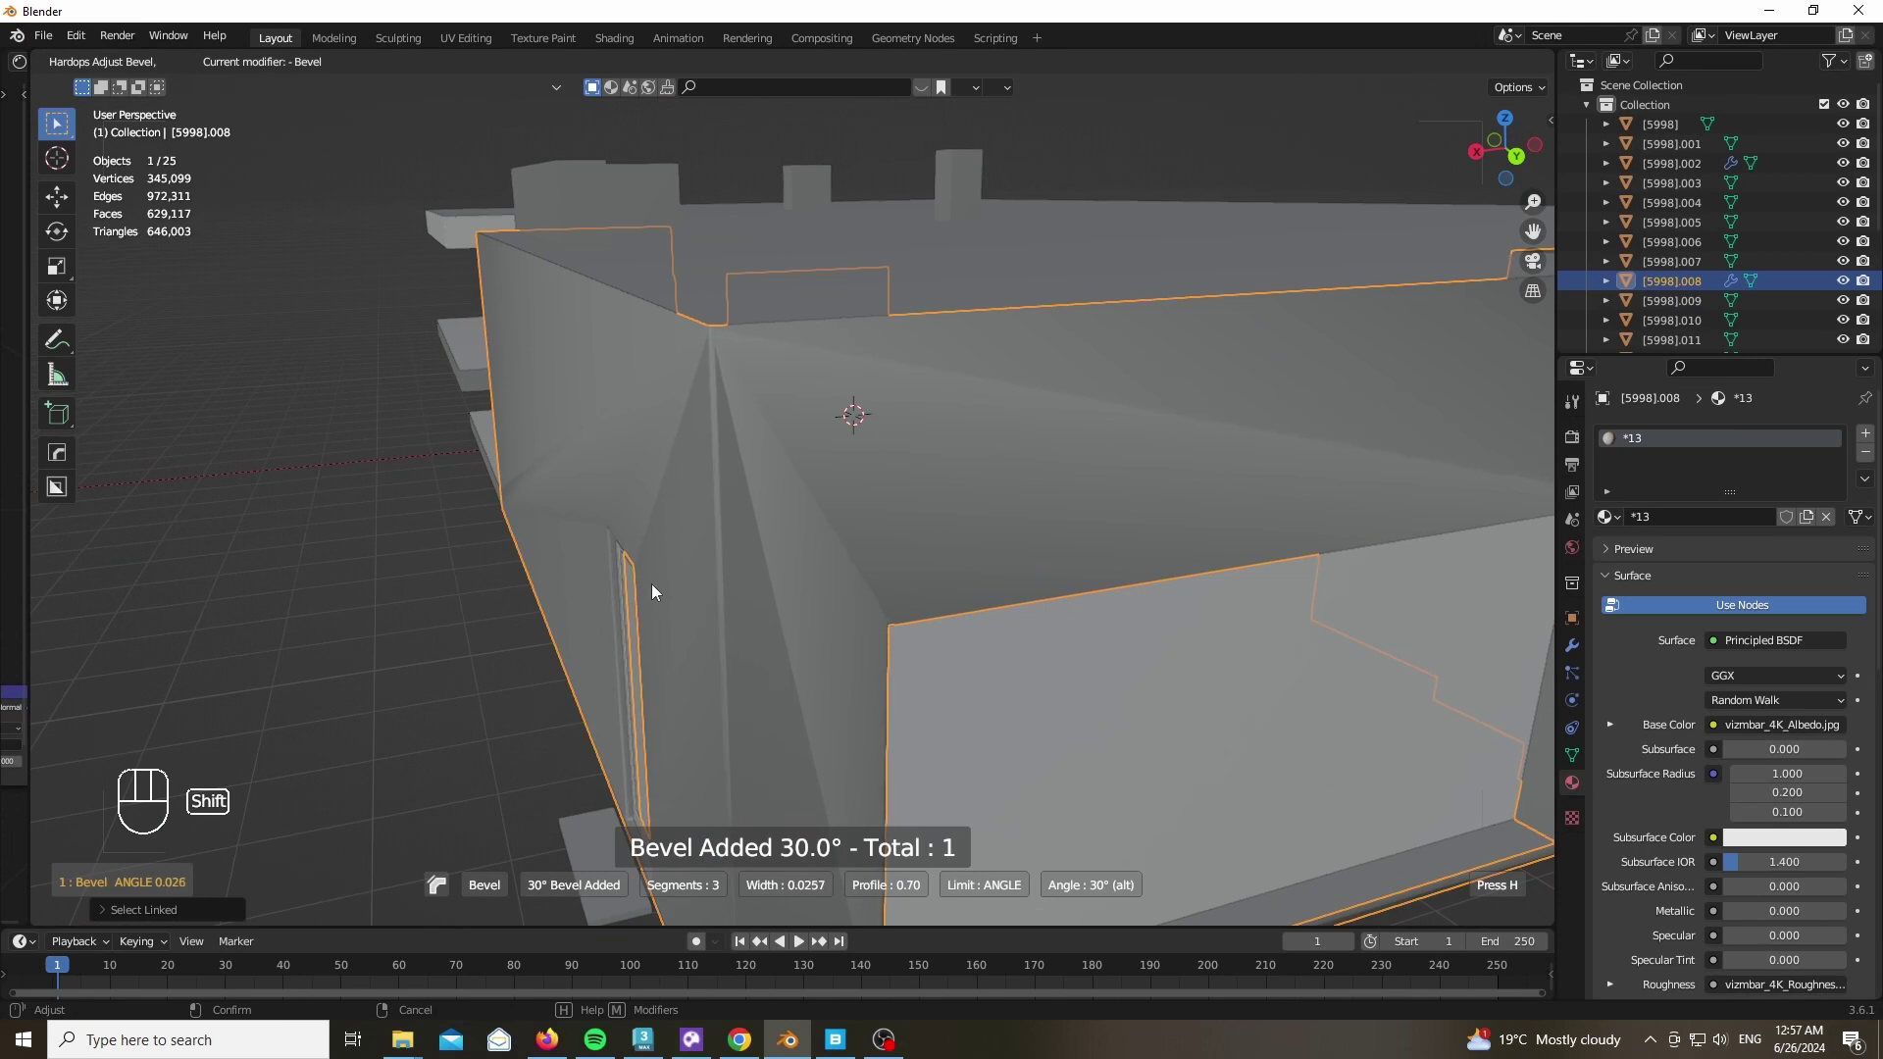
click(665, 596)
key(Tab)
key(a)
key(m)
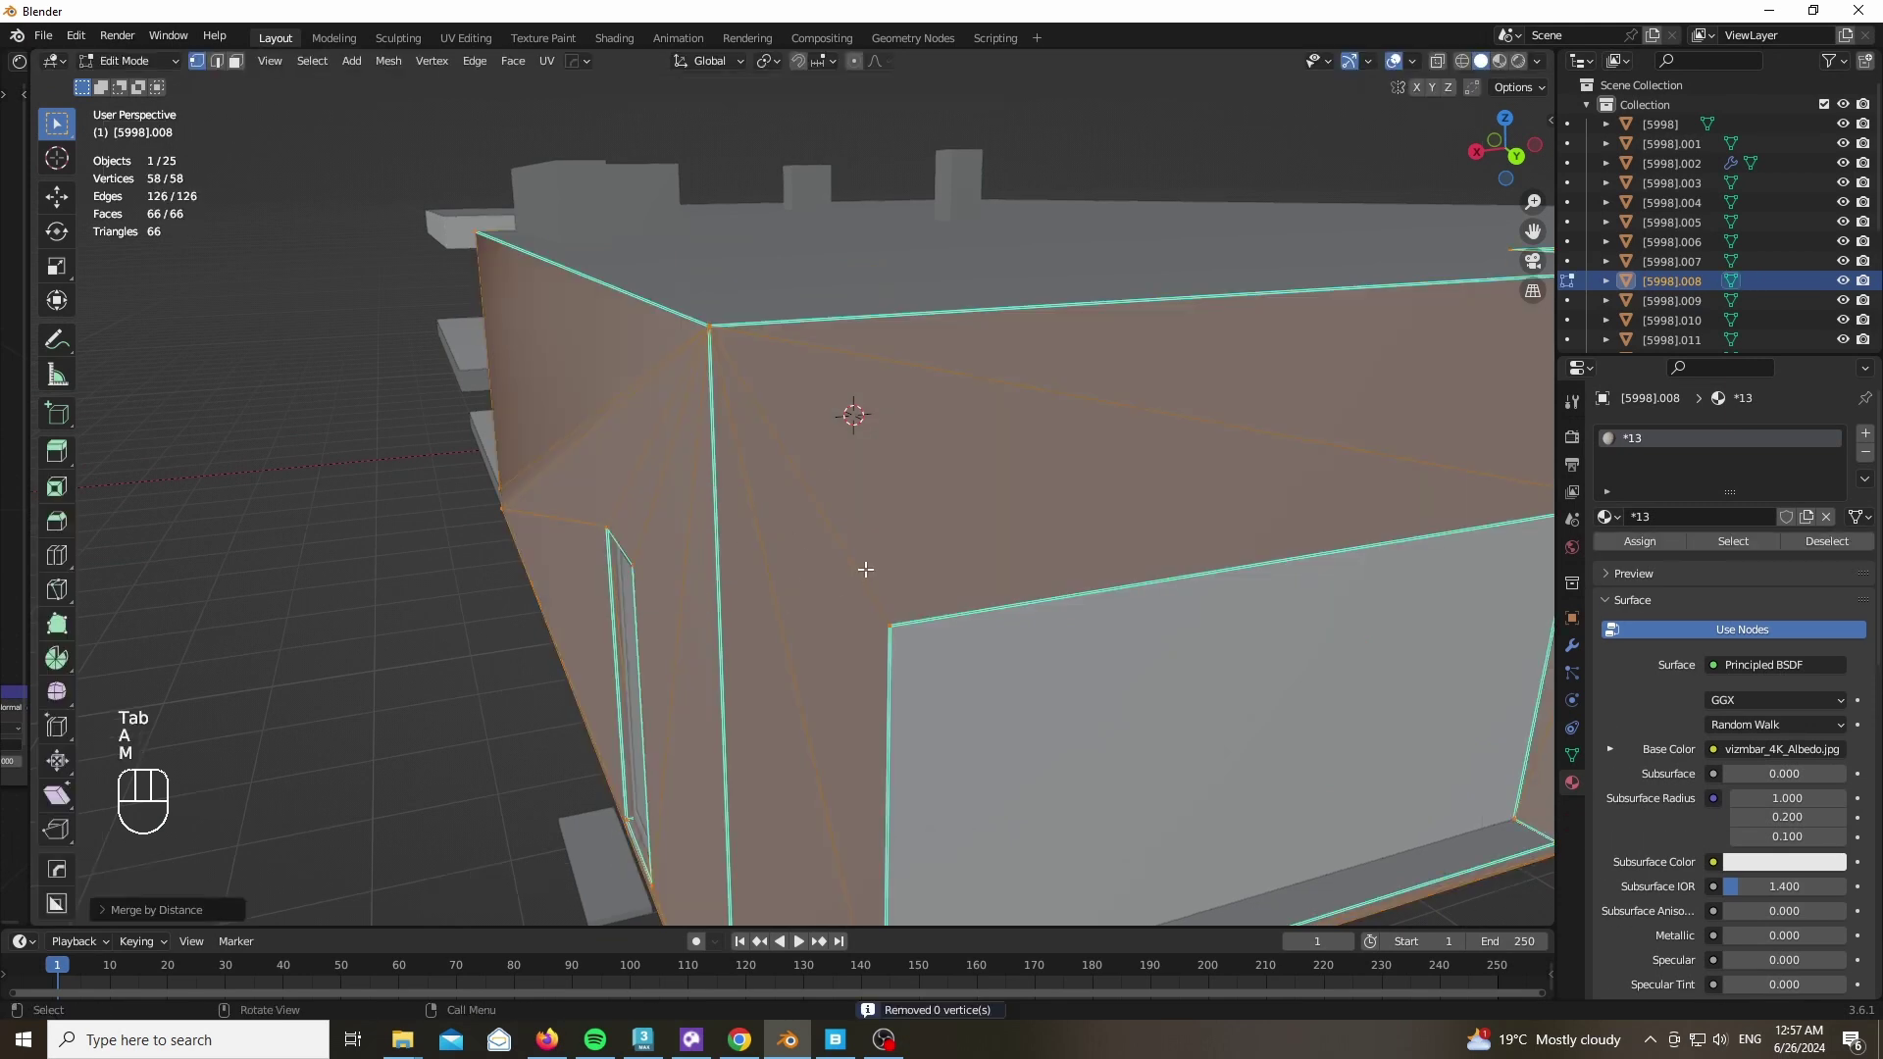
click(1525, 148)
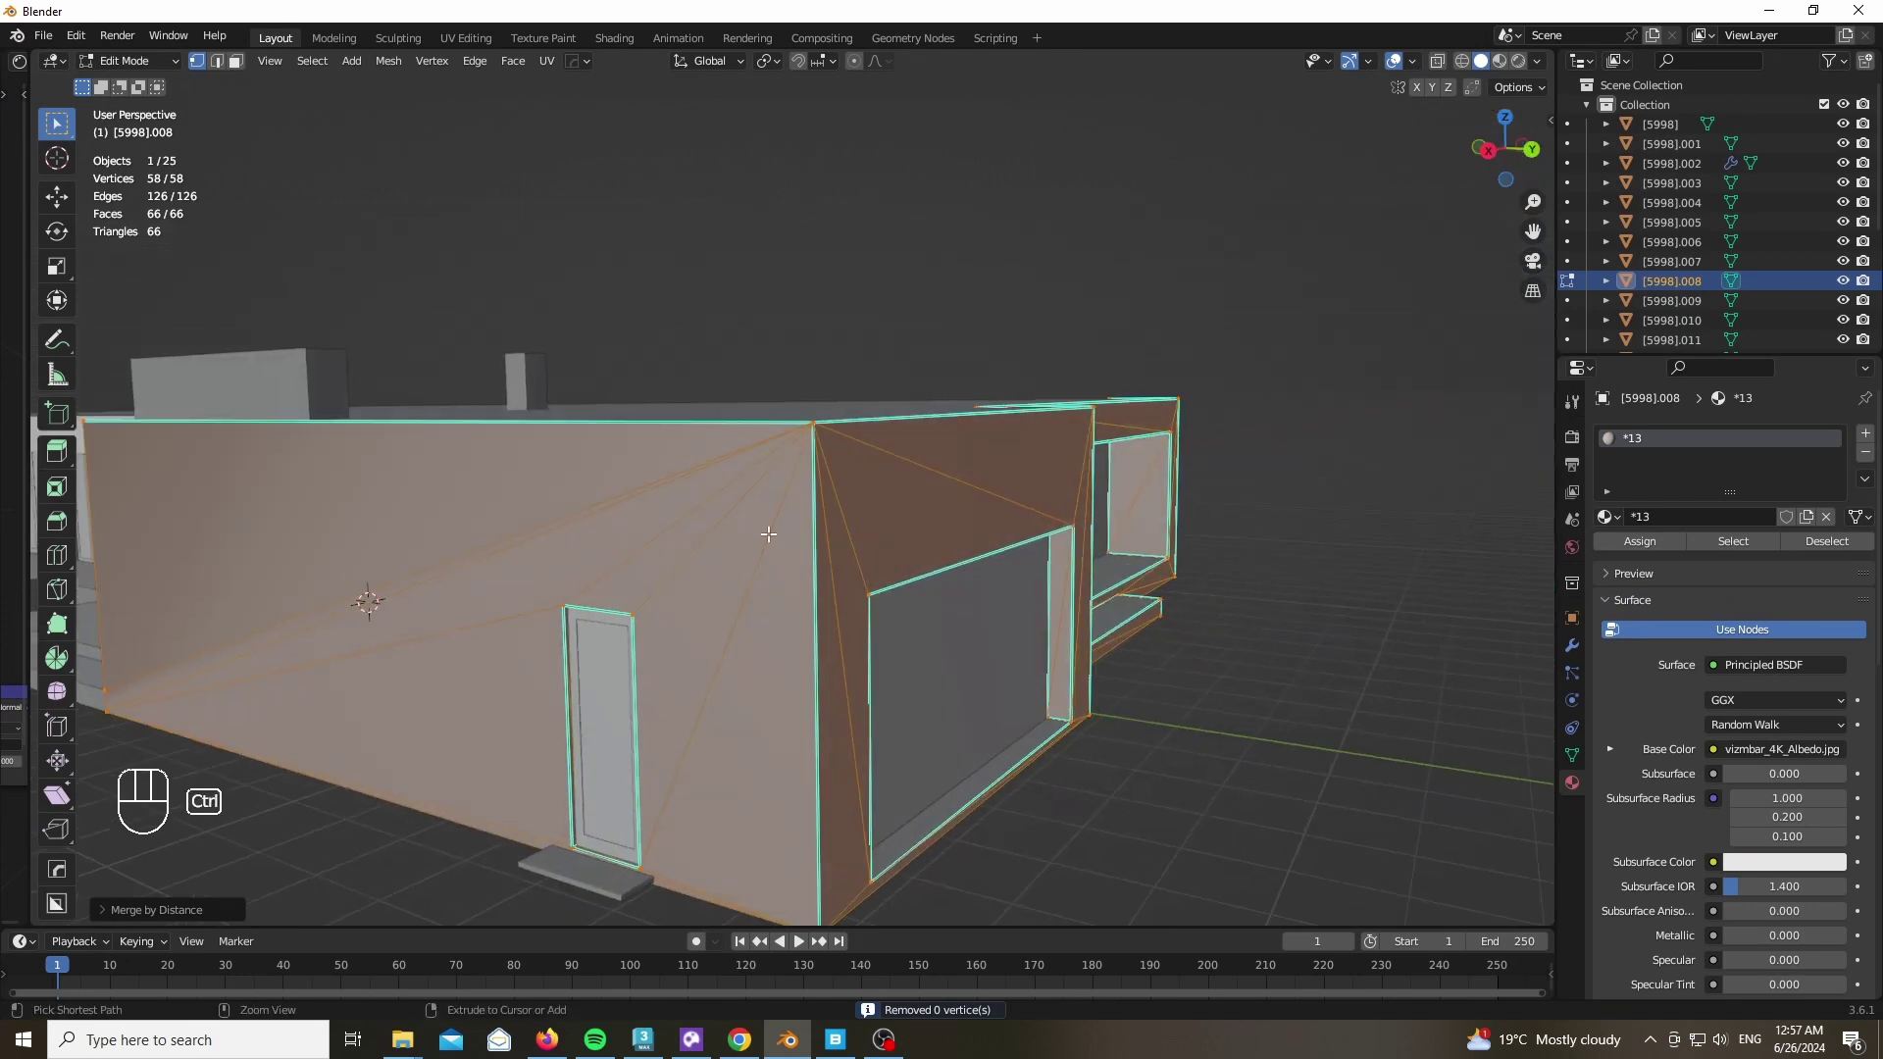
Return to object mode, deselect everything and move the view toward the window frames
key(ctrl+z)
key(ctrl+z)
key(ctrl+z)
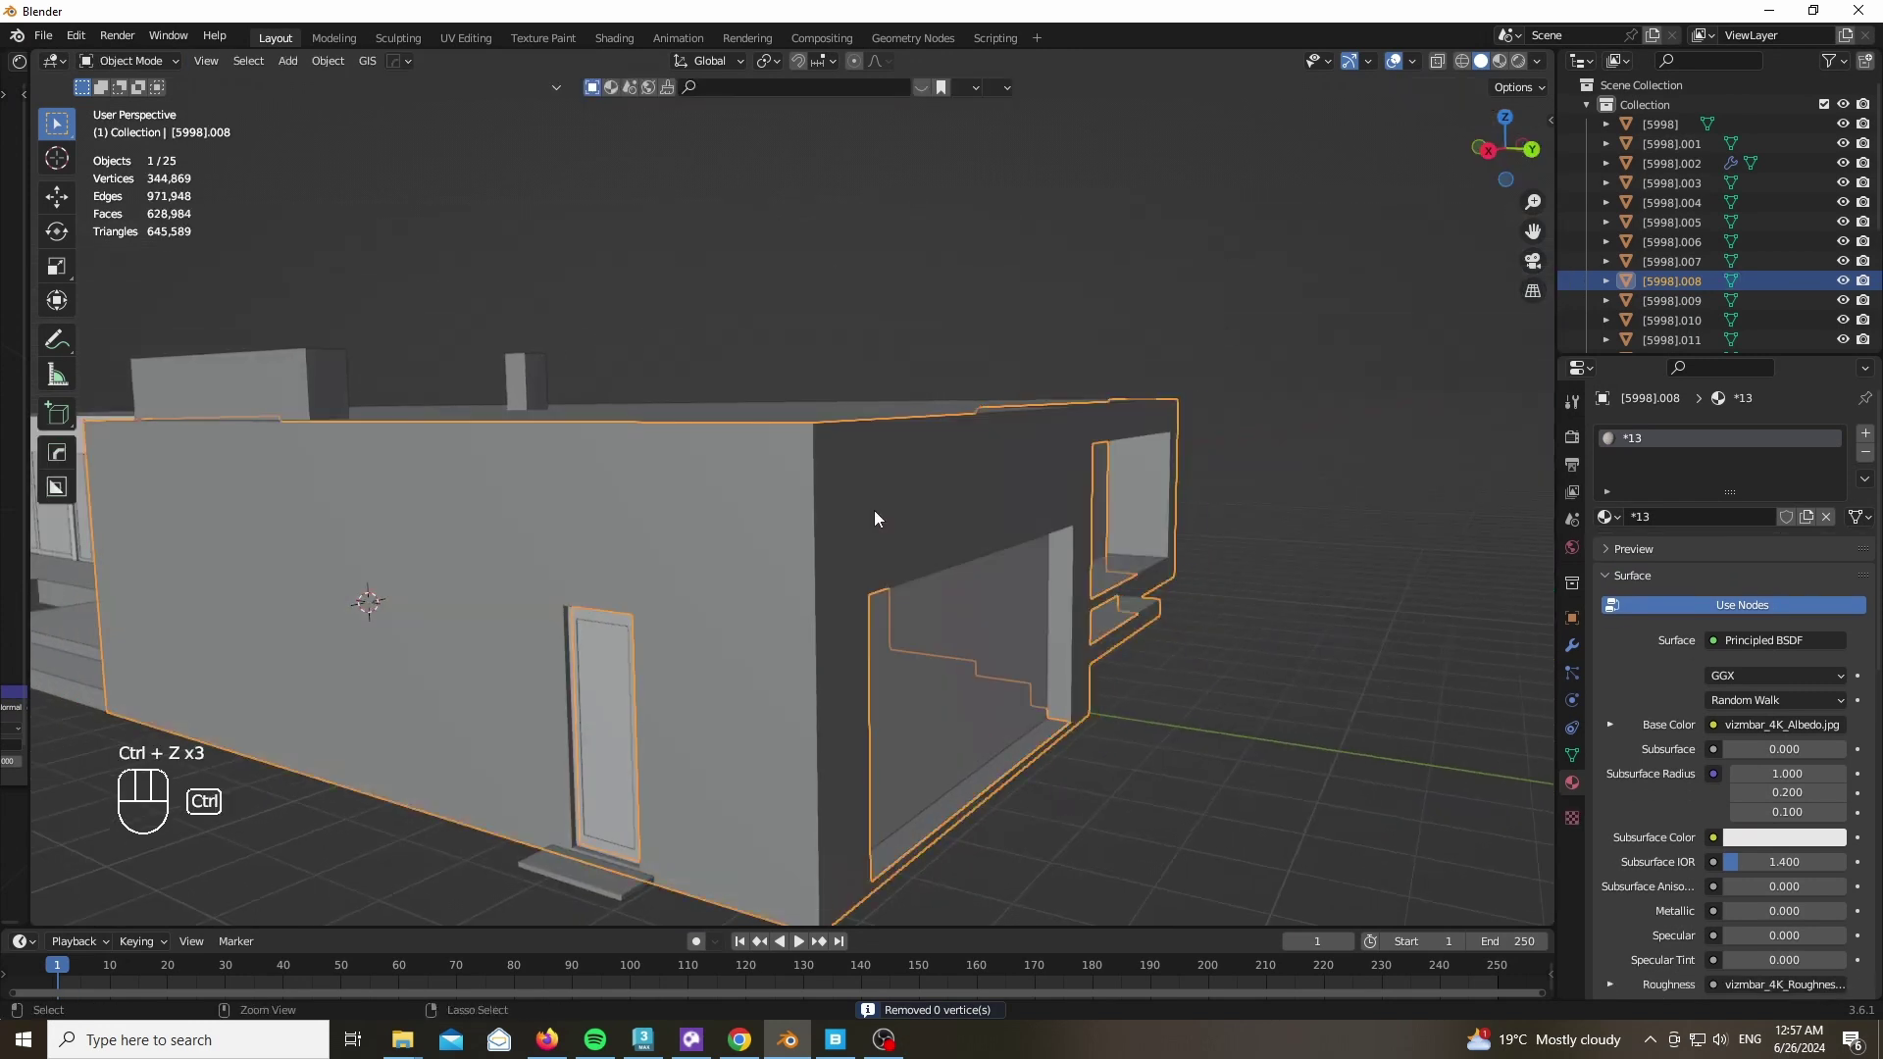
click(1183, 776)
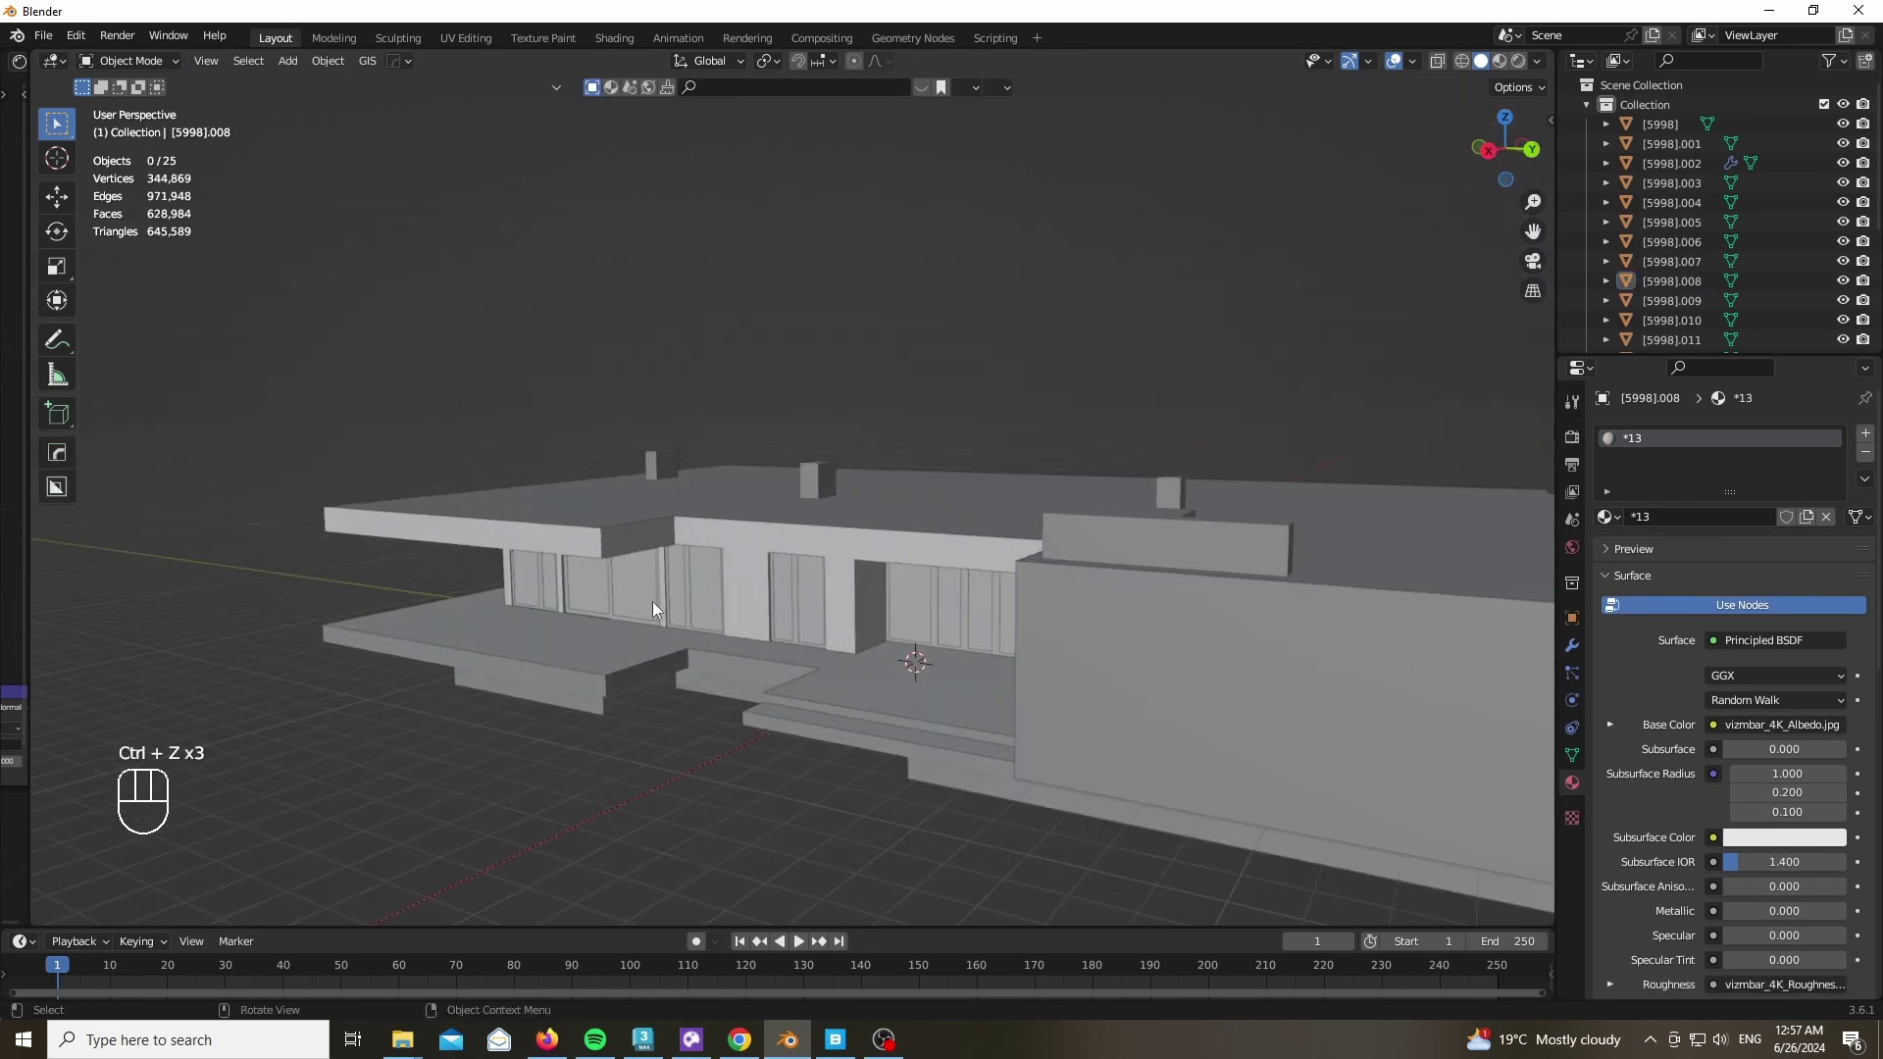
drag(660, 602, 690, 590)
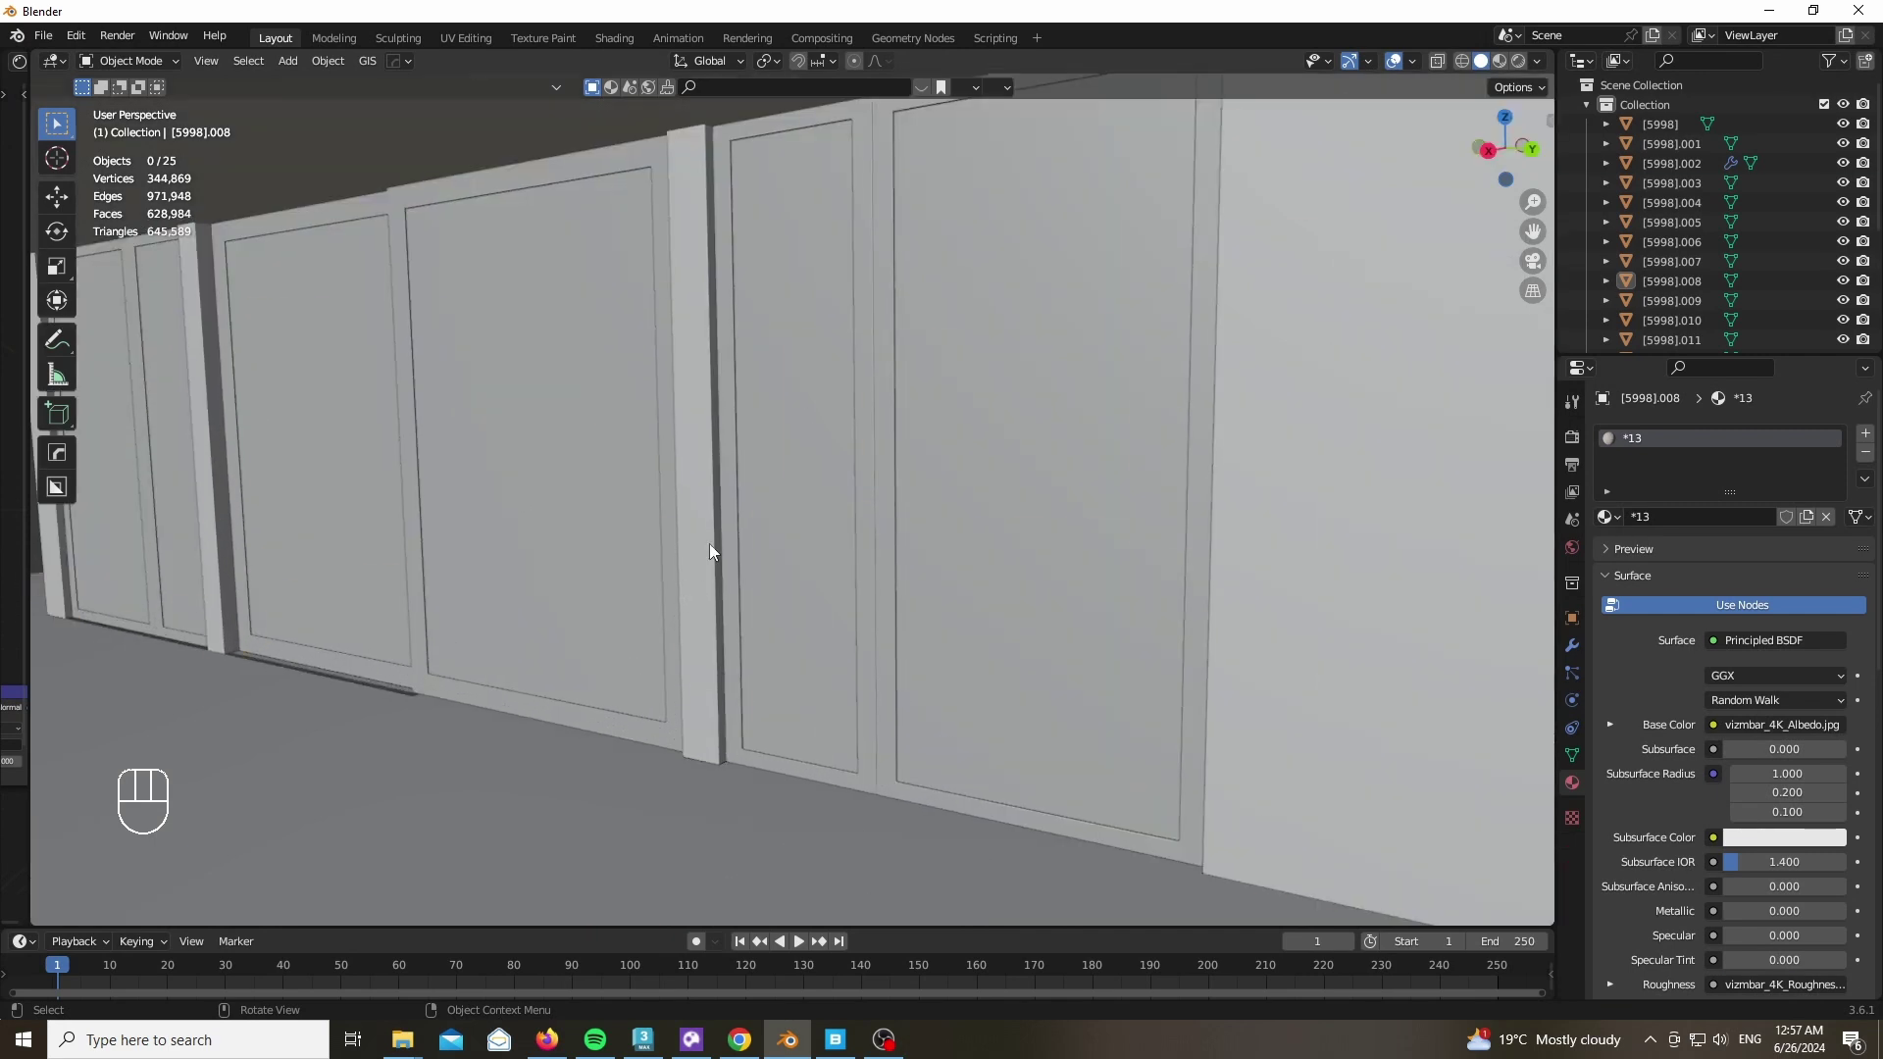
Isolate the frames piece in local view and orbit to inspect its edges
key(KP_Divide)
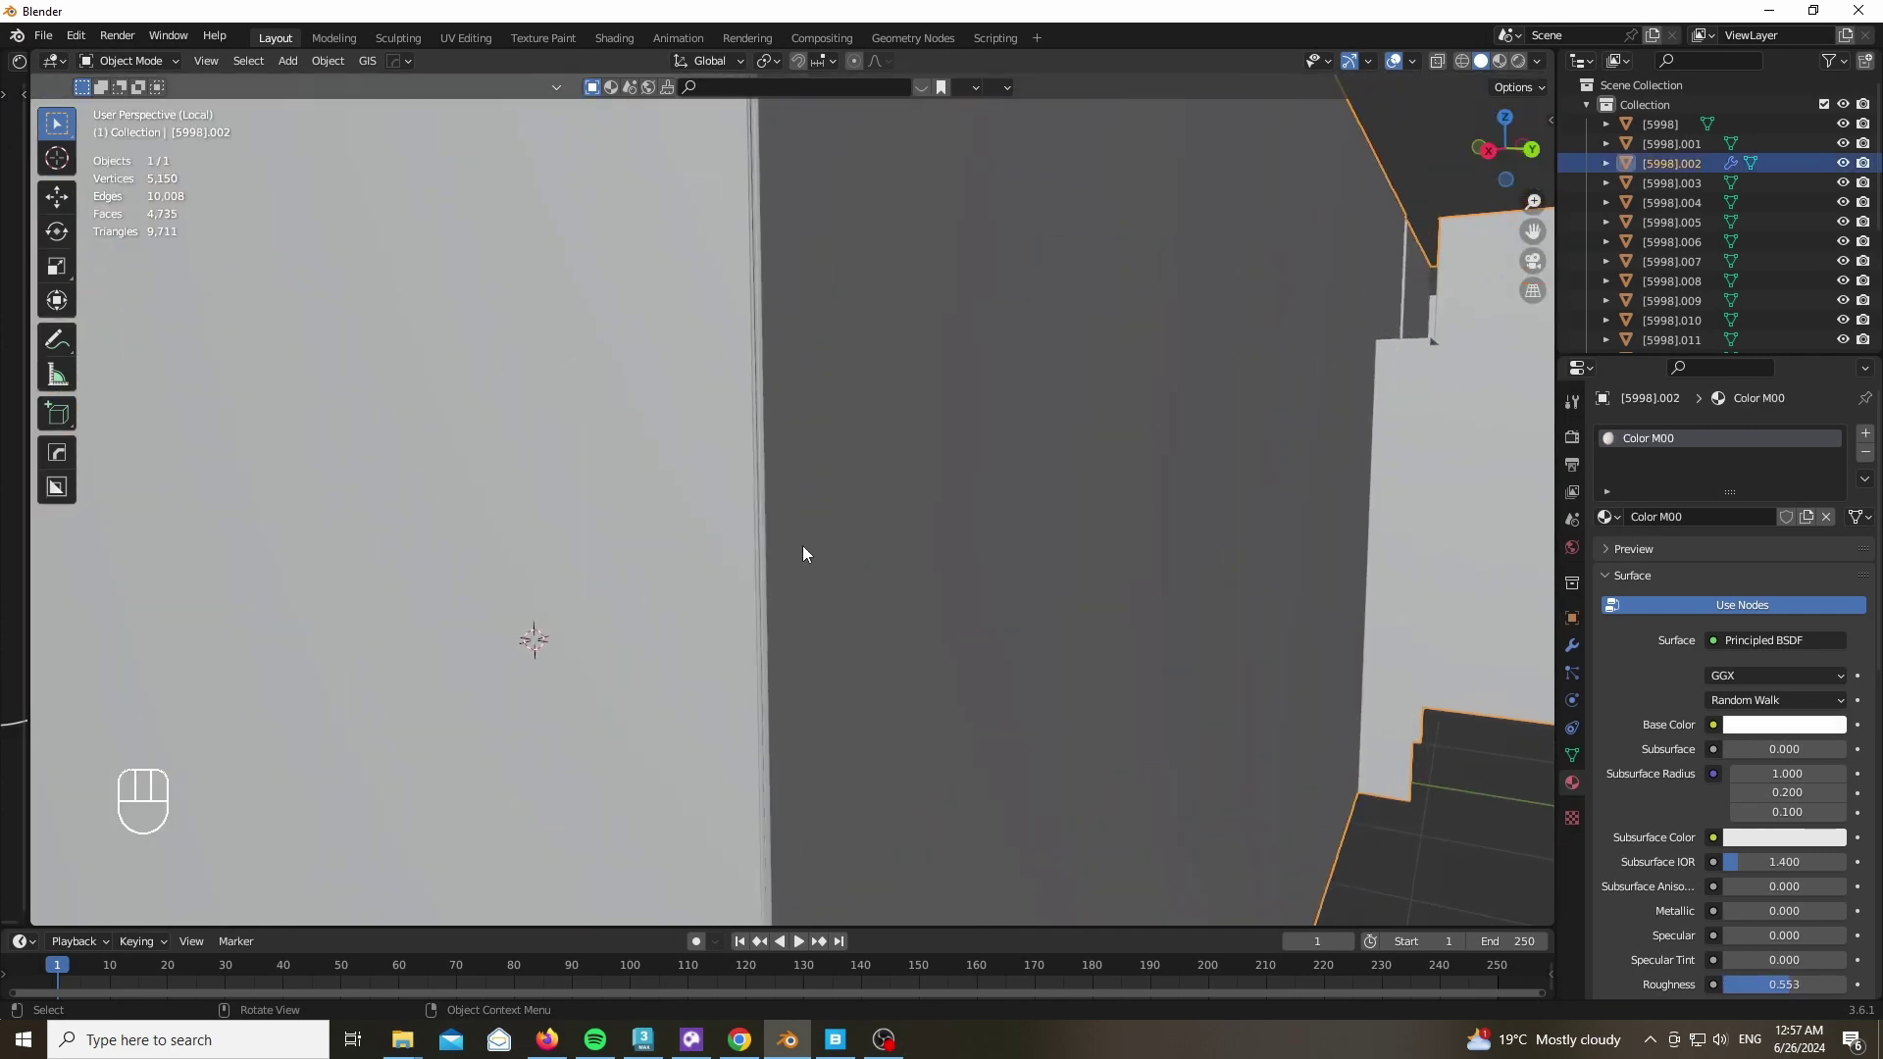
drag(422, 547, 359, 556)
drag(432, 570, 1612, 469)
drag(1611, 469, 1726, 512)
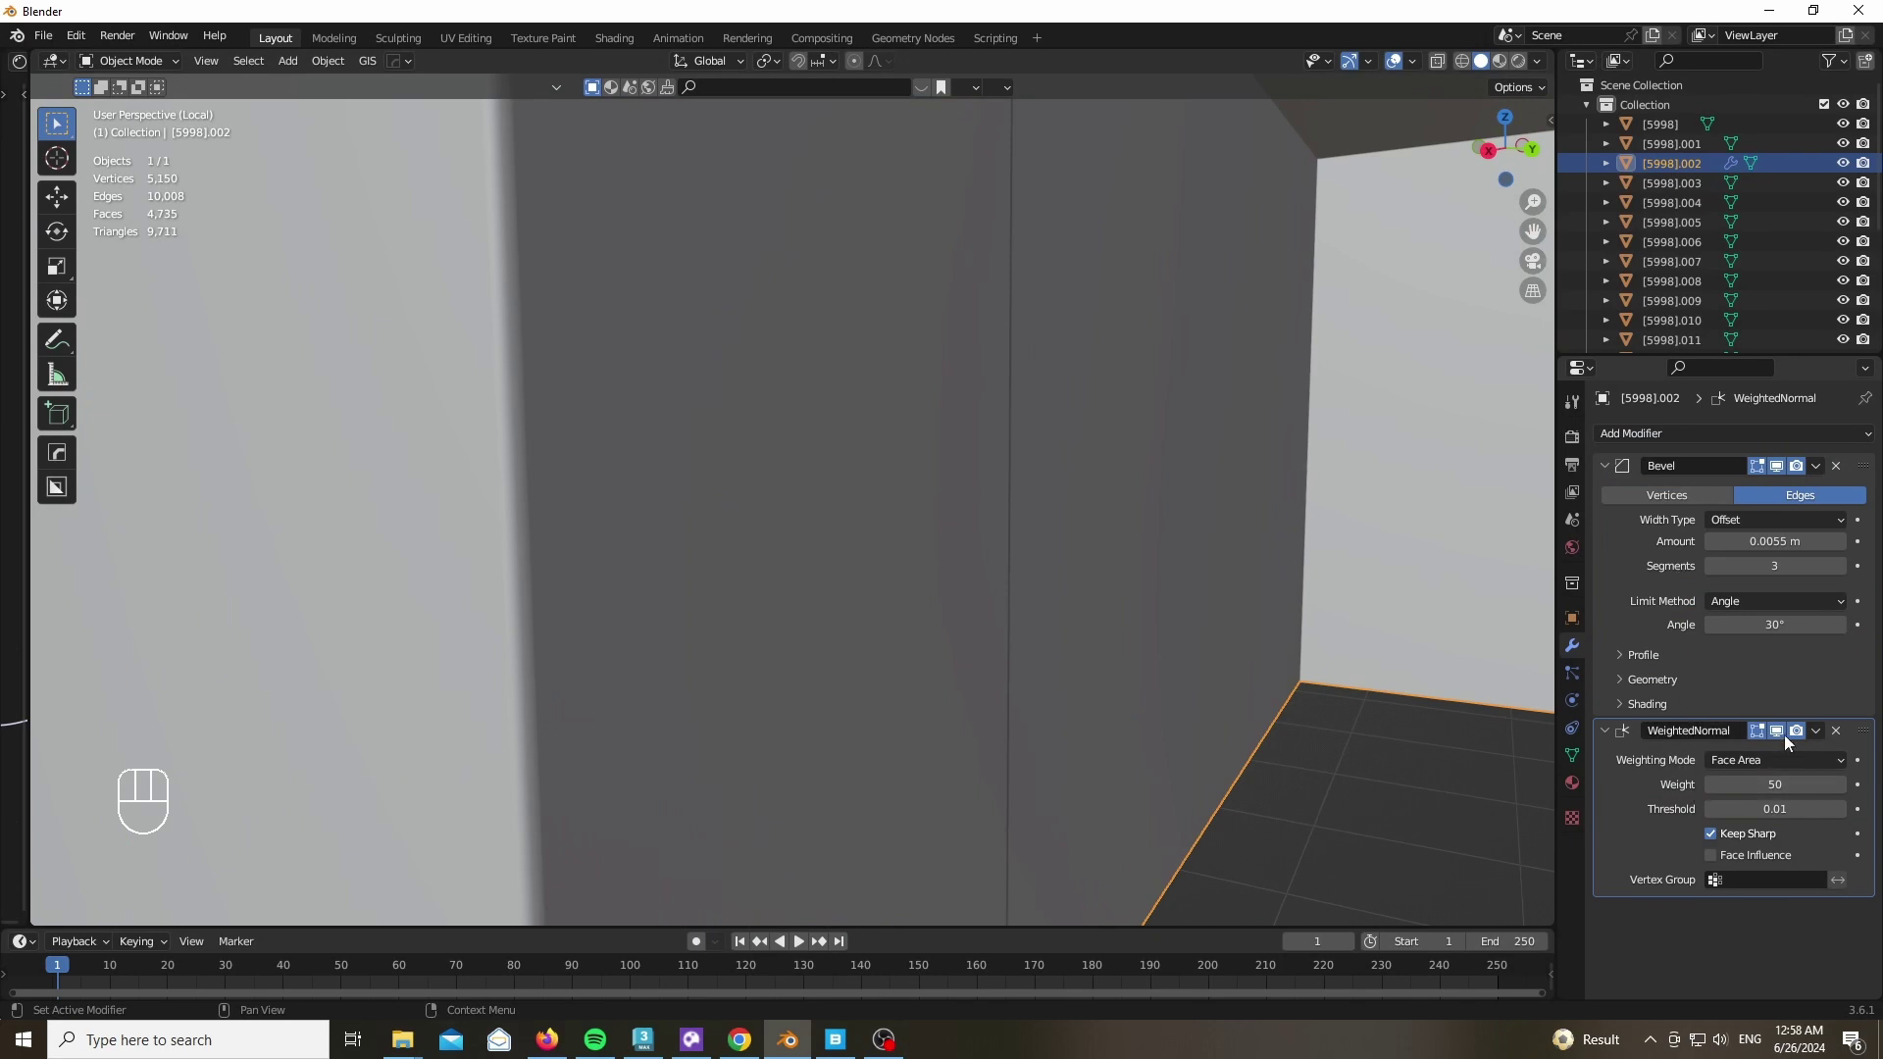
Add a 0.0055 m three-segment 30° angle-limited bevel with weighted normals, then exit local view
click(1783, 735)
middle_click(845, 469)
click(1787, 740)
double_click(1718, 839)
click(1718, 840)
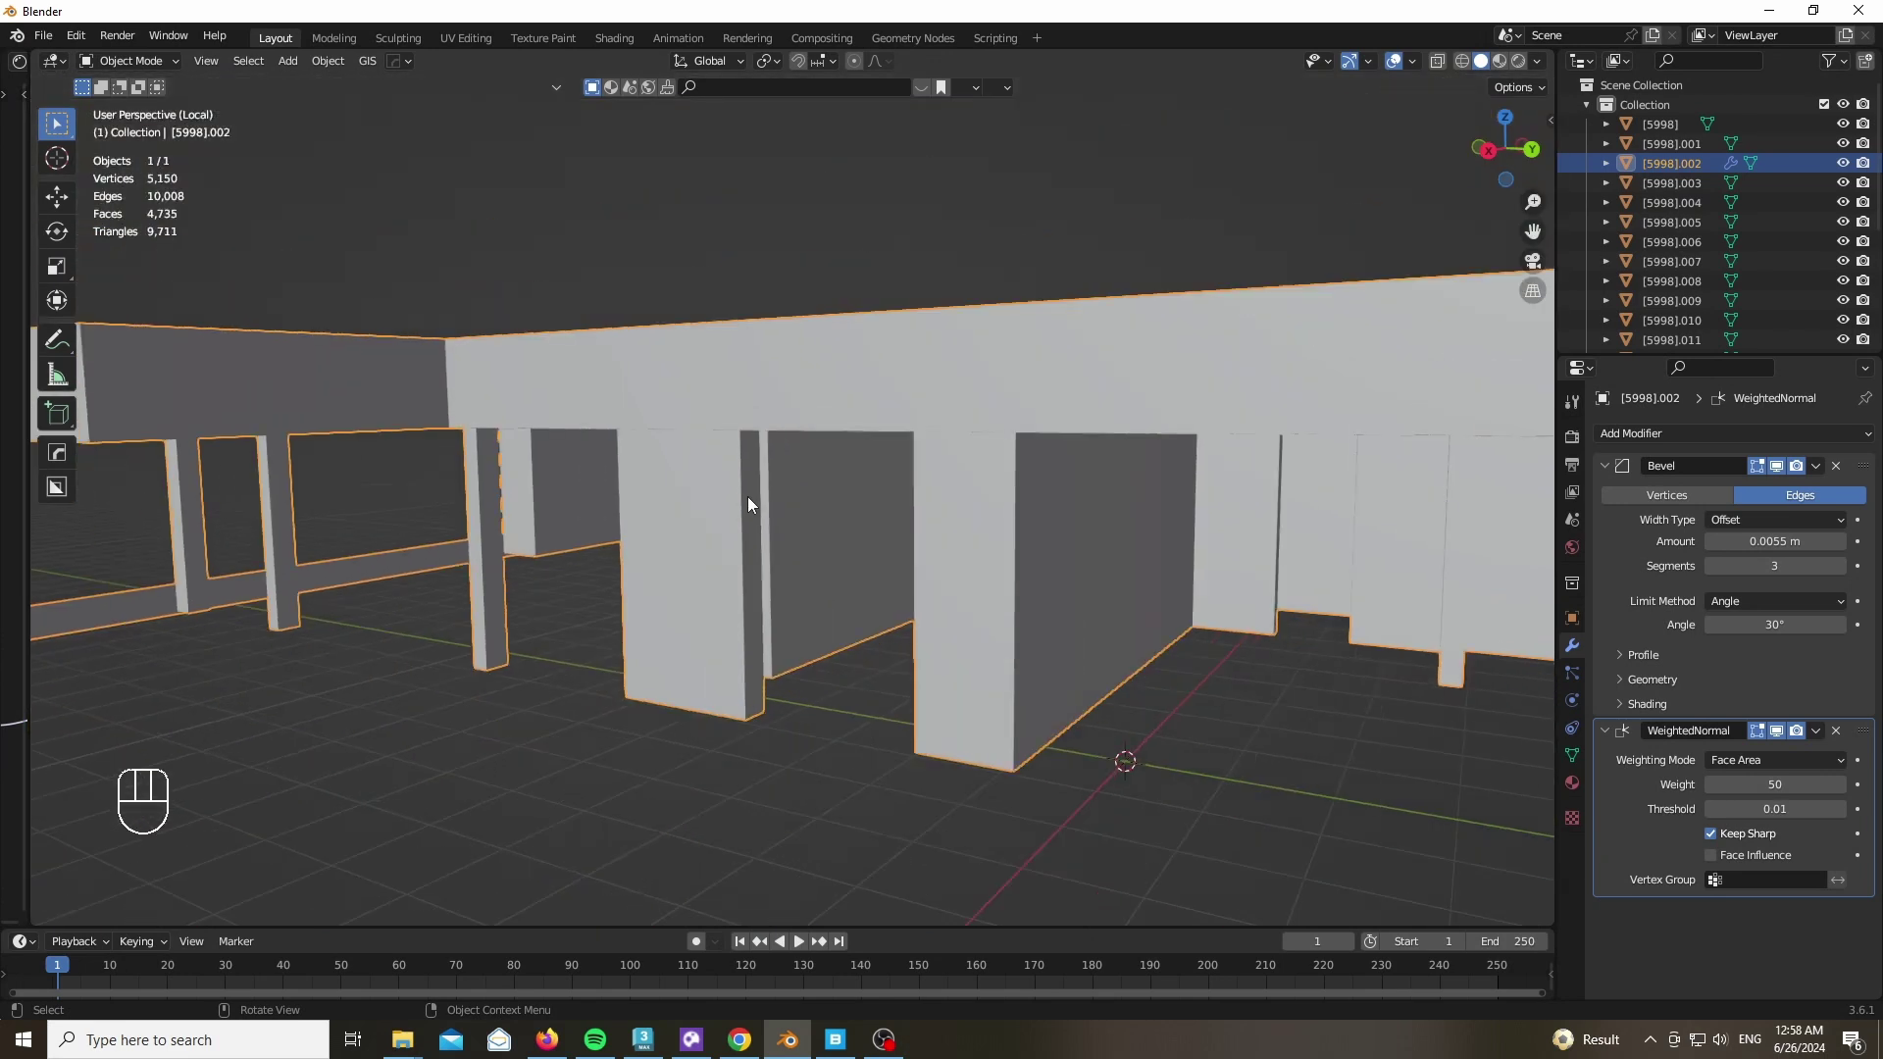
key(KP_Divide)
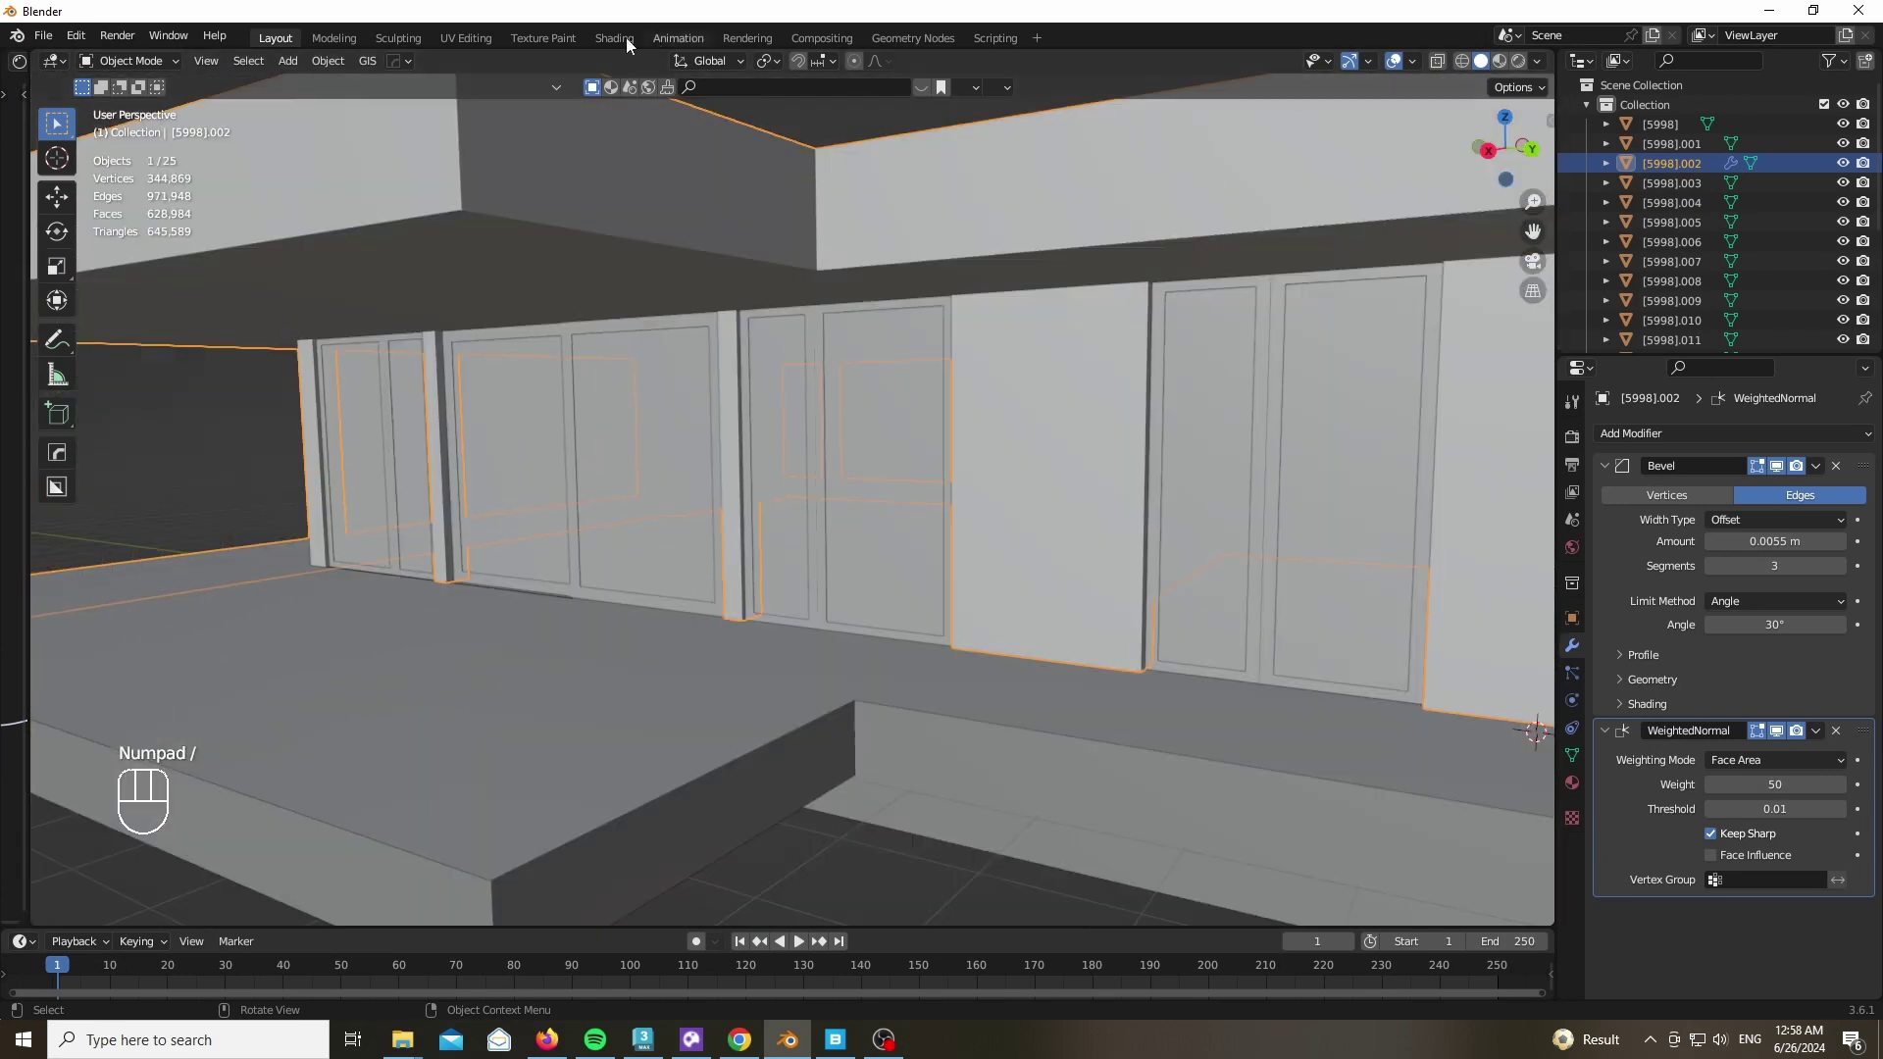
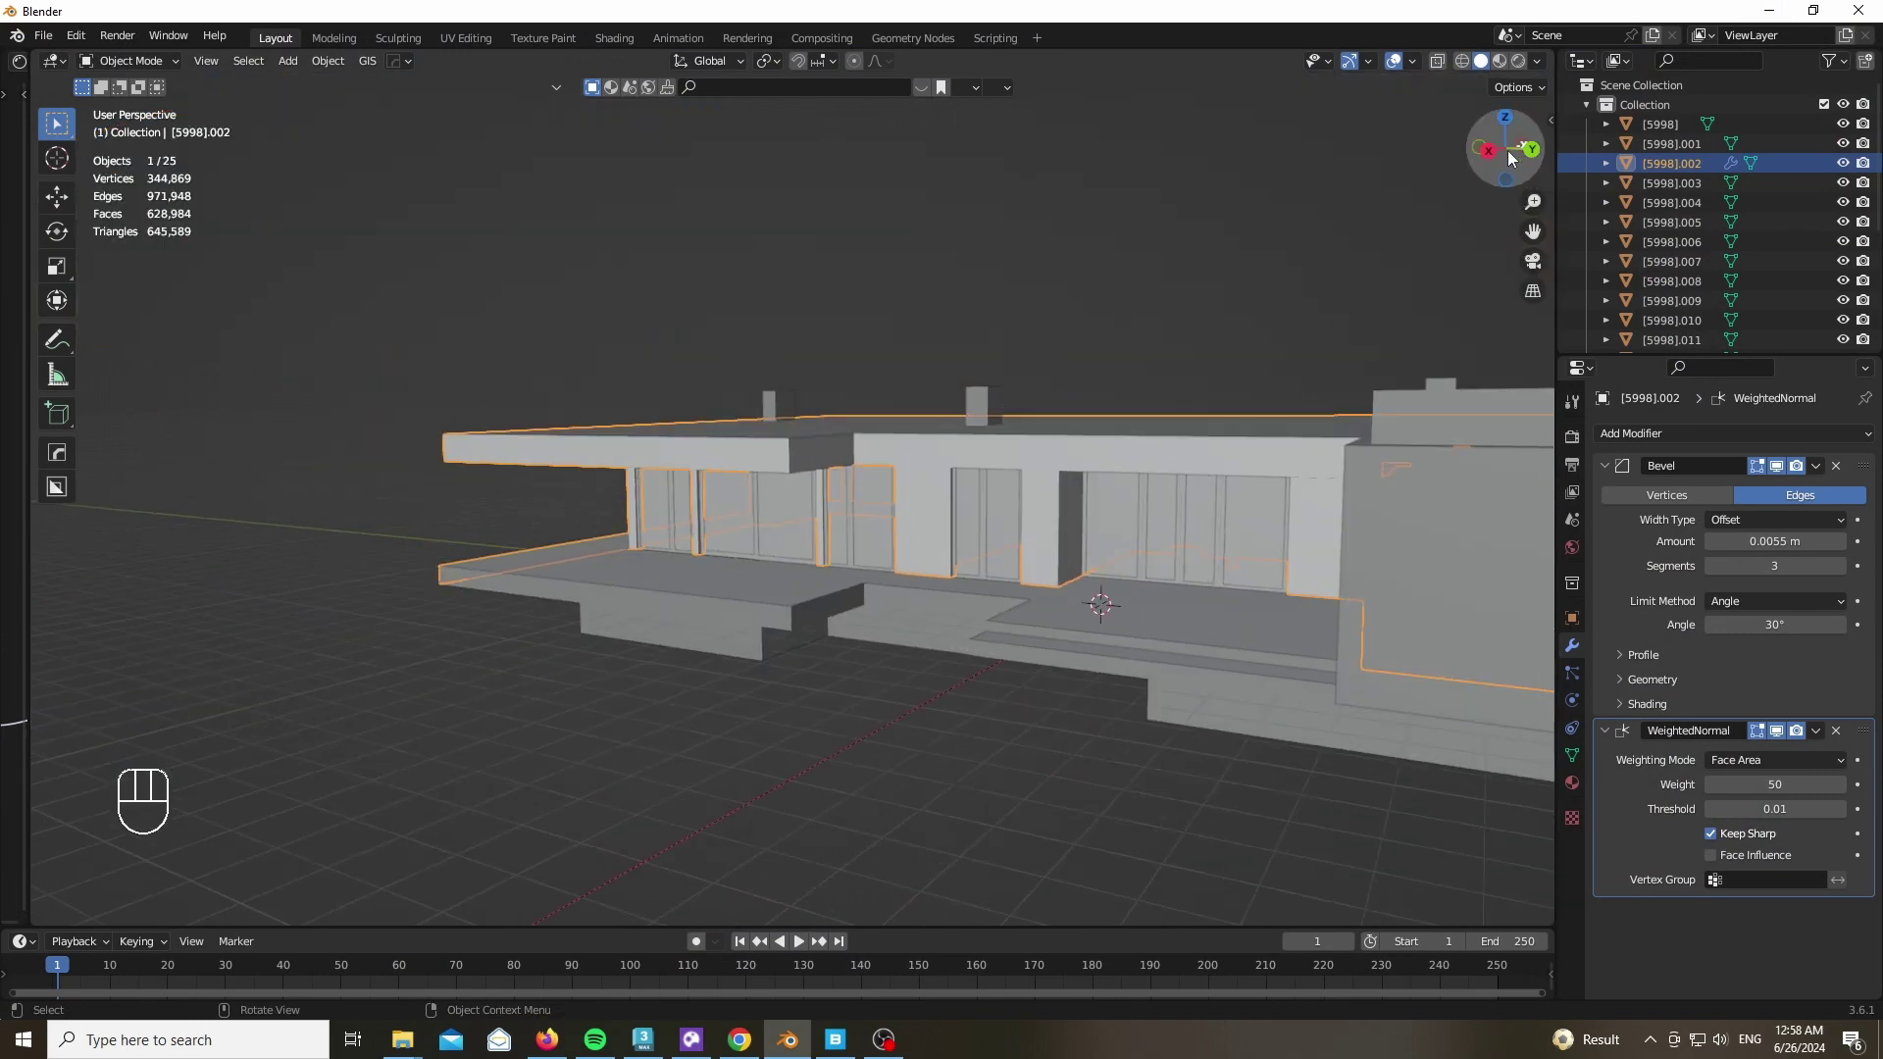
Select the deck floor slab and switch the viewport to textured material preview
click(1521, 167)
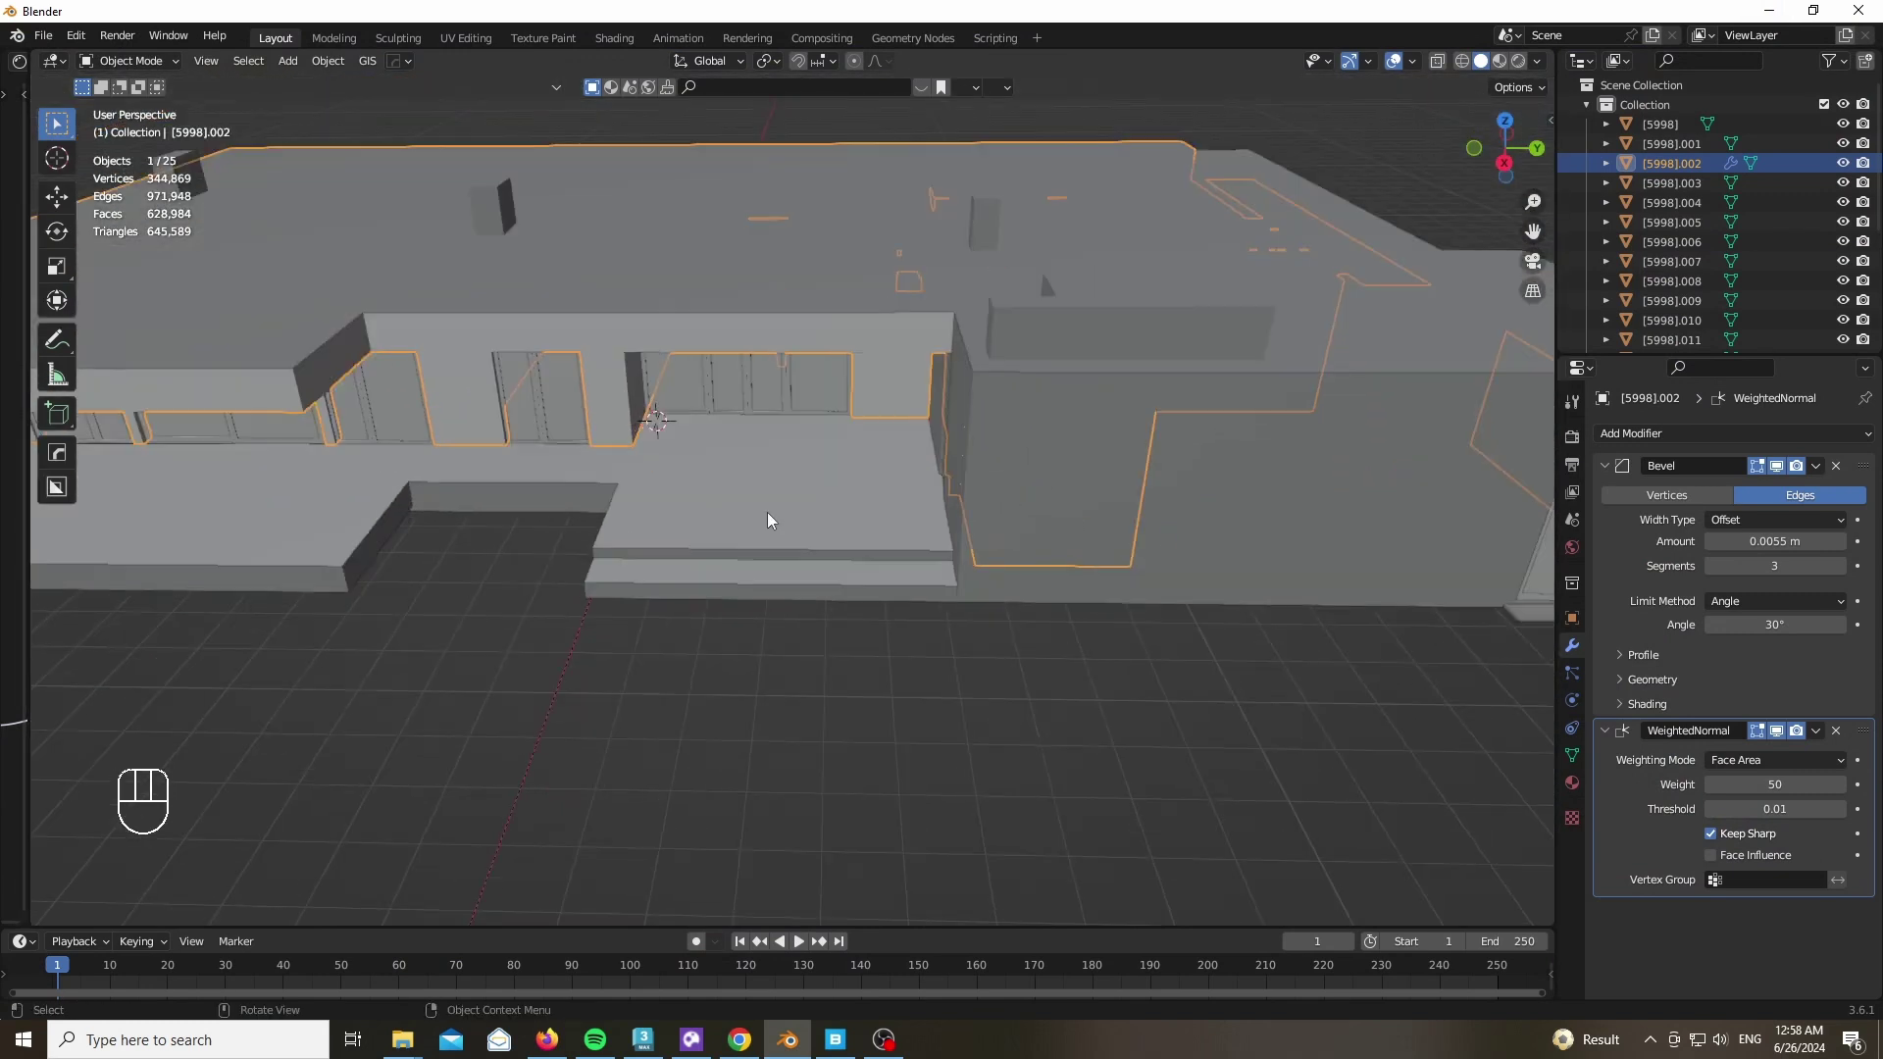
key(z)
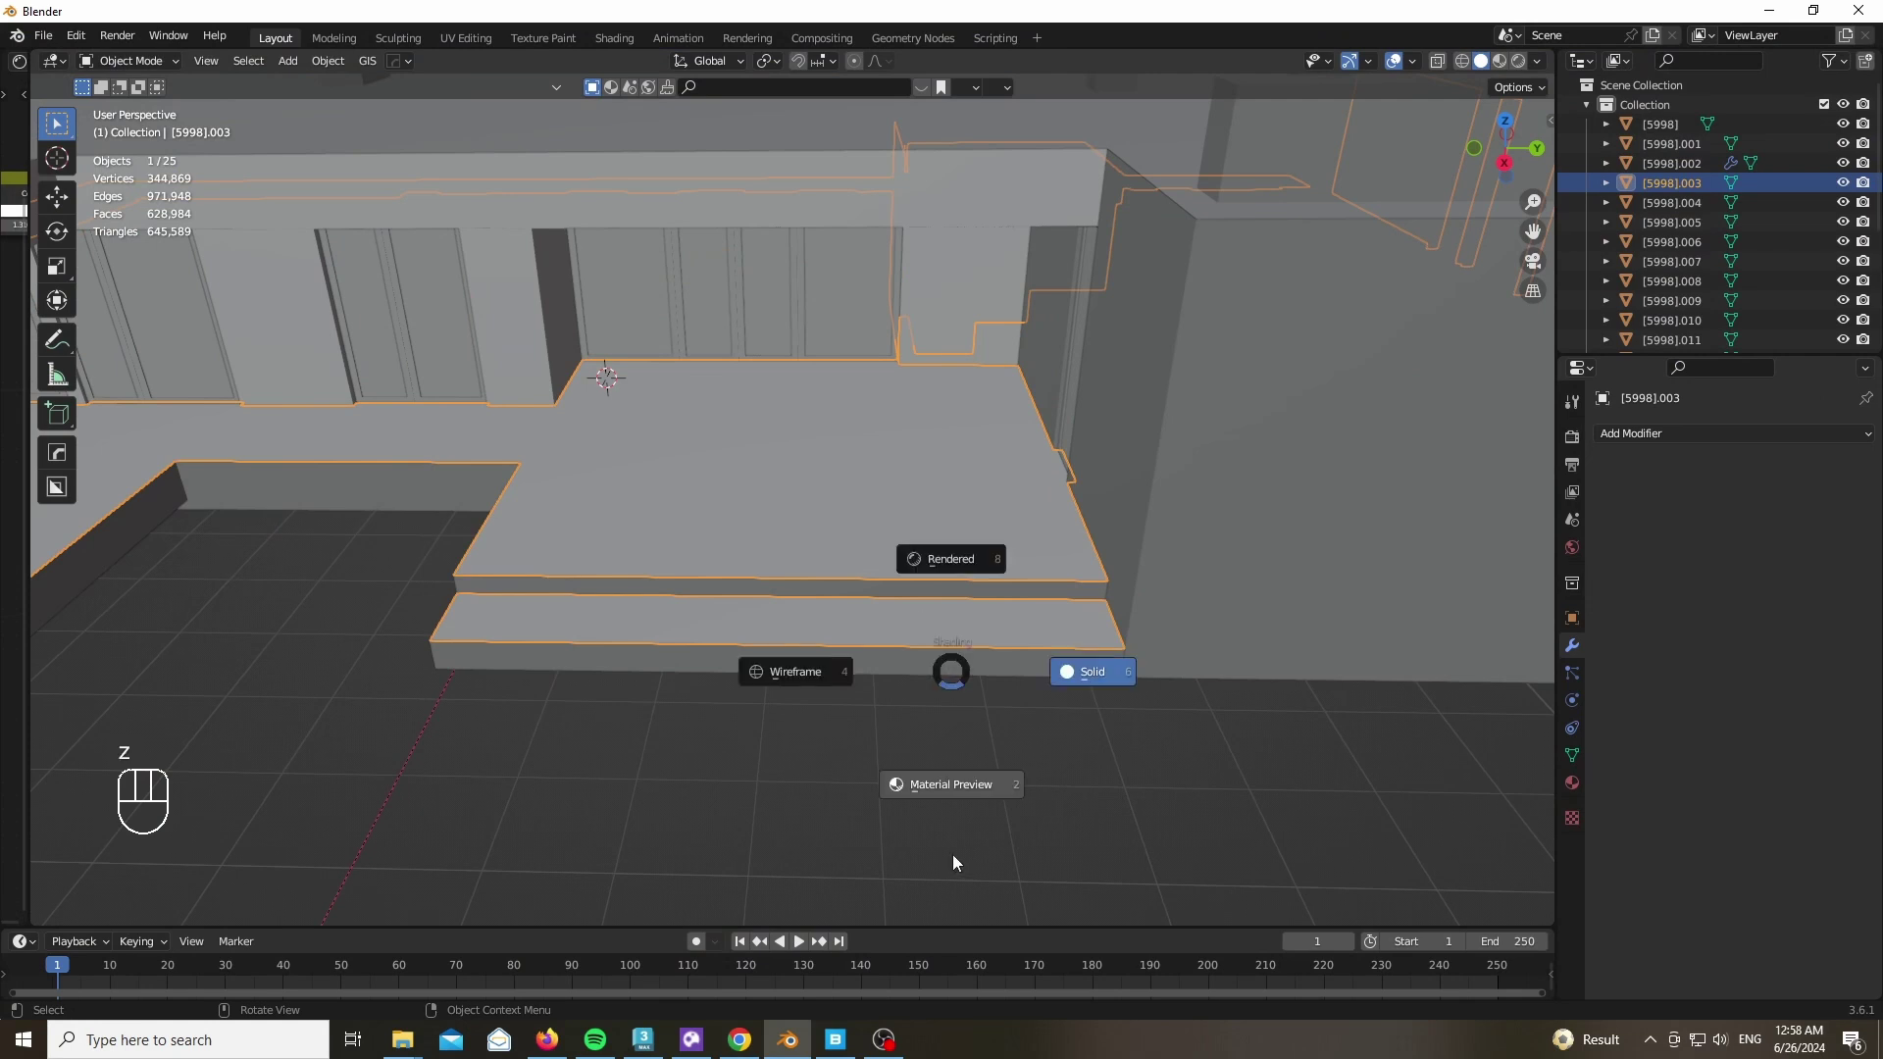
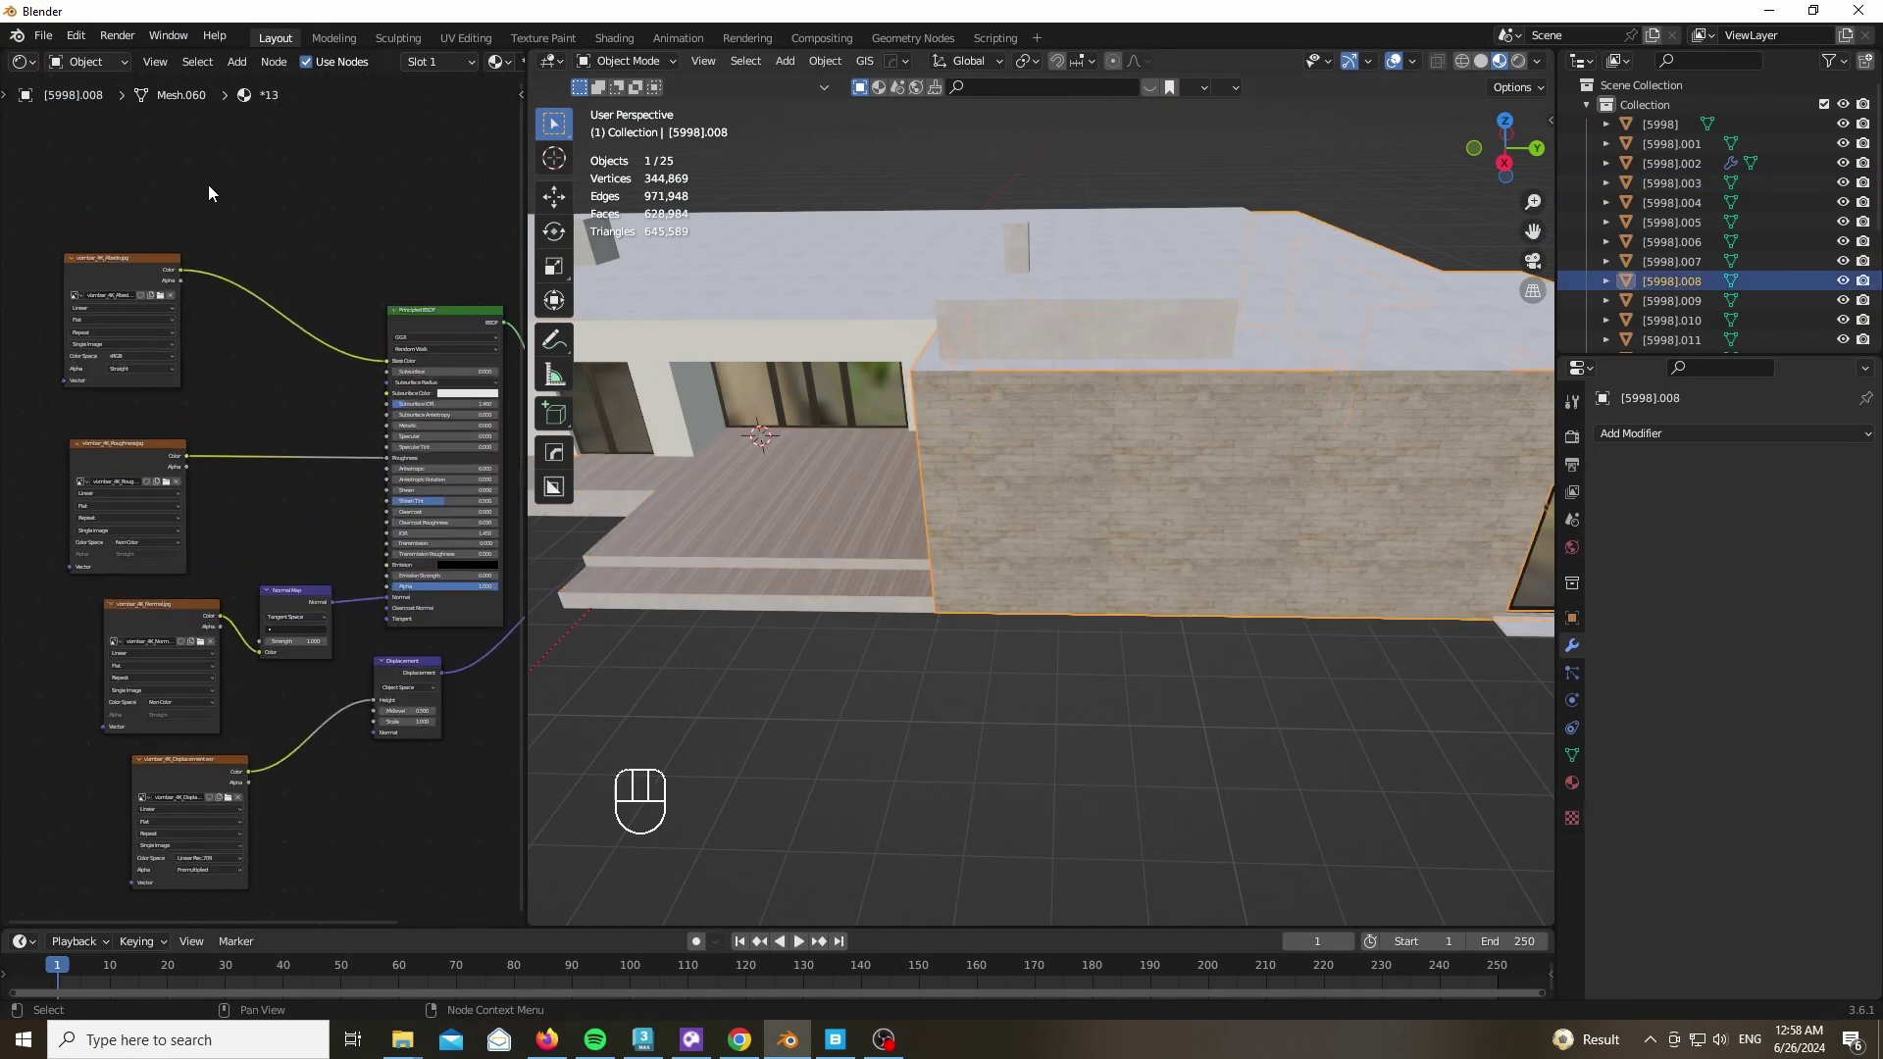
Pan the Shader Editor to bring the material's image texture nodes into view
drag(254, 219, 209, 251)
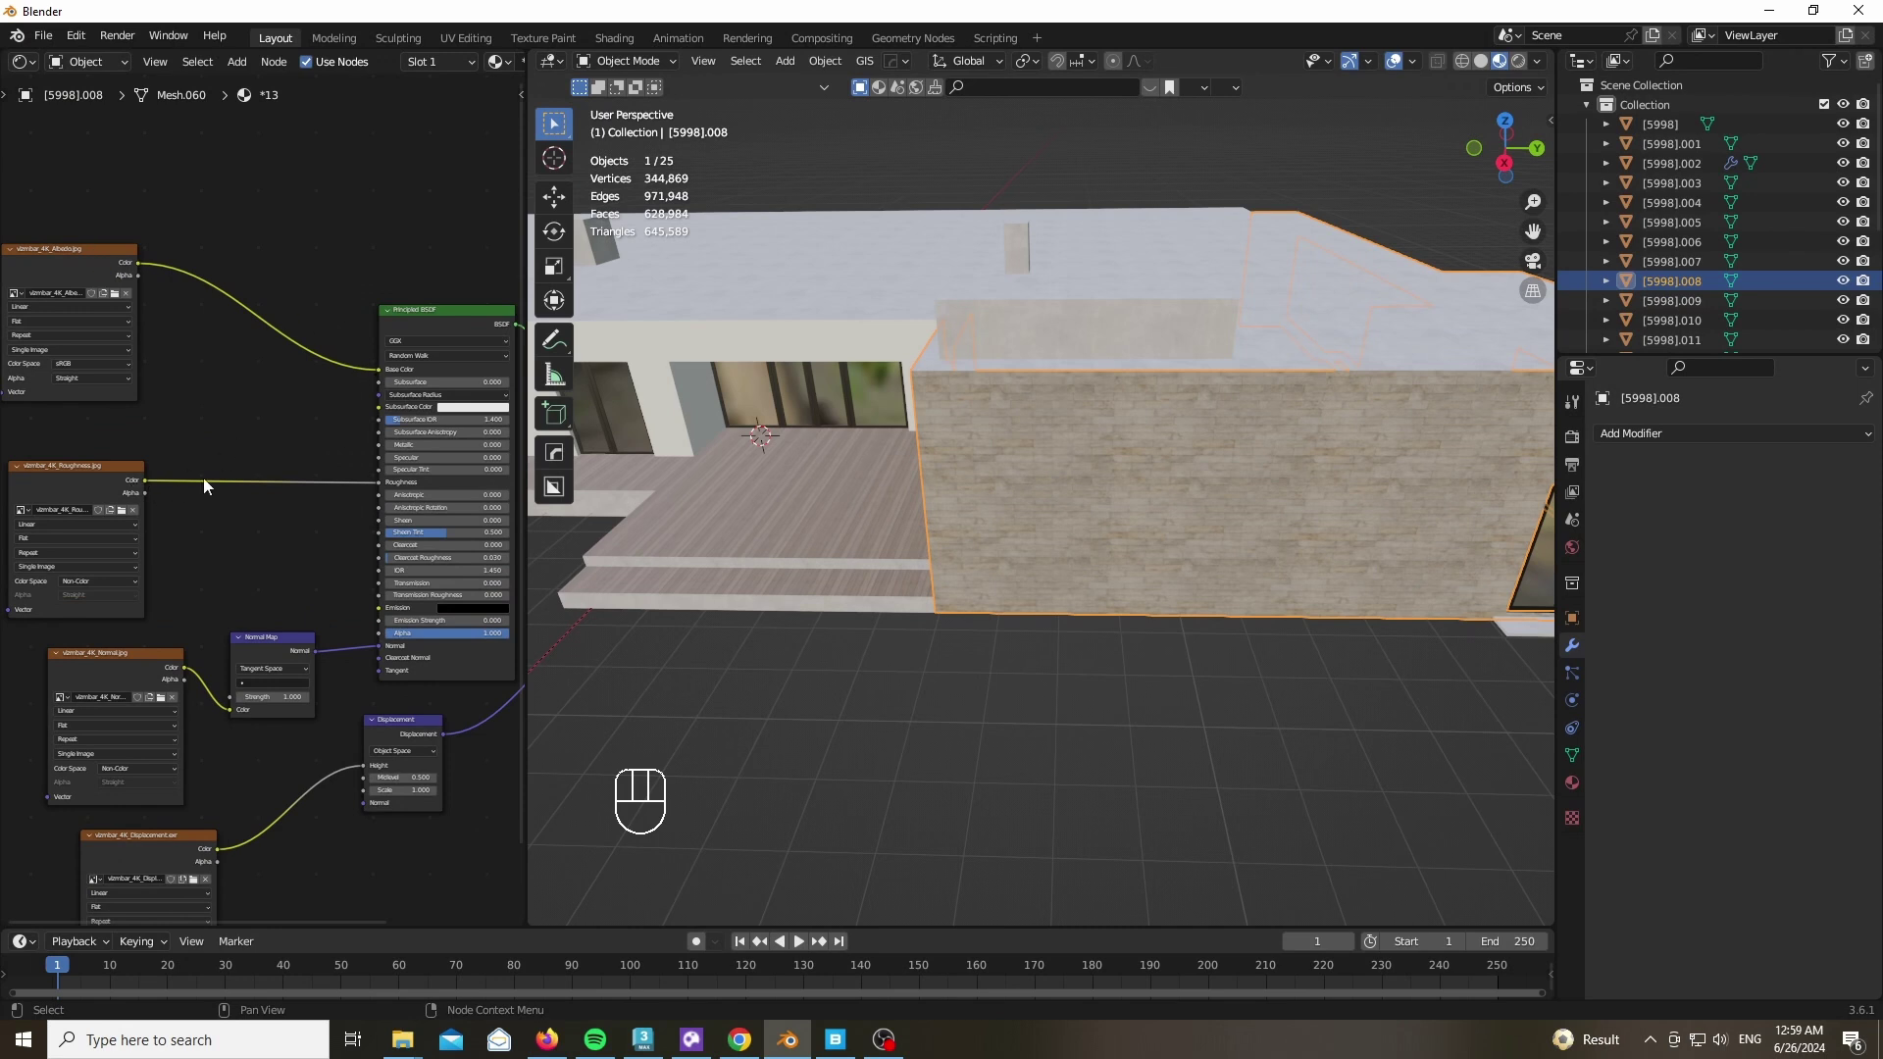
click(264, 595)
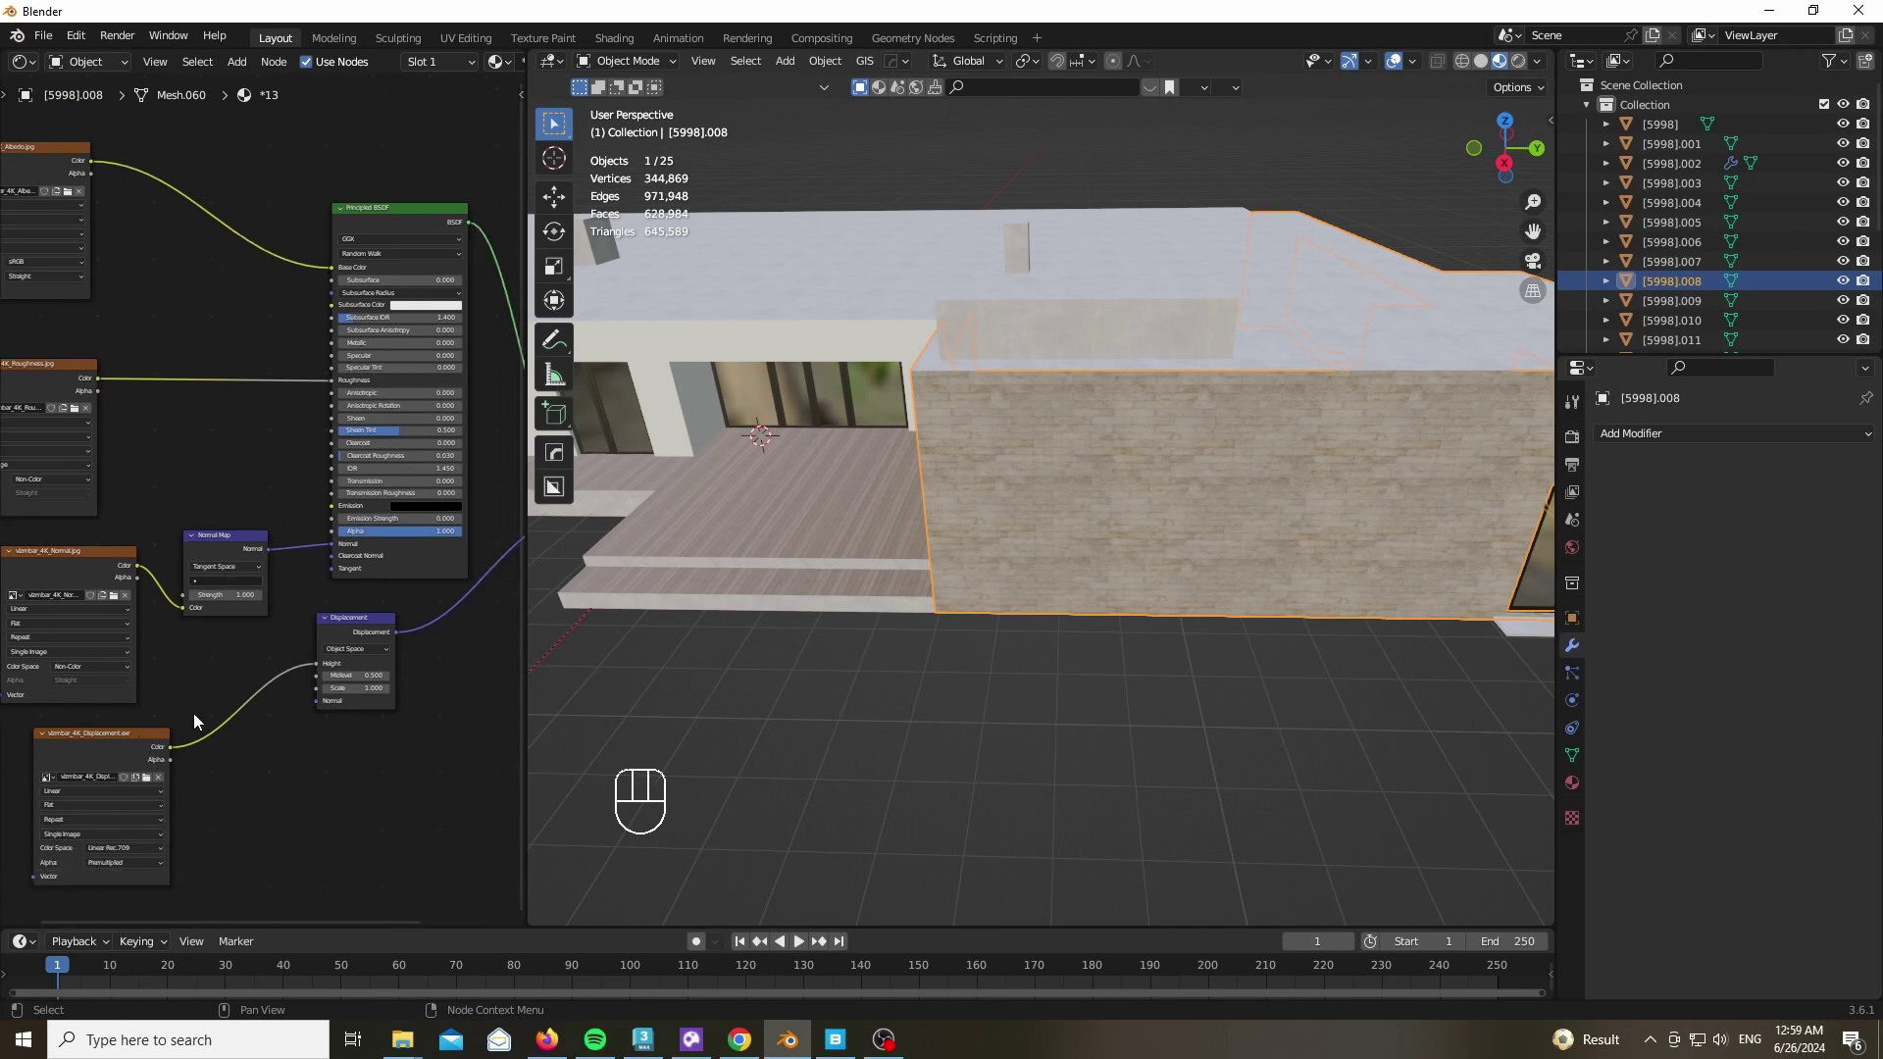
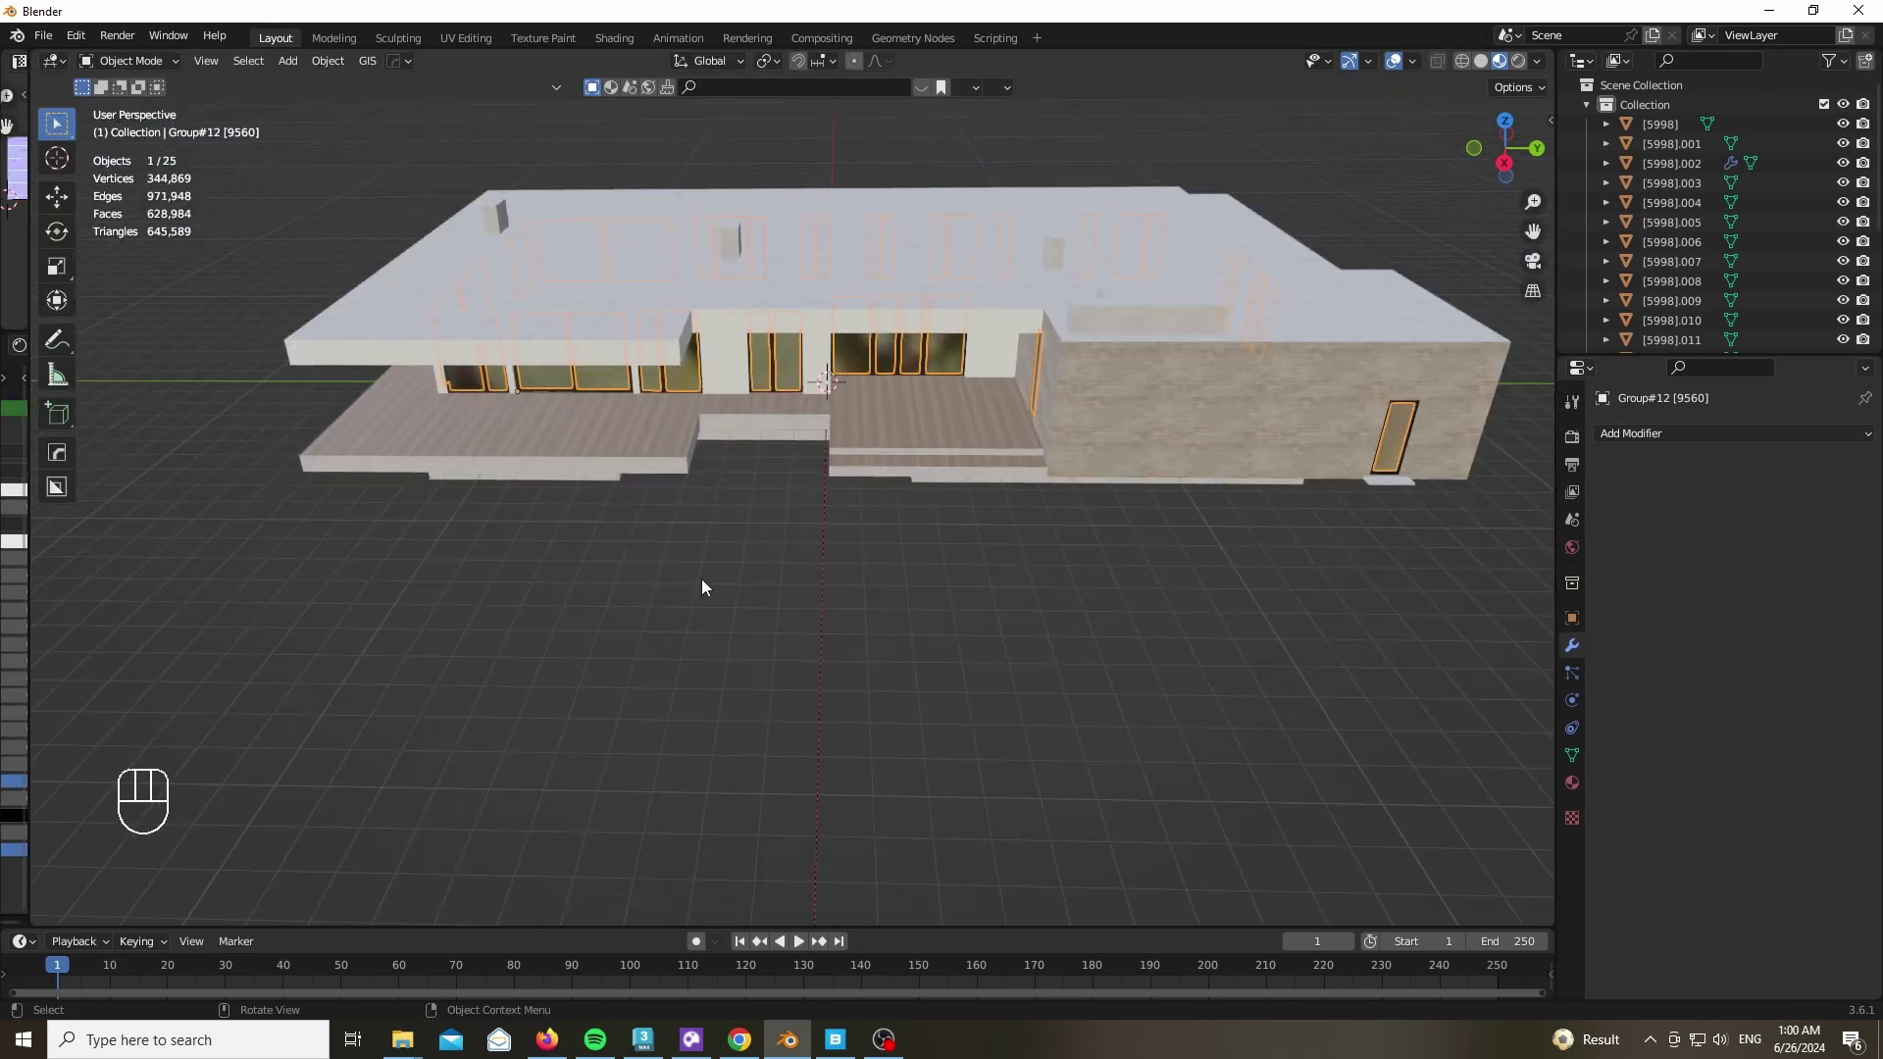
Return to a single viewport, select the poplar tree and show its object transform properties
key(z)
key(KP_Divide)
key(KP_Divide)
click(585, 416)
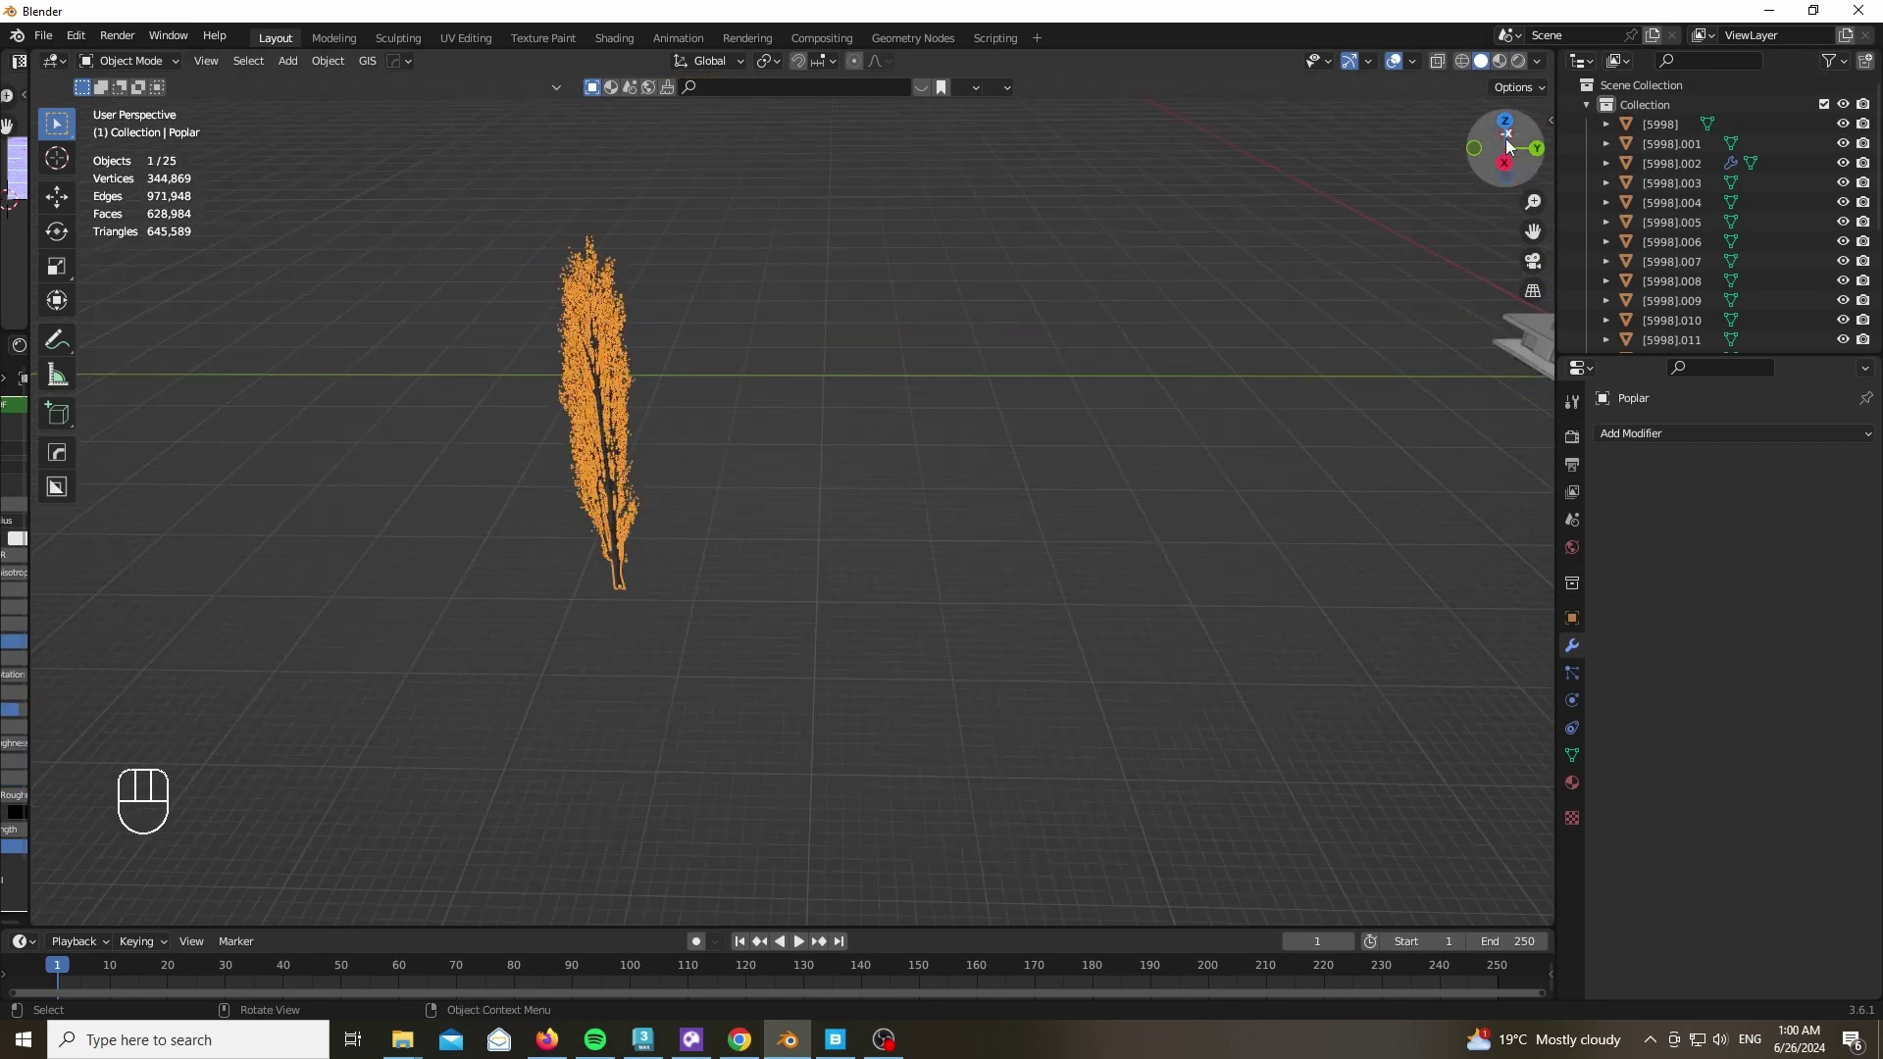
click(1515, 159)
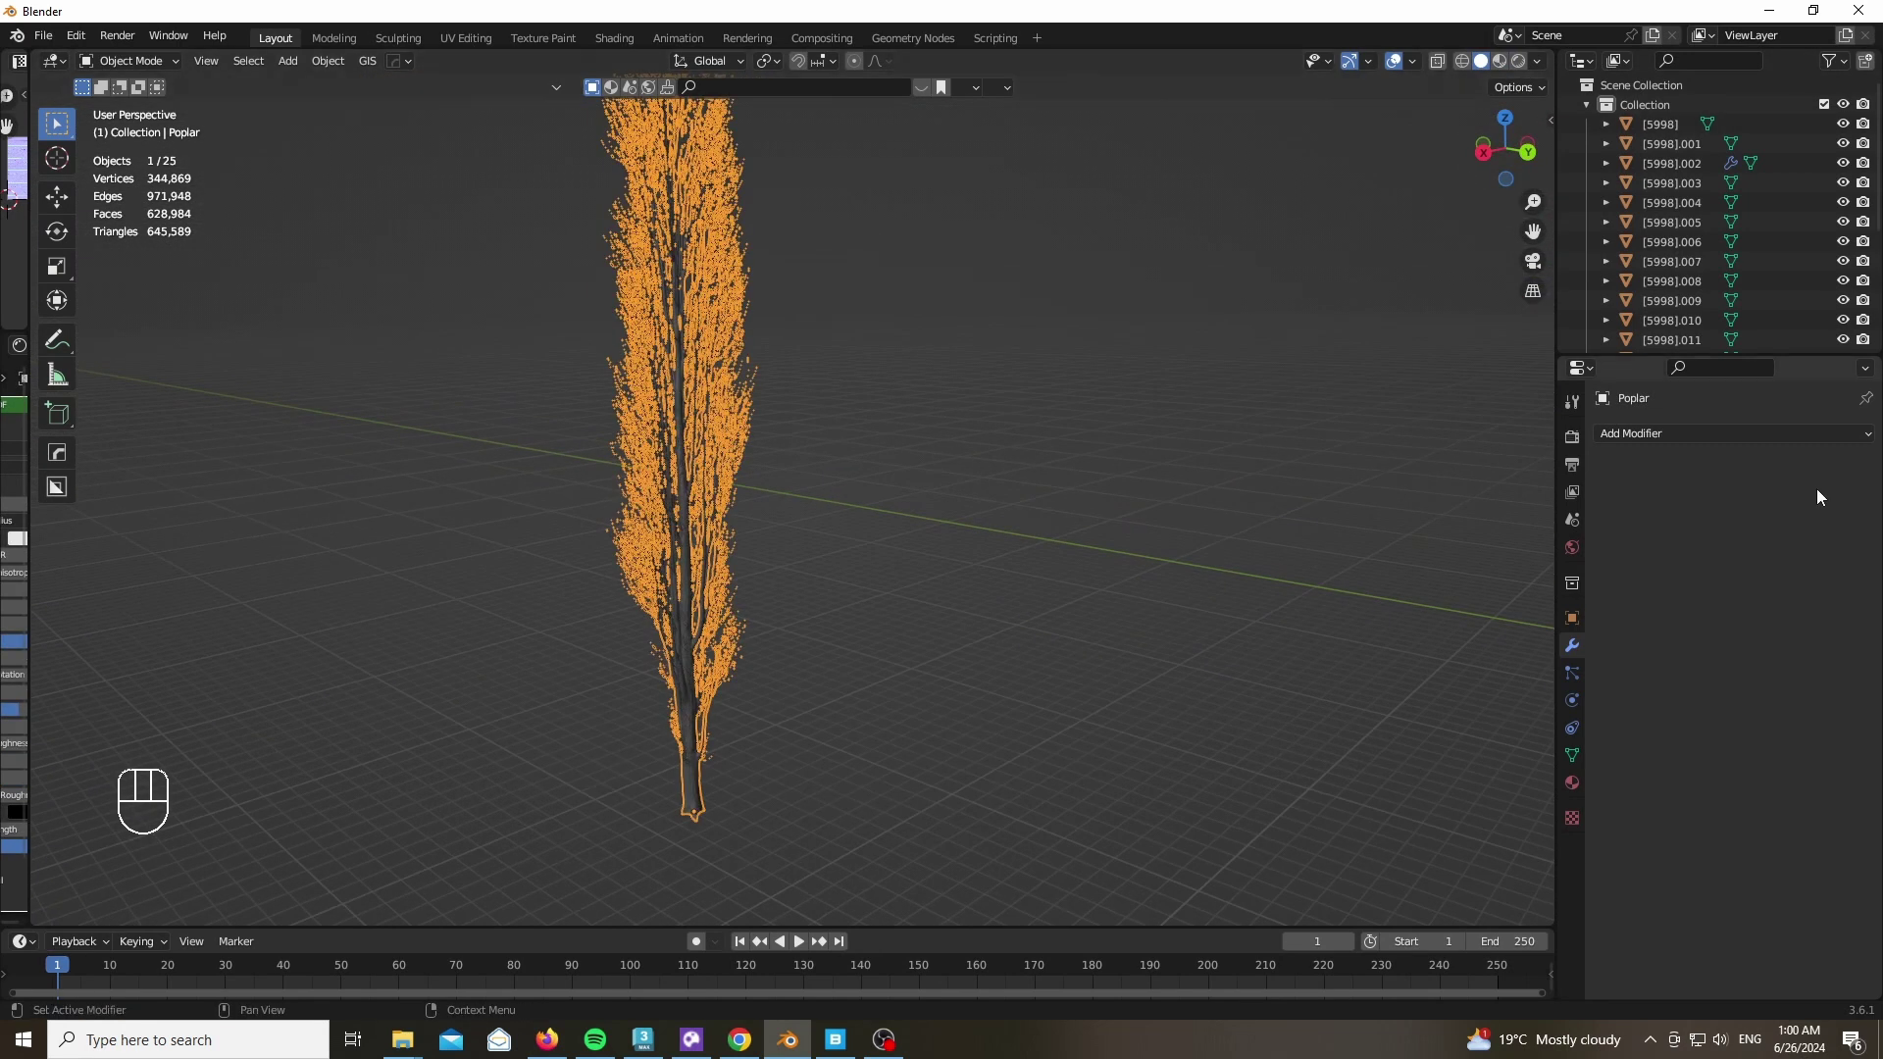
drag(1576, 620, 1642, 566)
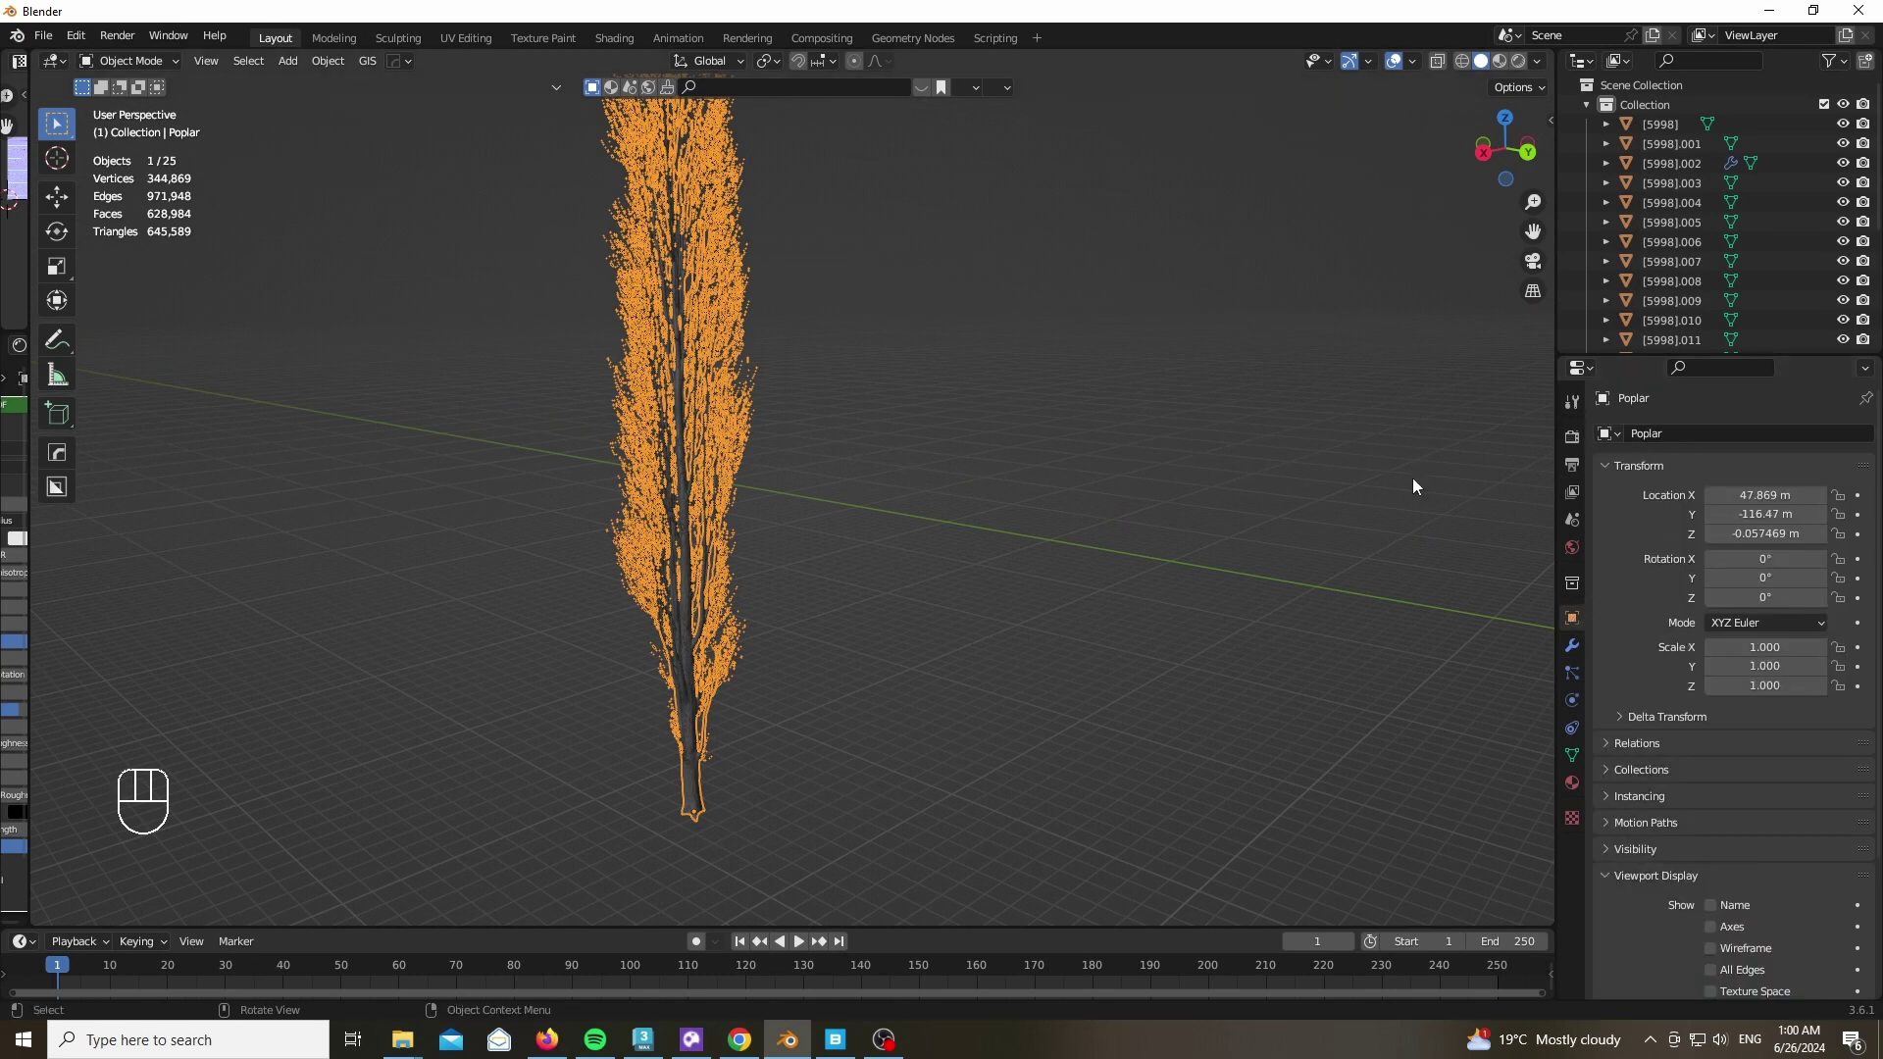
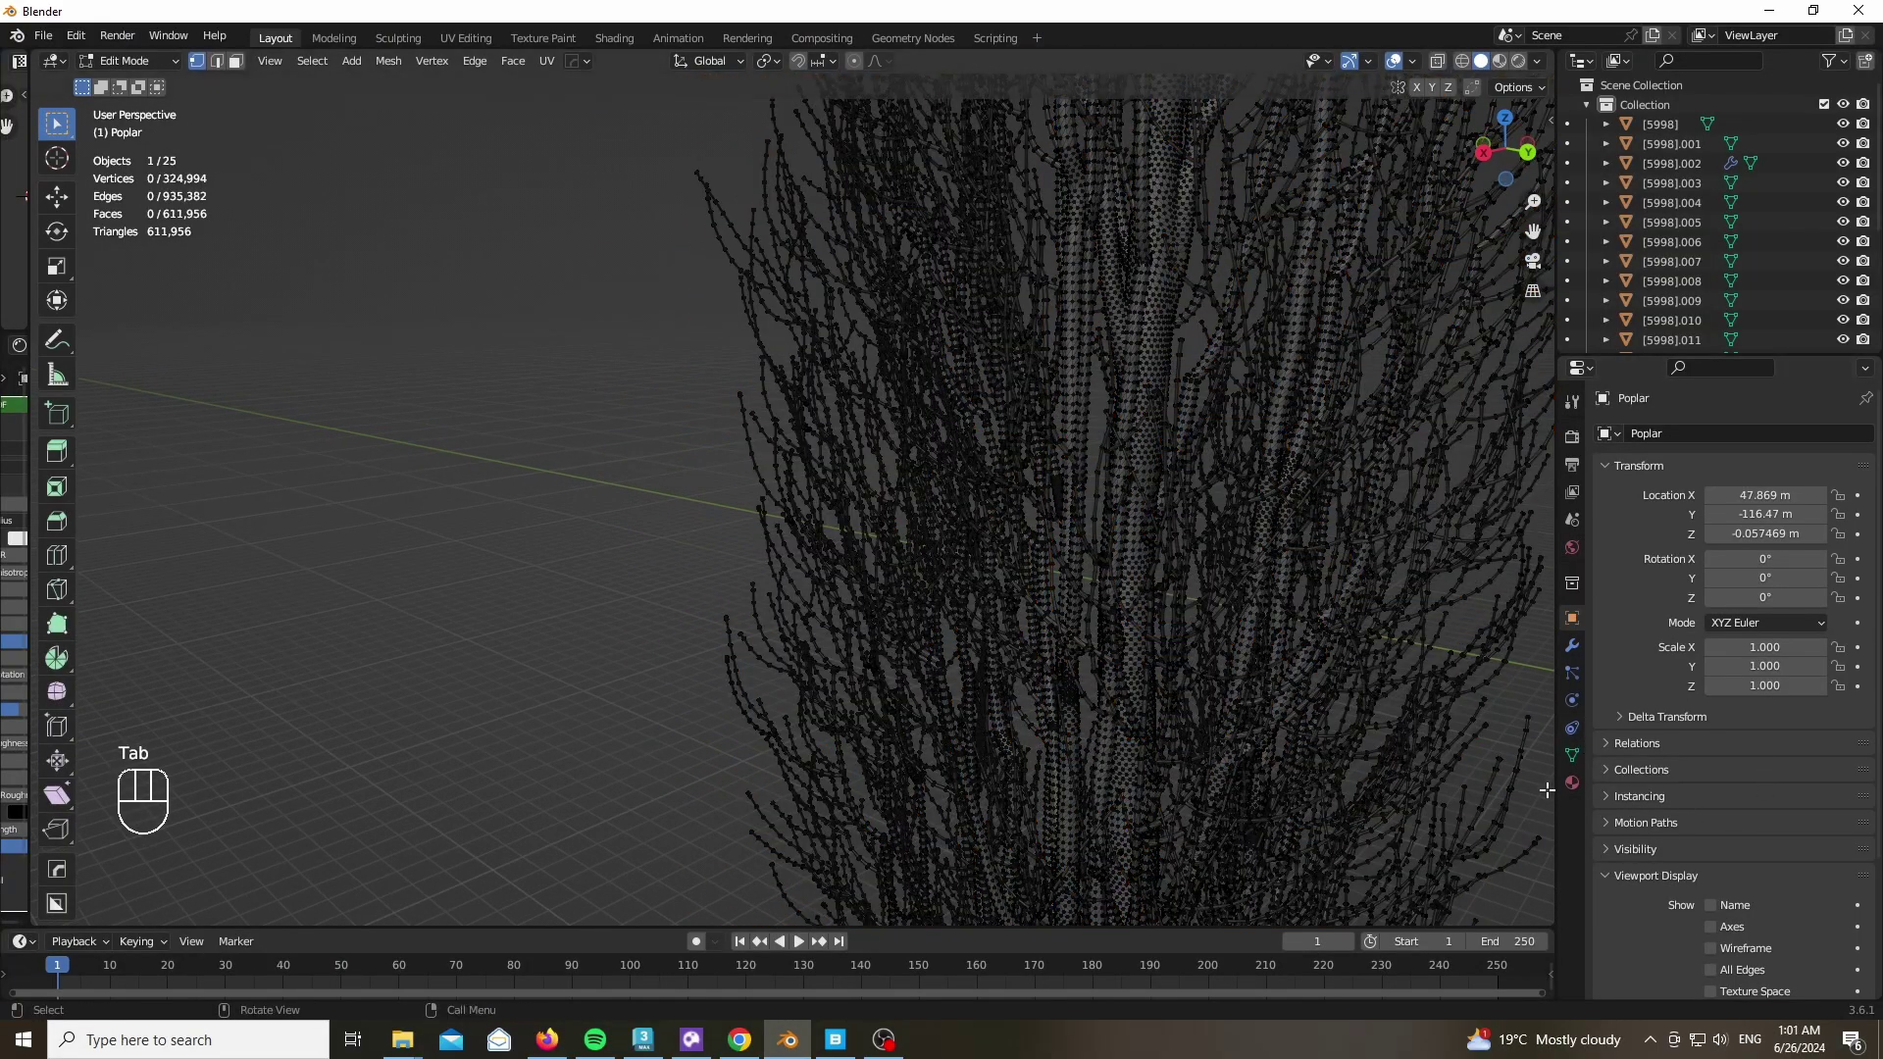
Browse the poplar's stem, leaf and bark material slots in the Material list
click(1684, 451)
drag(1688, 467, 1755, 585)
drag(1709, 487, 1737, 590)
drag(1723, 510, 1724, 539)
click(1727, 585)
key(x)
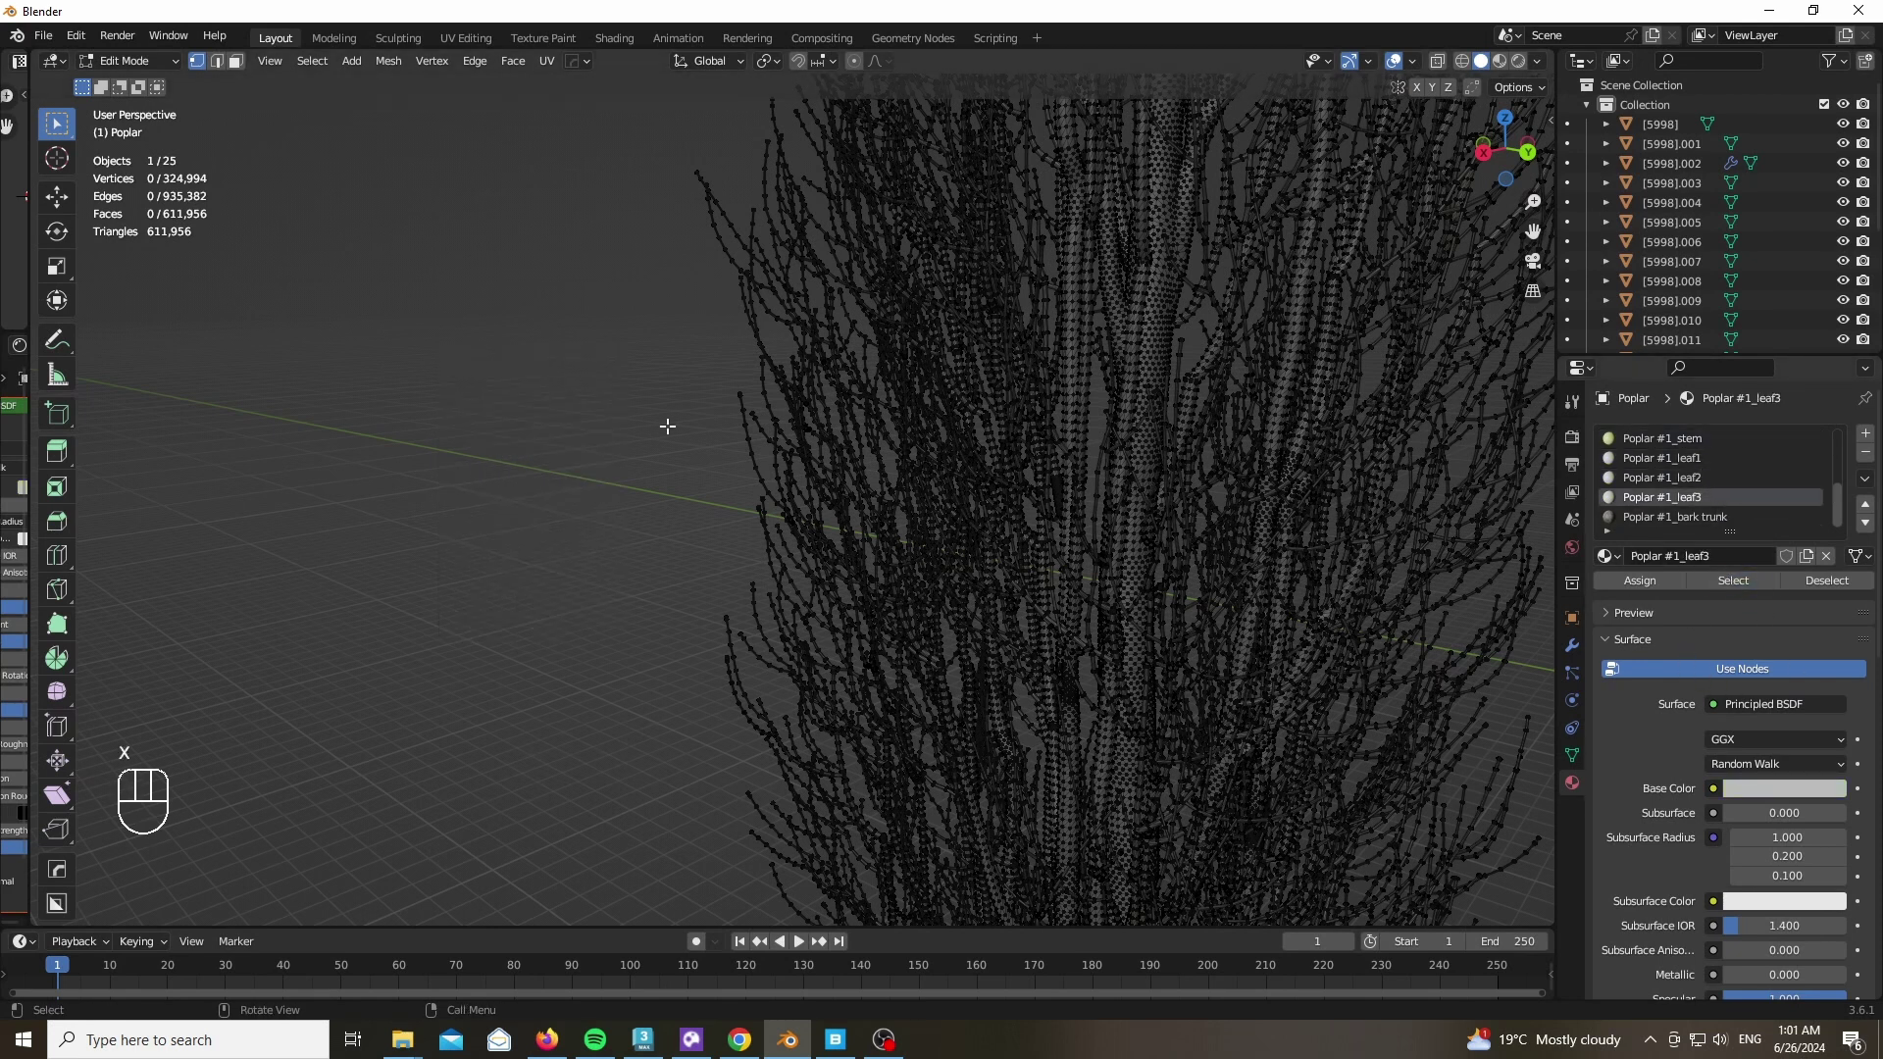
Return to object mode and bring the house back into view
key(Tab)
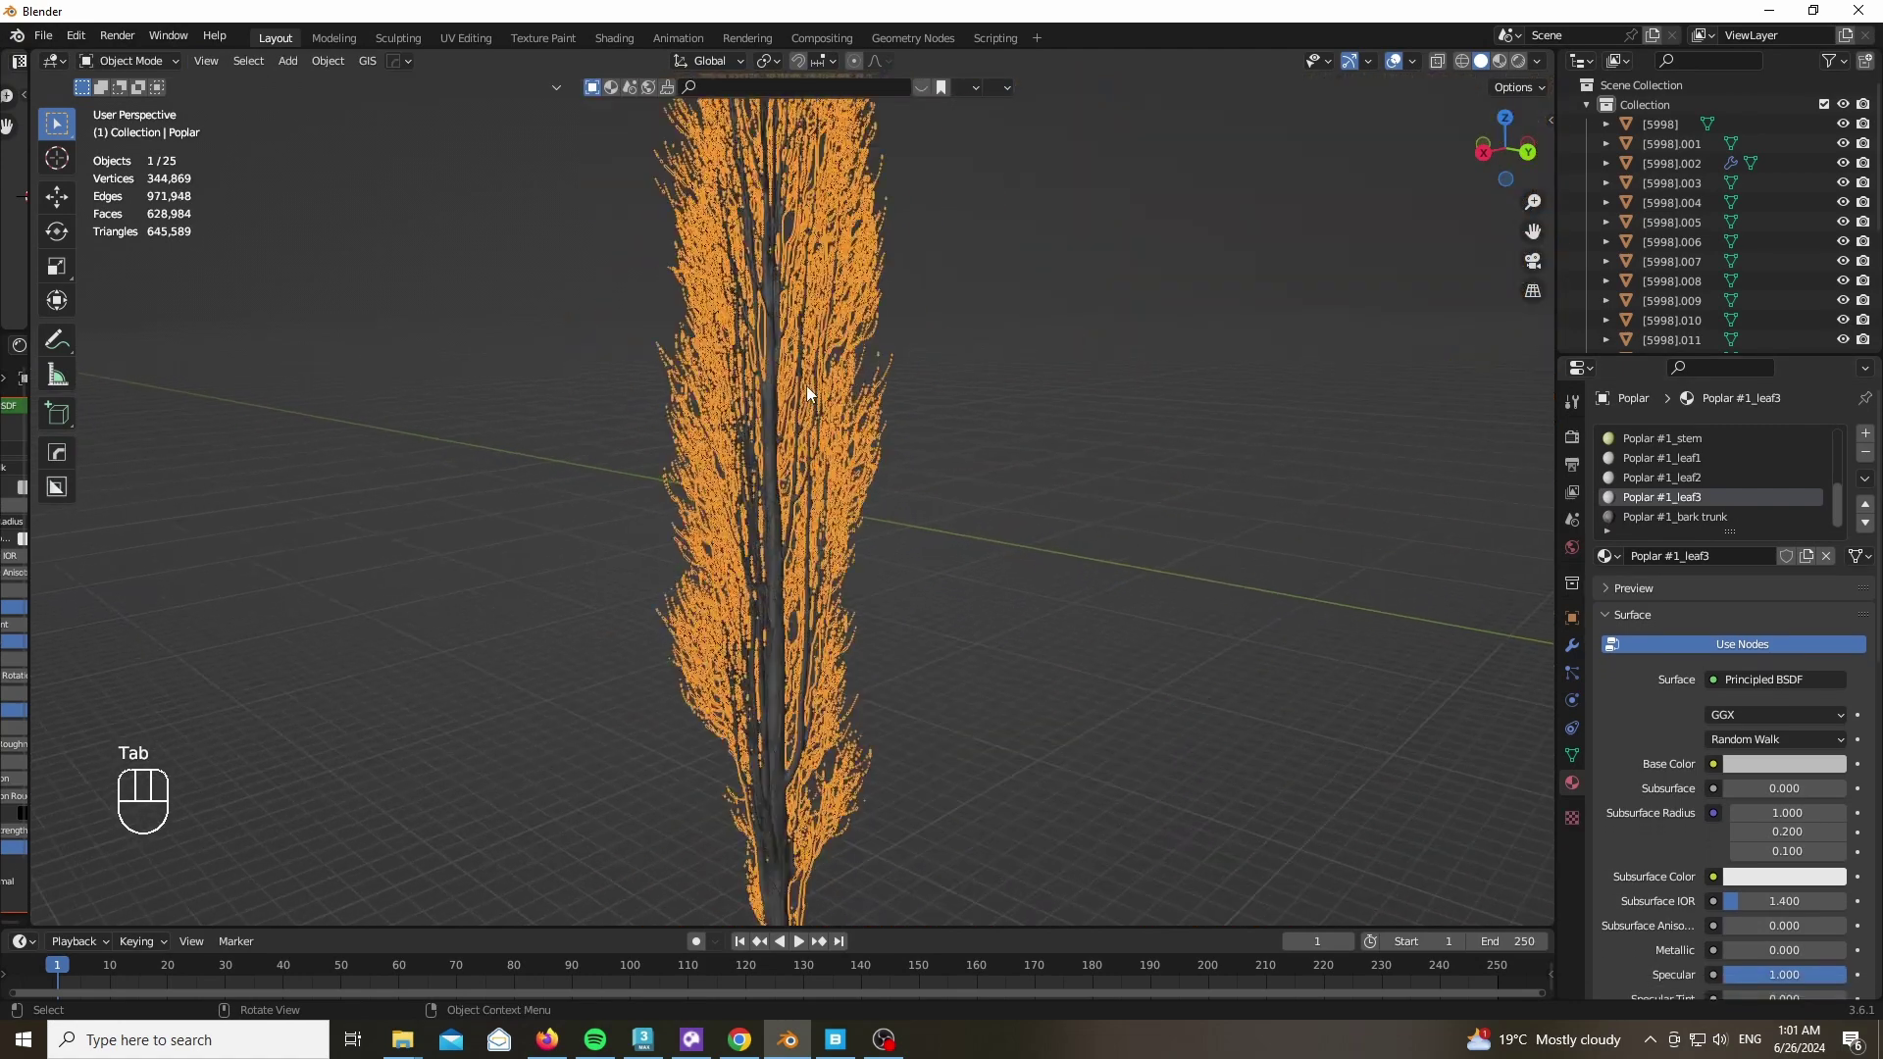
key(KP_Divide)
key(KP_Divide)
click(1505, 164)
click(720, 855)
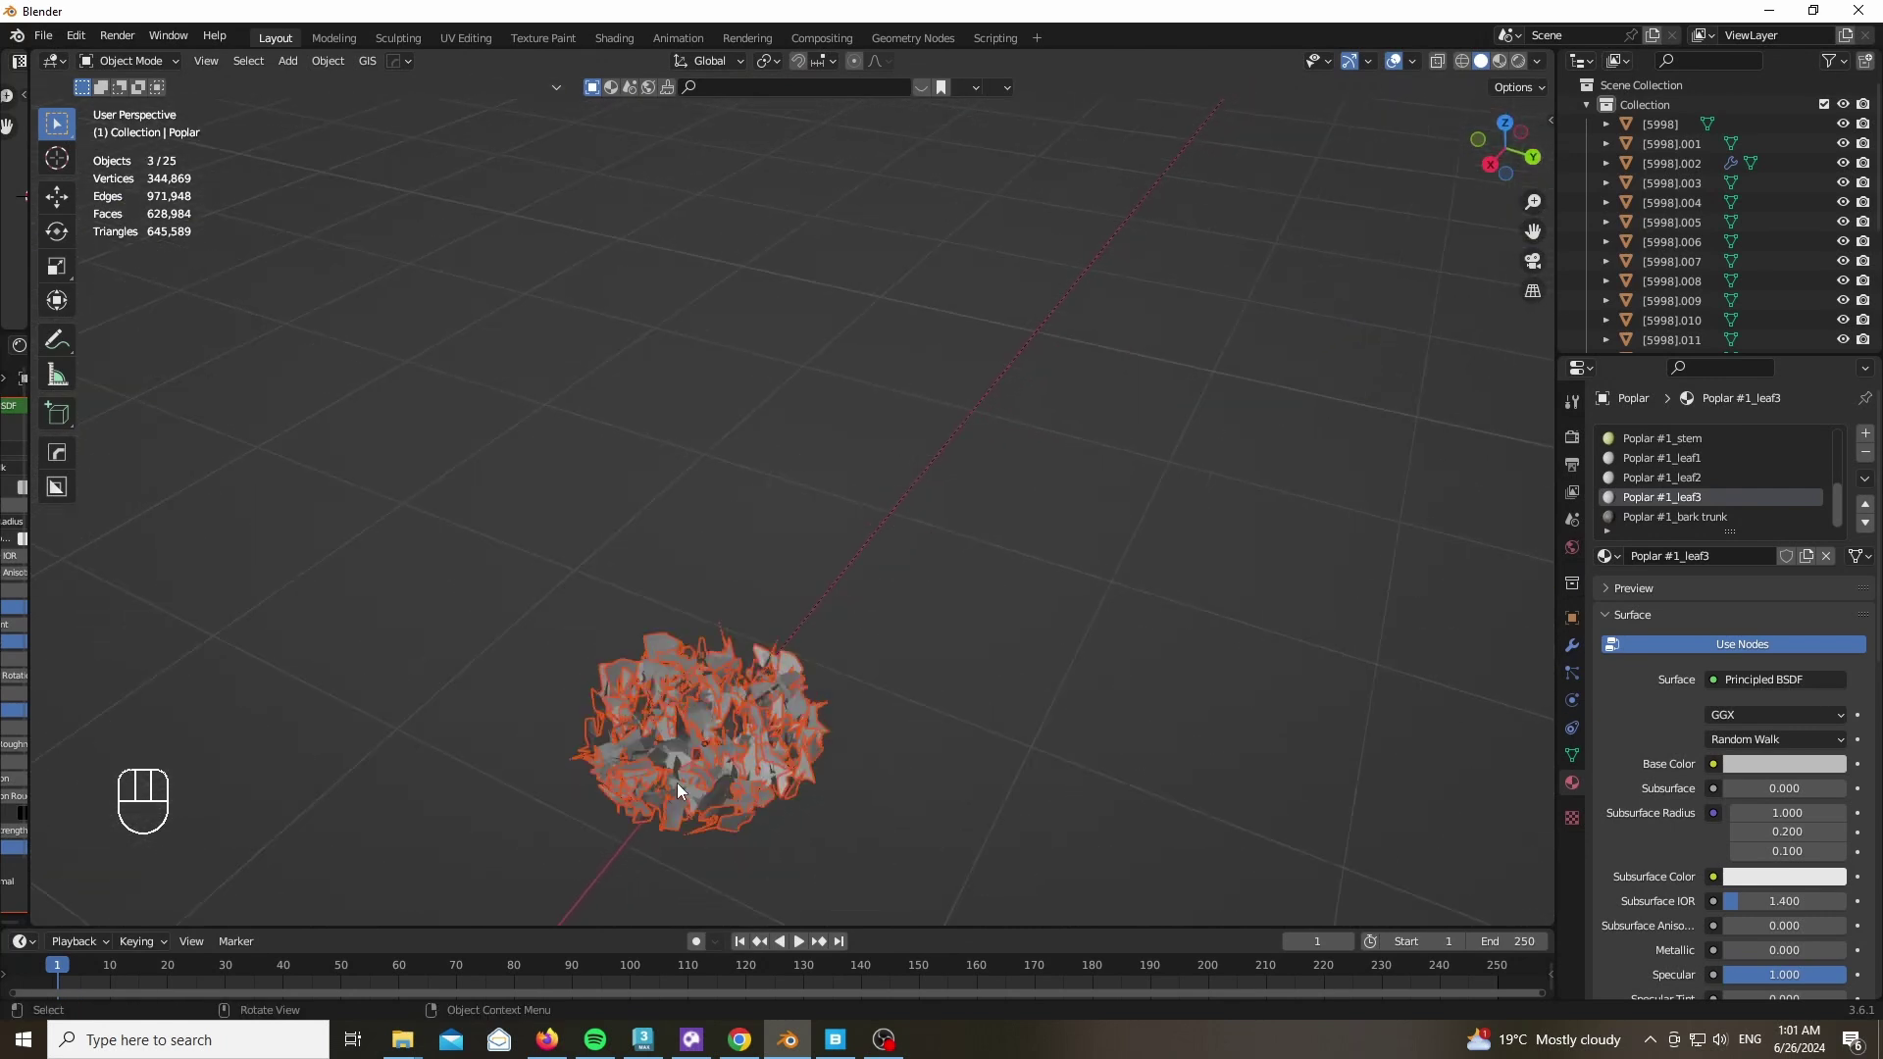
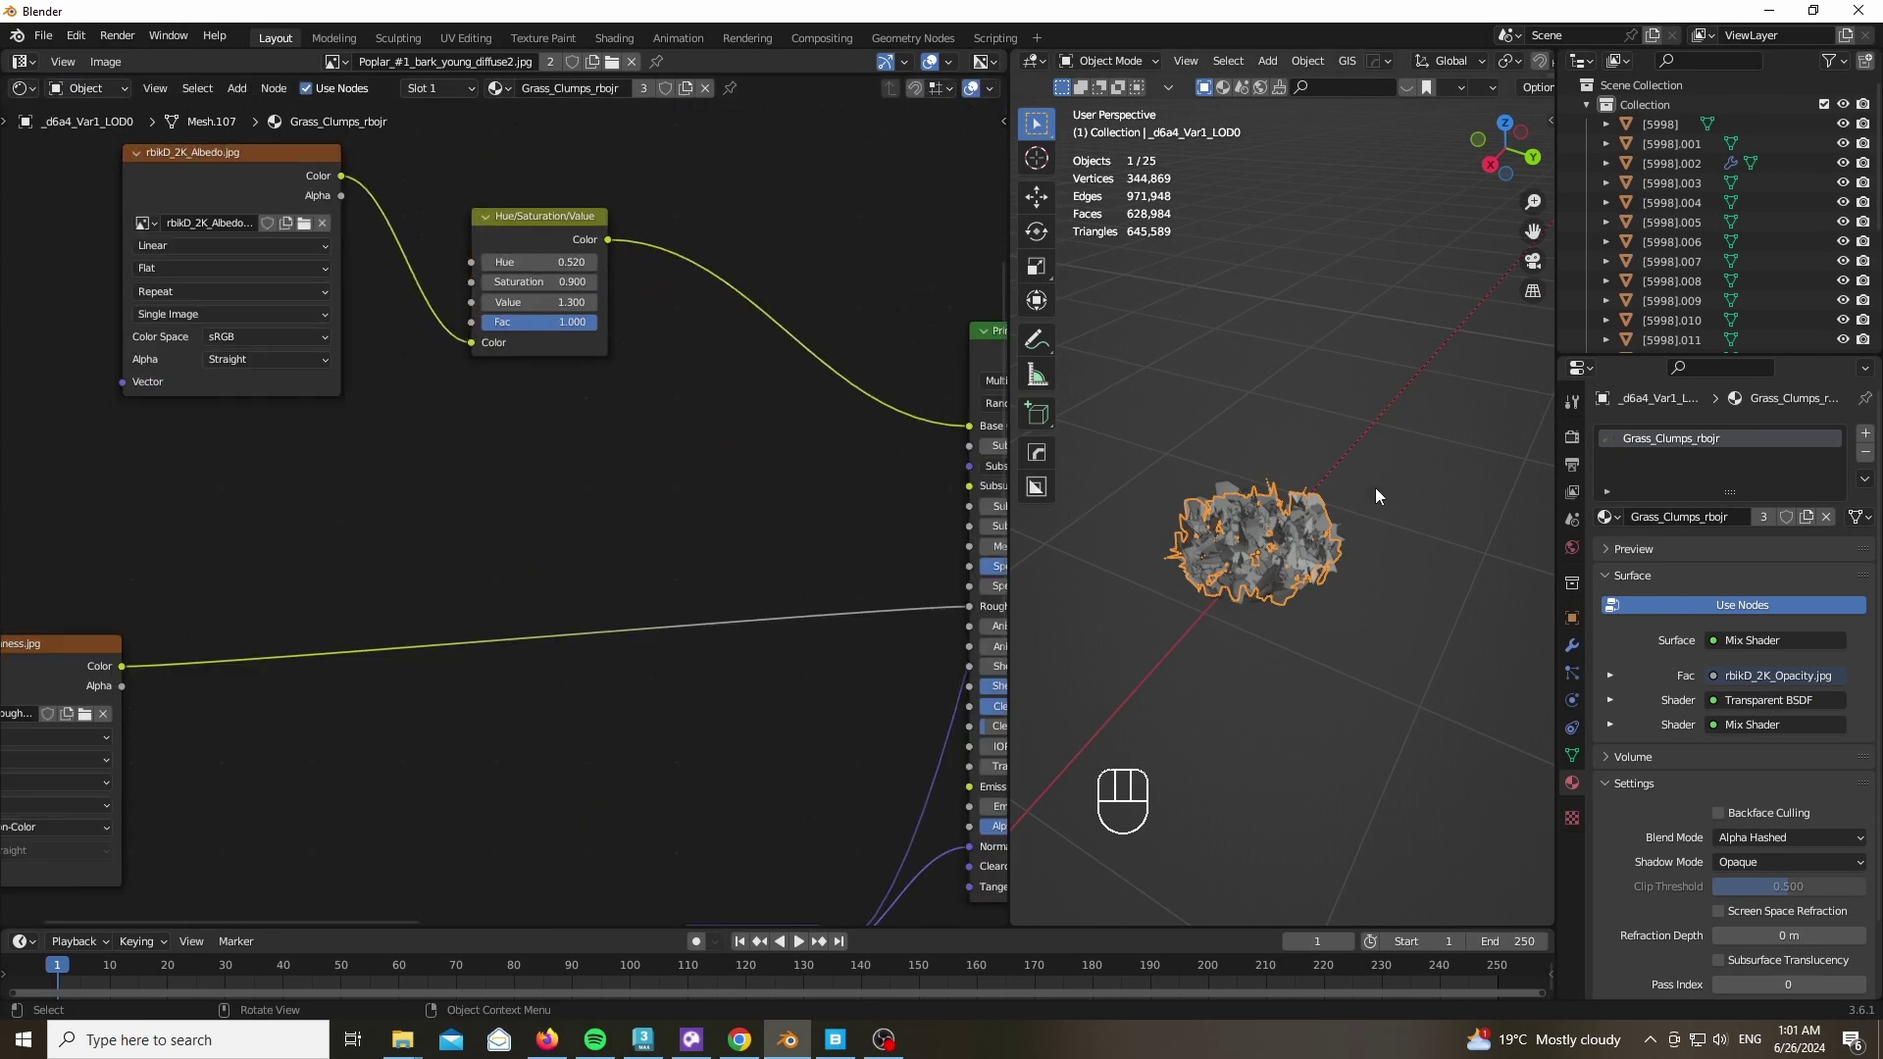
Frame the grass clump and preview its translucency texture, Translucent BSDF and principled mix
drag(1288, 566, 1303, 710)
key(z)
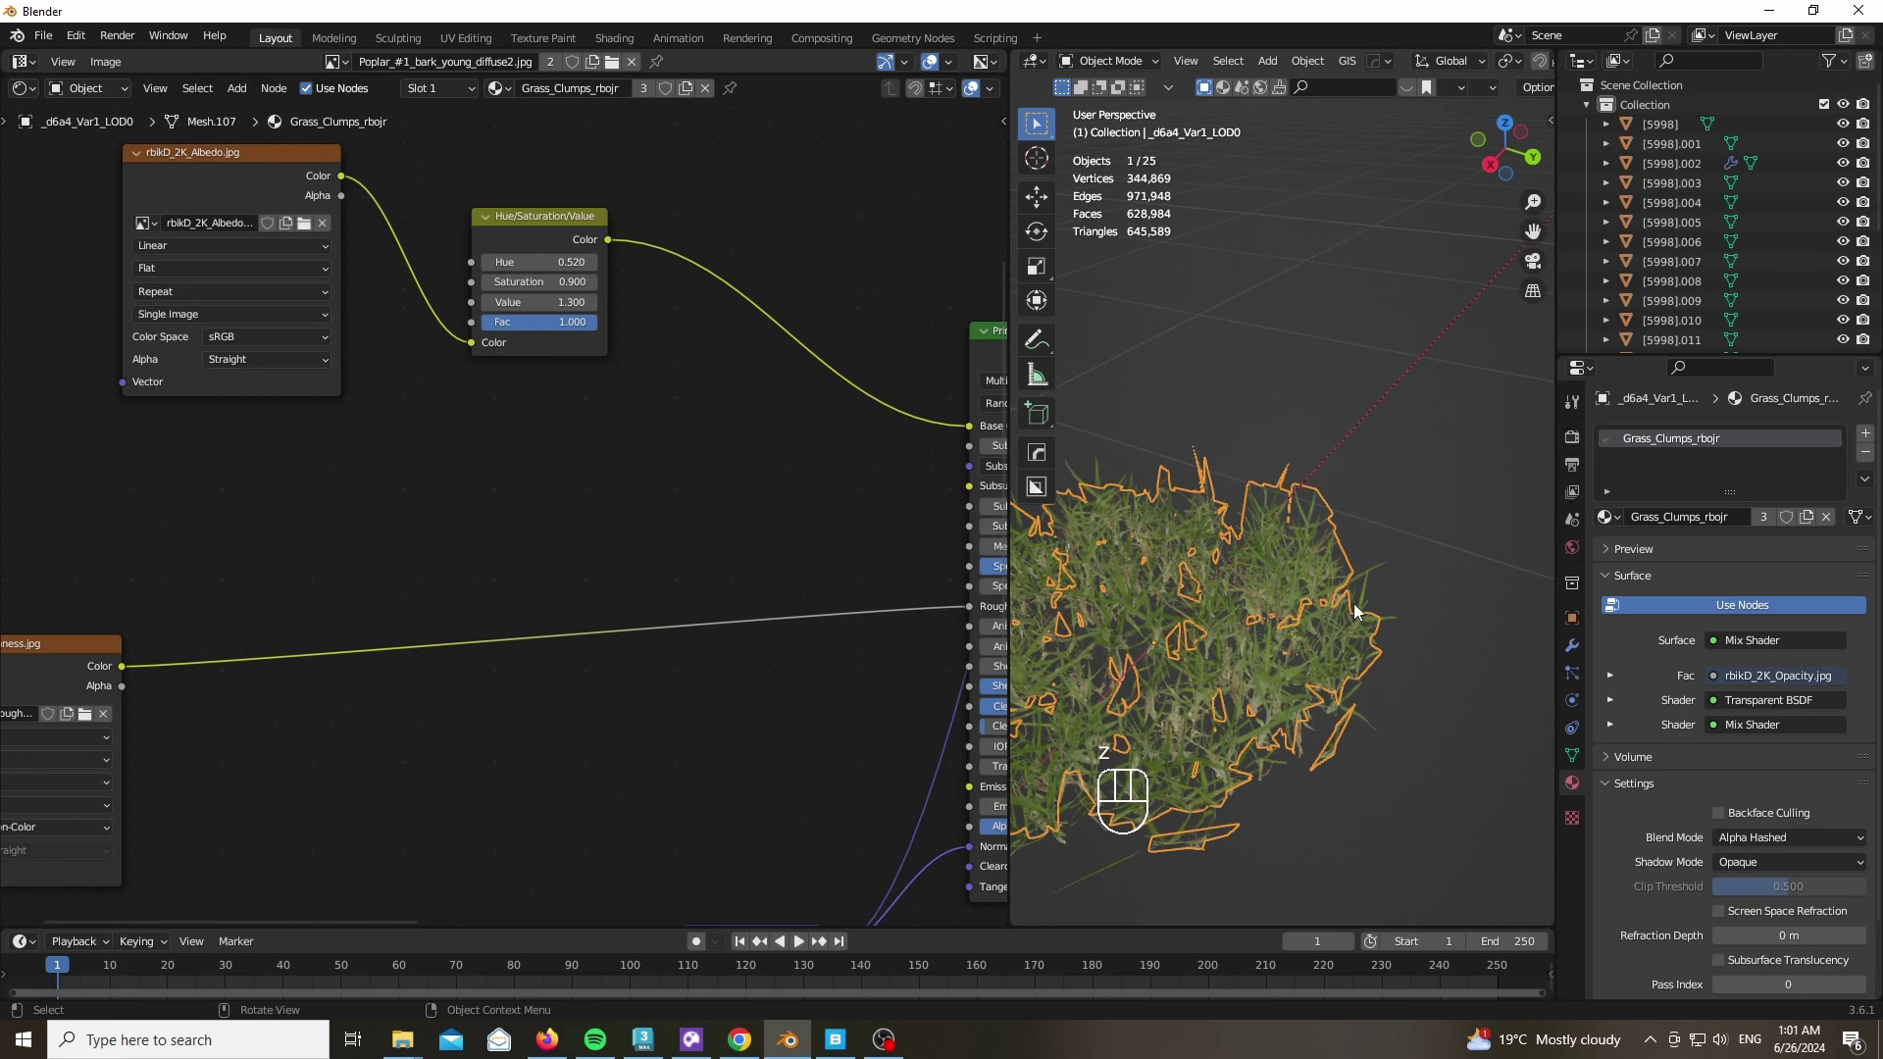
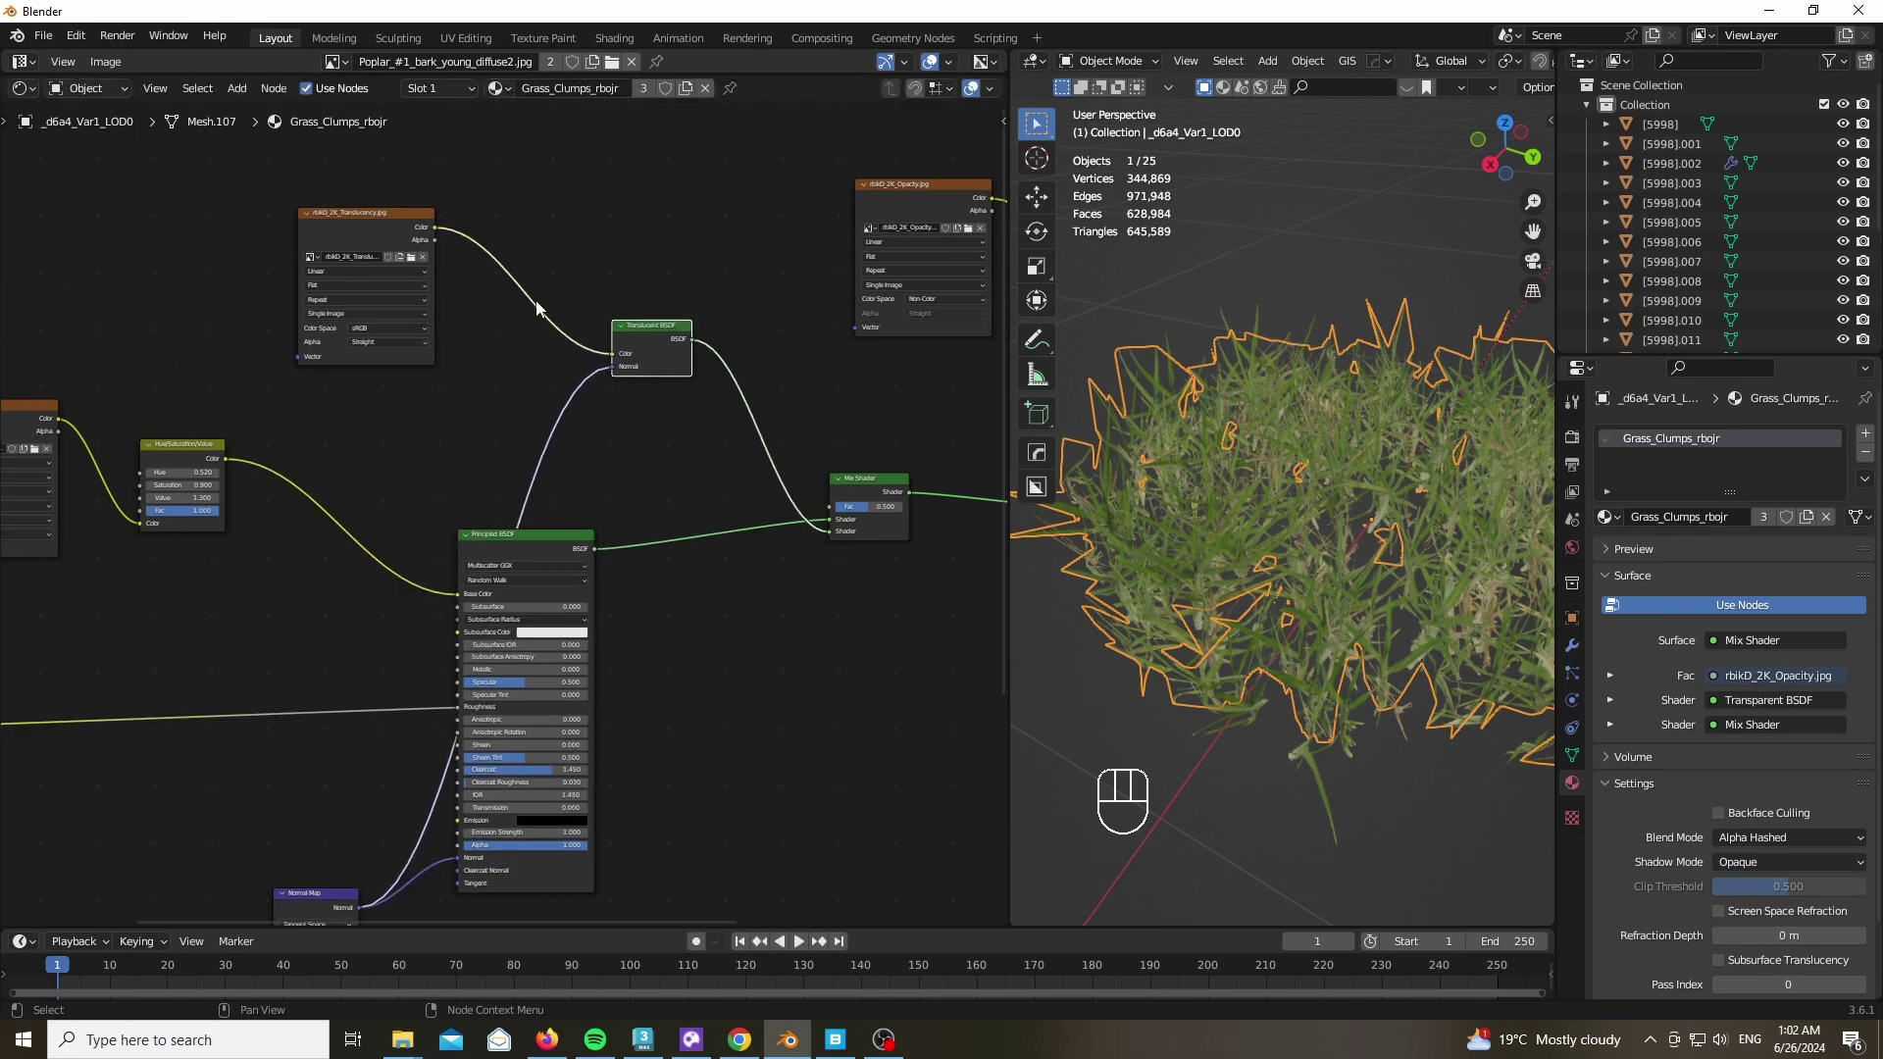
middle_click(349, 220)
click(348, 220)
middle_click(1371, 663)
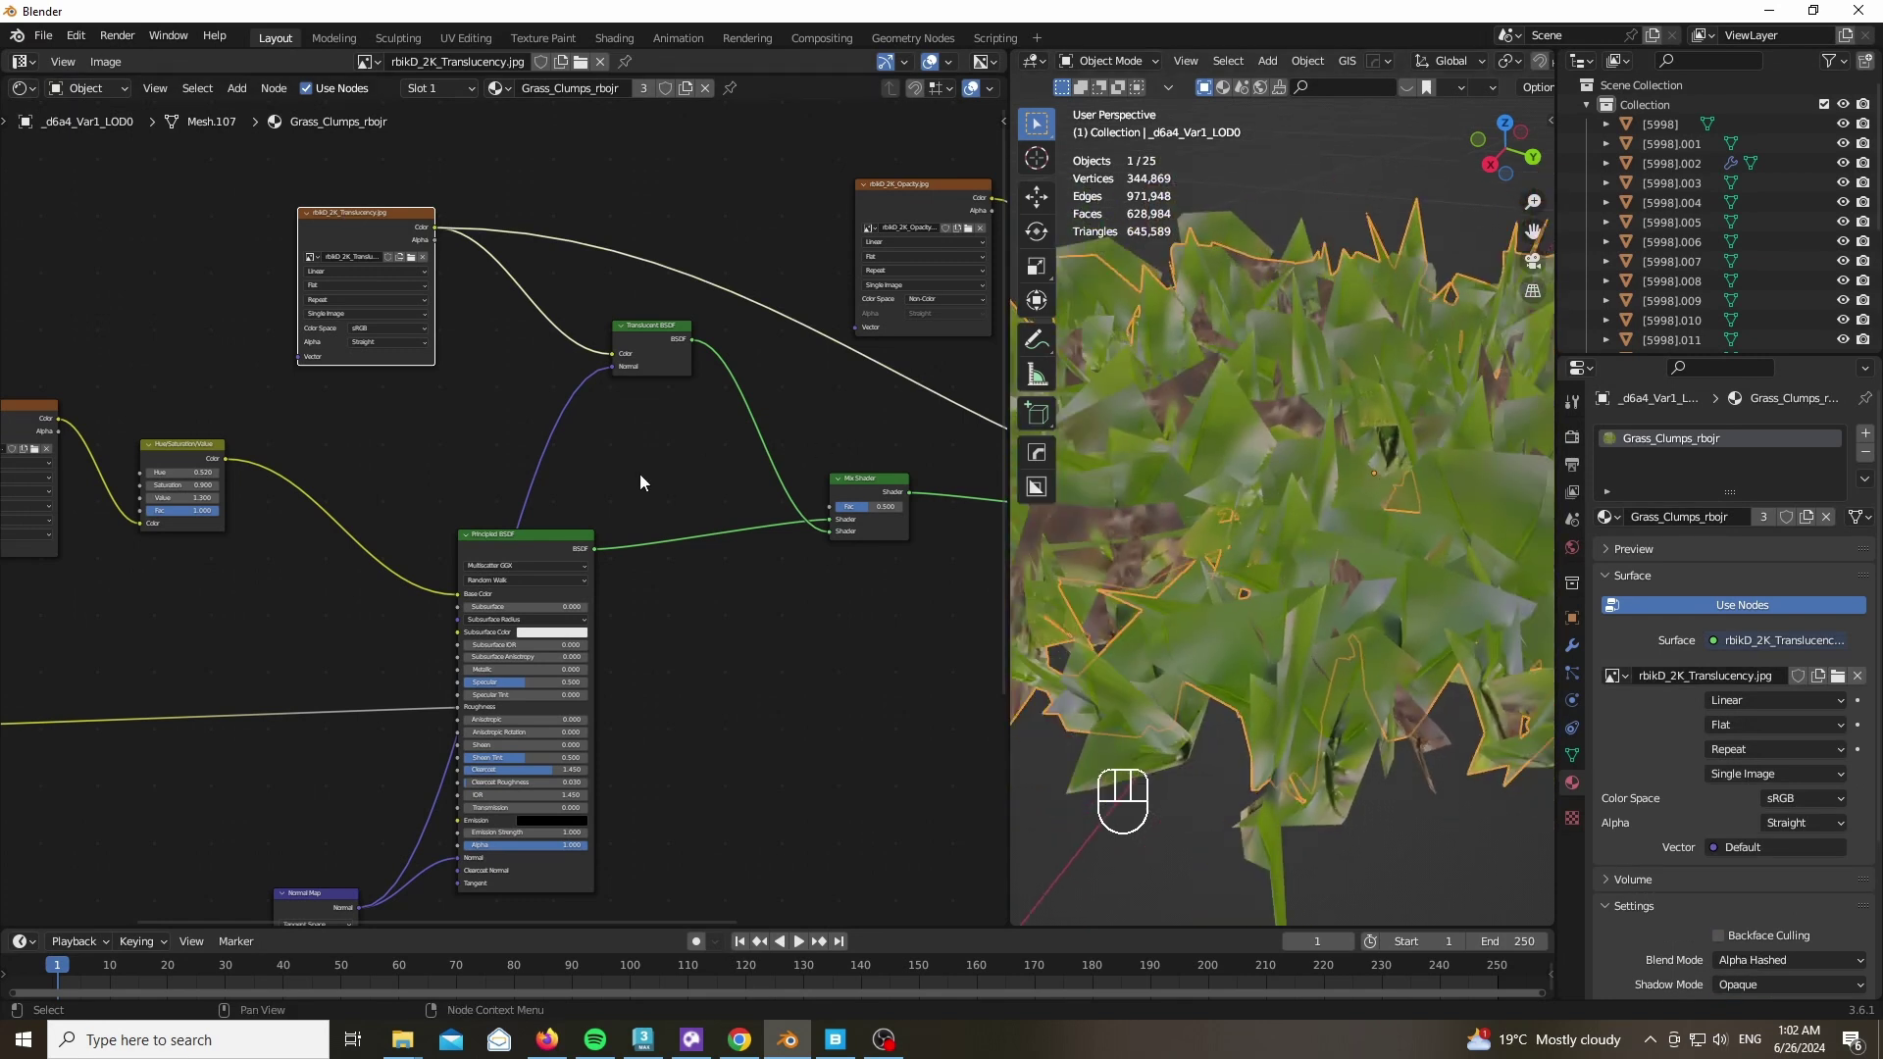
click(667, 359)
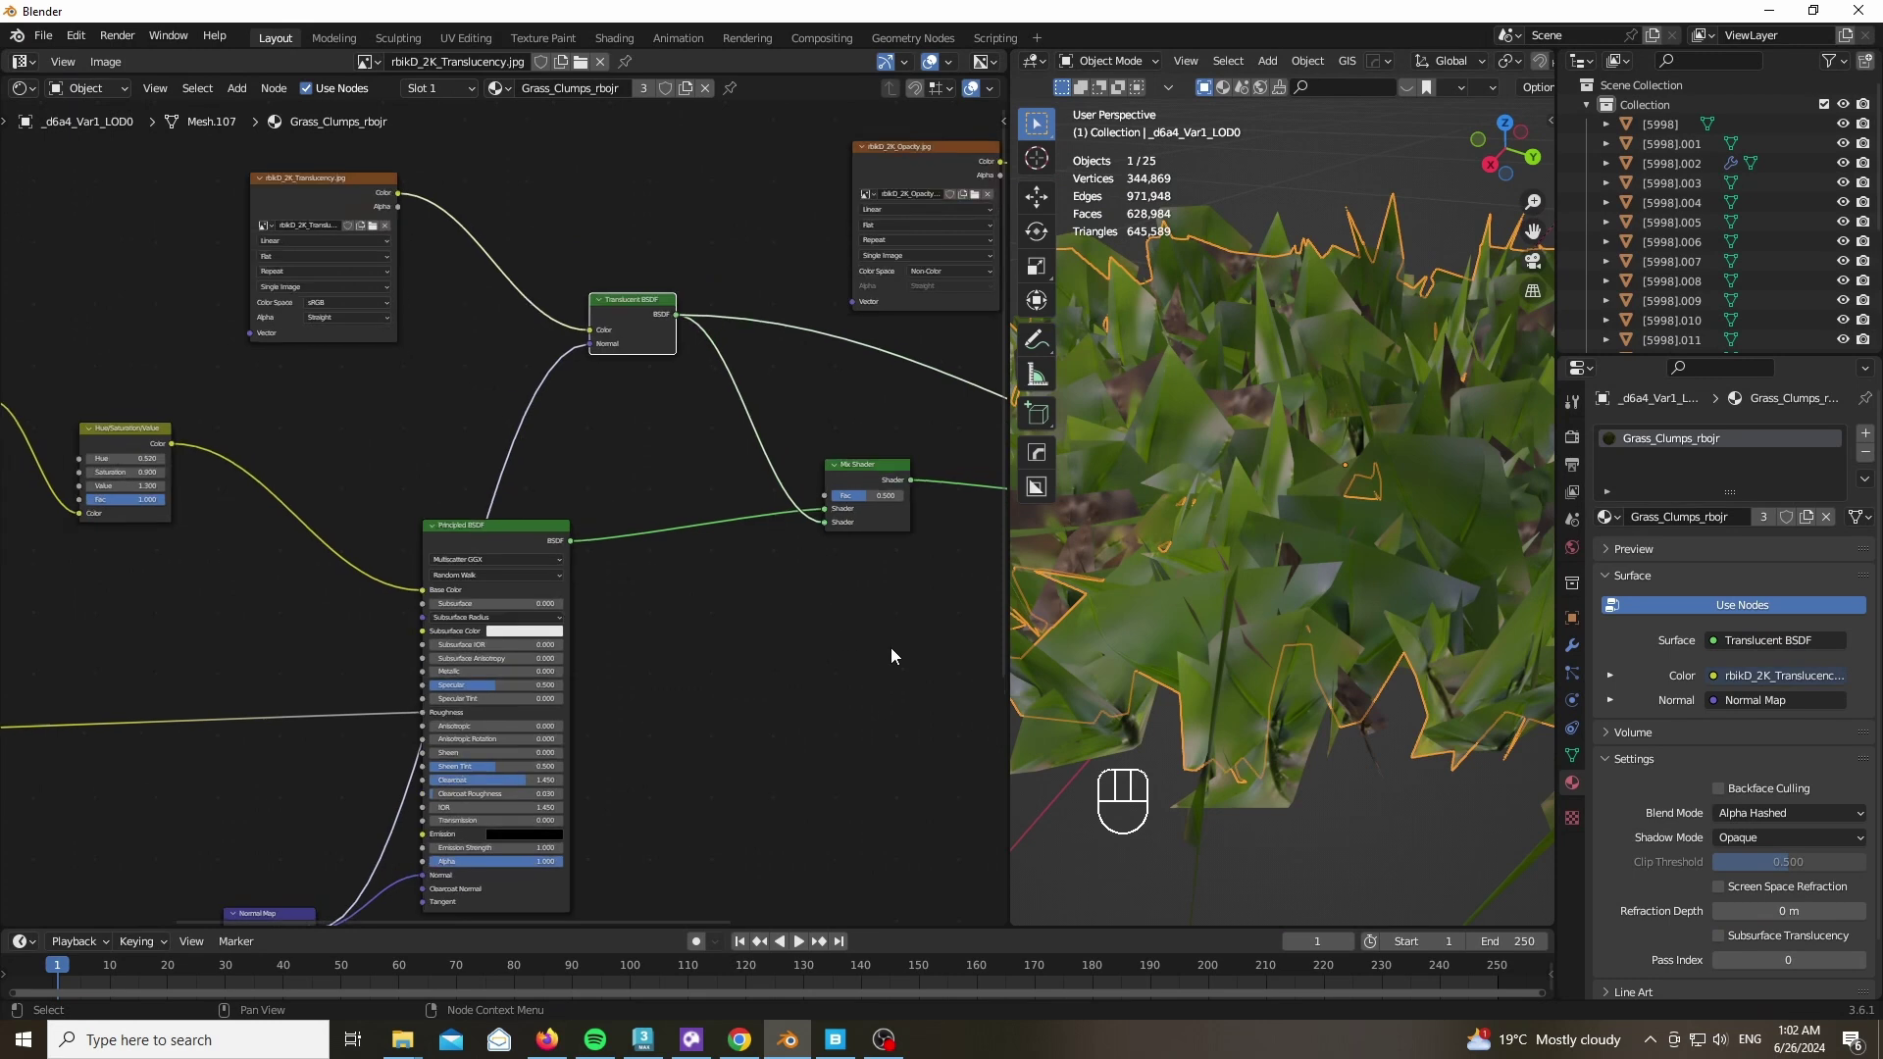
click(876, 404)
click(178, 114)
Preview the opacity map alone, then restore the final opacity-mixed grass material output
drag(660, 428, 641, 435)
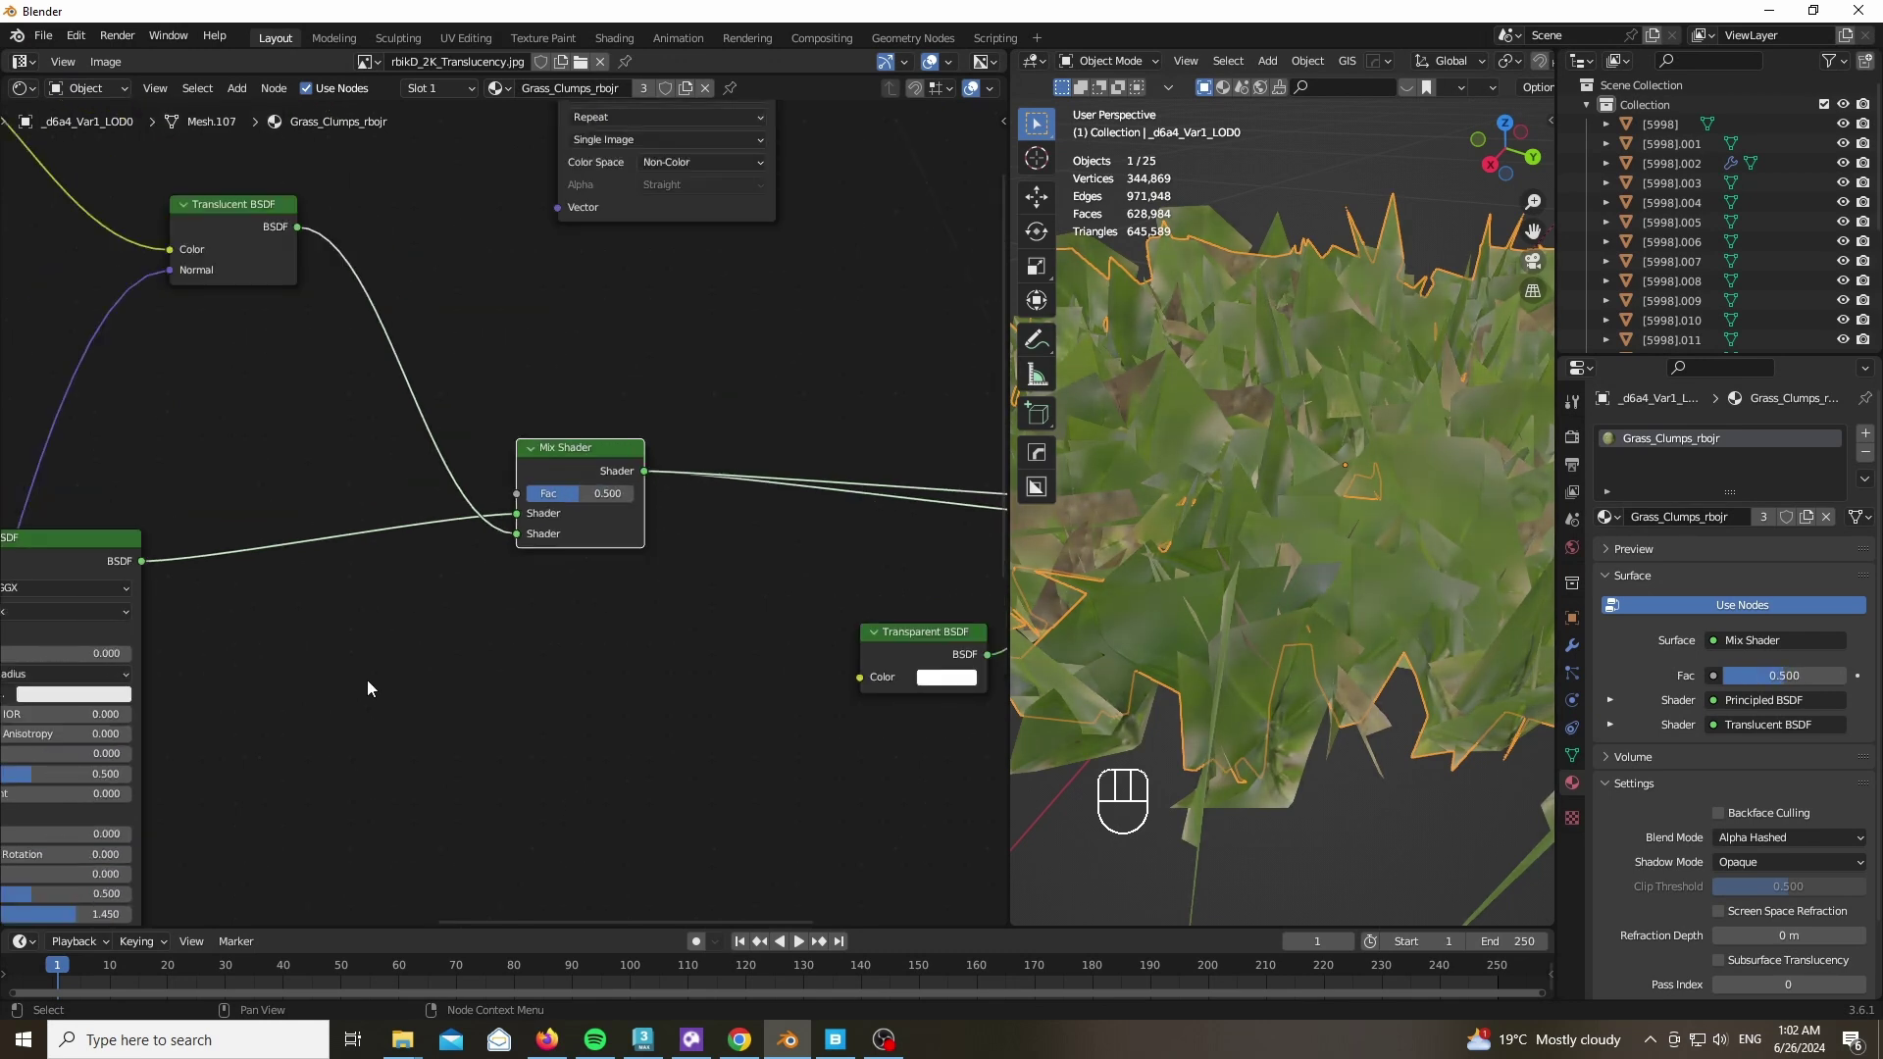
click(701, 501)
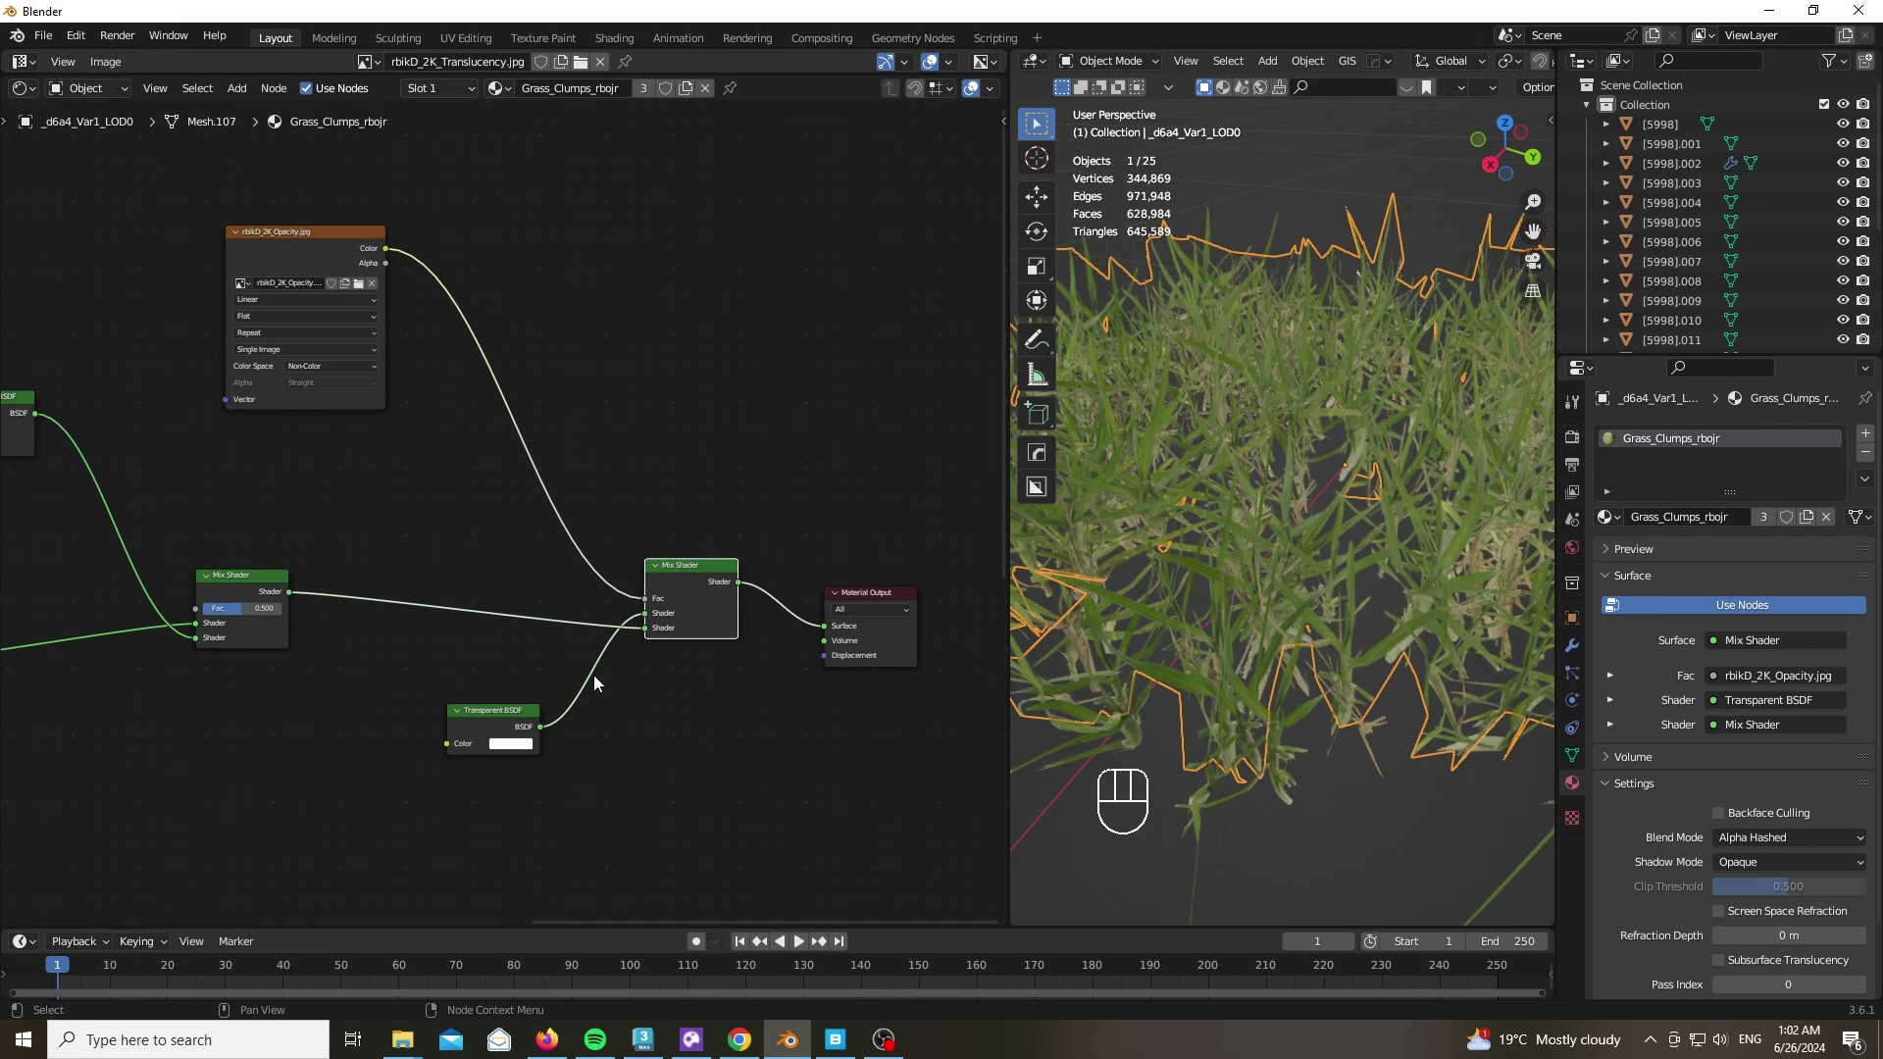
click(267, 477)
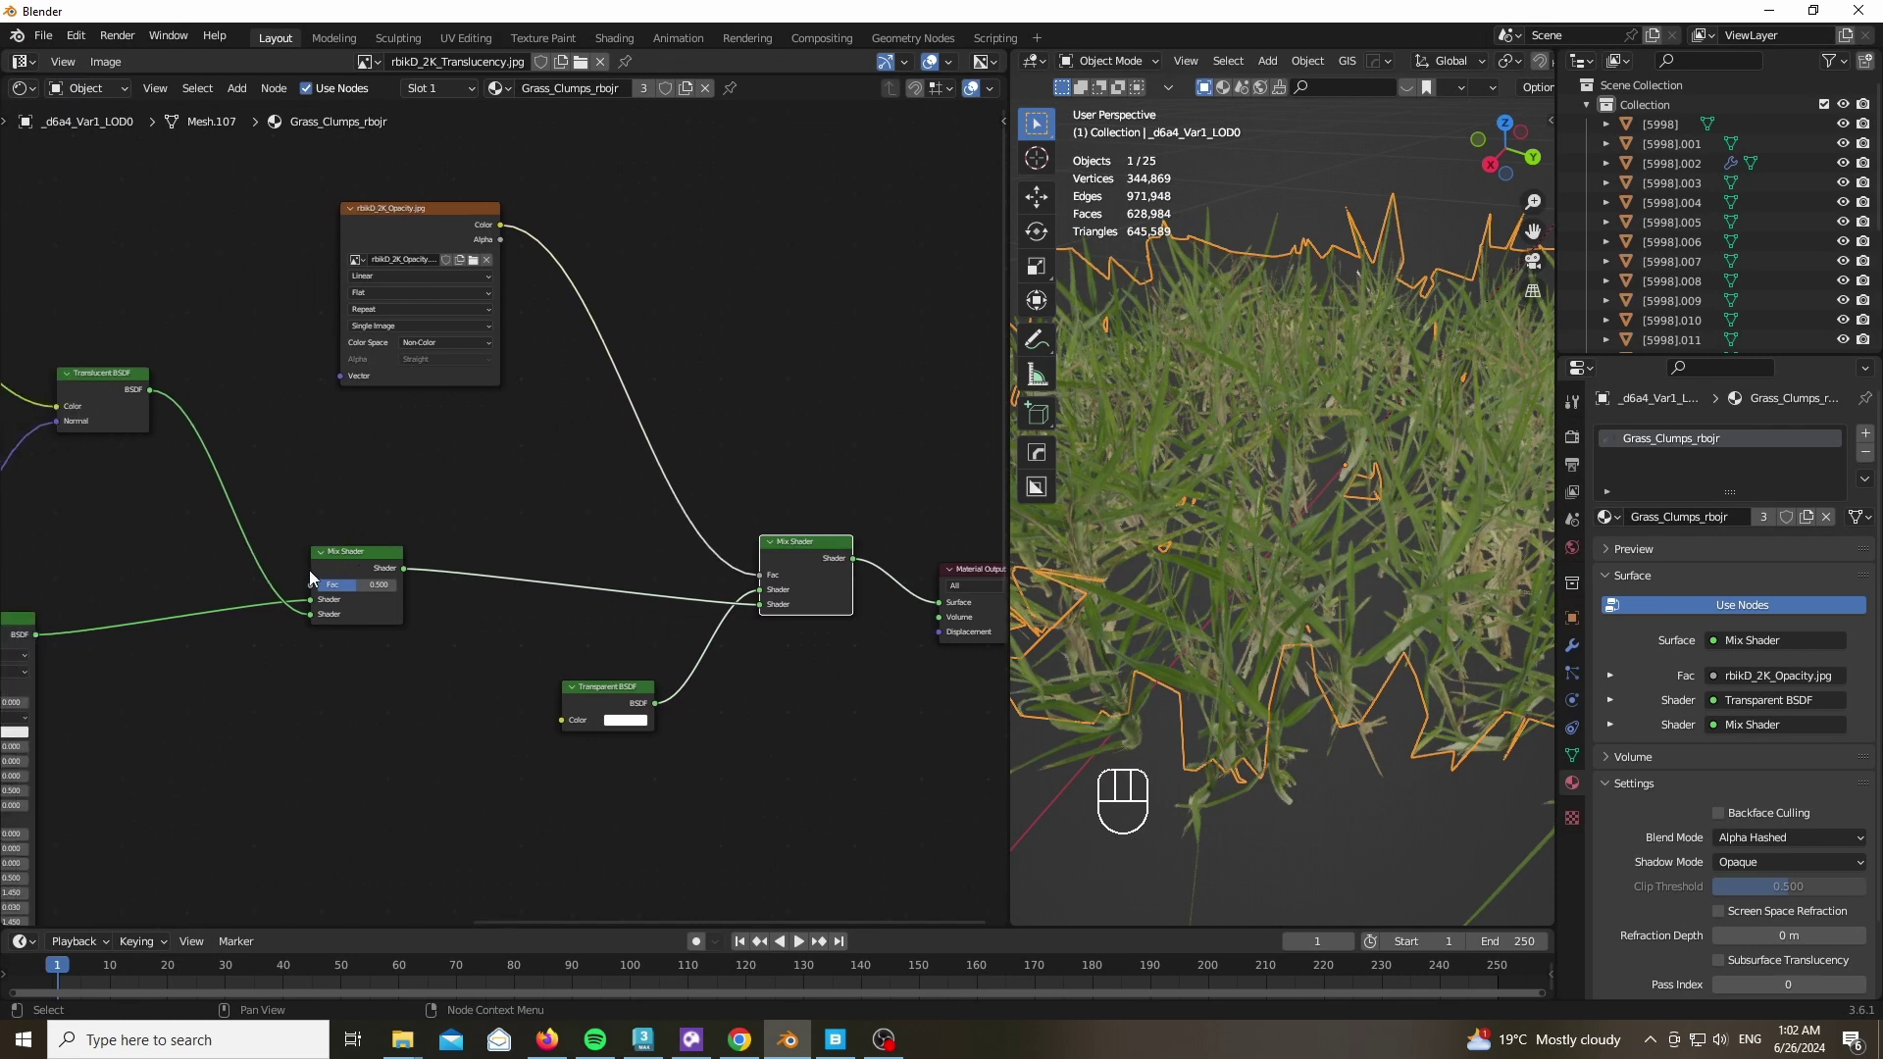
click(344, 566)
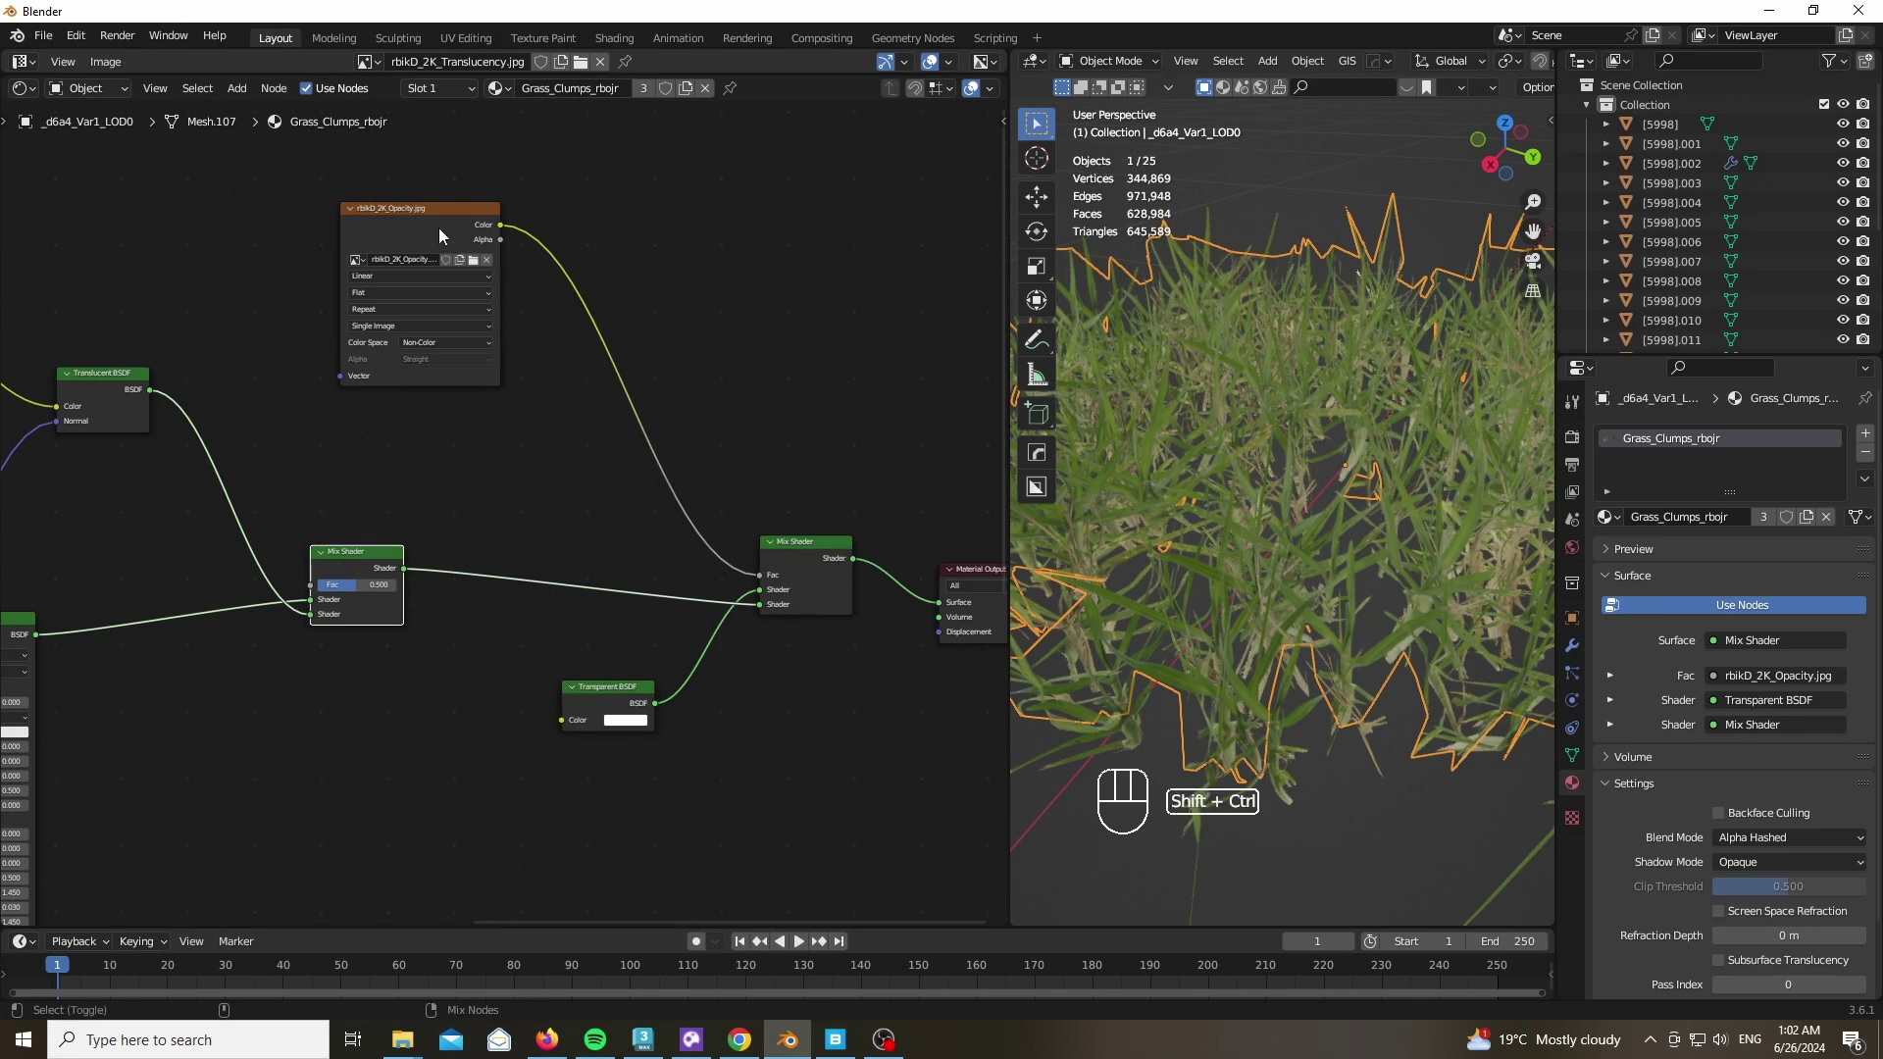
click(445, 234)
middle_click(1290, 519)
click(824, 579)
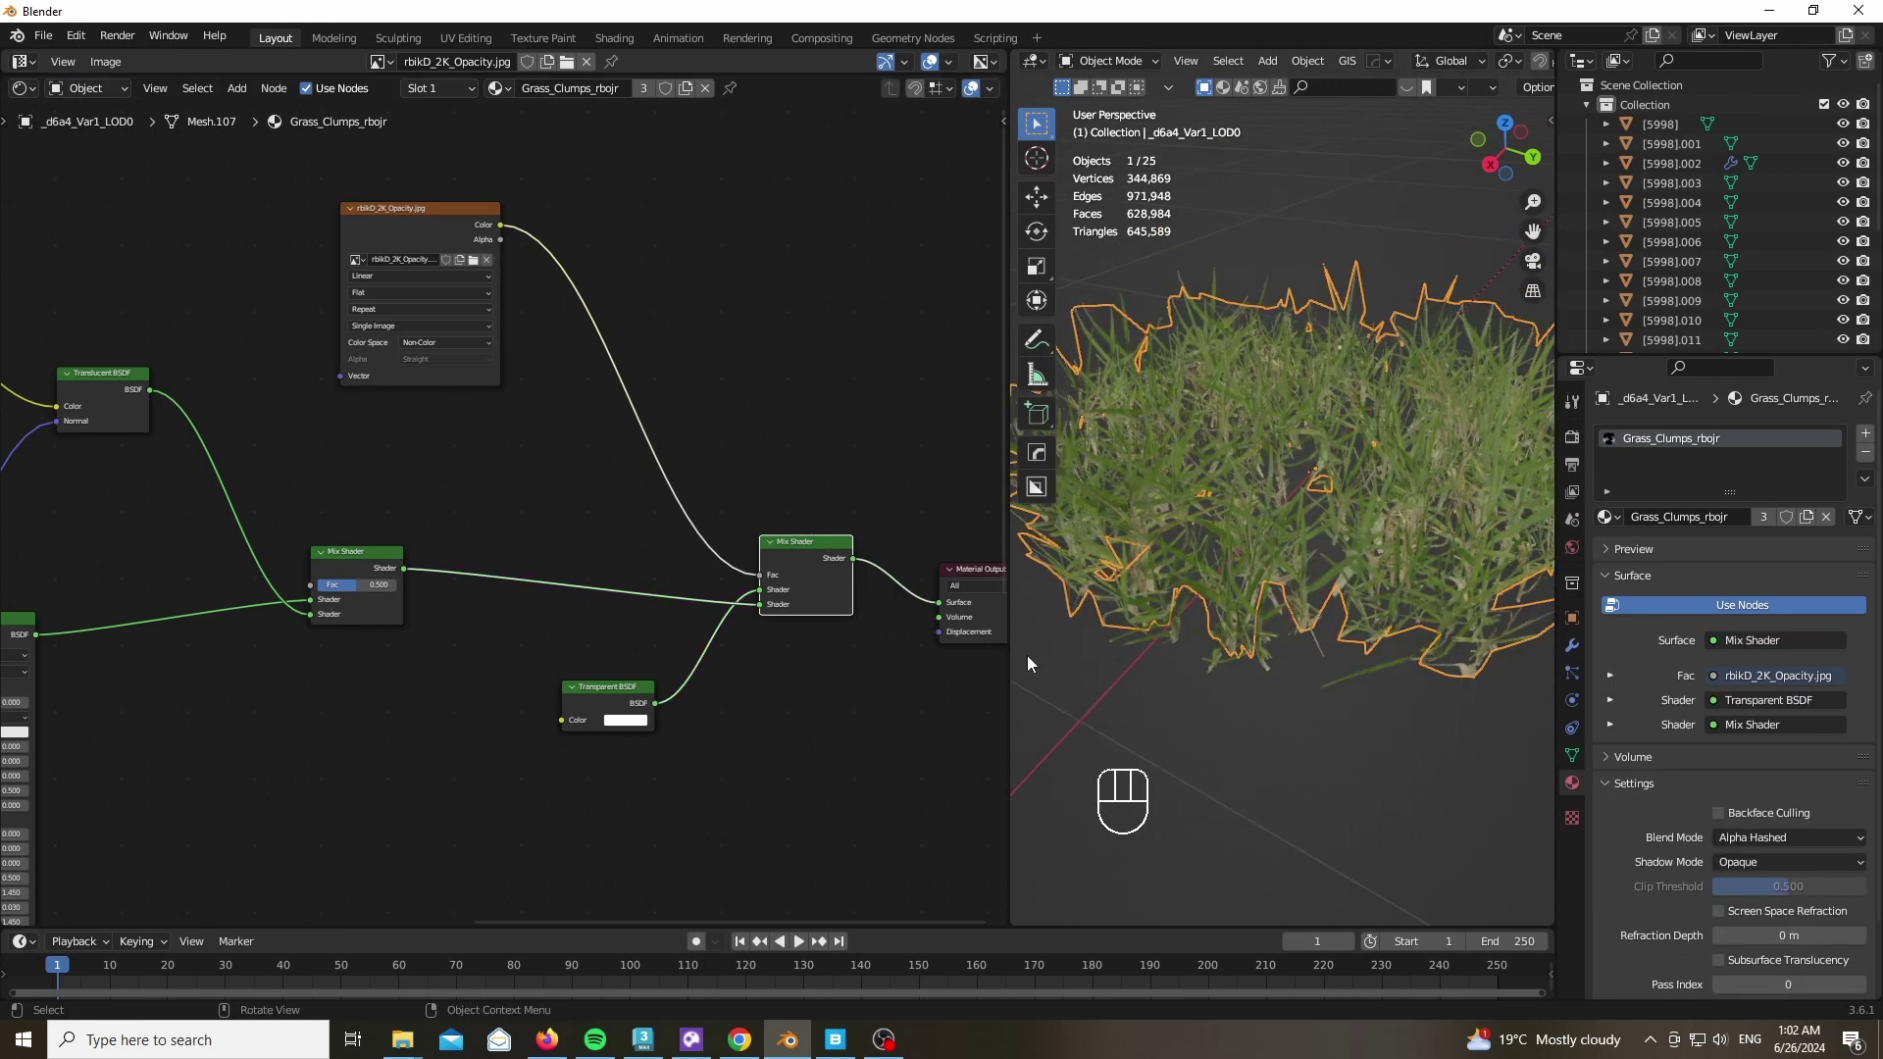
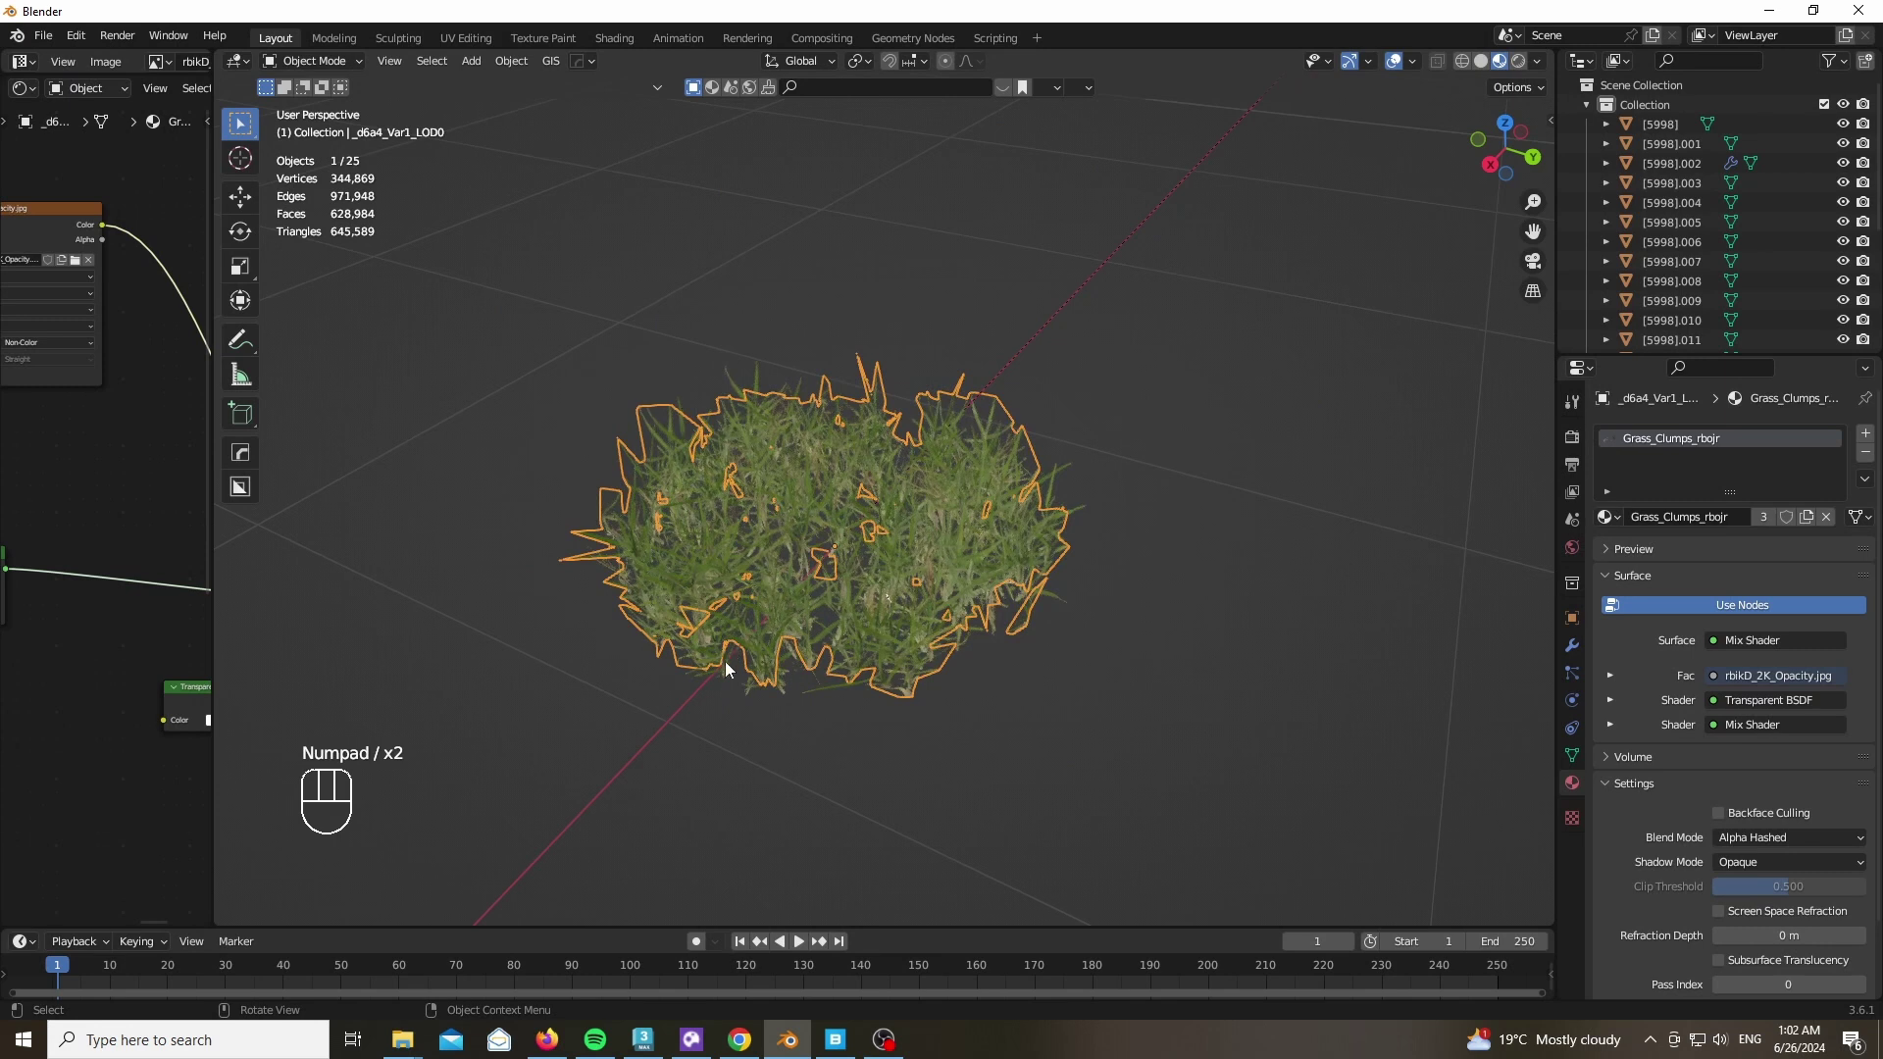
Zoom out to the whole house and add a ground plane mesh
key(z)
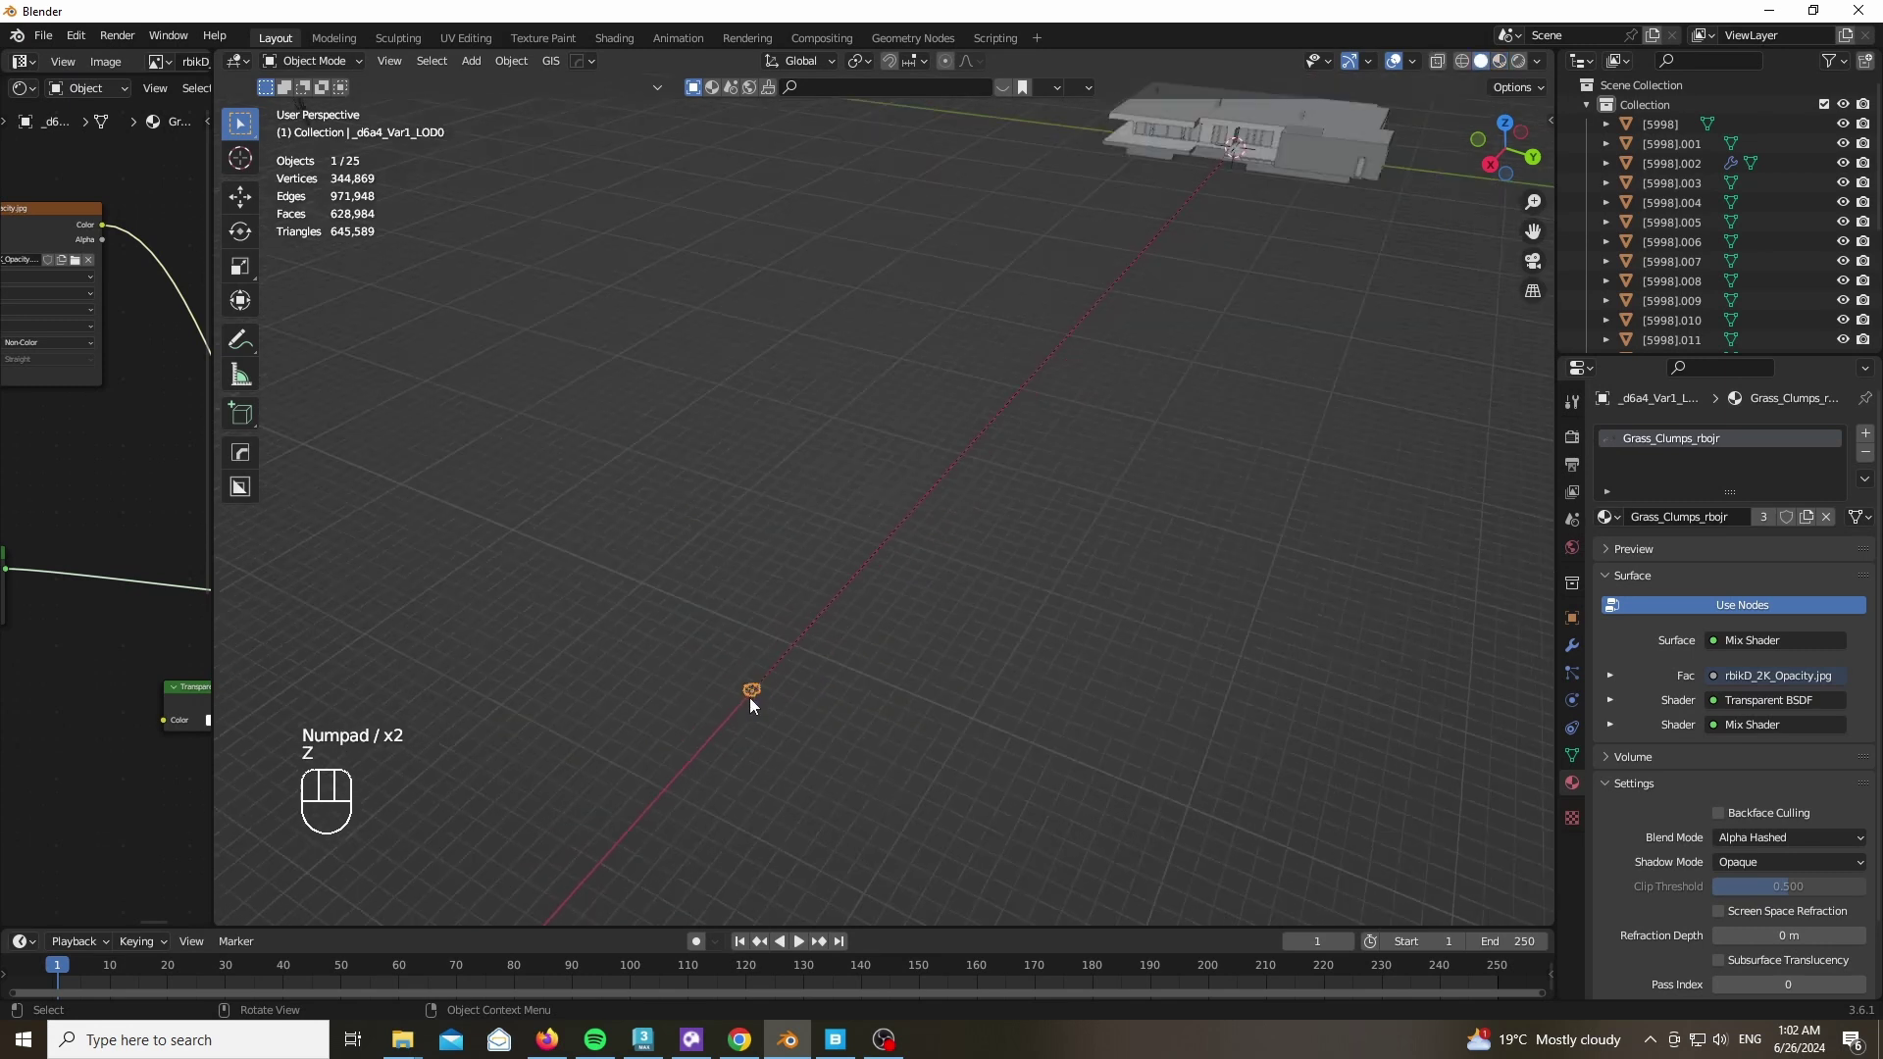
key(shift+a)
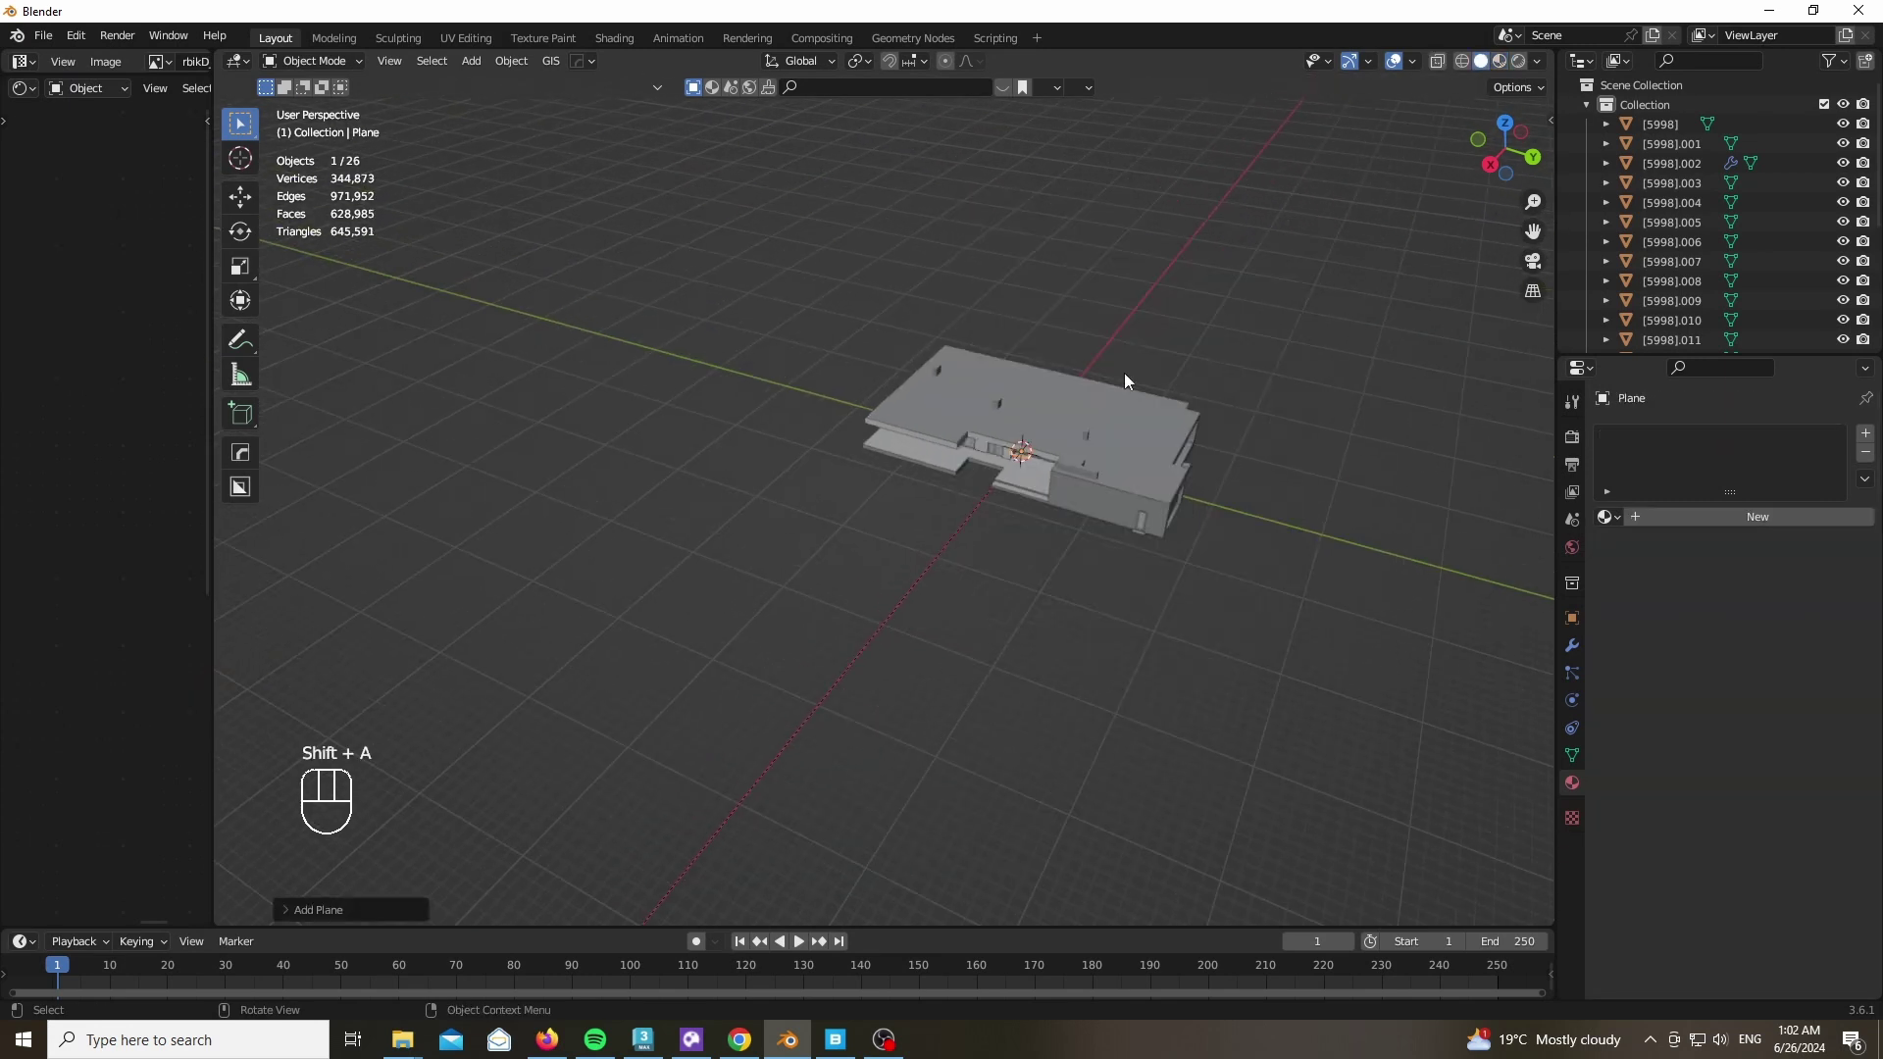
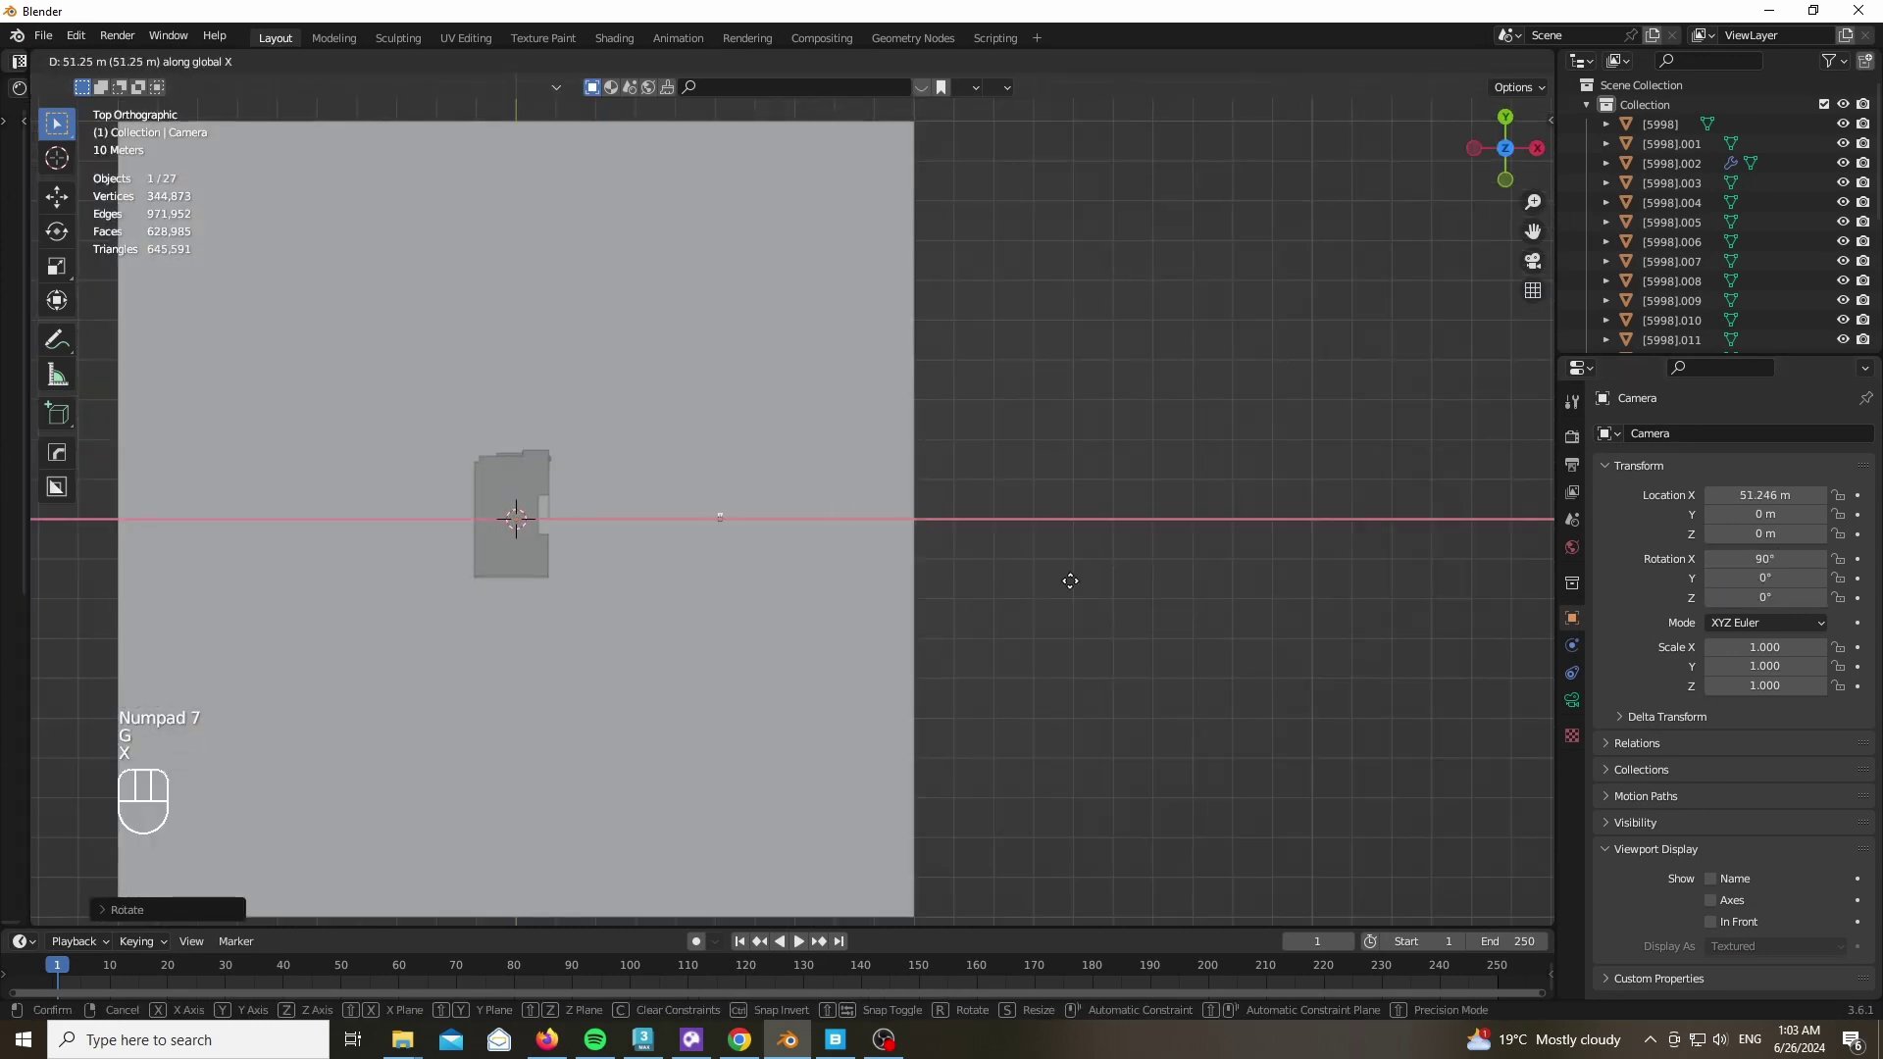
Rotate the camera 90° about Z to face the house and look through it
key(r)
key(z)
key(9)
key(0)
key(Return)
key(KP_0)
Move the camera back along X in top view to frame the house from about 75 m
double_click(1574, 717)
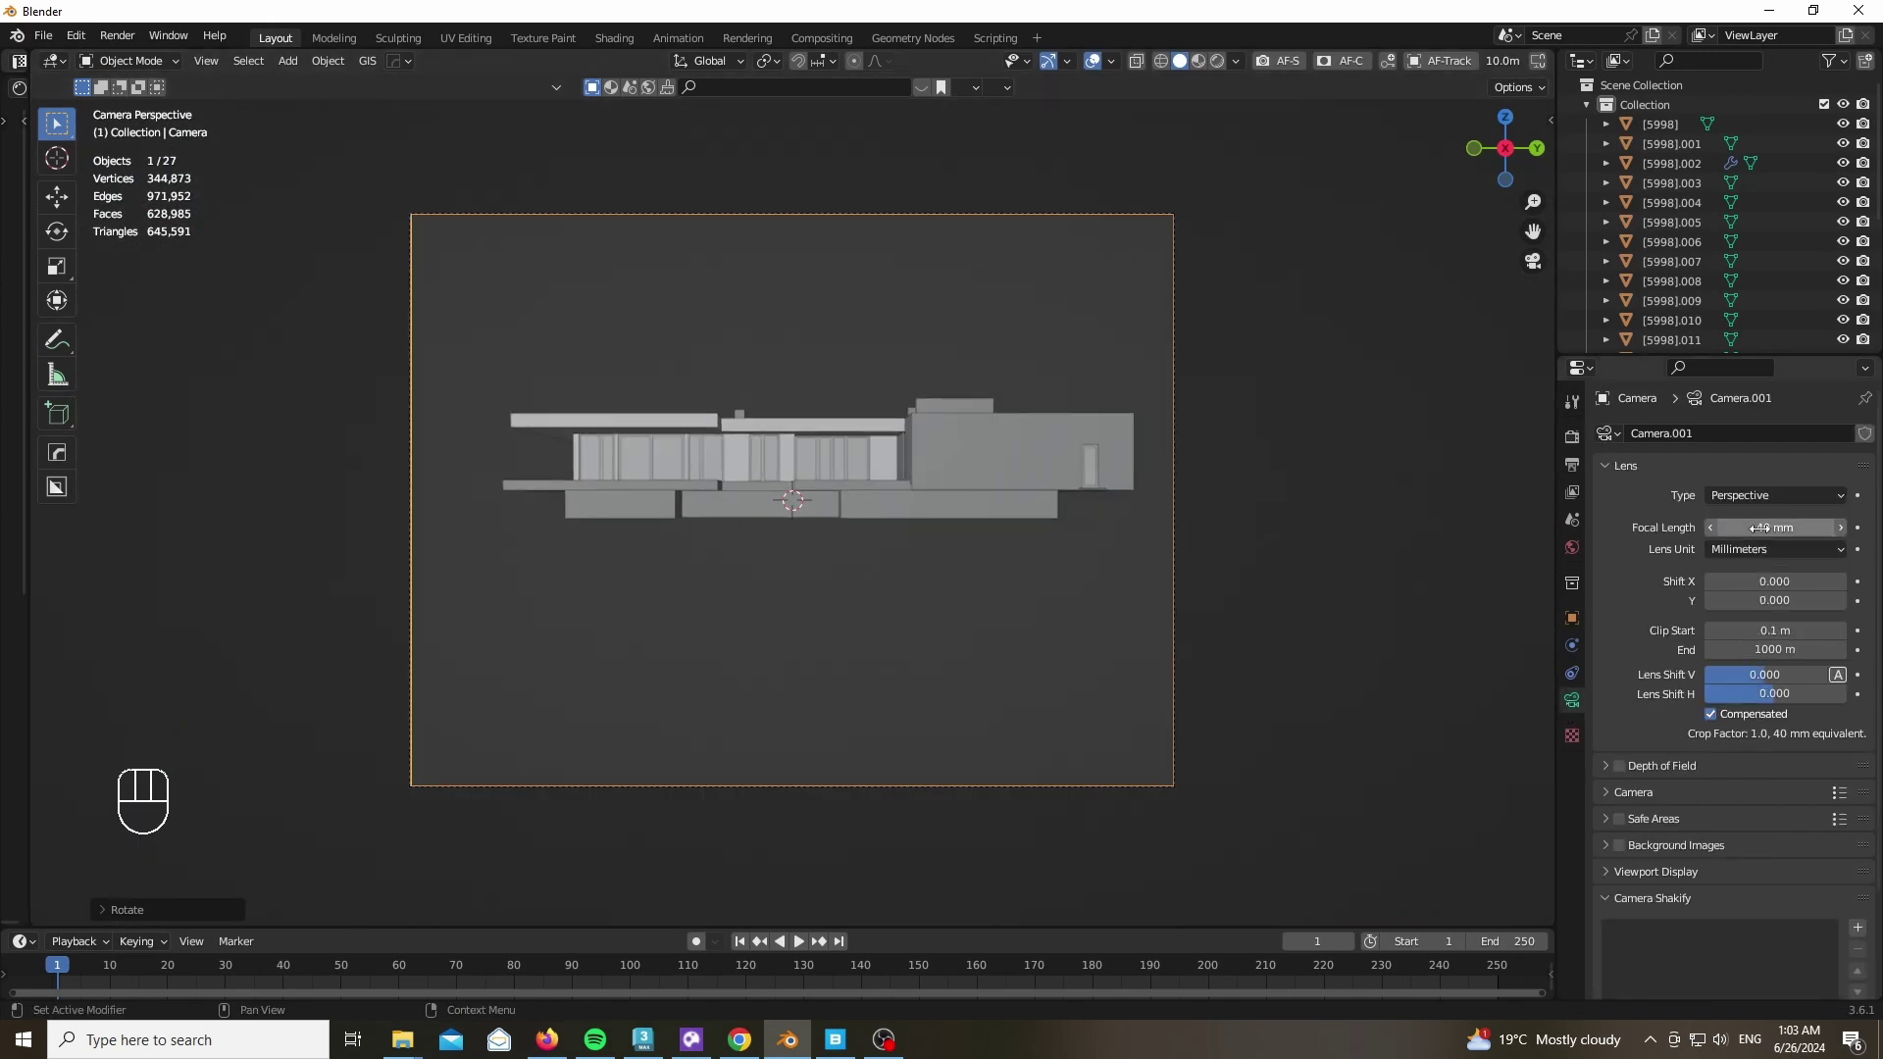
key(KP_7)
key(g)
key(x)
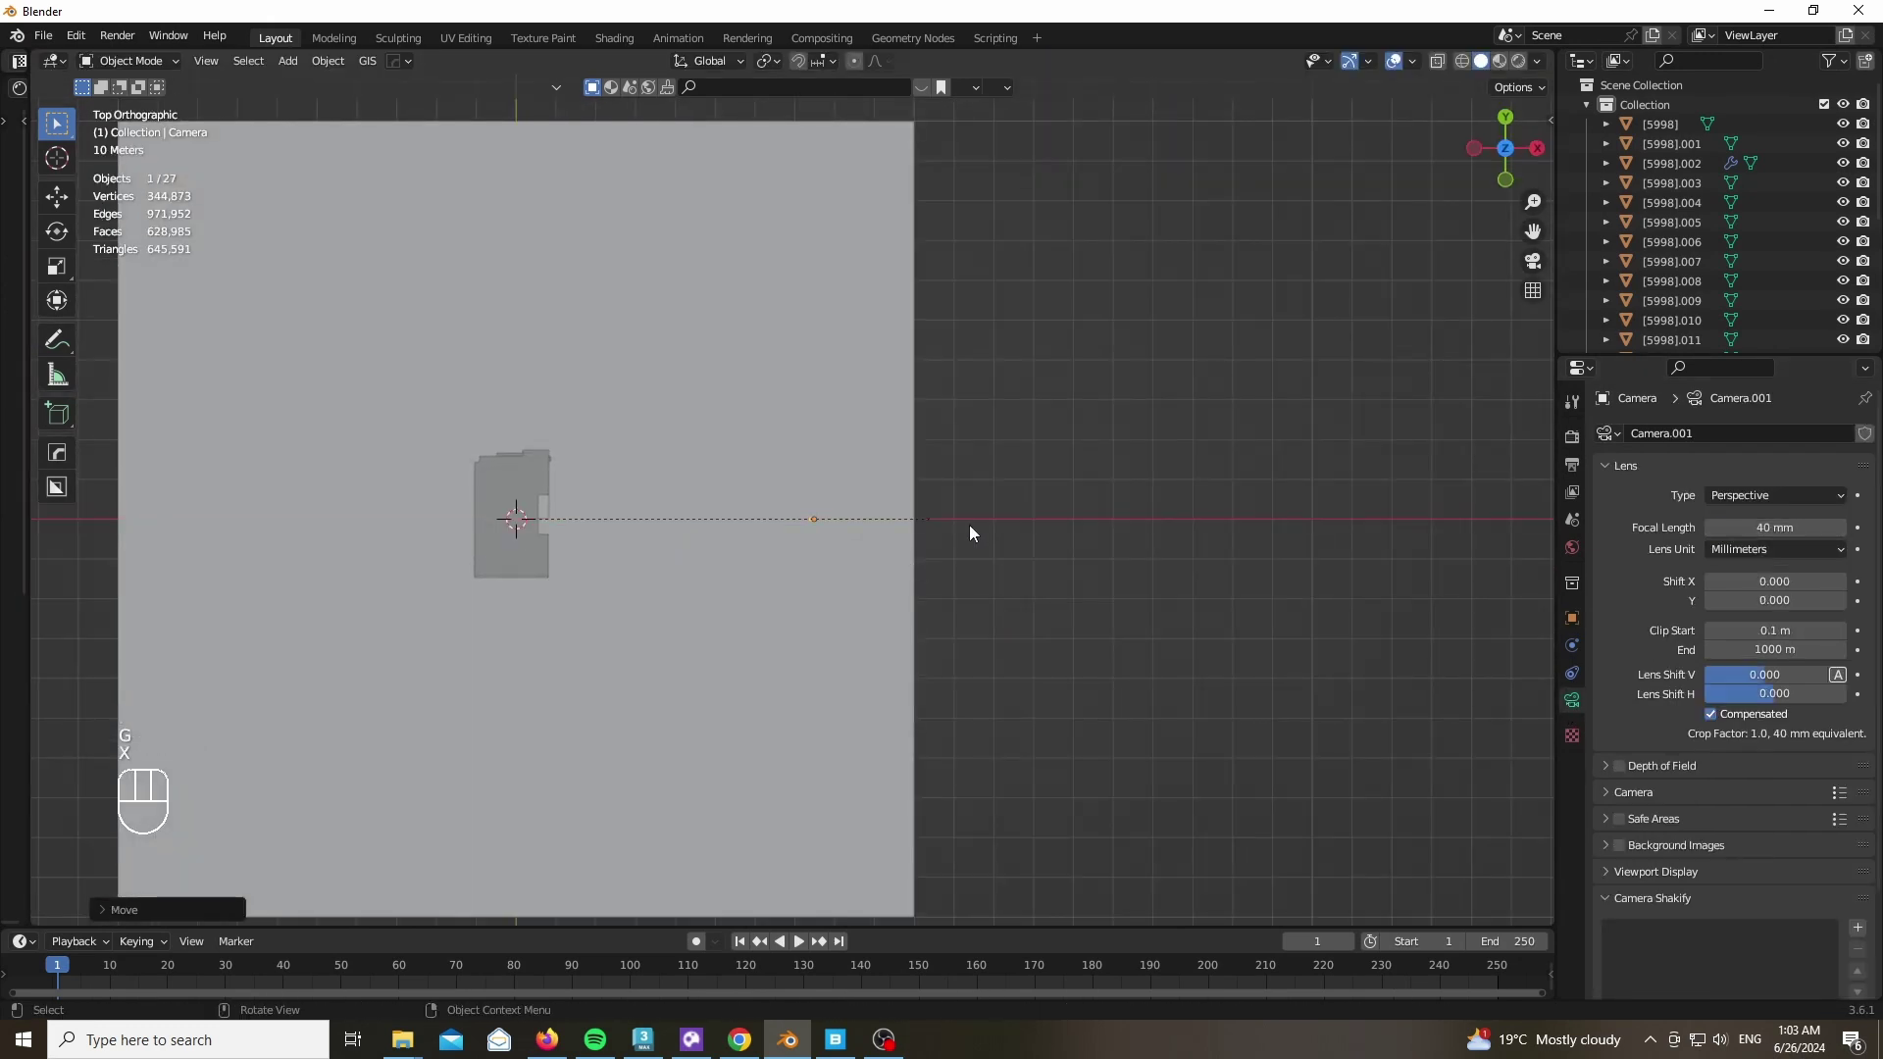
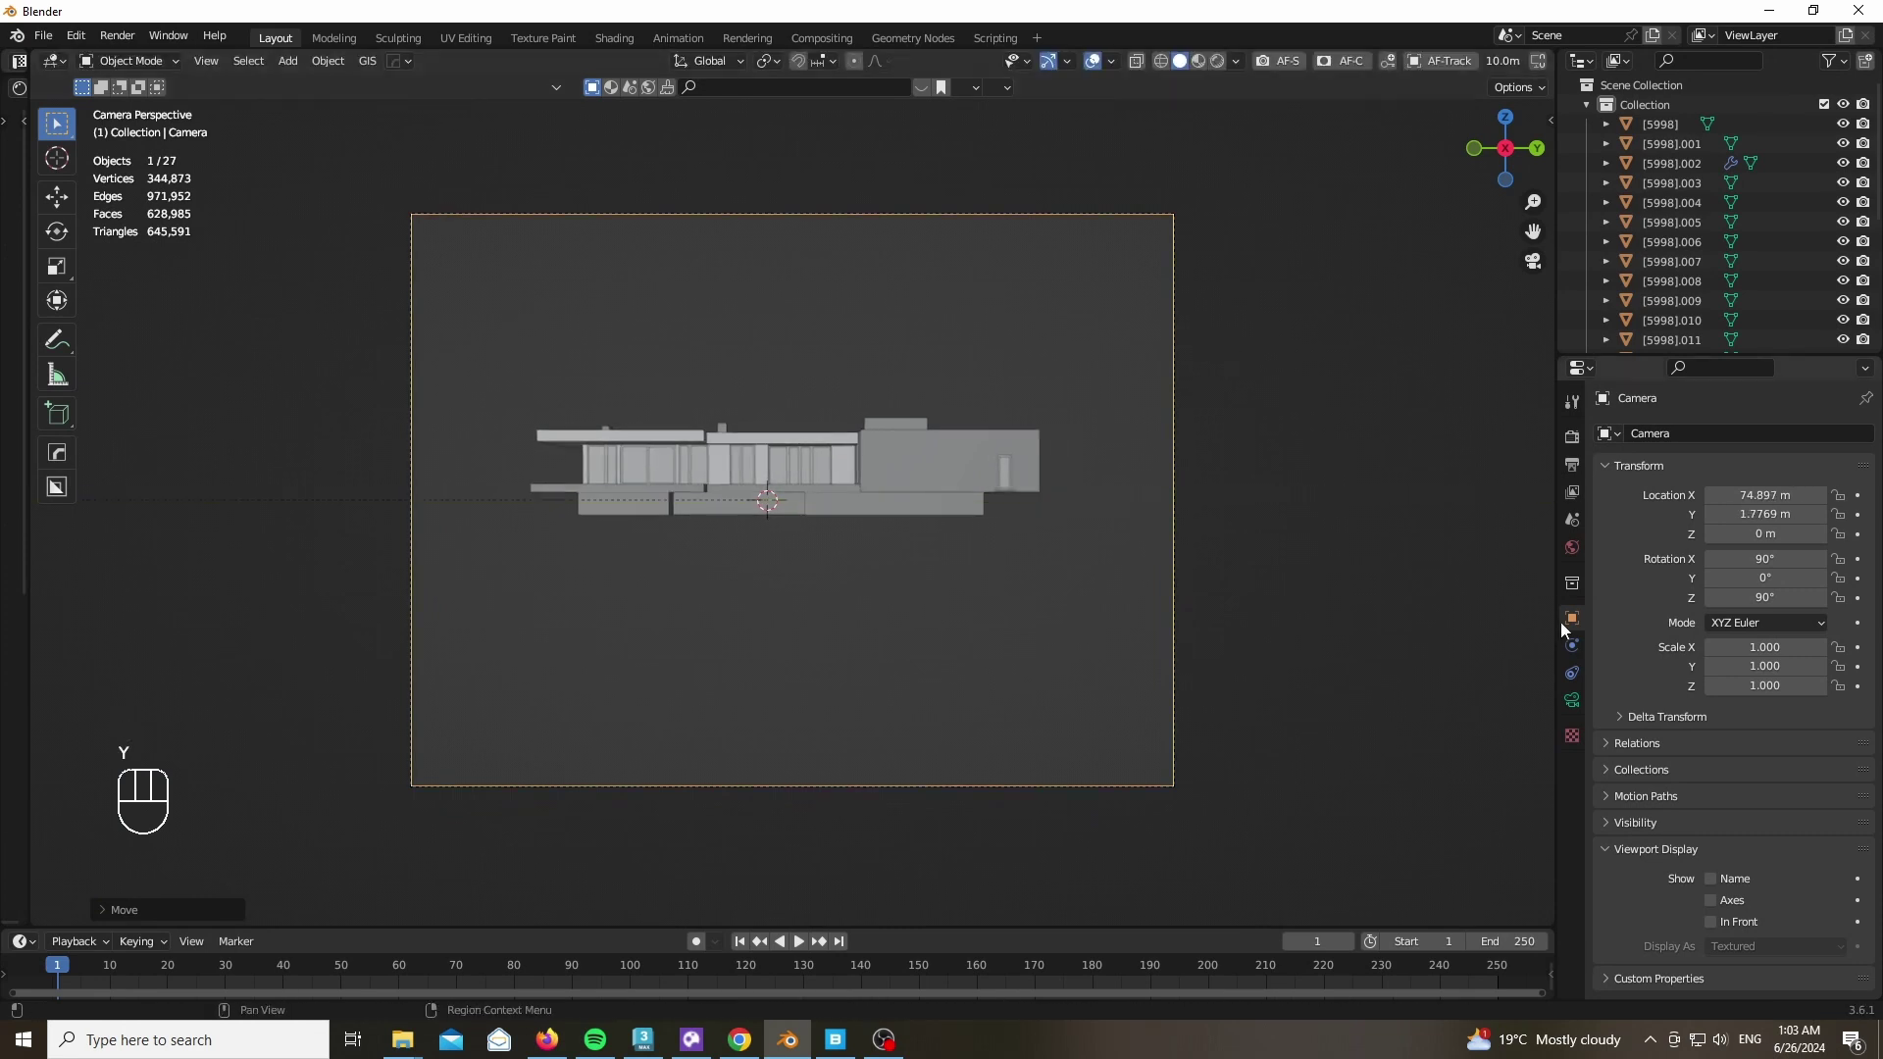
Enable thirds composition guides, set the lens to 50 mm and vertical shift 0.07
click(1621, 752)
click(1675, 746)
click(1737, 625)
key(g)
key(z)
key(1)
key(.)
key(6)
key(Return)
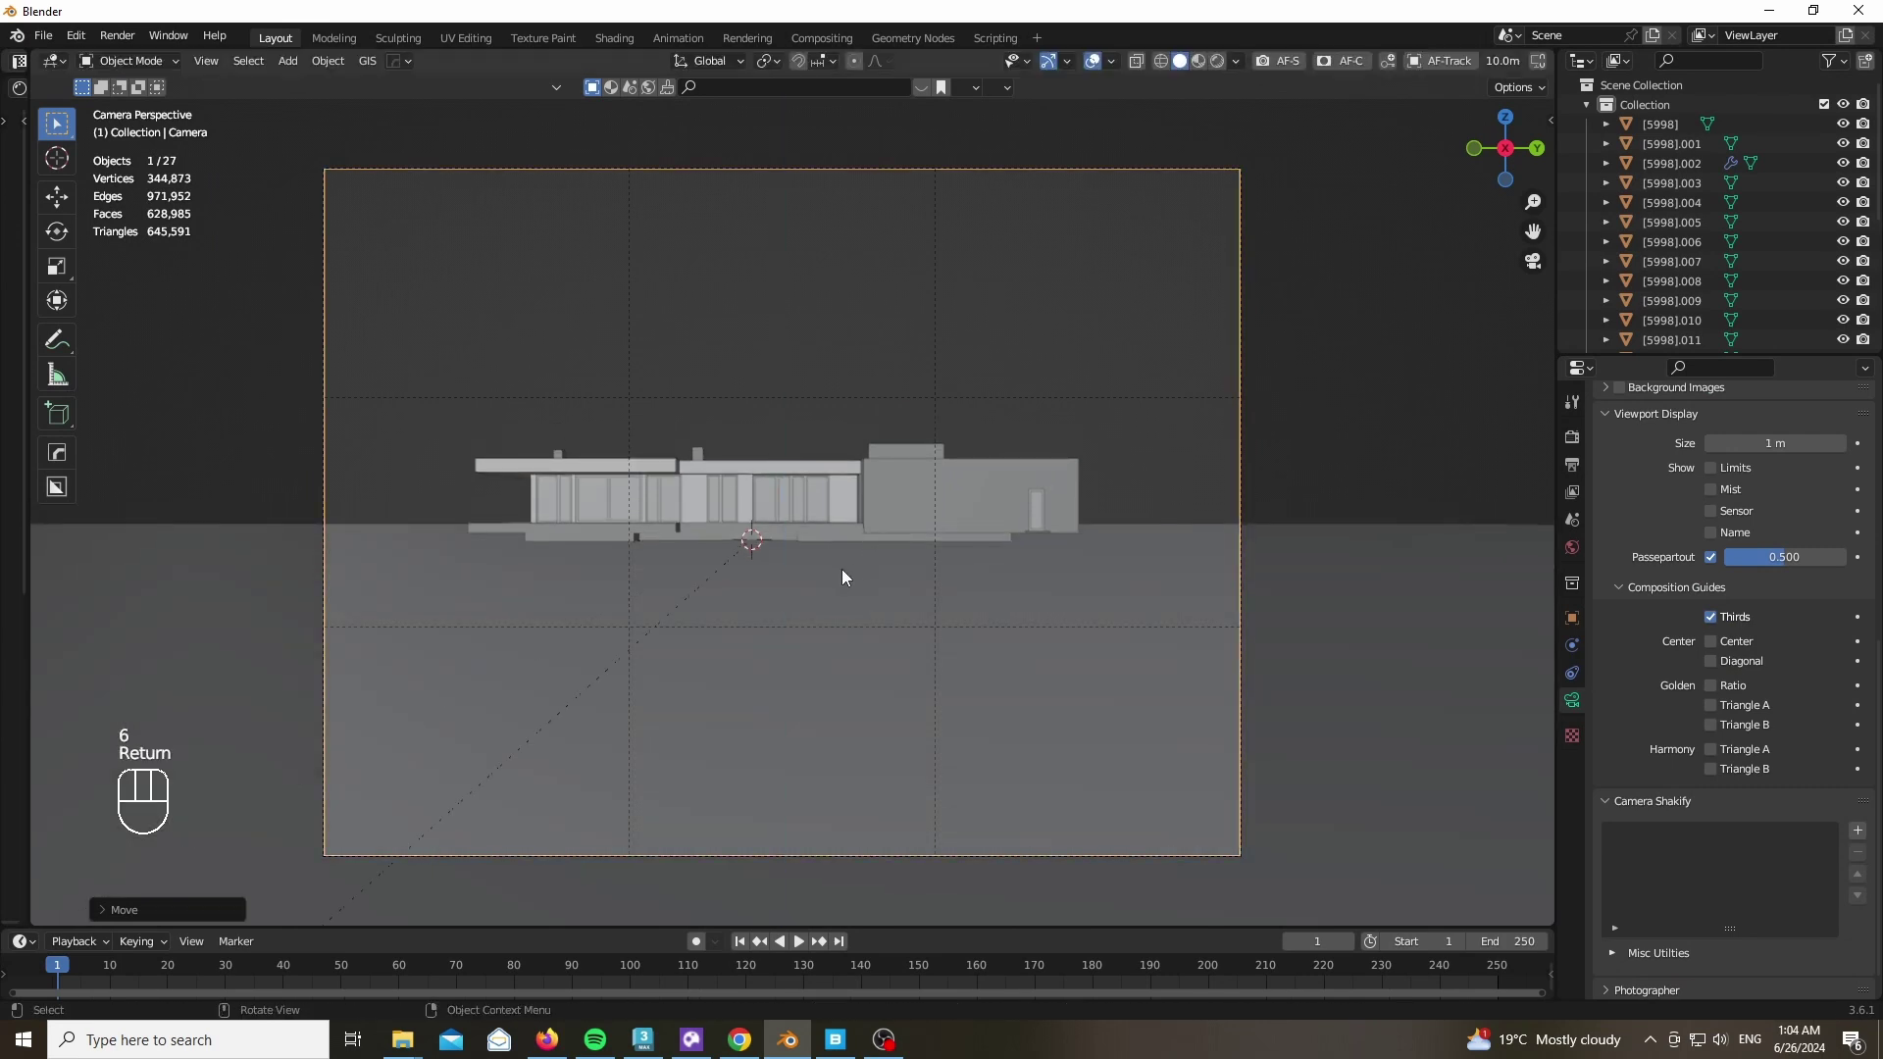
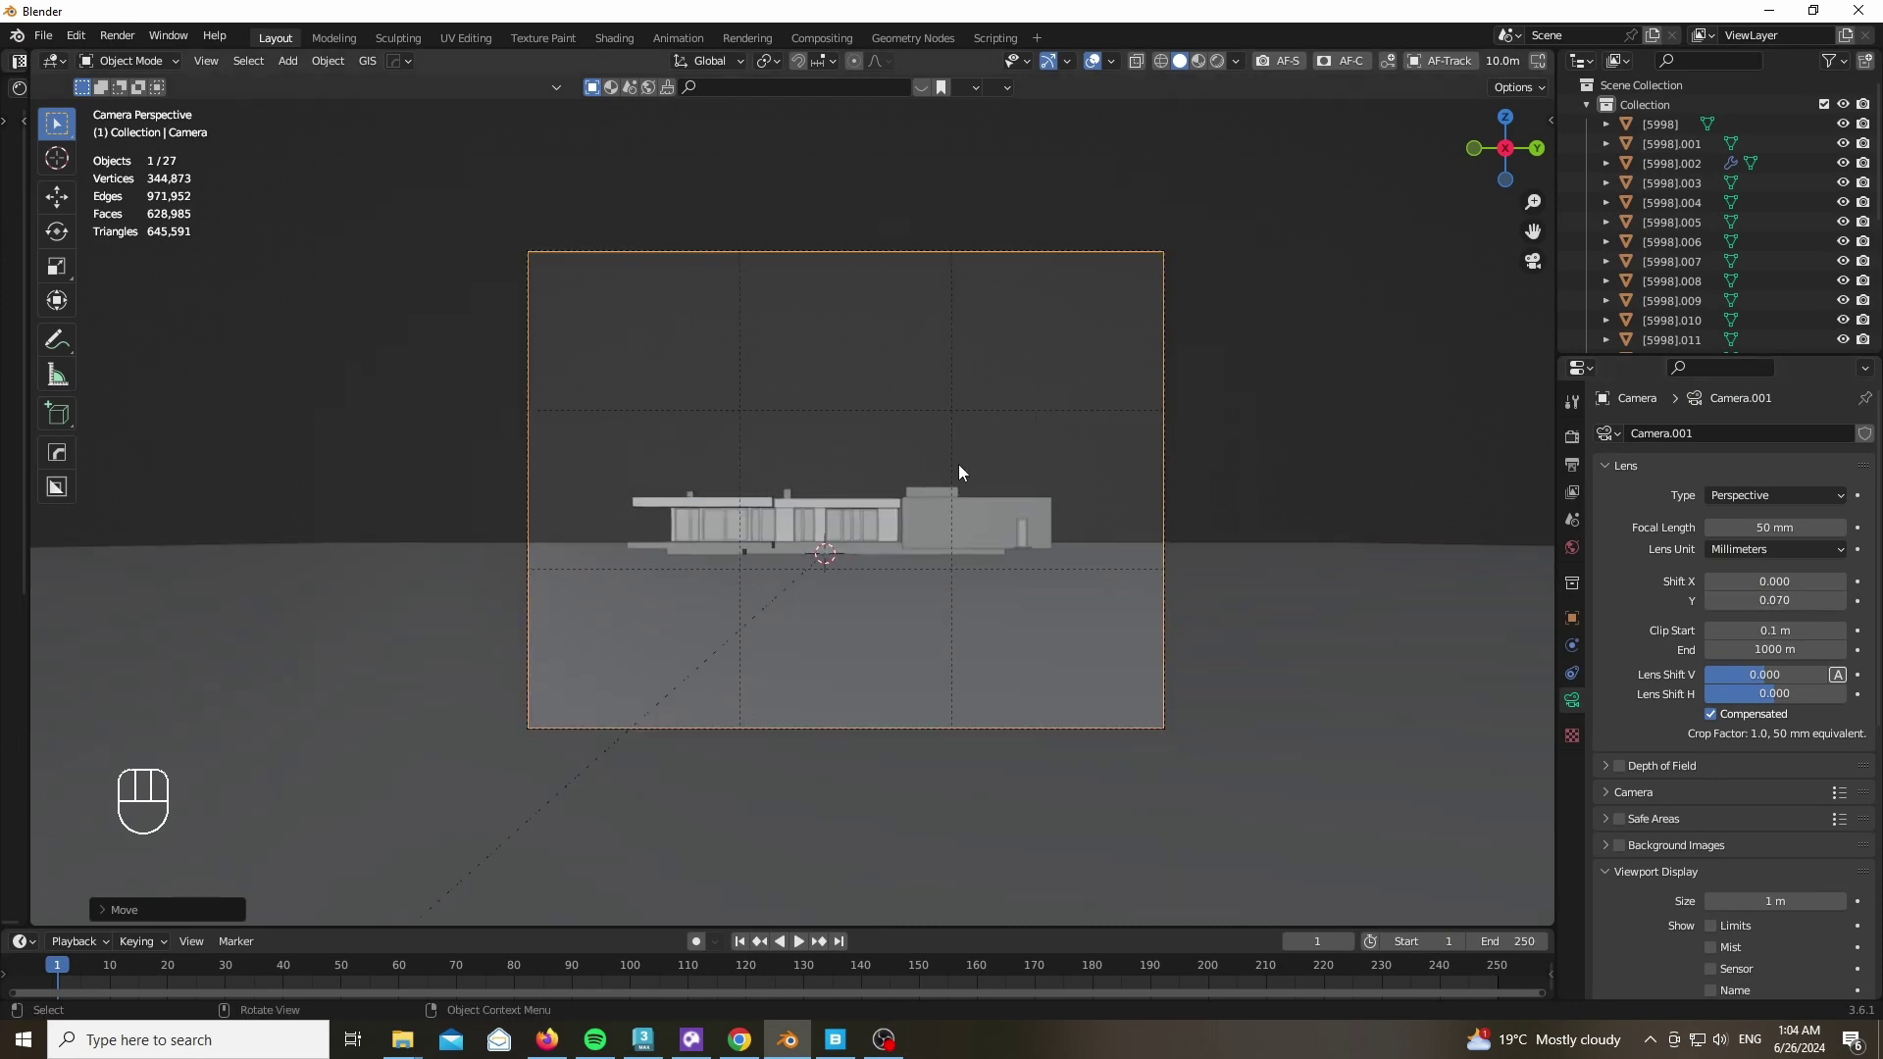
Switch the render engine to Cycles with GPU Compute, checking in rendered shading
key(z)
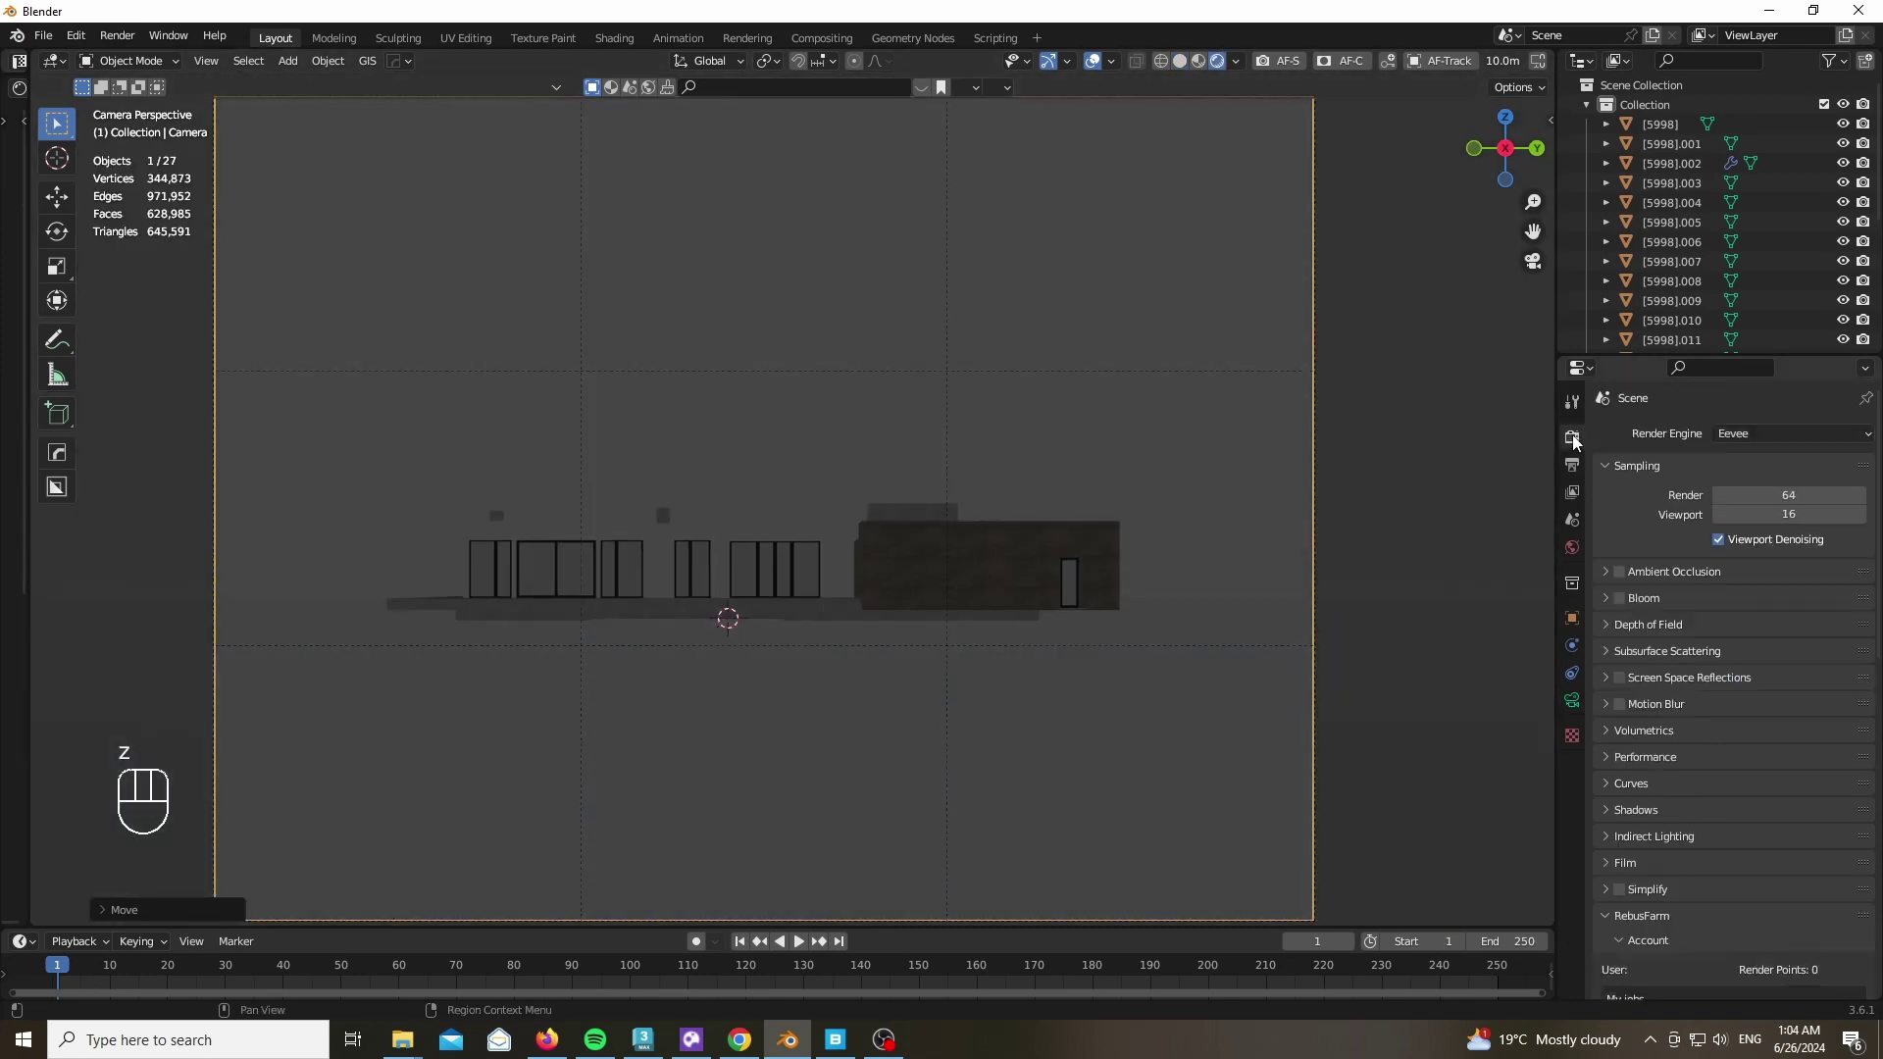
drag(1756, 443, 1595, 548)
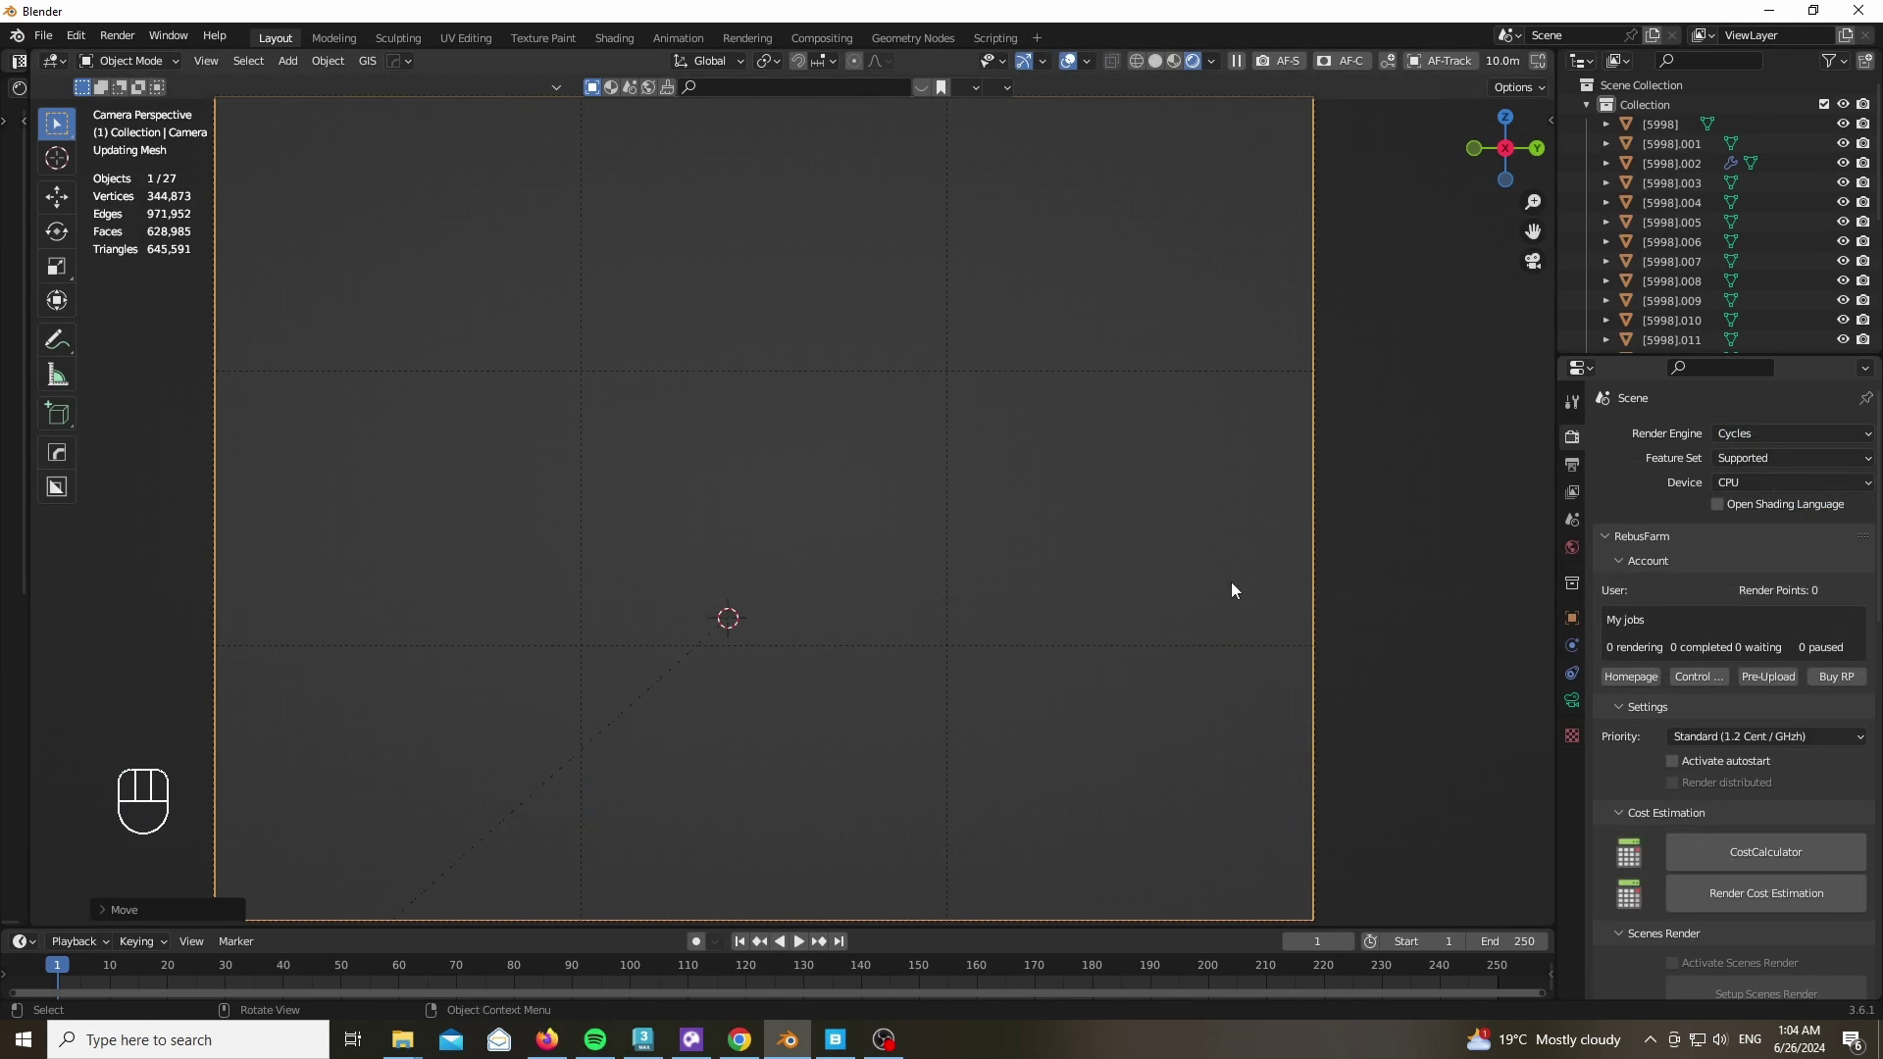
drag(1777, 489, 950, 501)
click(1496, 185)
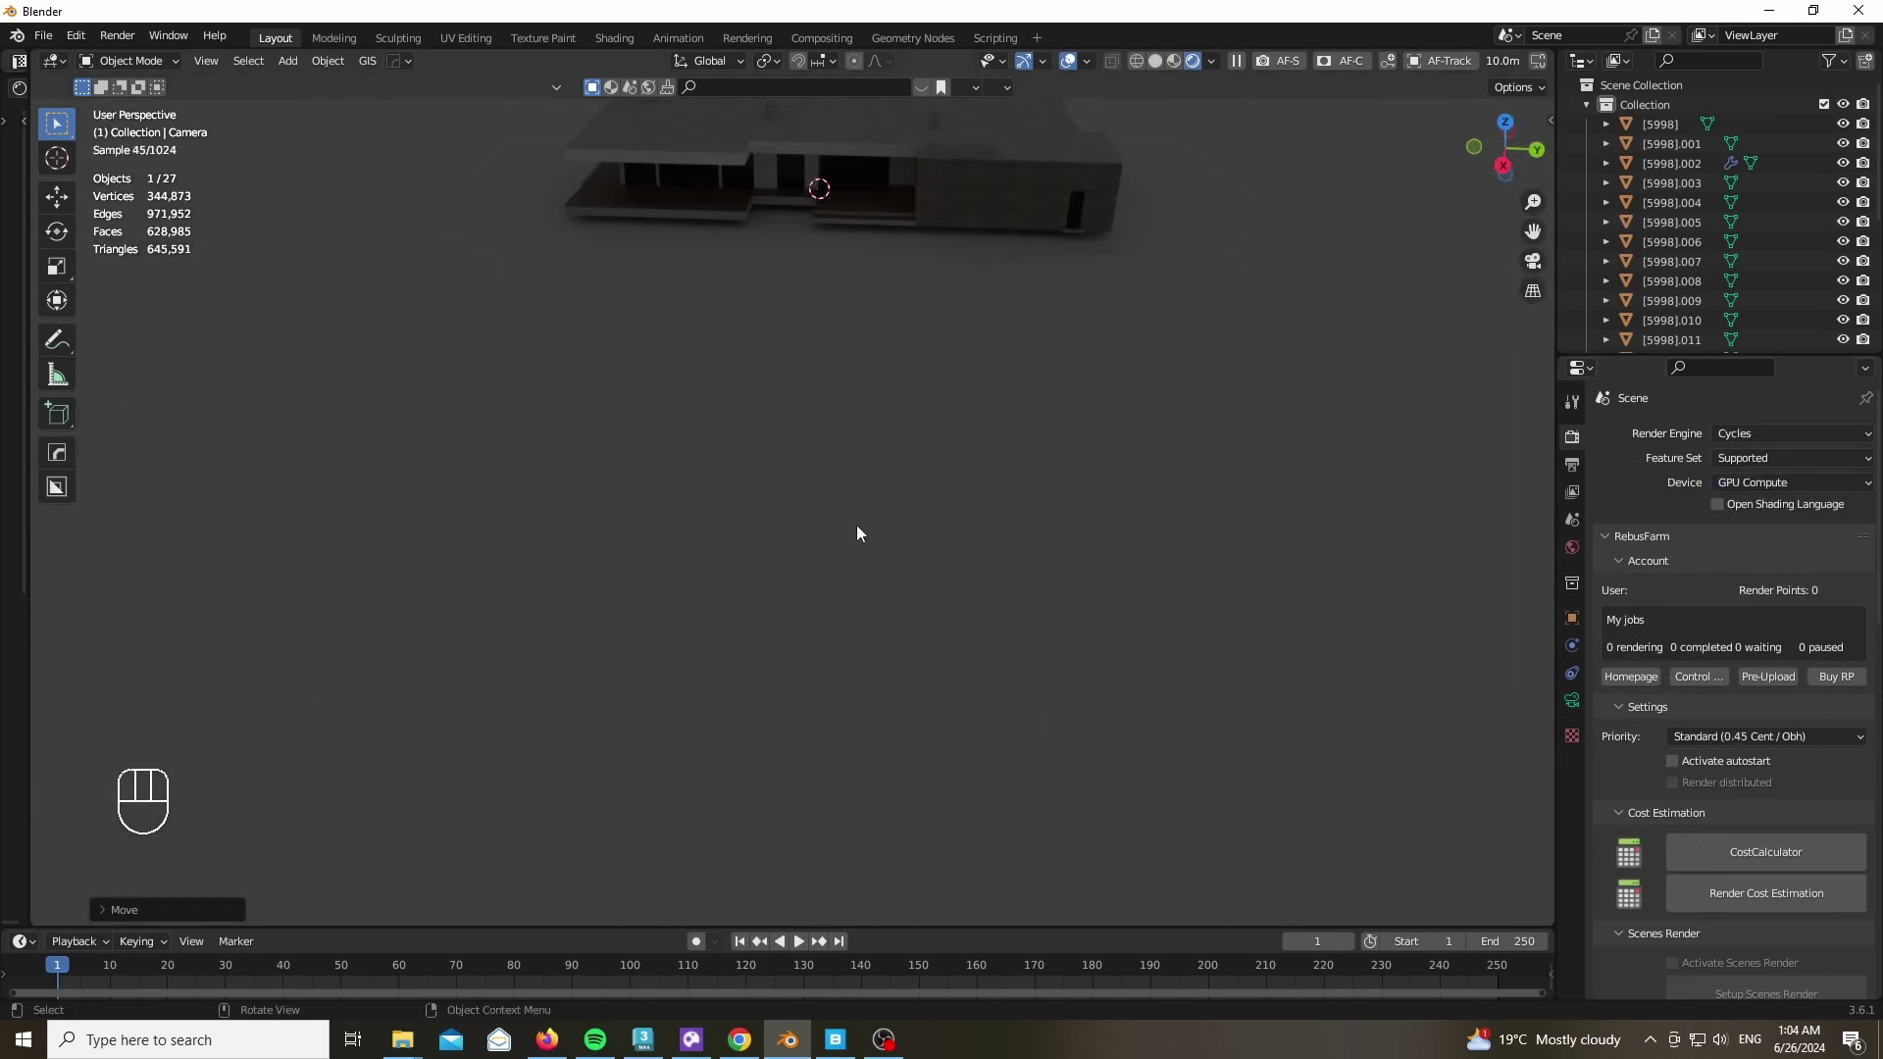
key(z)
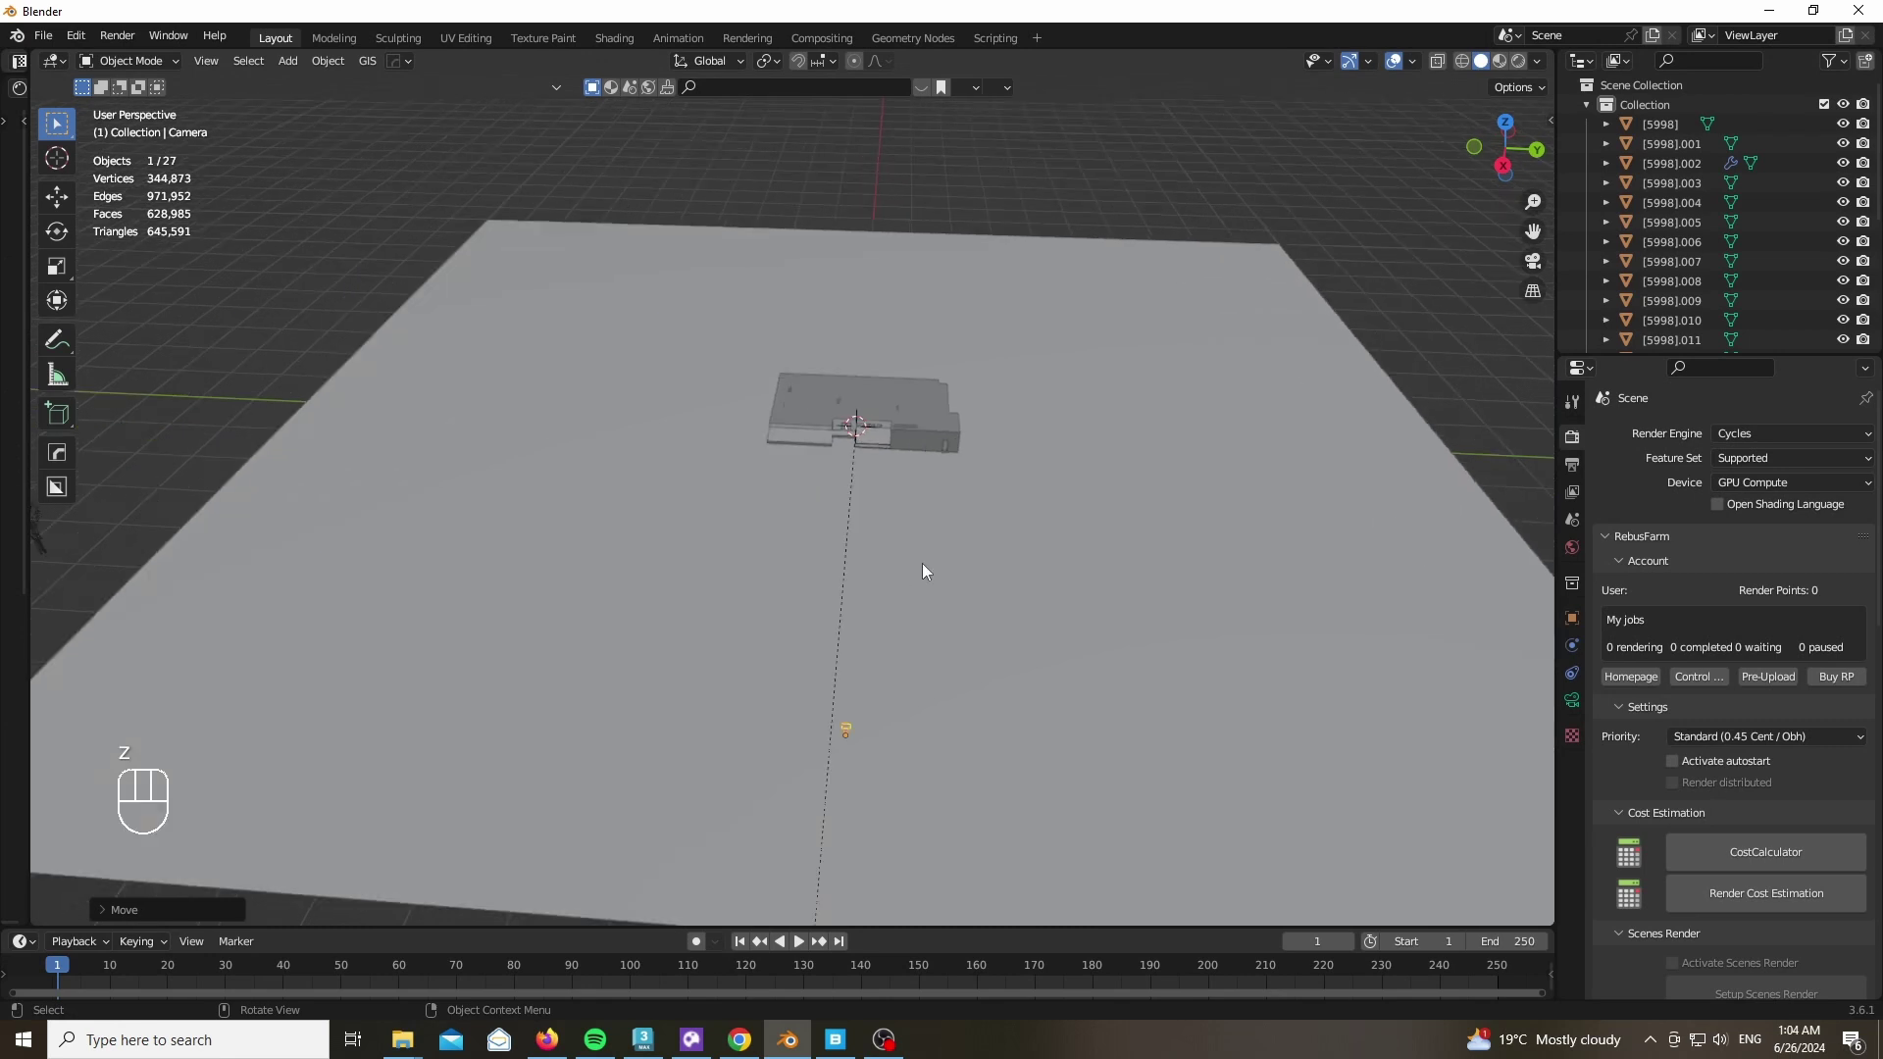
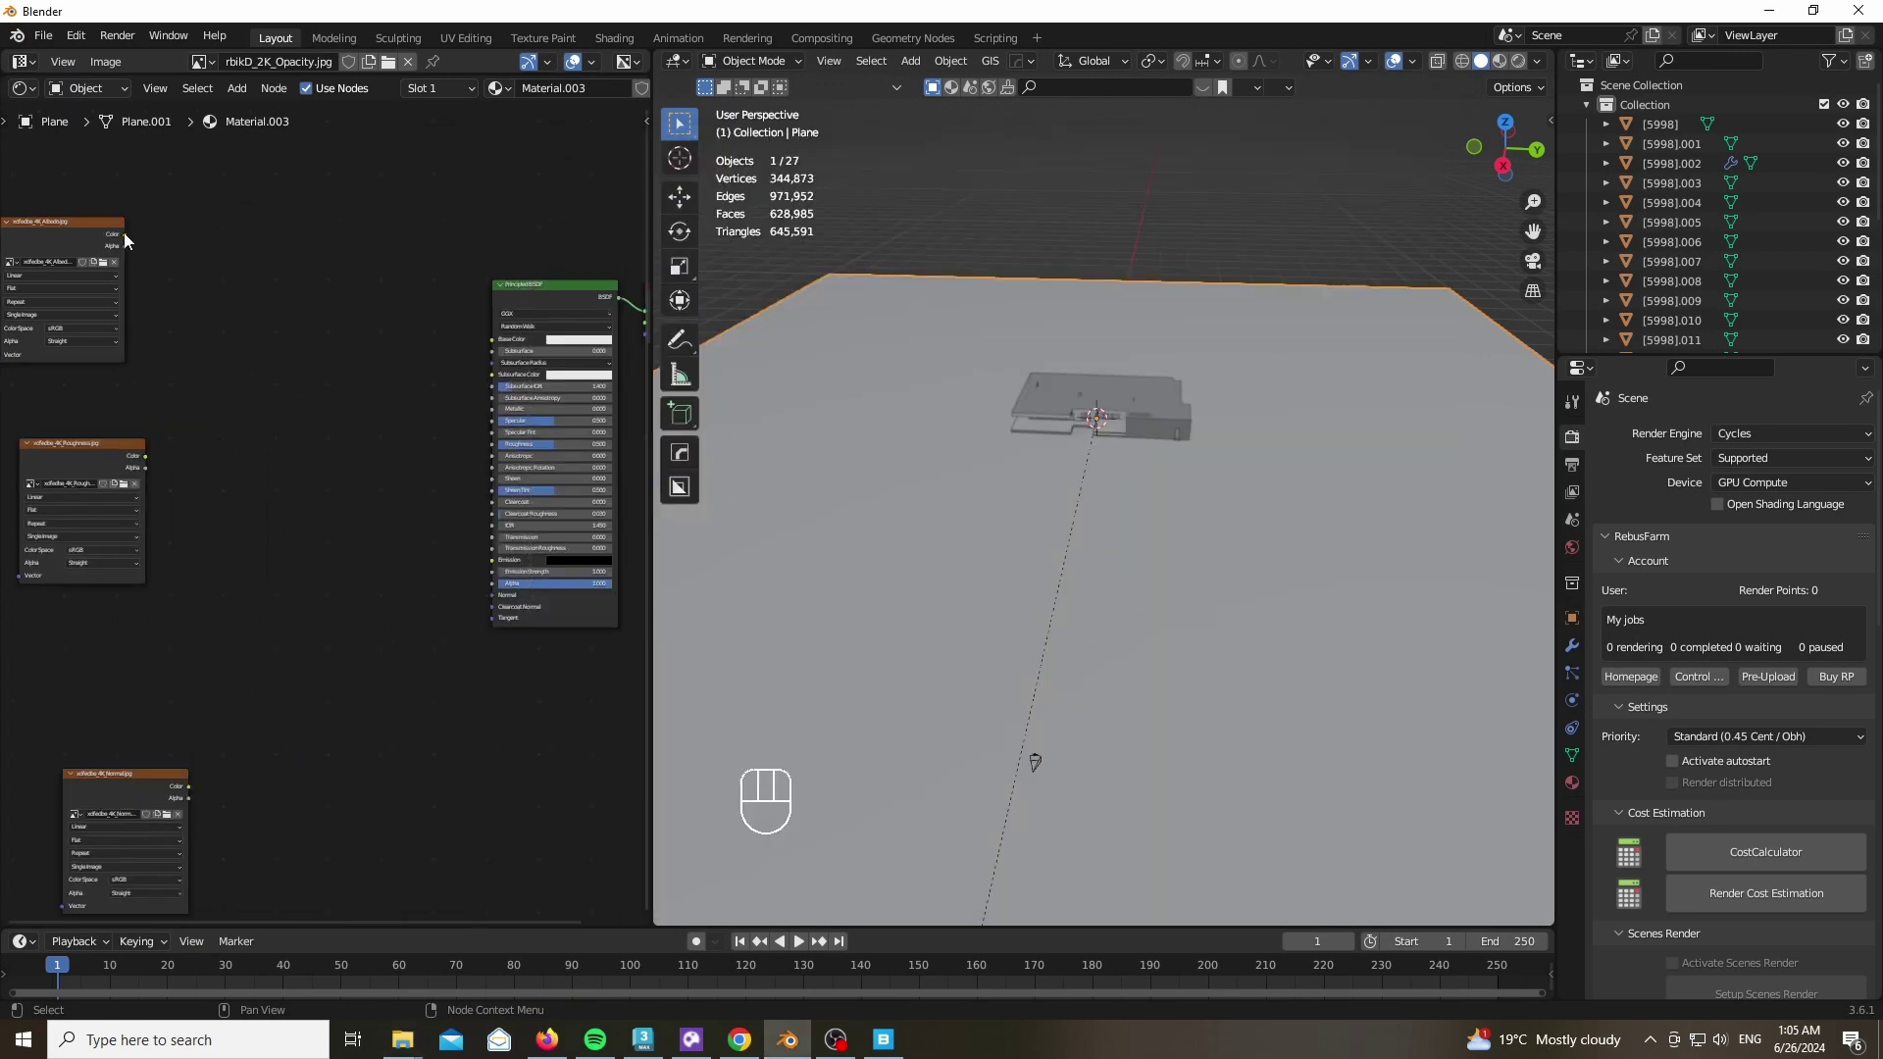
Link the albedo texture to Base Color and the roughness texture to Roughness
drag(170, 268, 464, 363)
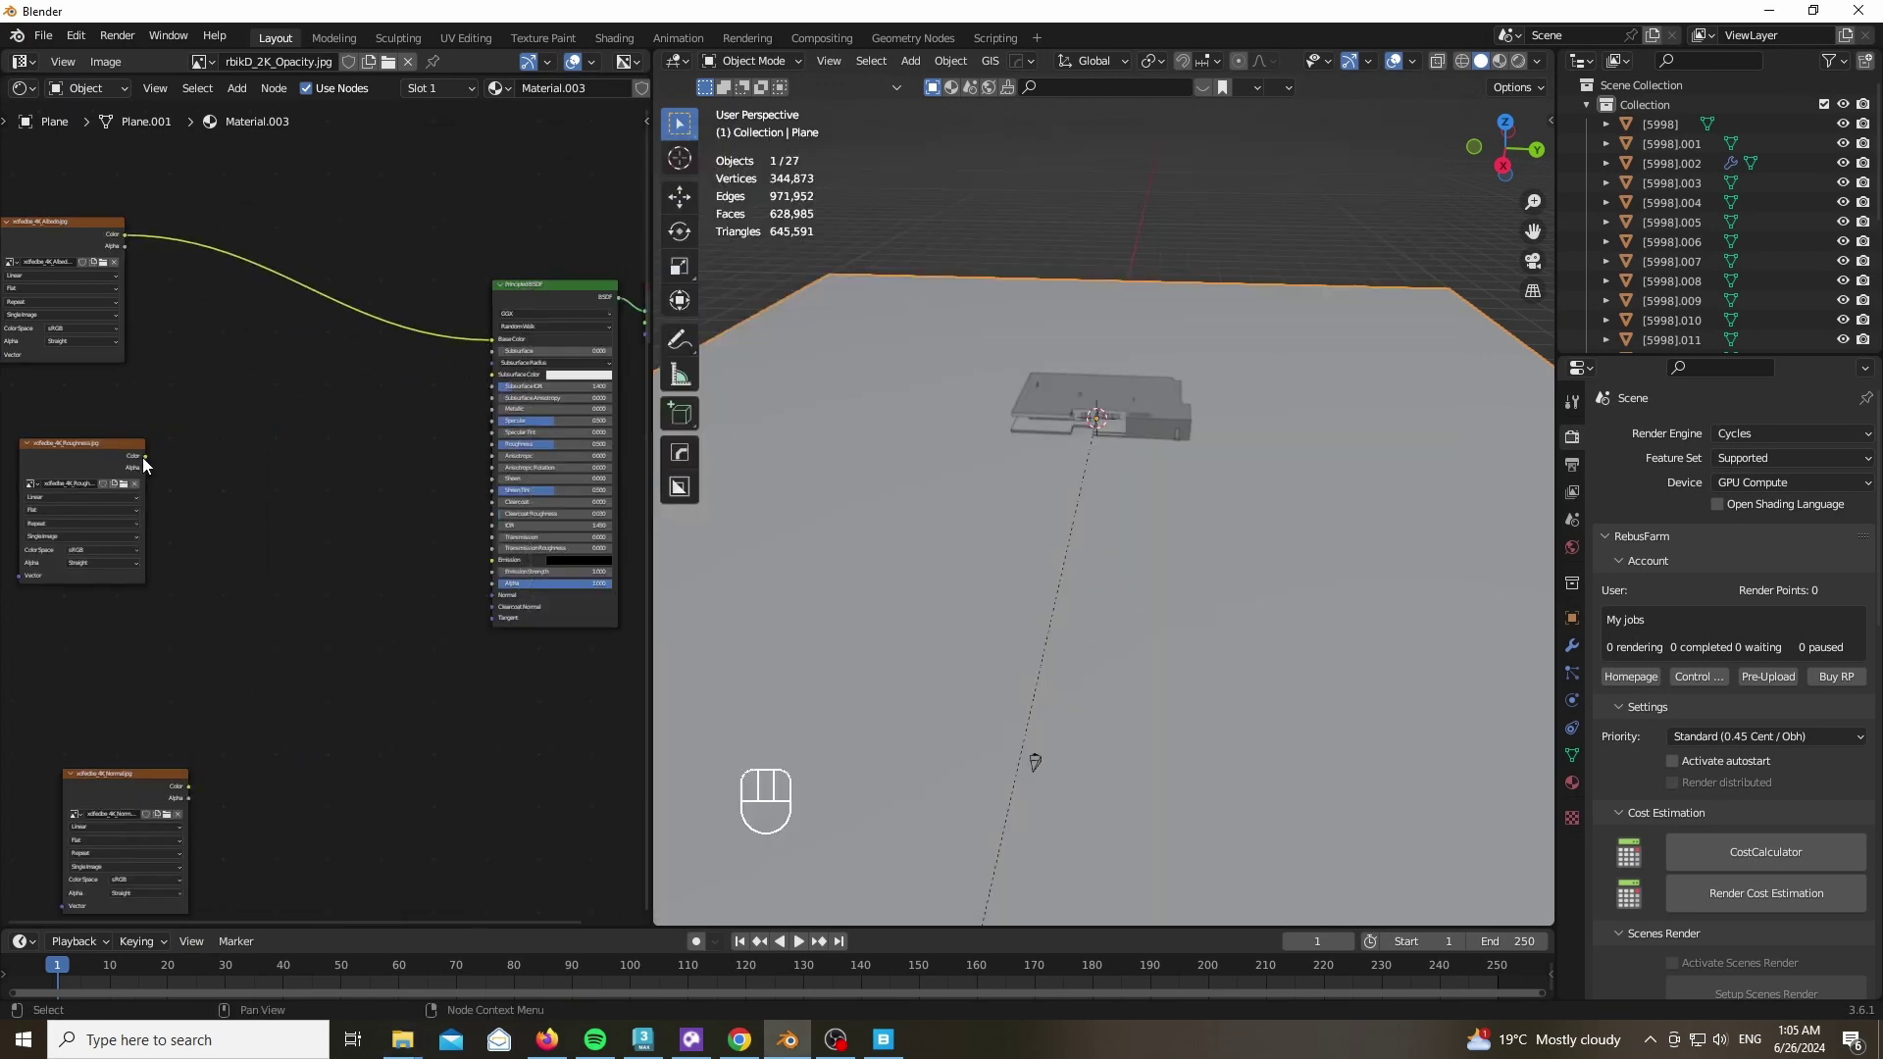
drag(344, 506, 486, 473)
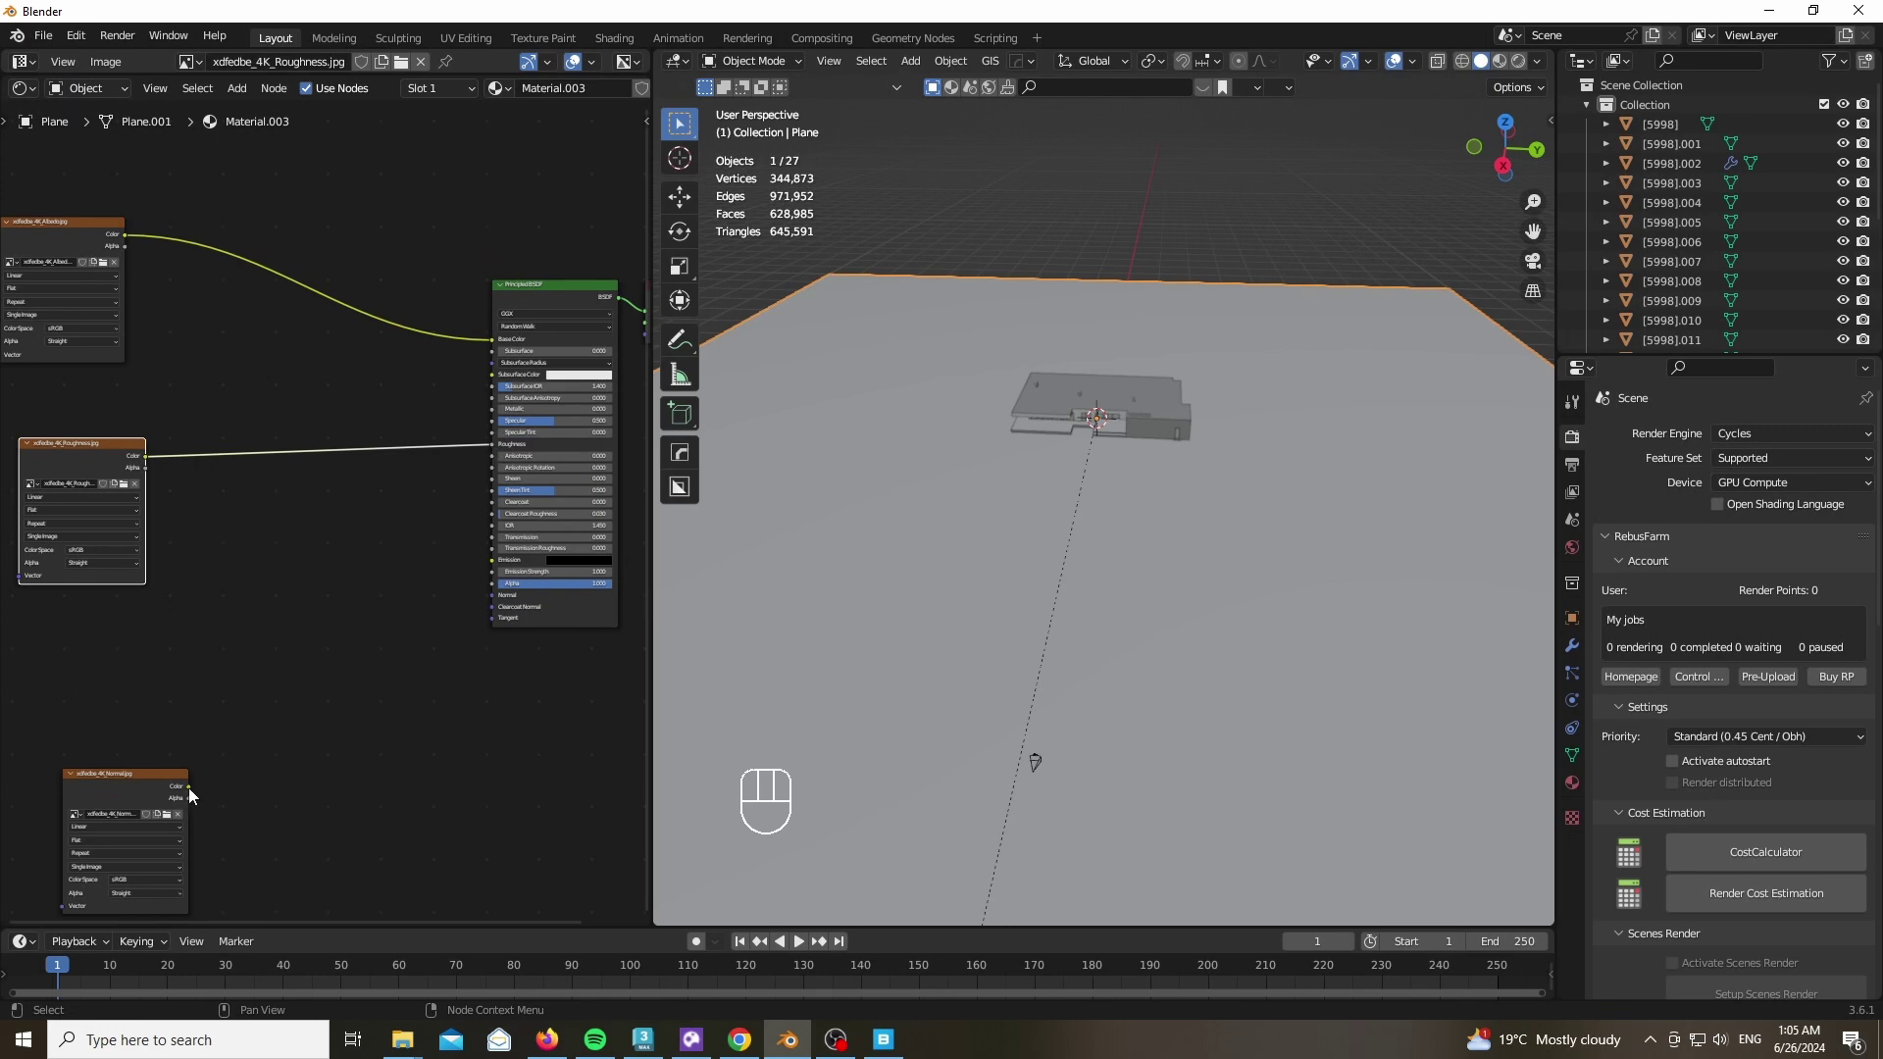
drag(439, 639, 443, 546)
Add a Normal Map node and feed the normal texture through it into the shader's Normal
key(shift+a)
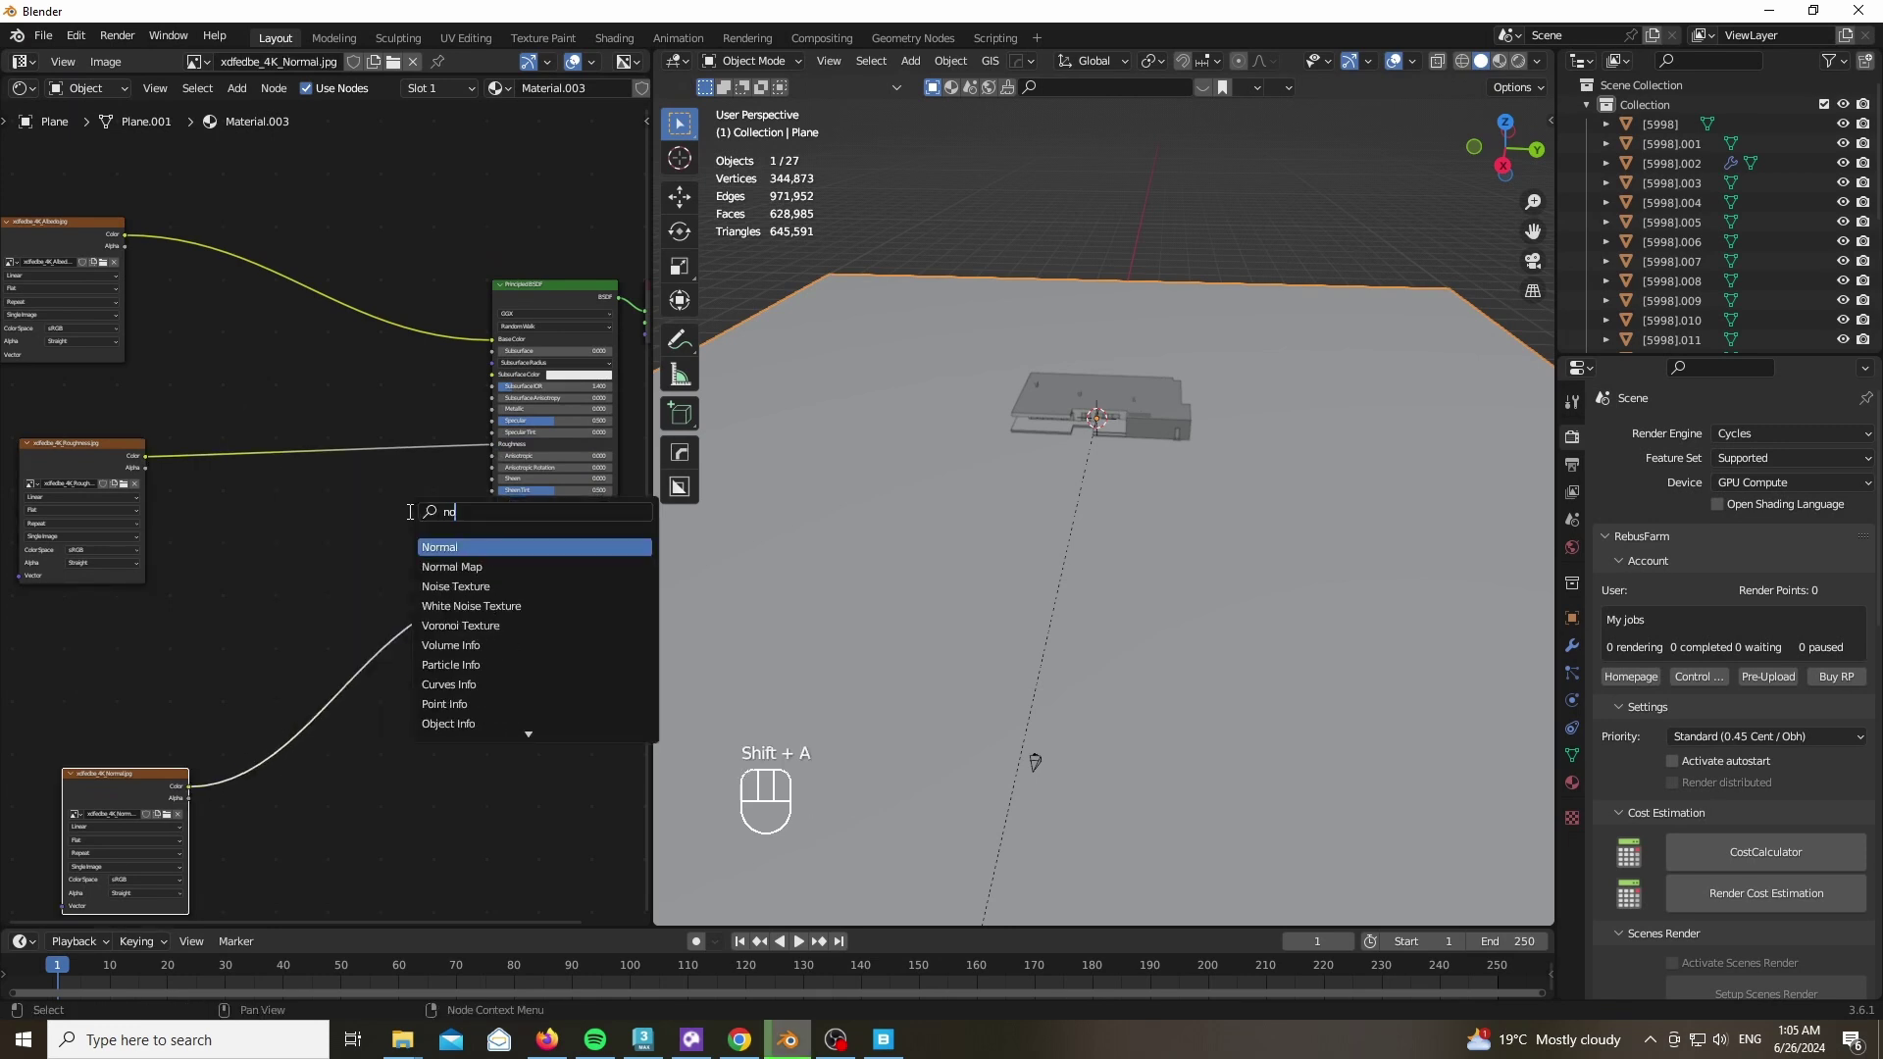
drag(136, 868, 84, 399)
drag(94, 422, 220, 529)
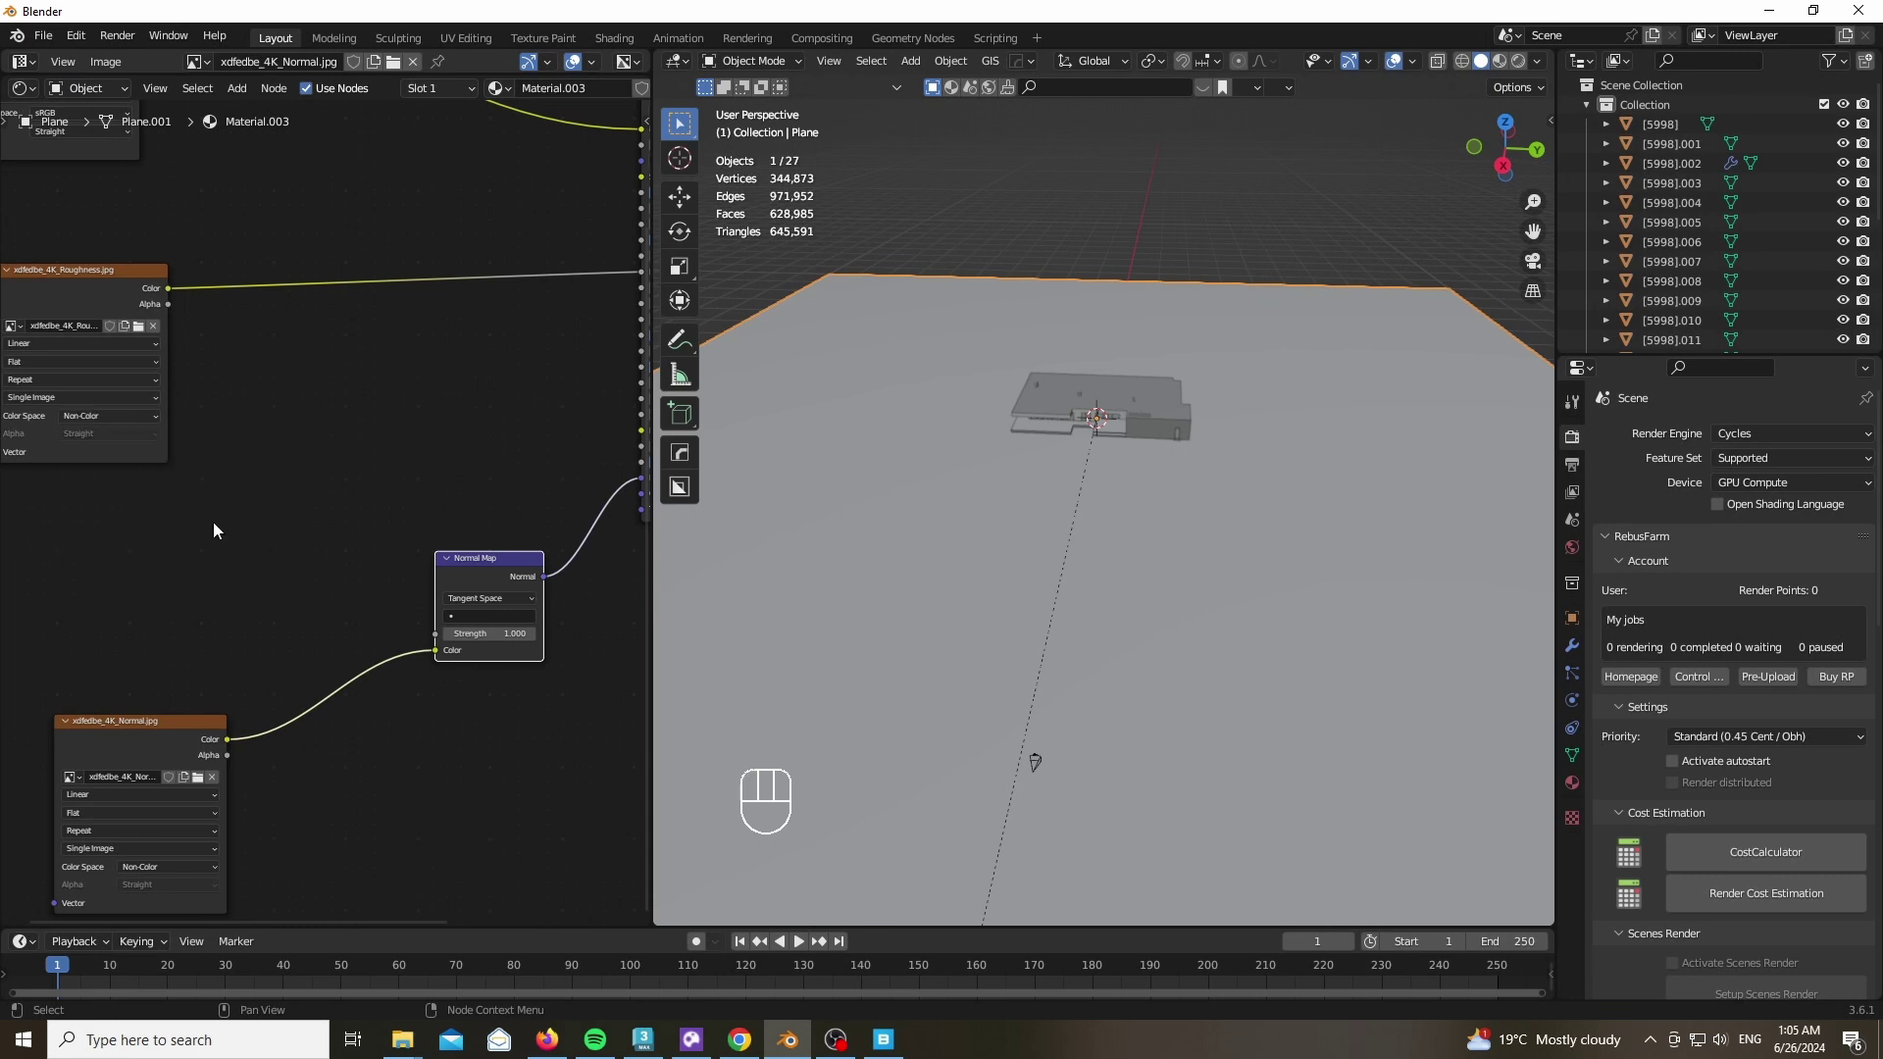
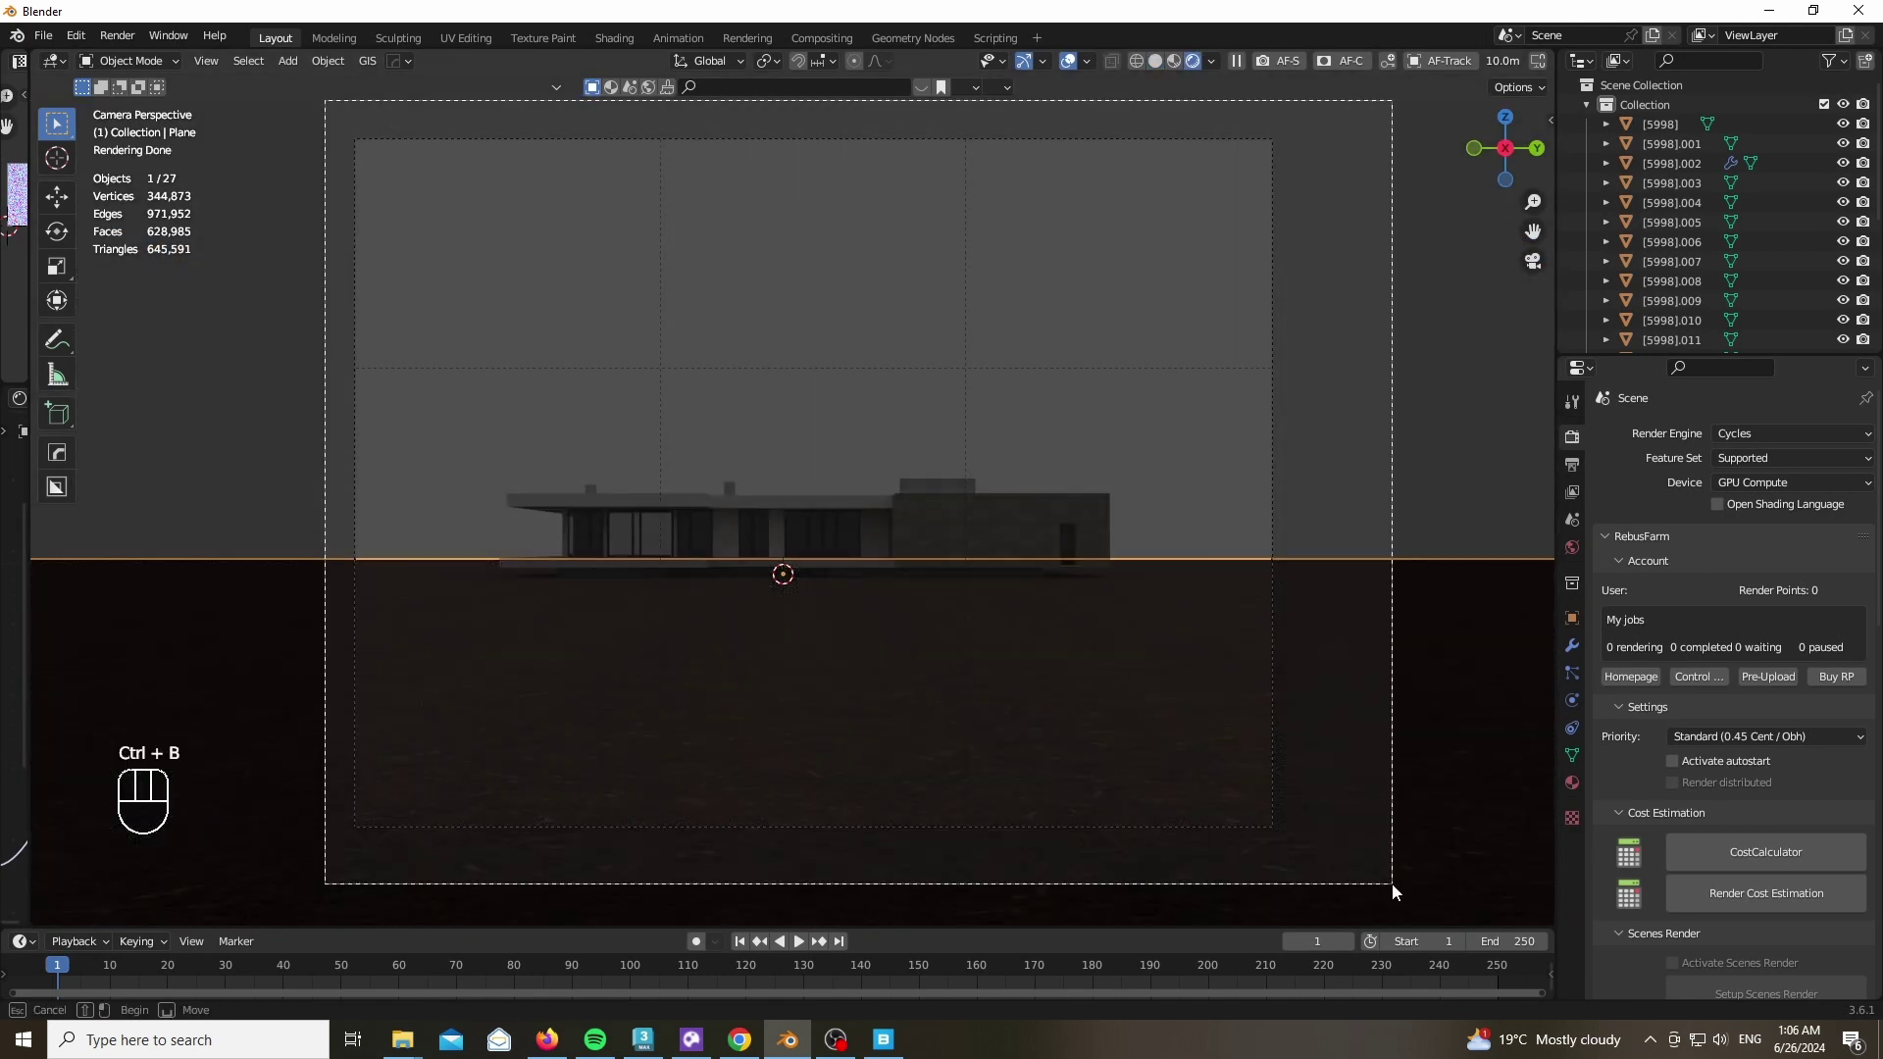
Adjust the Sky Texture's sun rotation and check it from the camera view
drag(1575, 558, 1285, 811)
drag(1811, 561, 1269, 786)
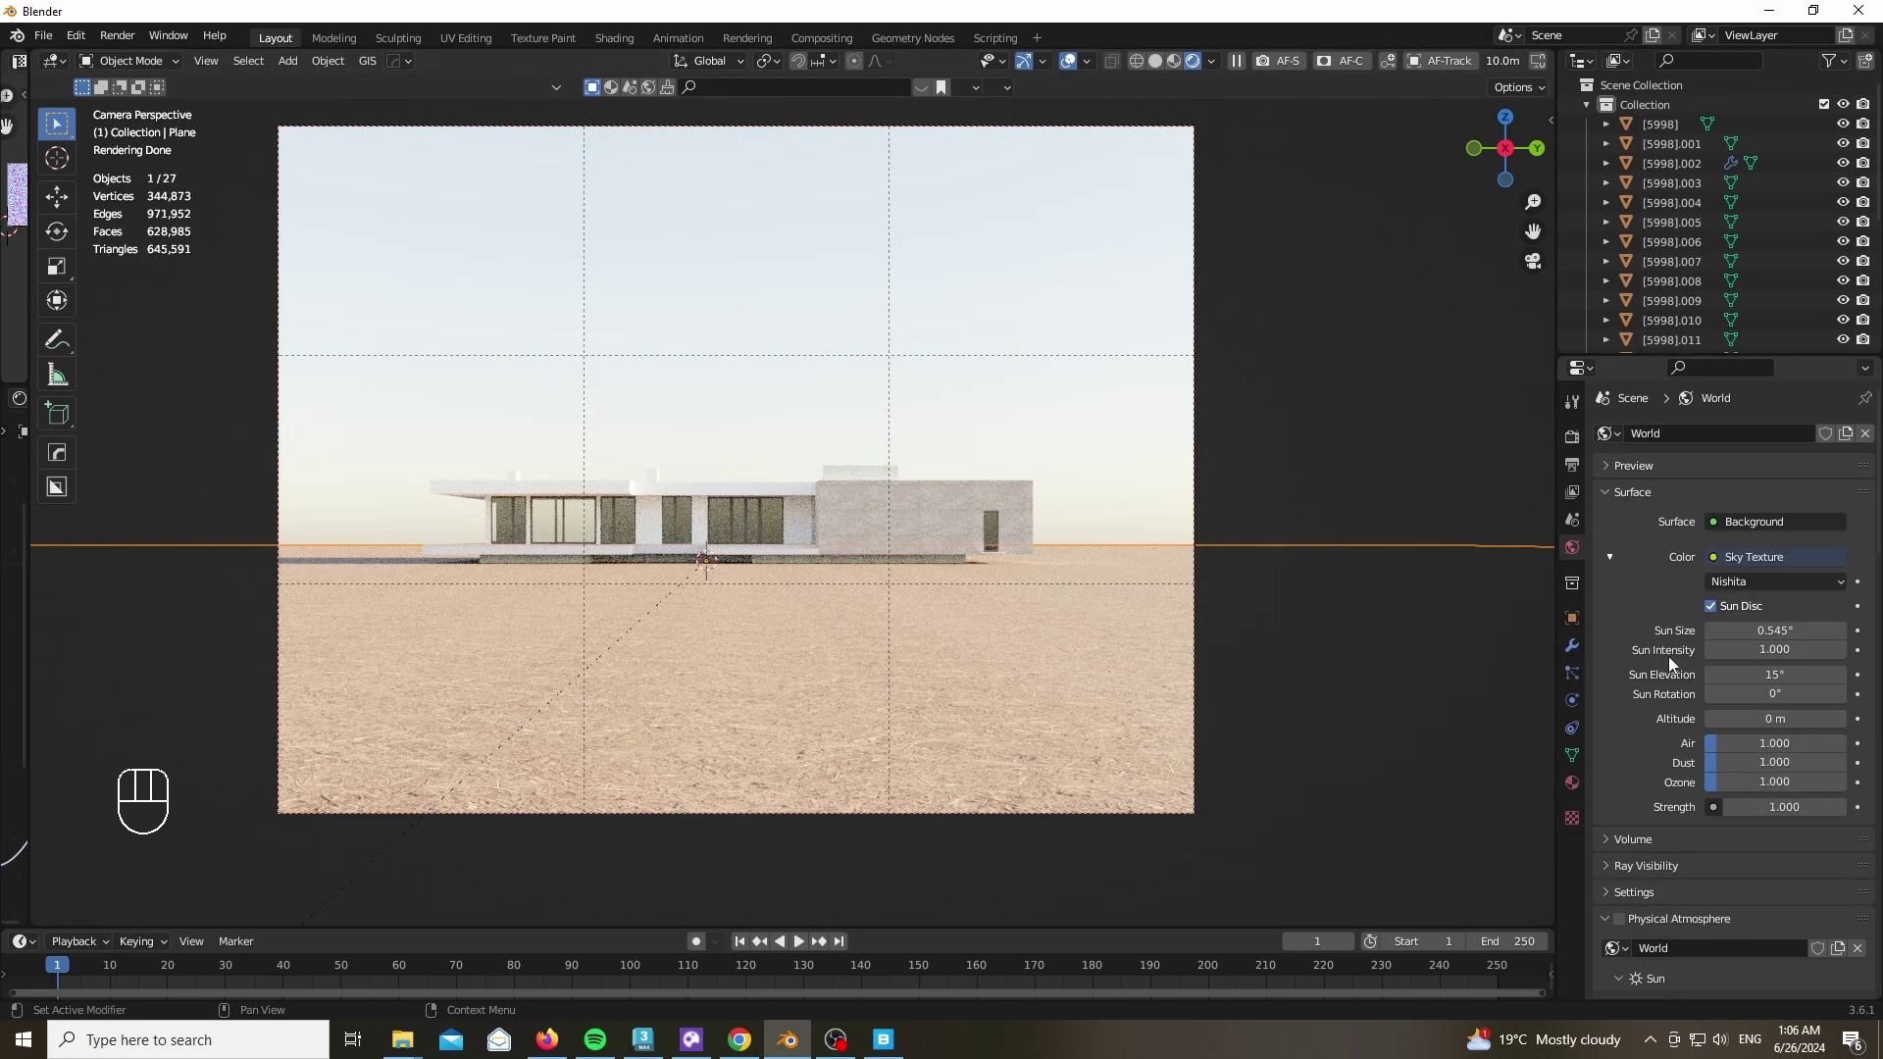
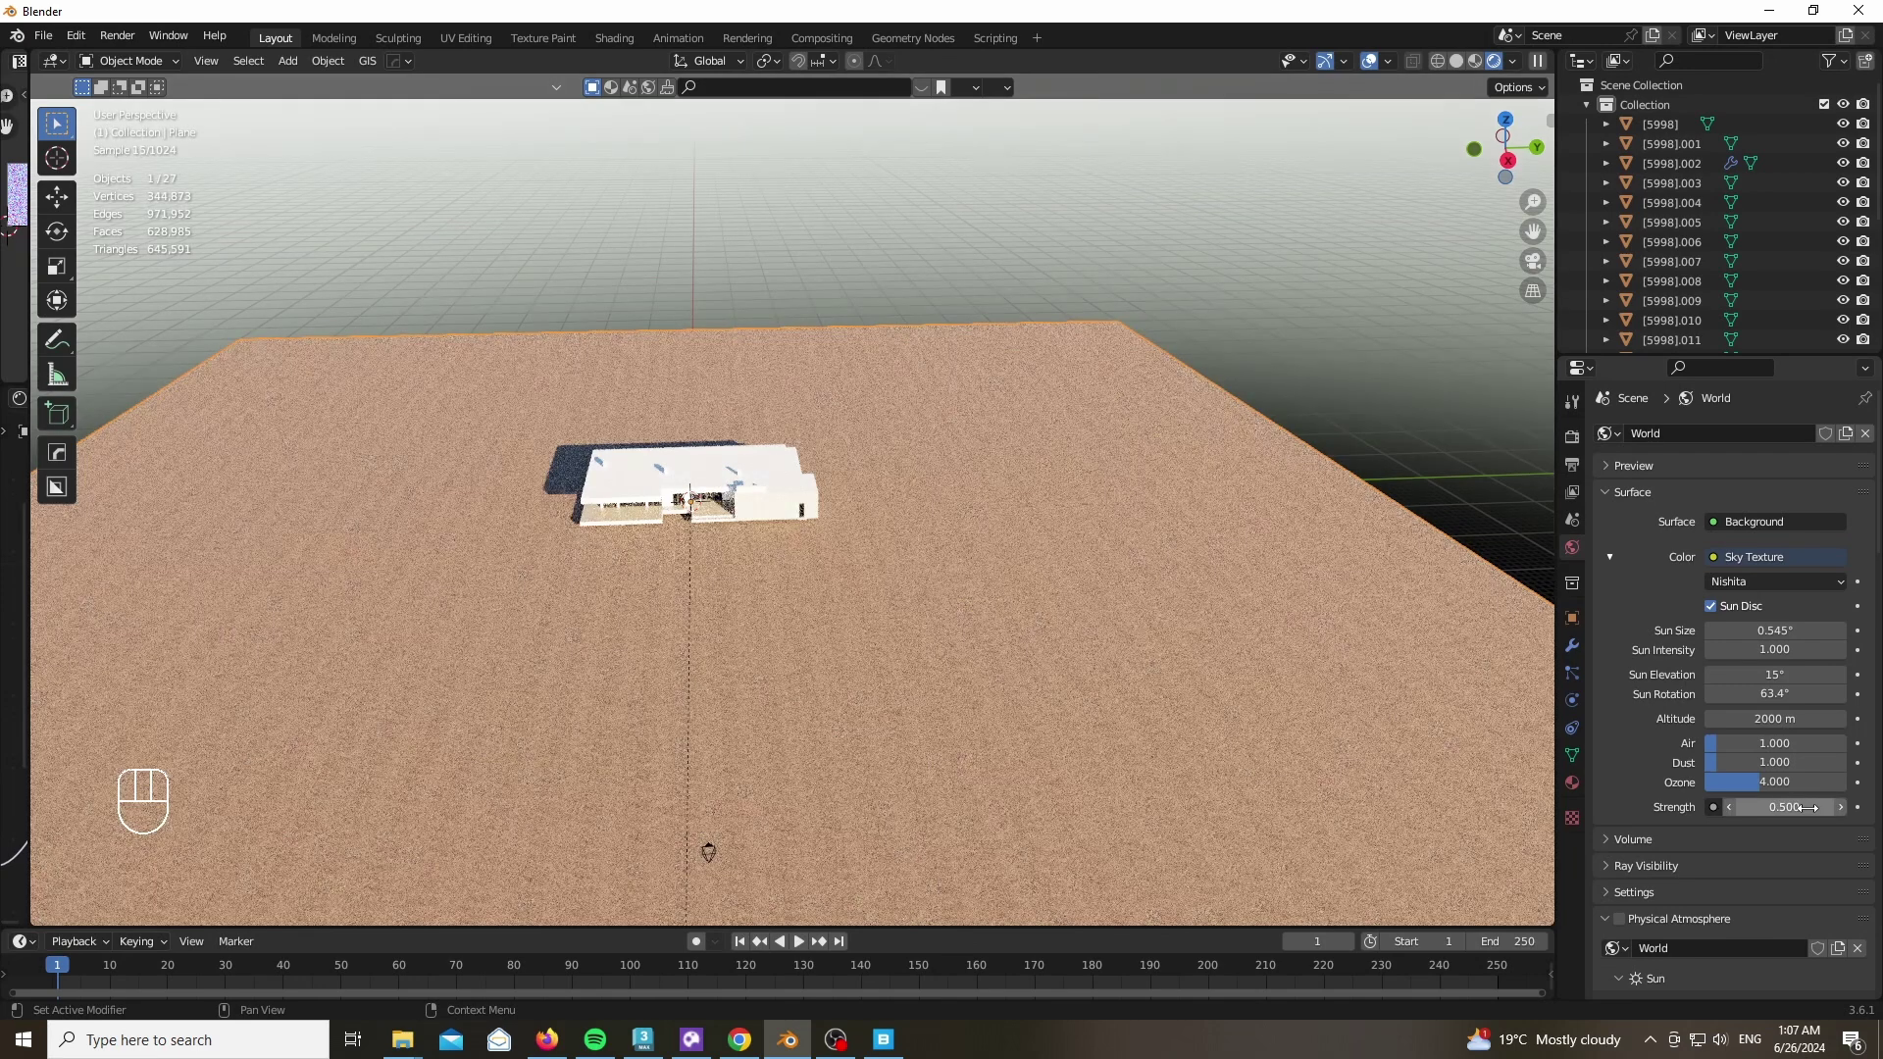
key(KP_0)
Set the sky to 2000 m altitude, ozone 4, strength 0.5 and enable viewport denoising
click(1073, 69)
click(1580, 437)
click(1617, 545)
click(1644, 697)
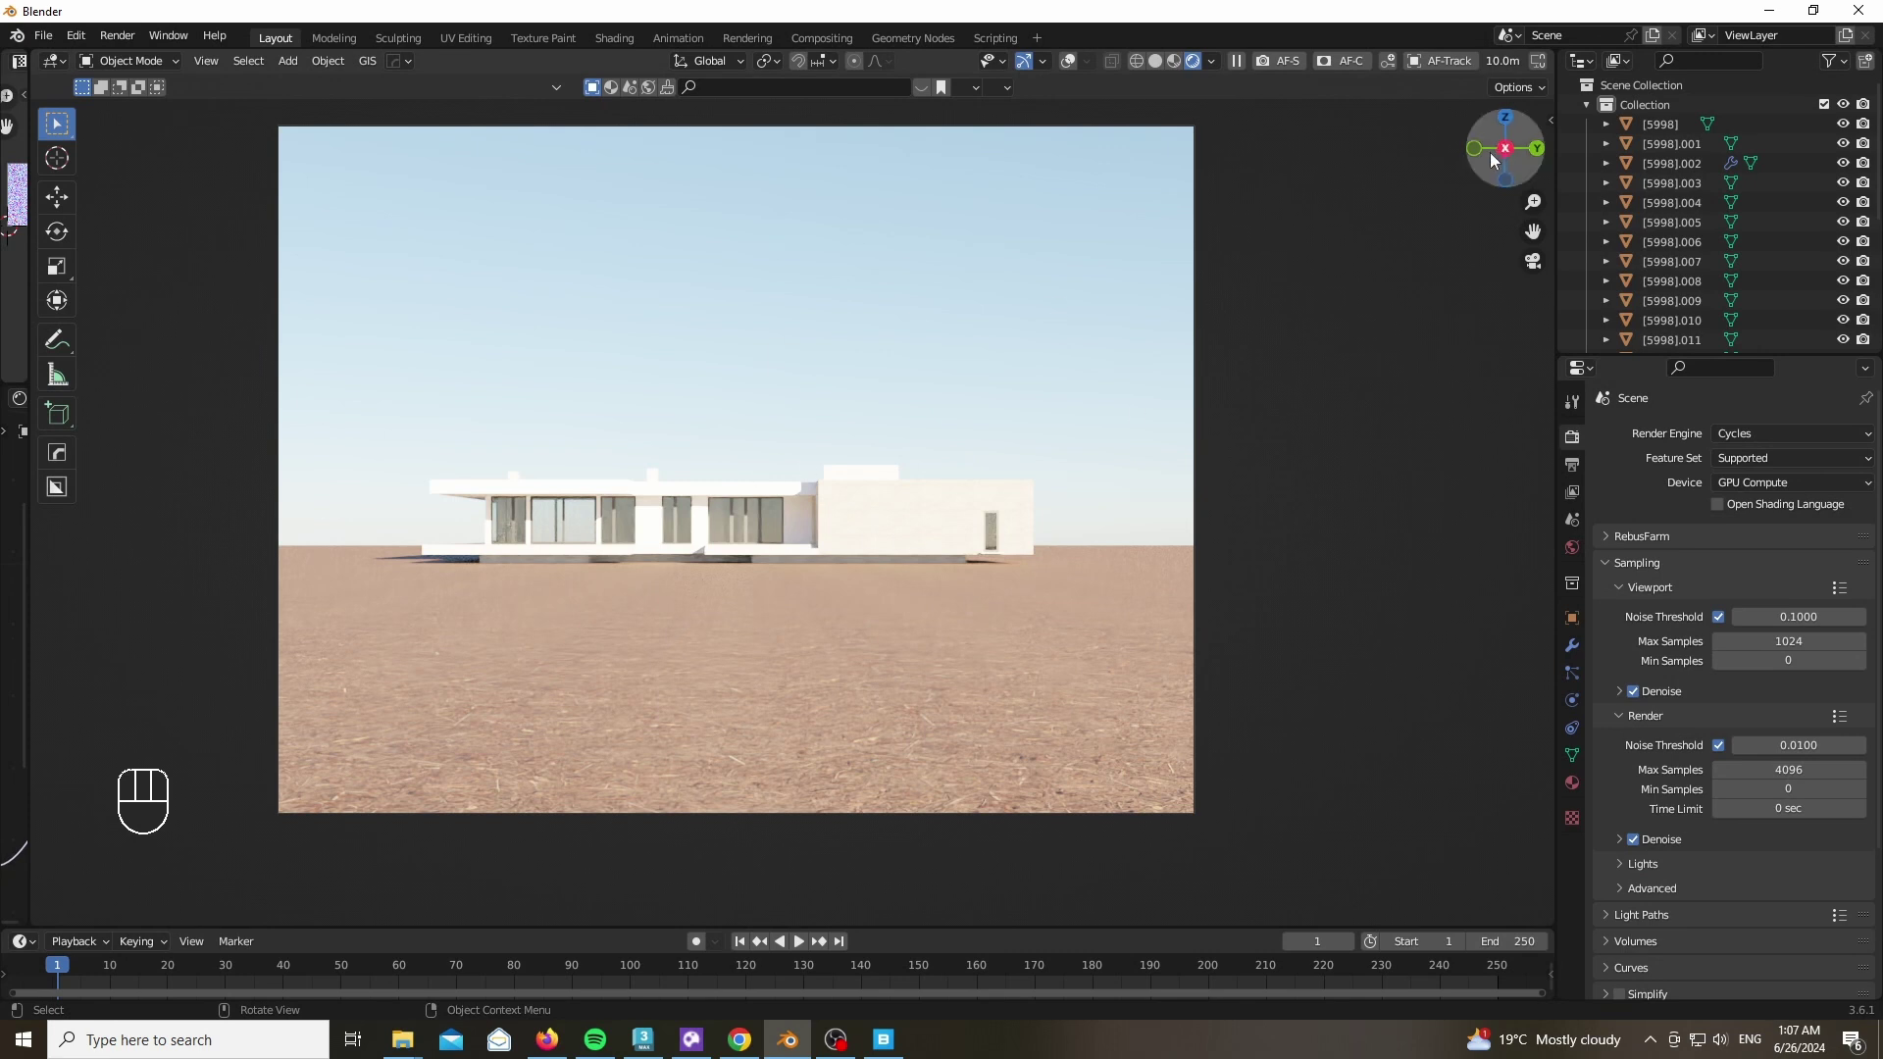
click(1523, 157)
click(1405, 64)
Enter edit mode on the ground plane and select all its vertices
key(Tab)
key(a)
drag(903, 535, 797, 566)
Subdivide the ground plane densely from the mesh context menu
click(796, 565)
right_click(797, 565)
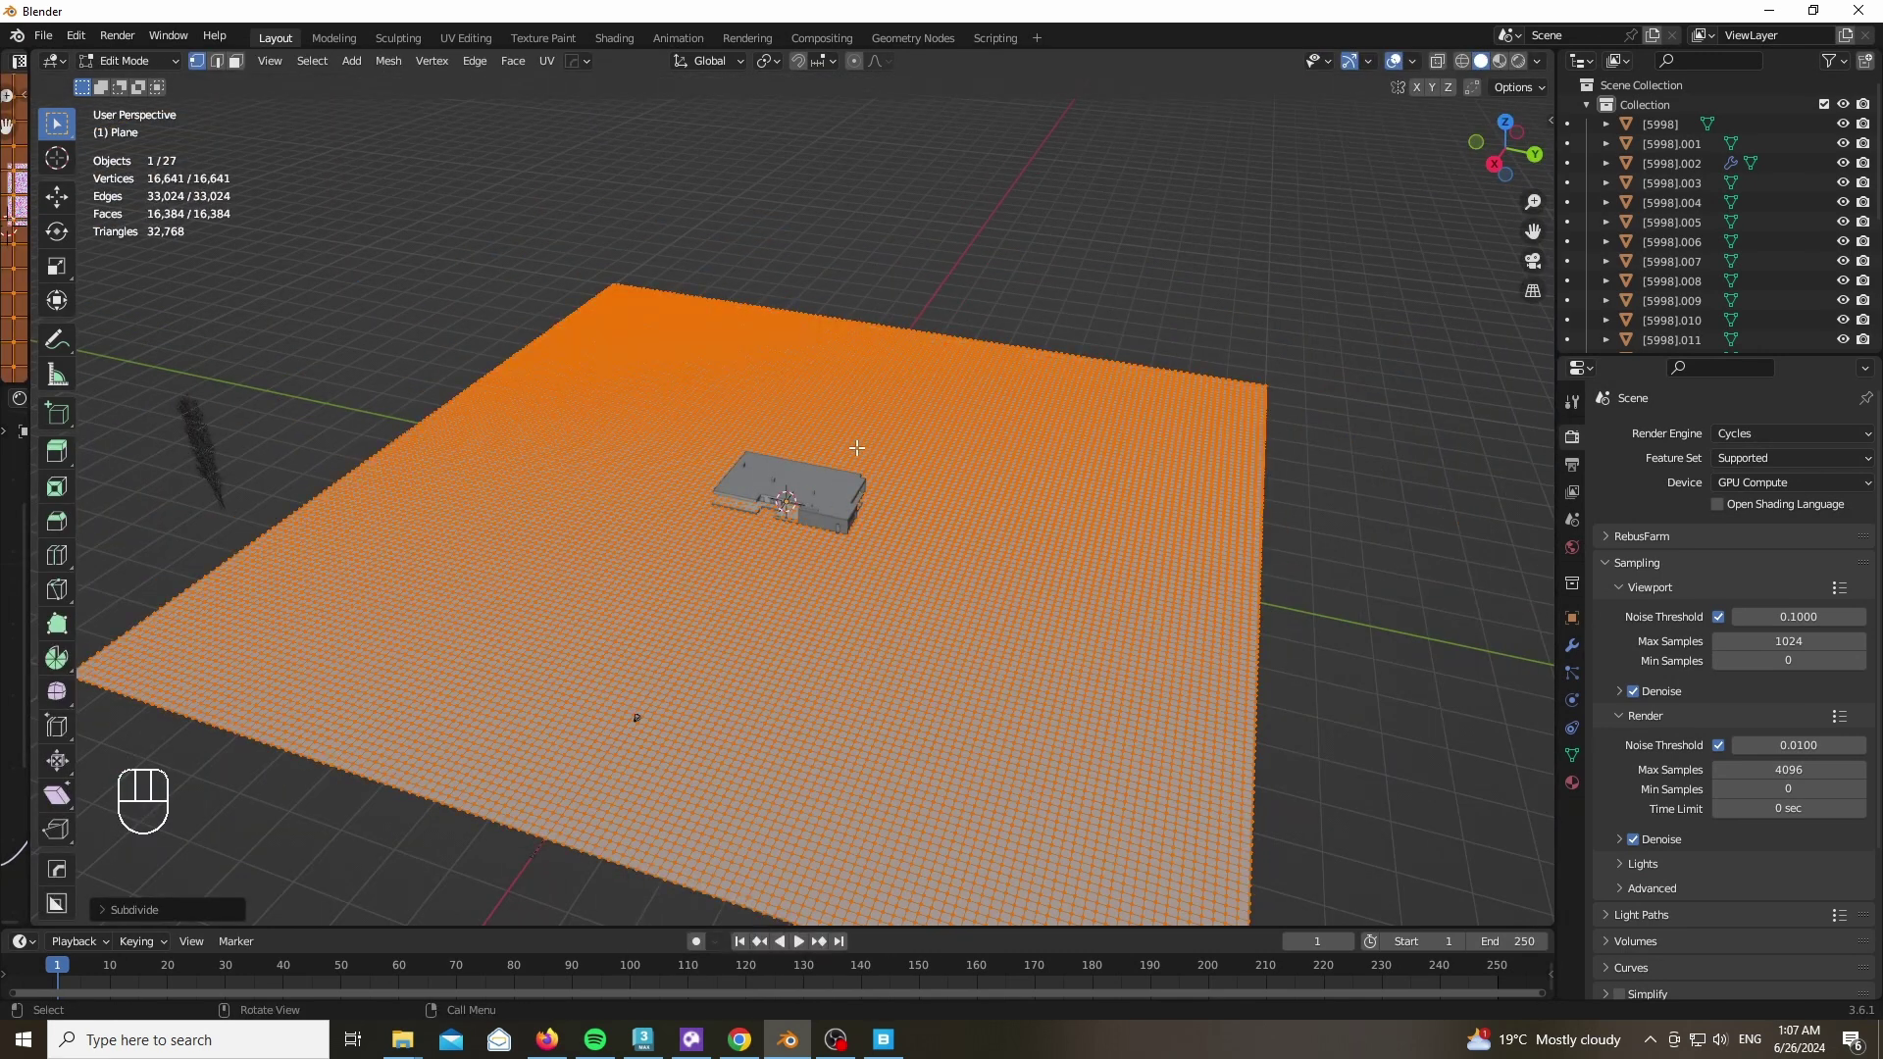
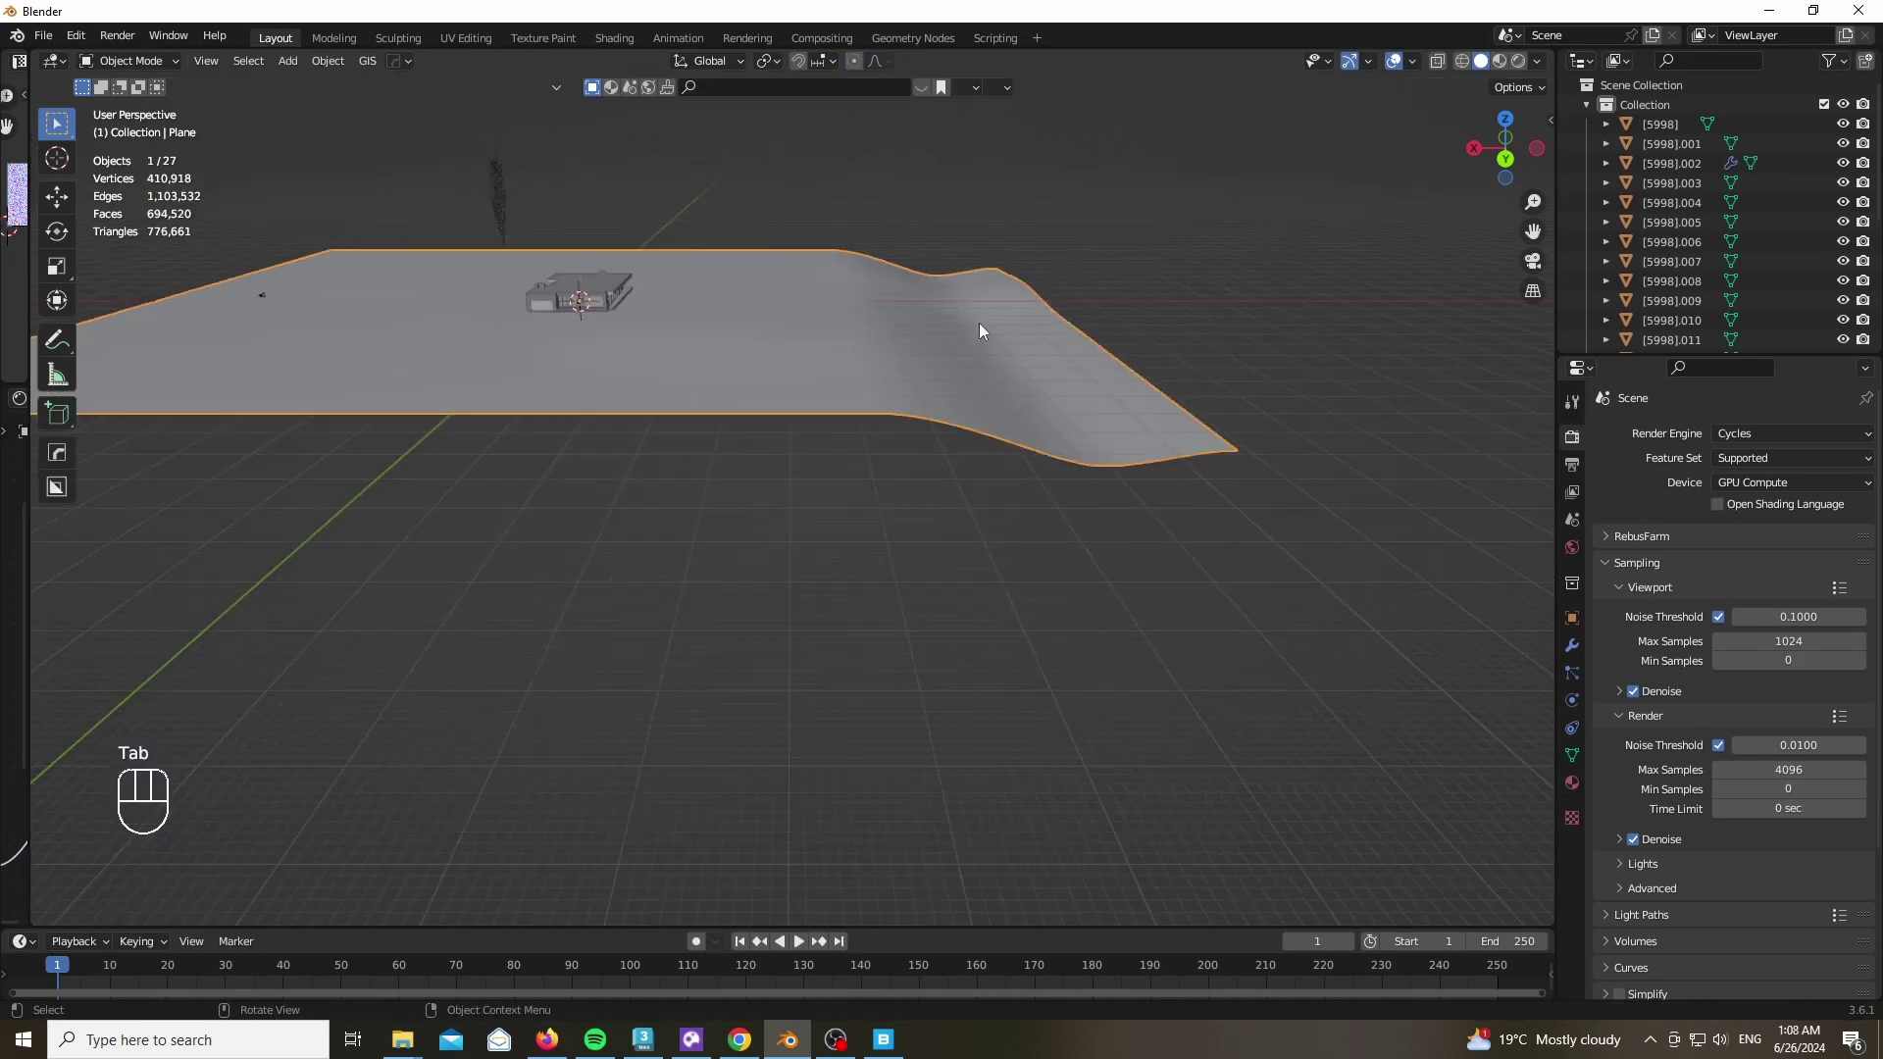
drag(1585, 647, 1656, 561)
Apply the plane's scale and drive a Displace modifier with a soft Clouds texture at 0.4 strength
key(ctrl+a)
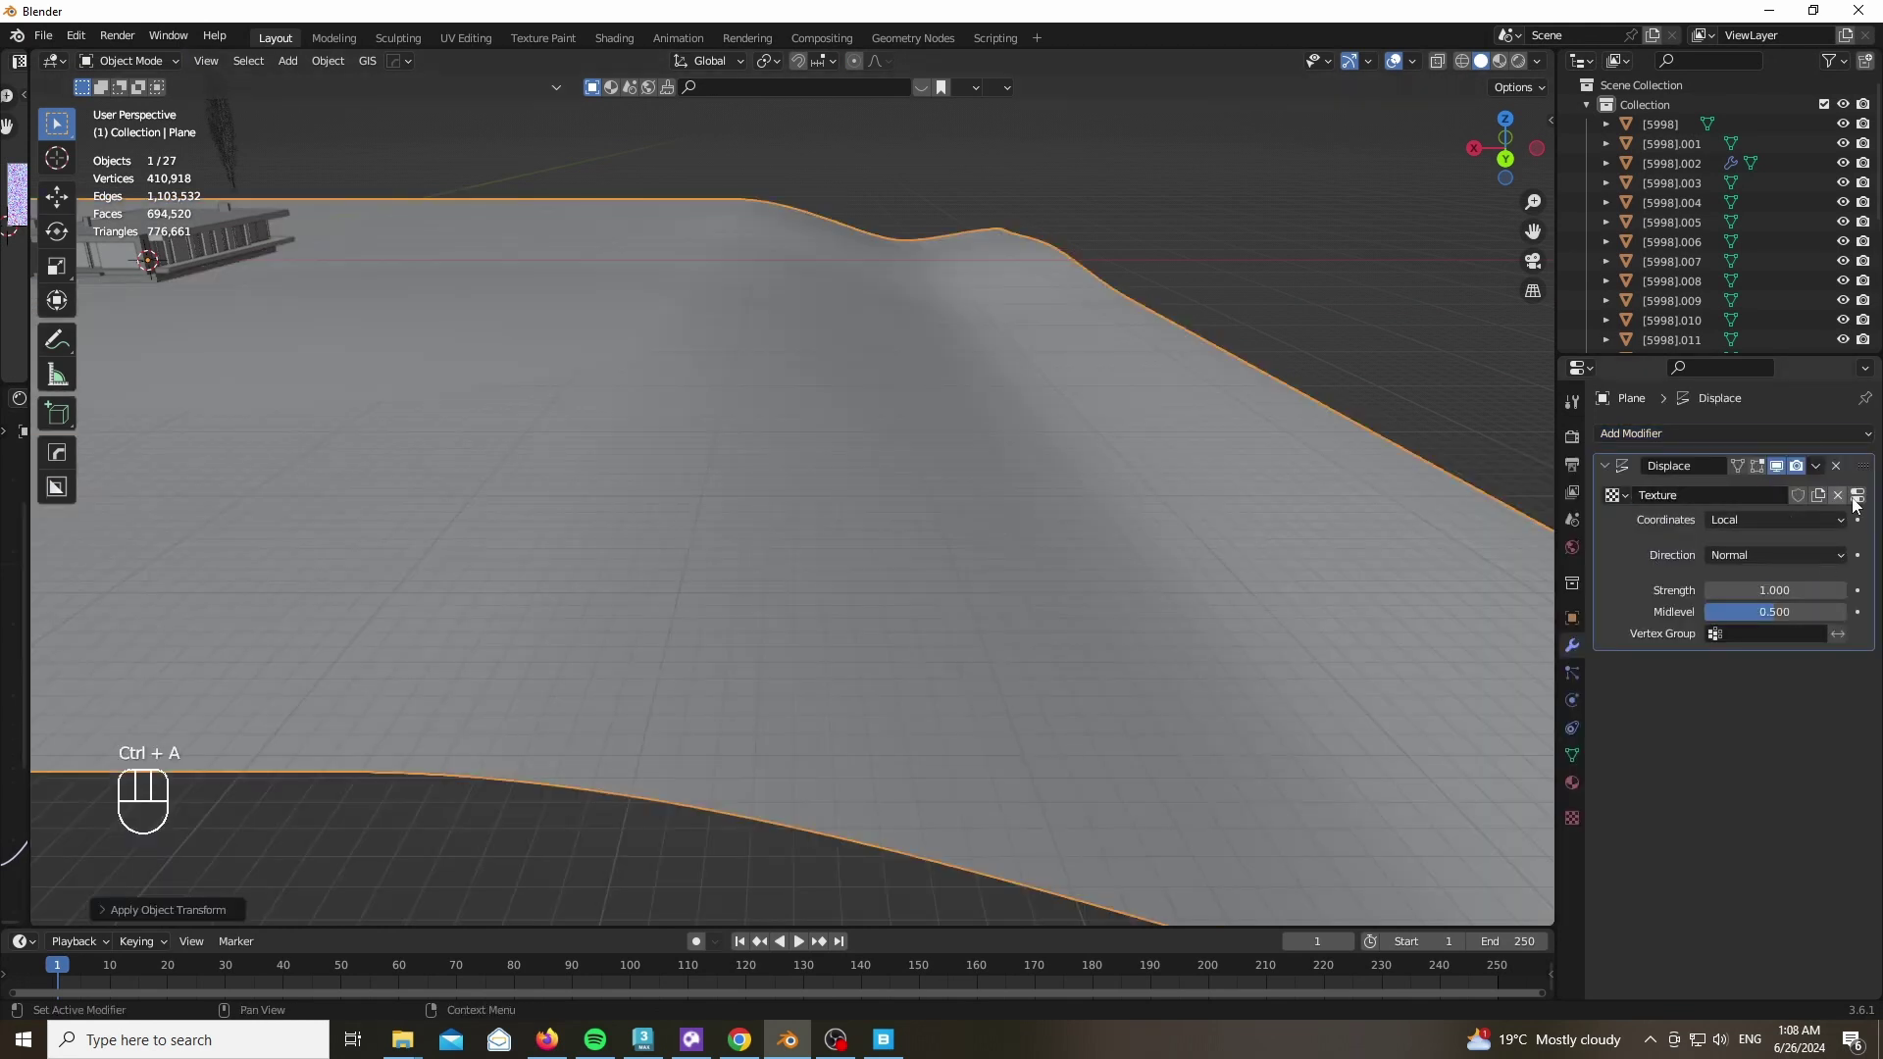
click(1735, 568)
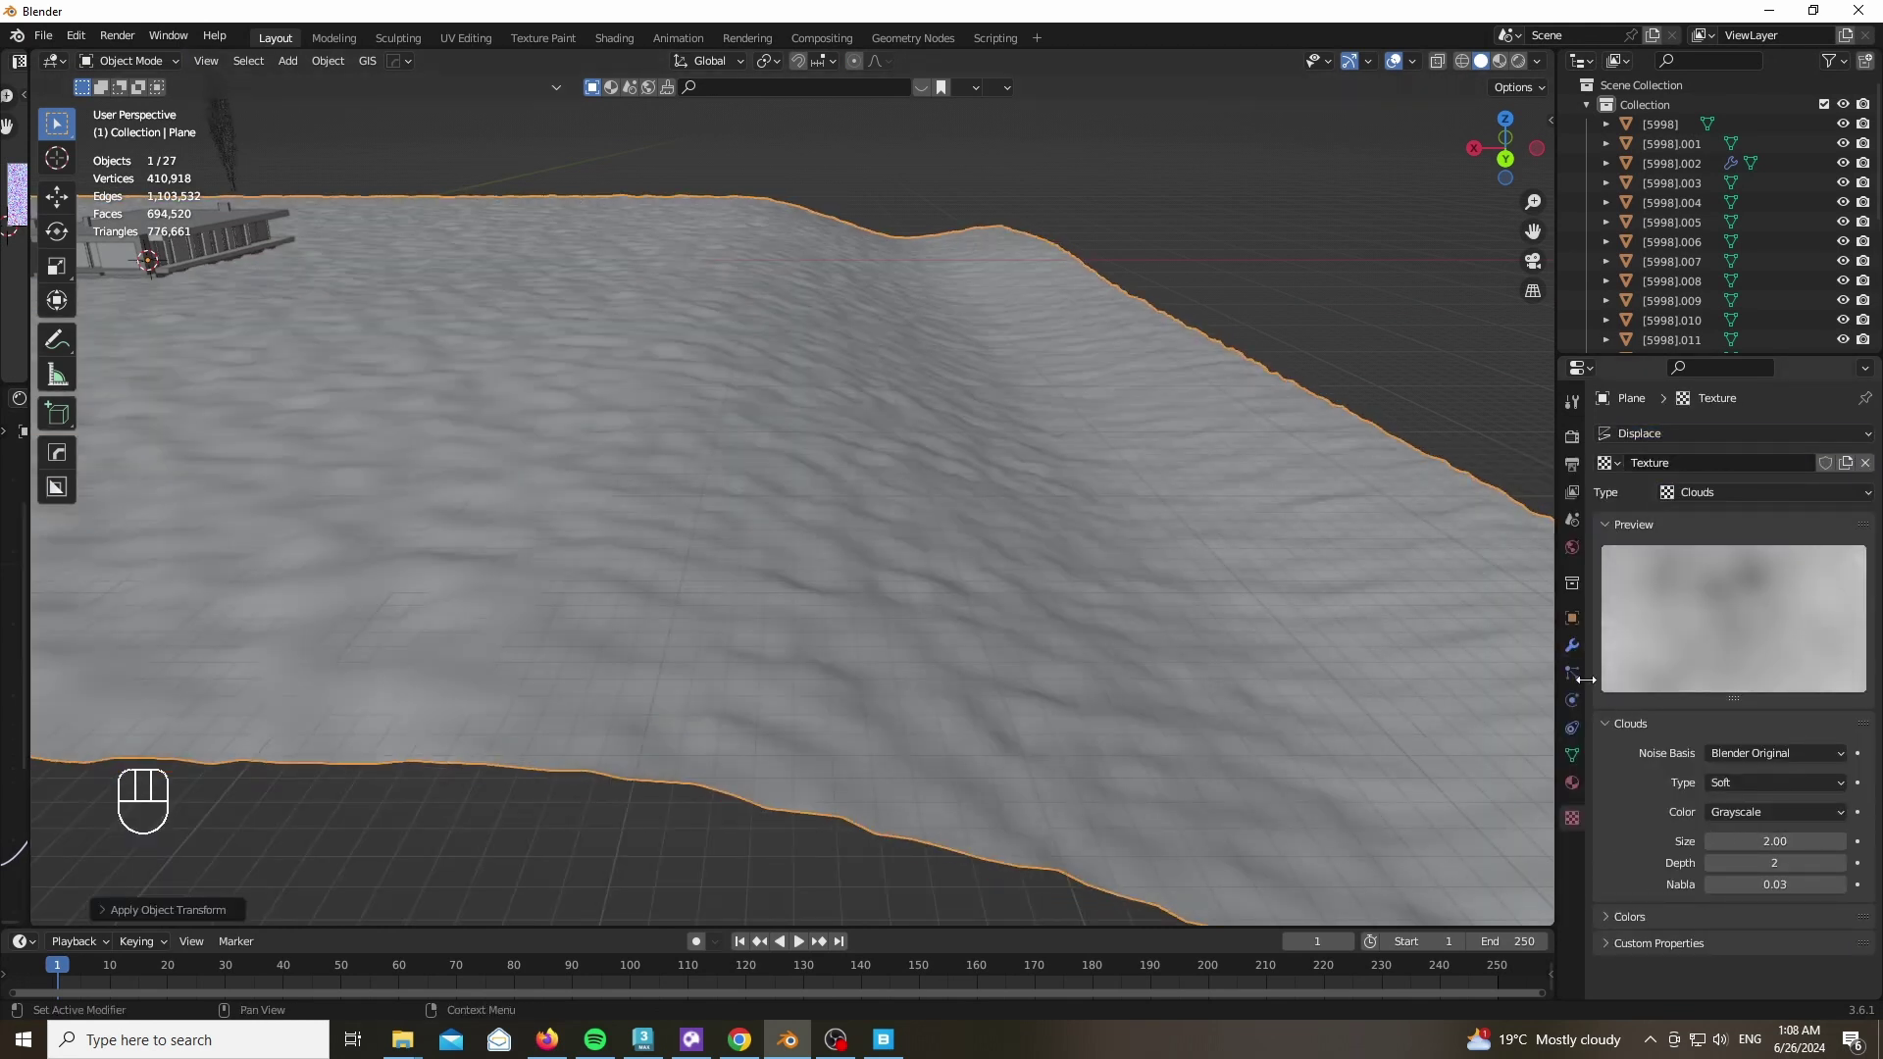
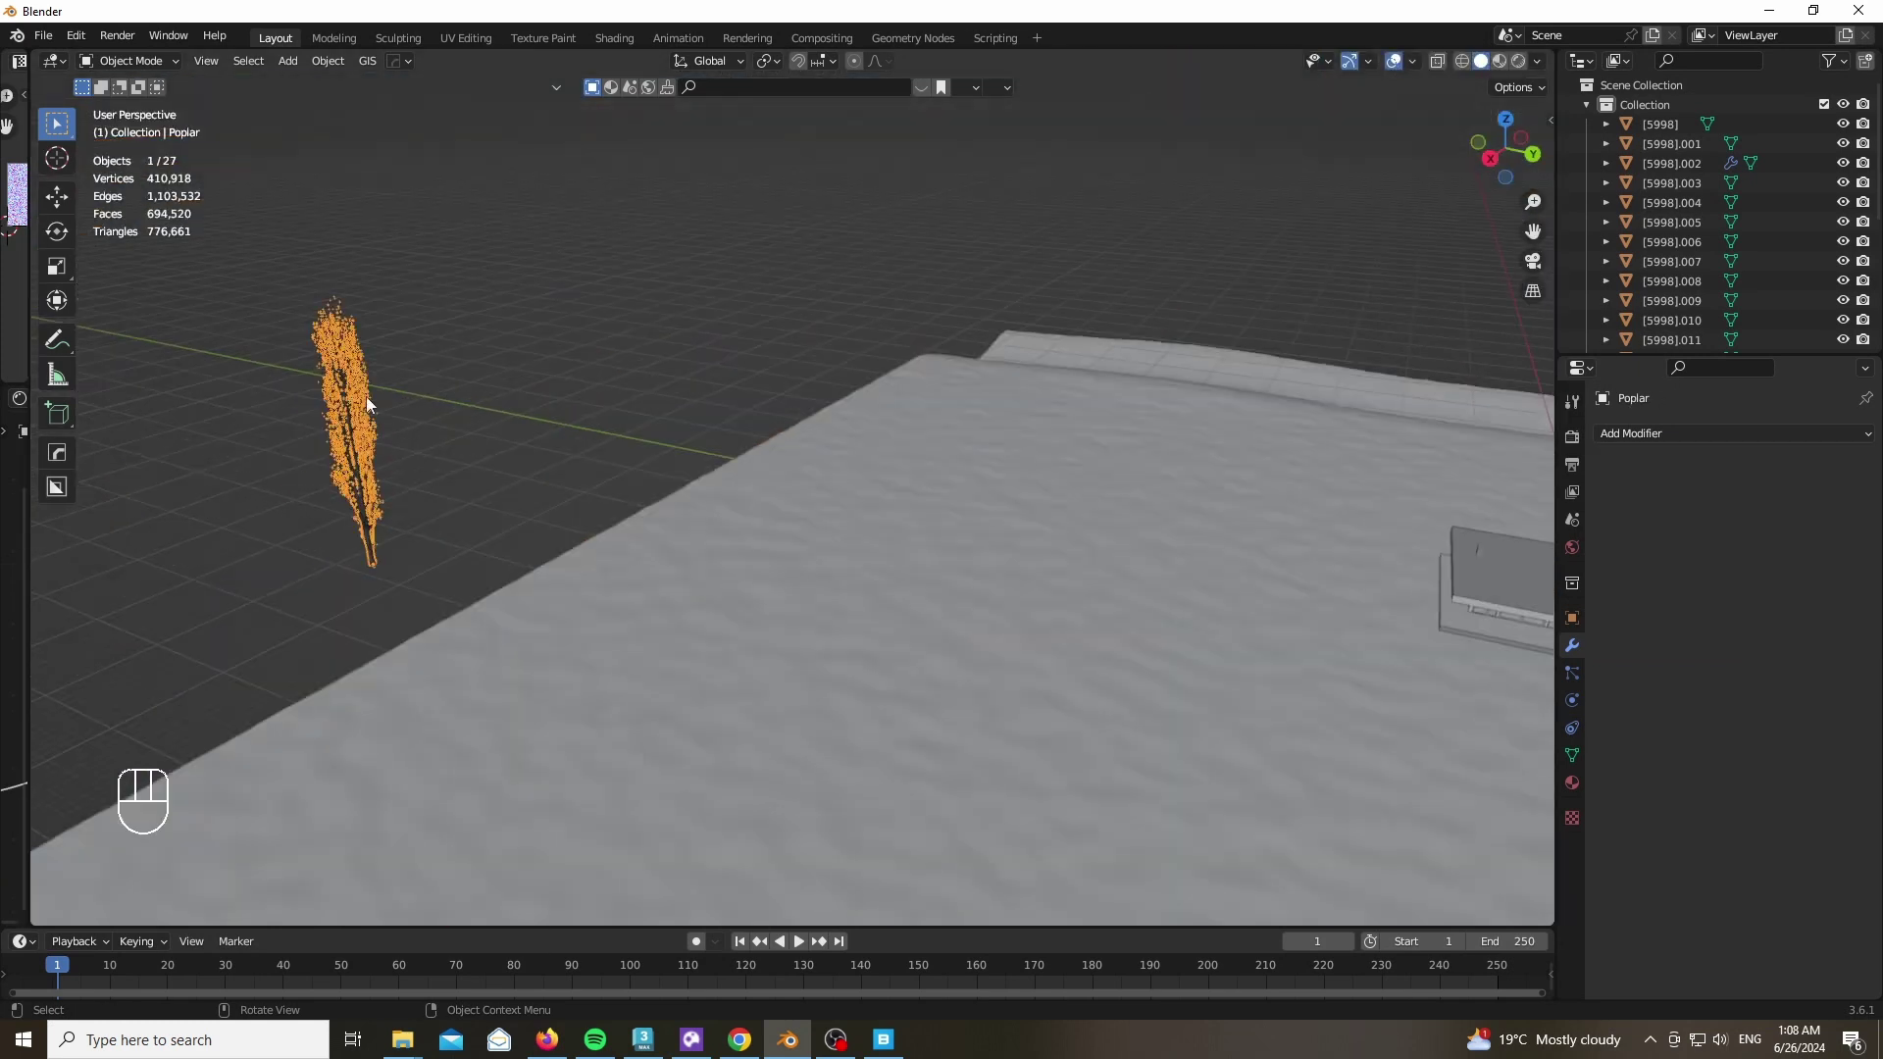
drag(141, 69, 1569, 653)
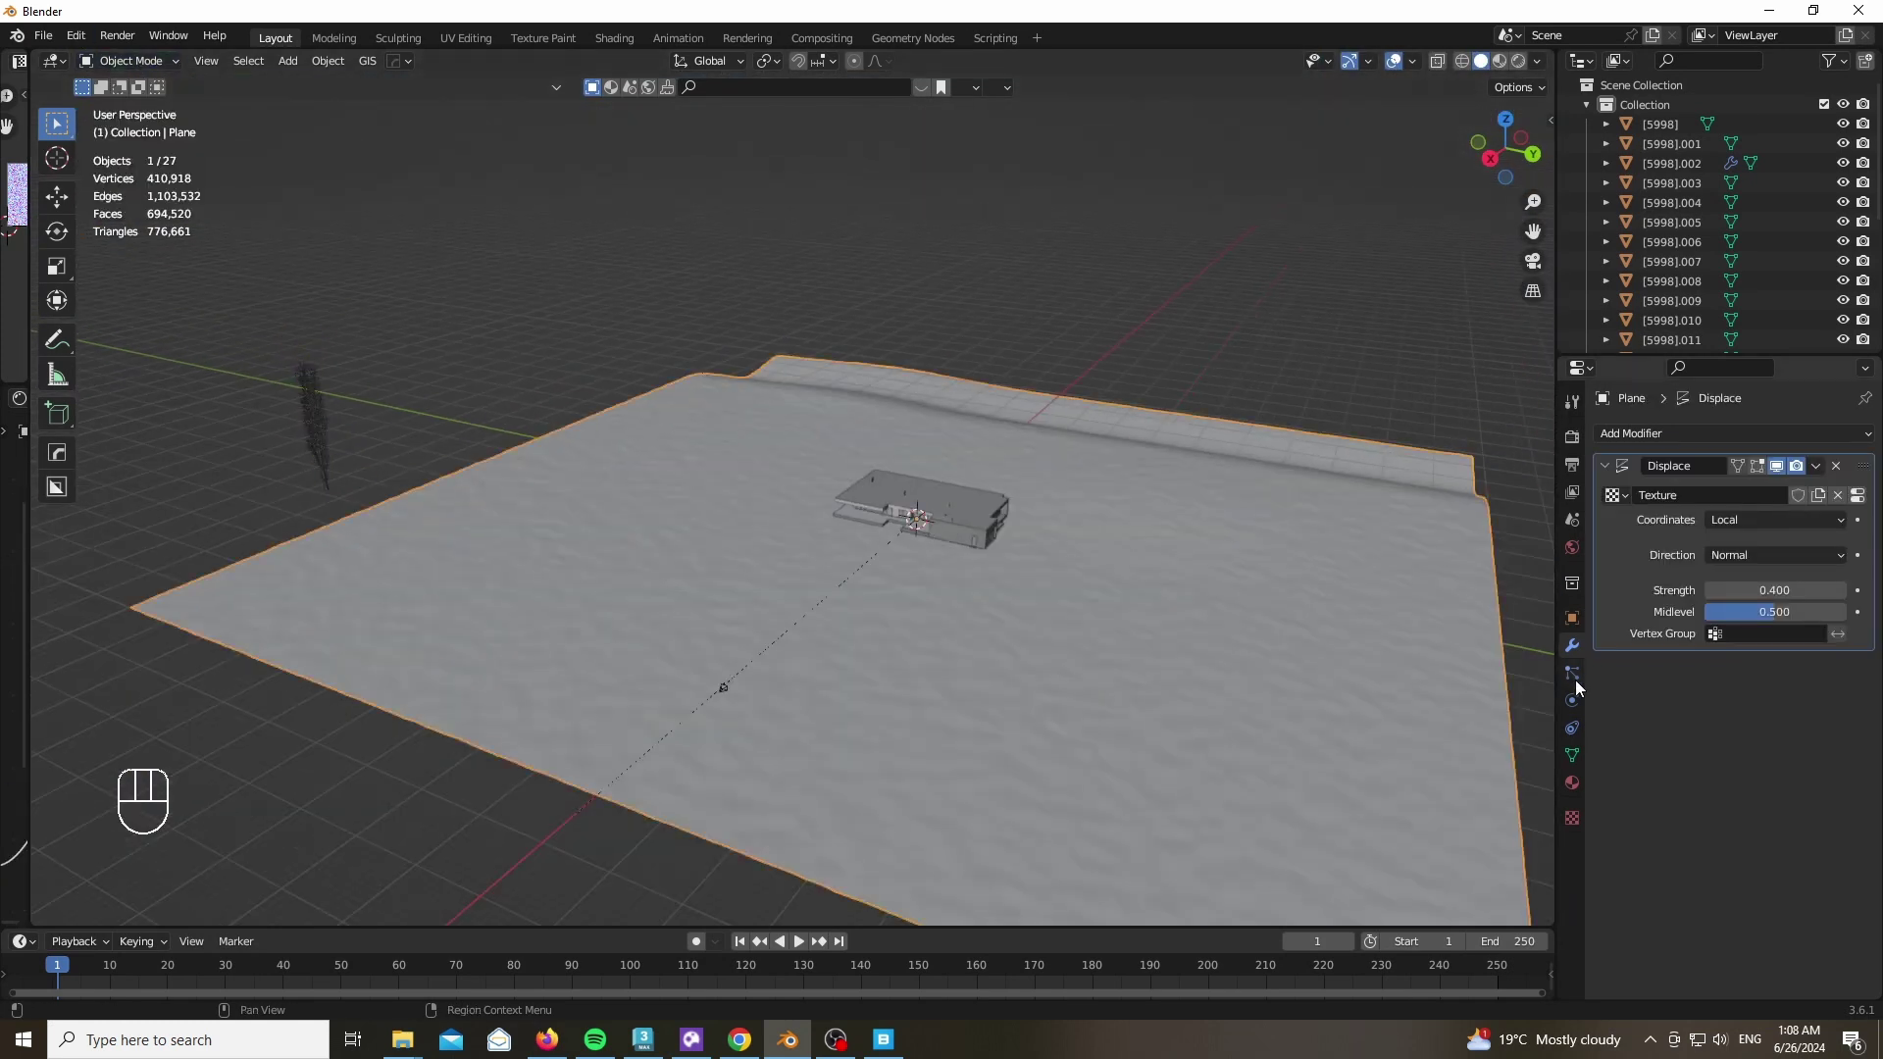
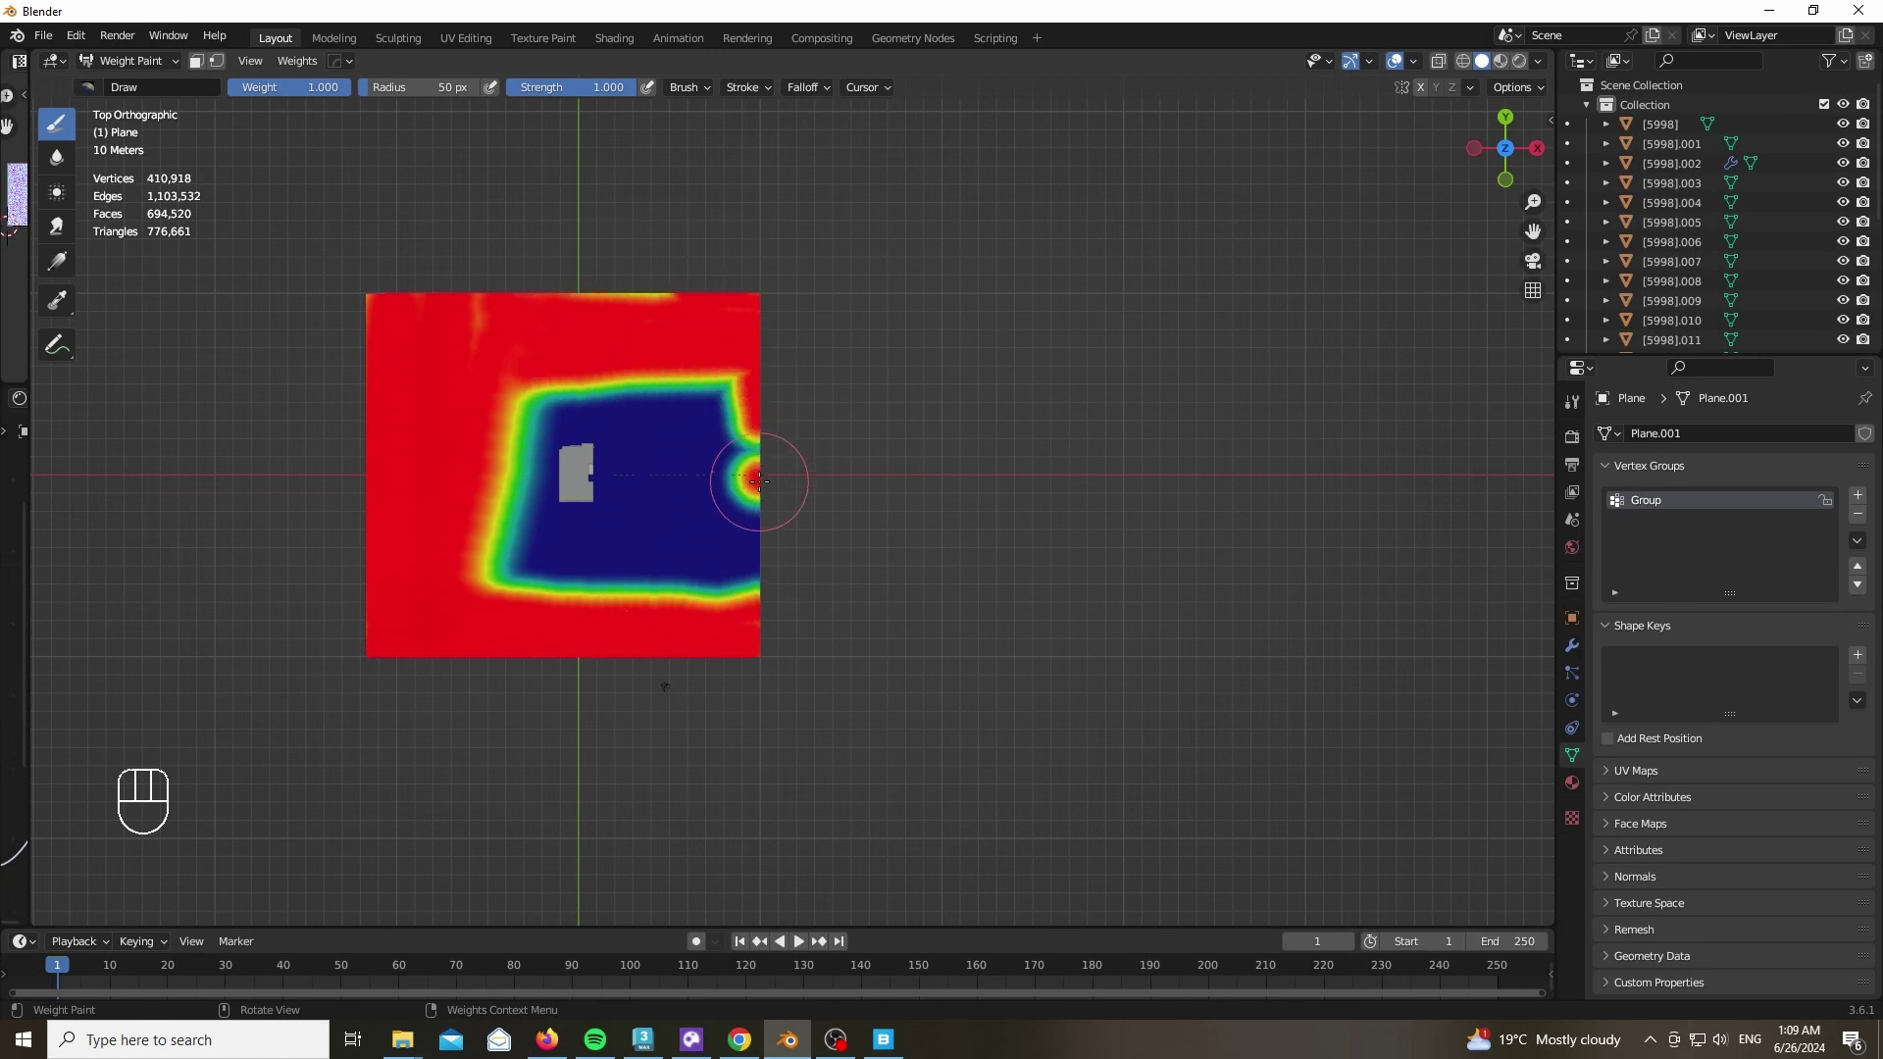
Check the zero-weight zone around the house from the camera, then select the poplar tree
key(KP_0)
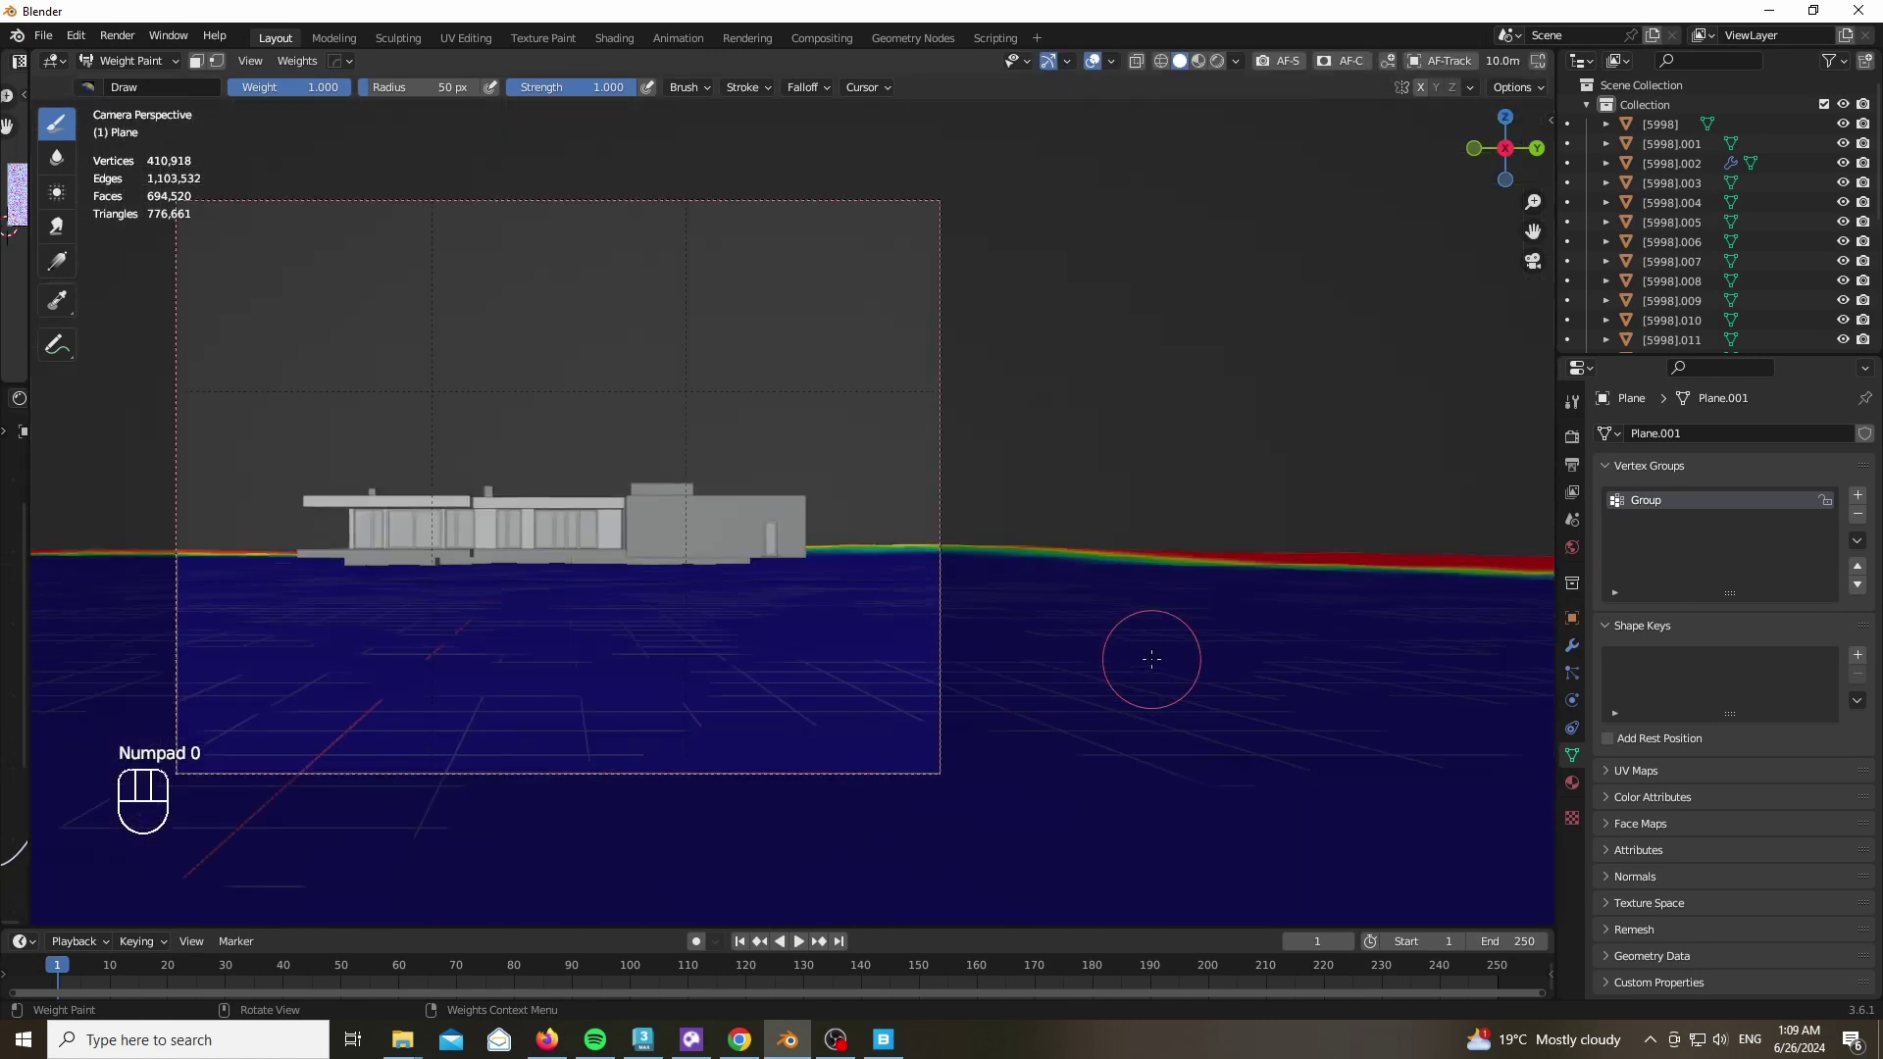
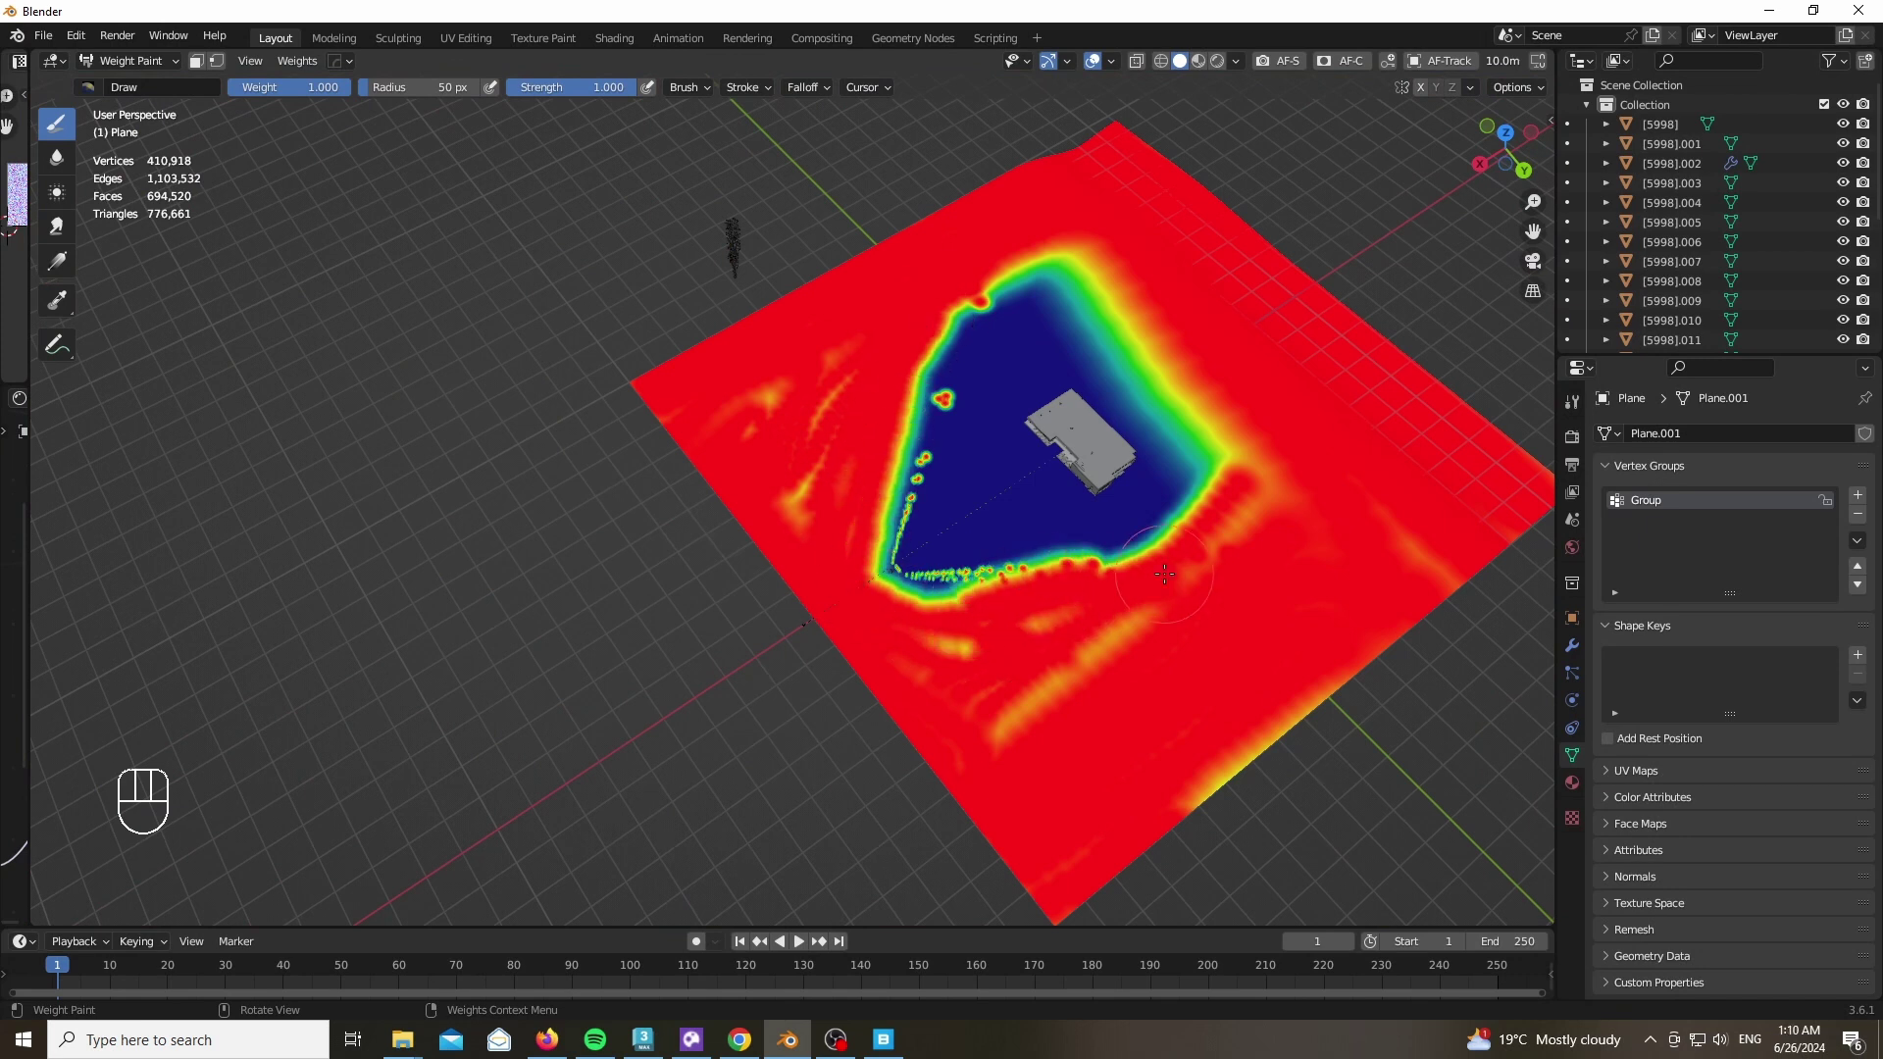
click(142, 81)
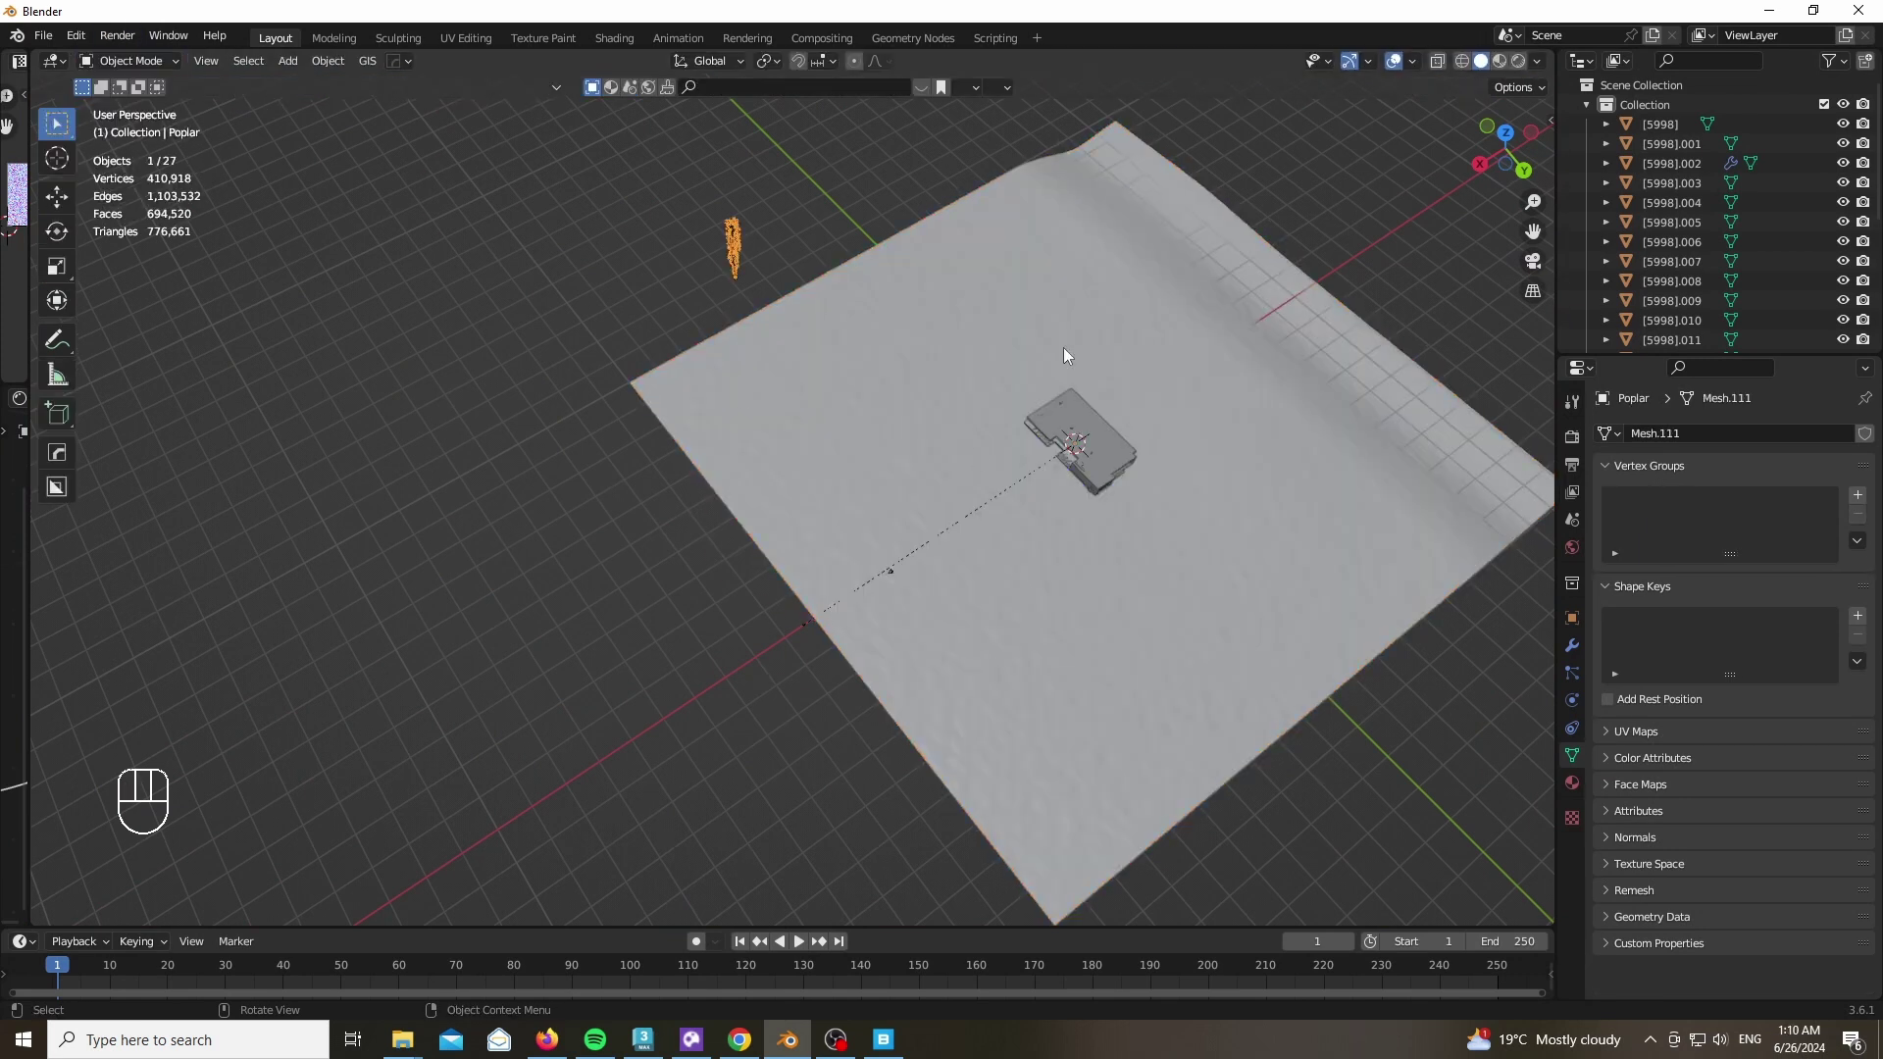
In the Geo-Scatter panel pick the ground plane as emitter and show density scatter options
key(n)
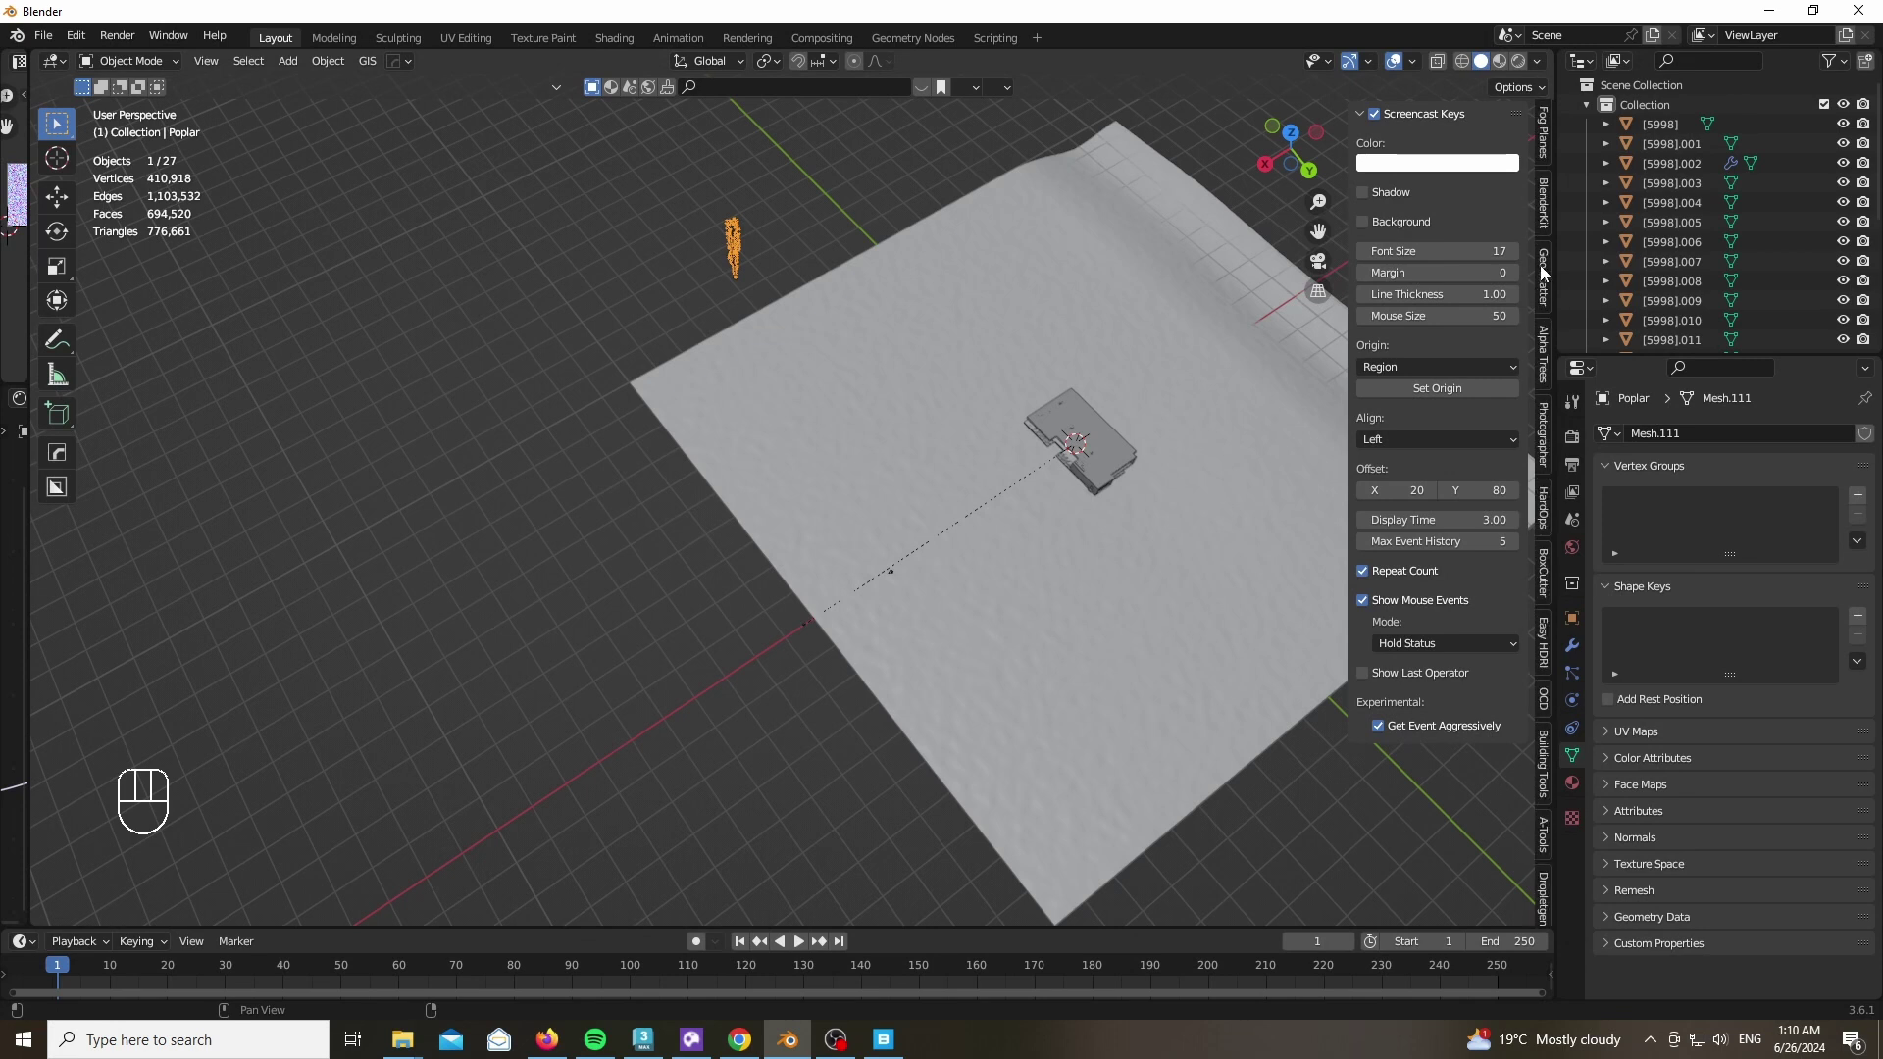
click(1503, 113)
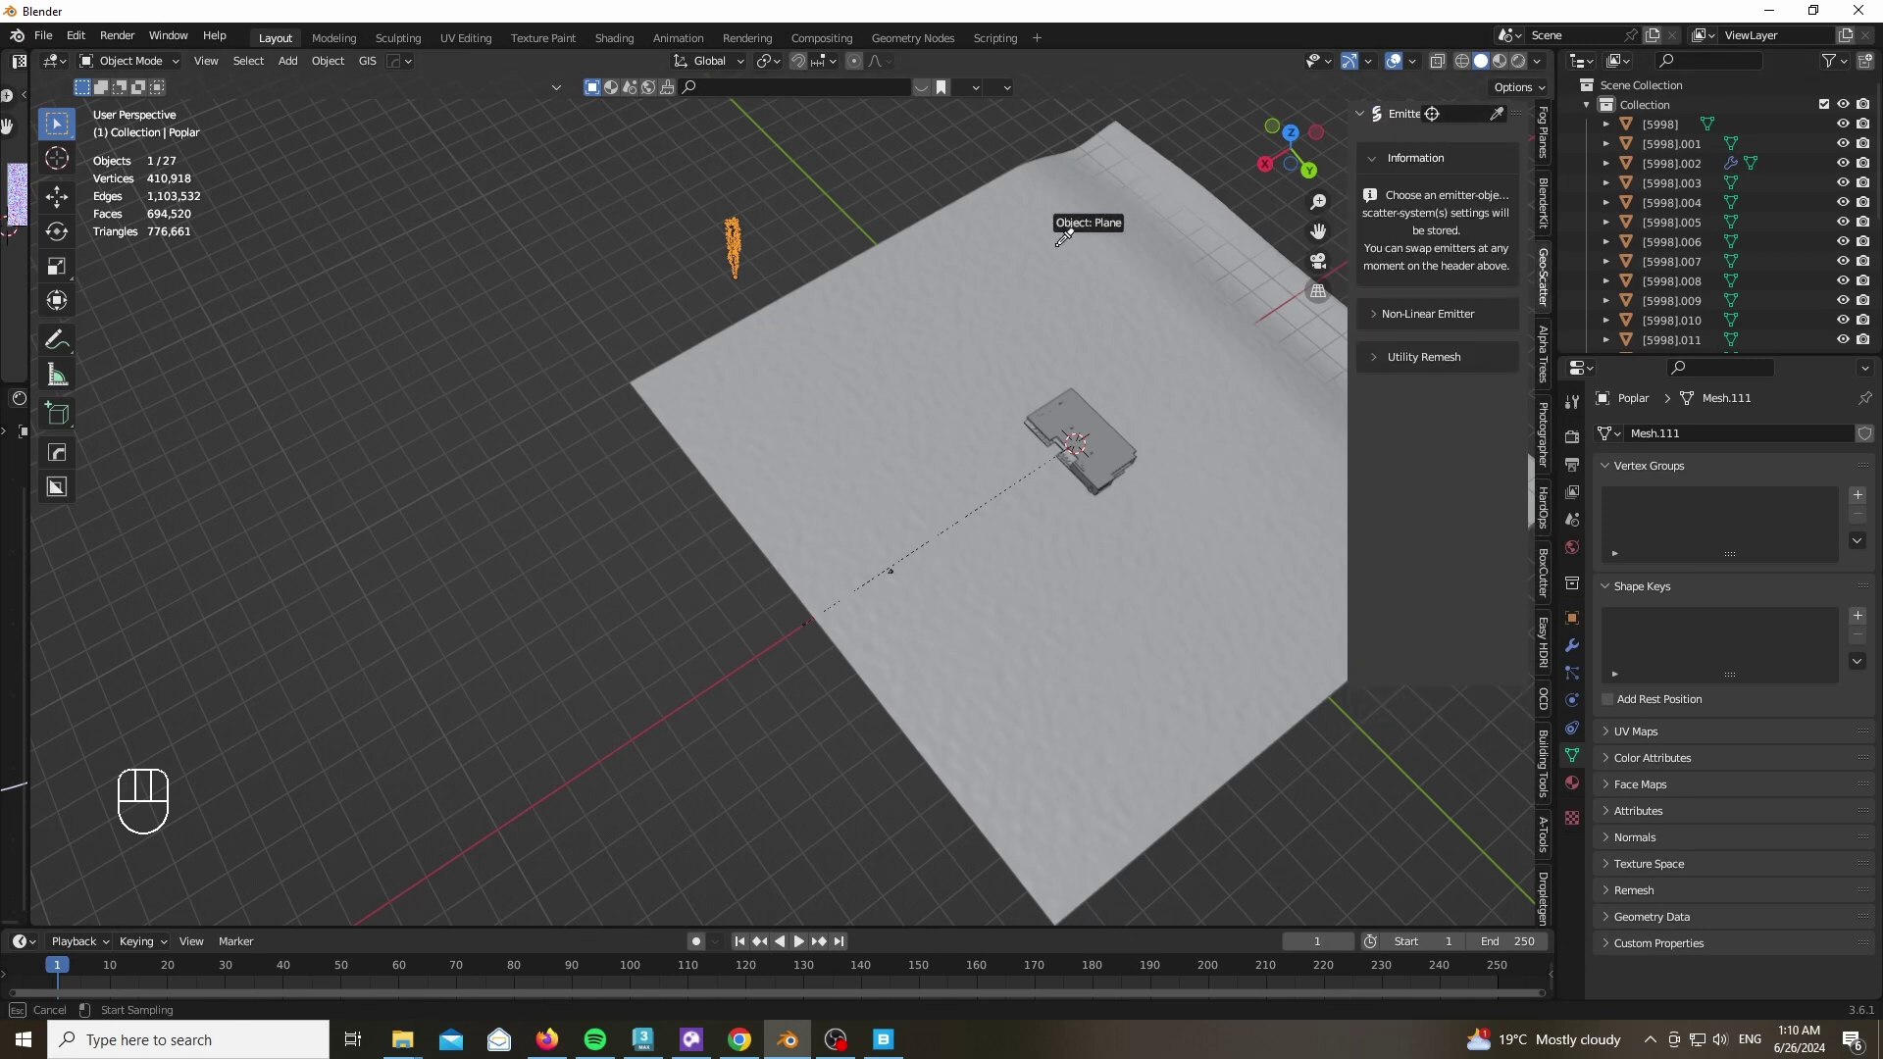
click(1381, 491)
click(1388, 169)
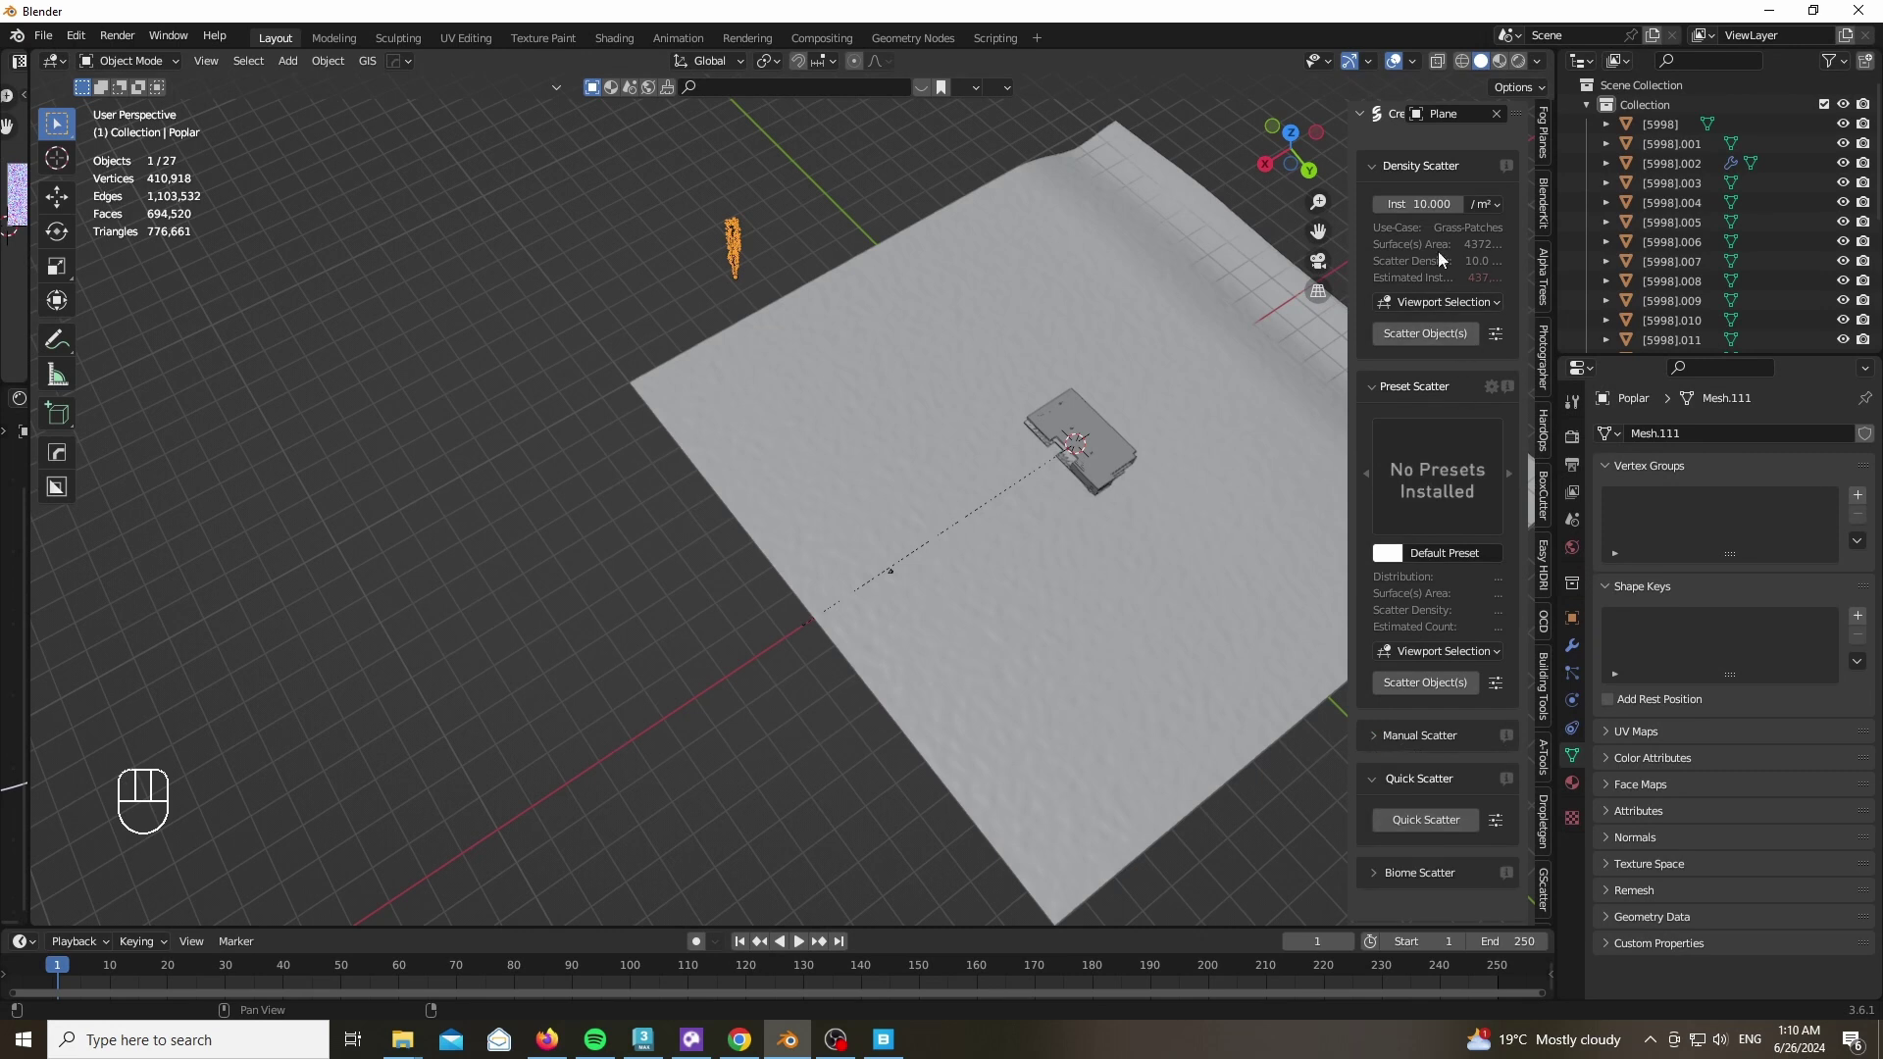
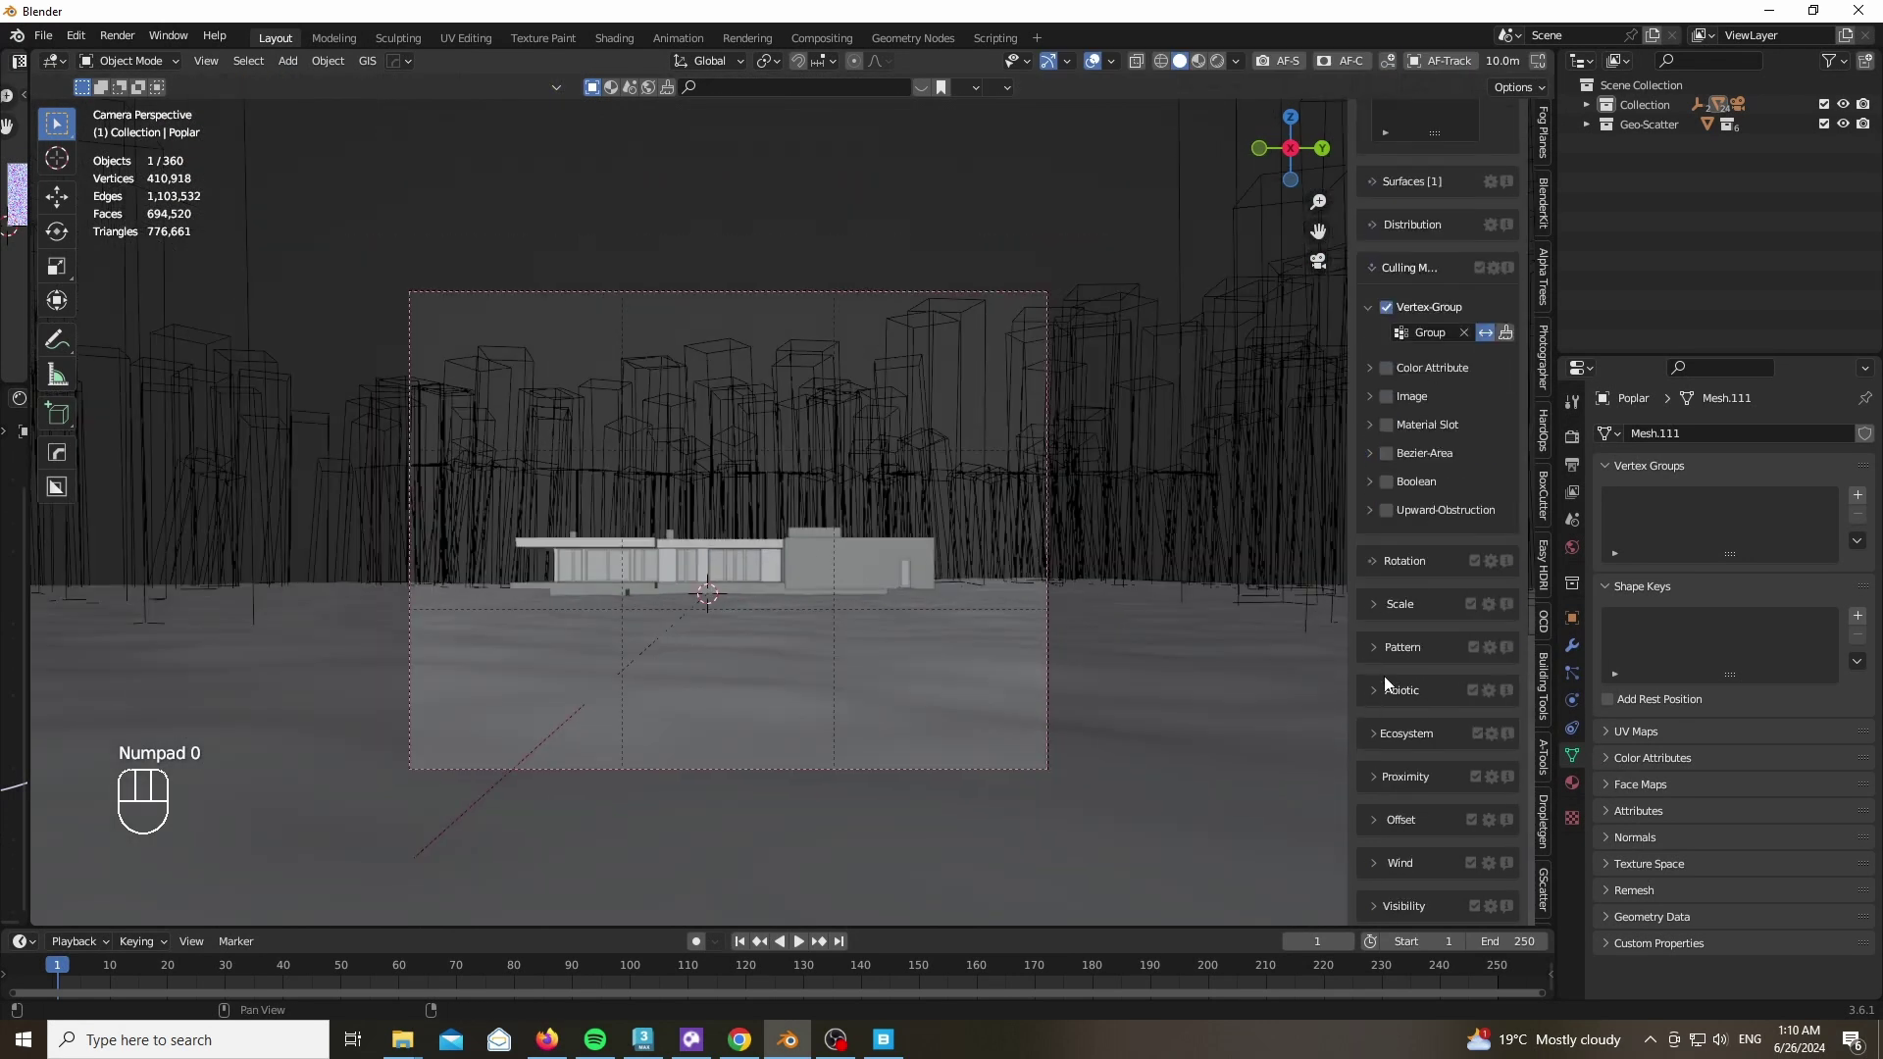
Align scattered poplars to Global Z with random rotation and a 2° random tilt
click(1385, 457)
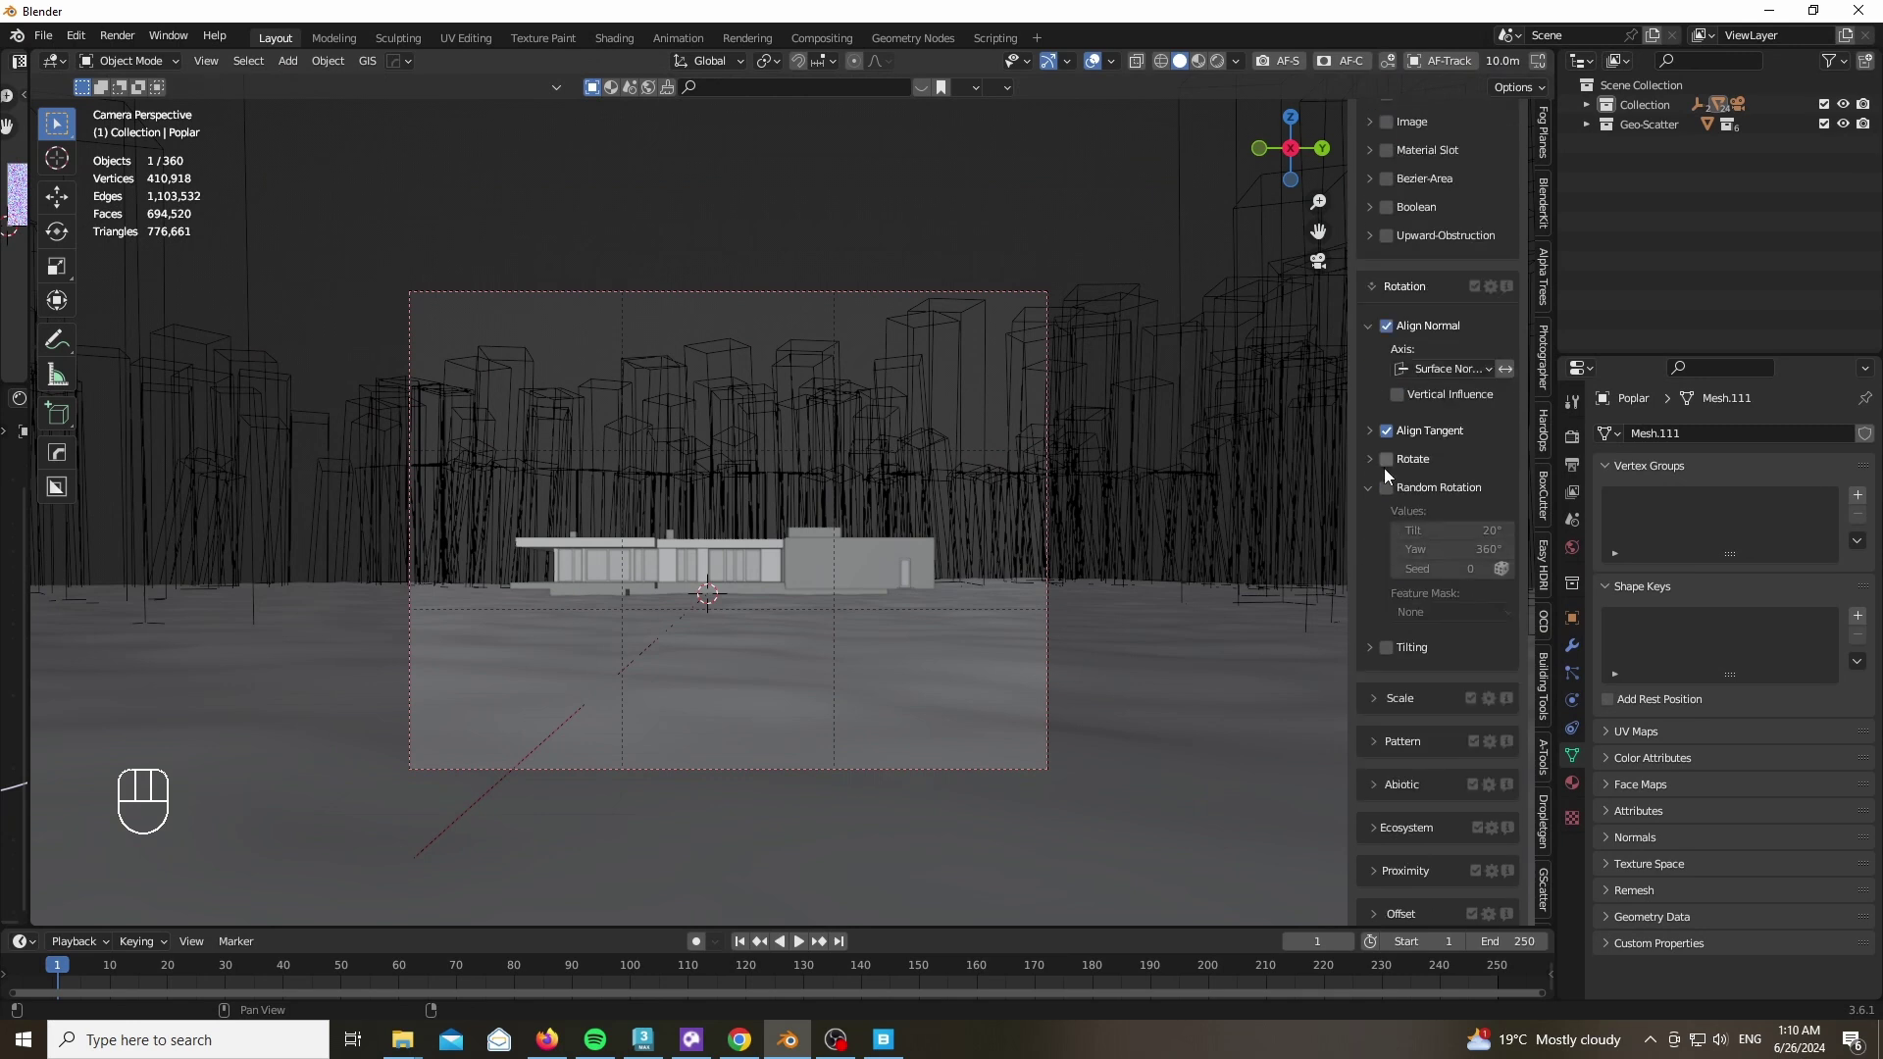
drag(1439, 375, 1444, 444)
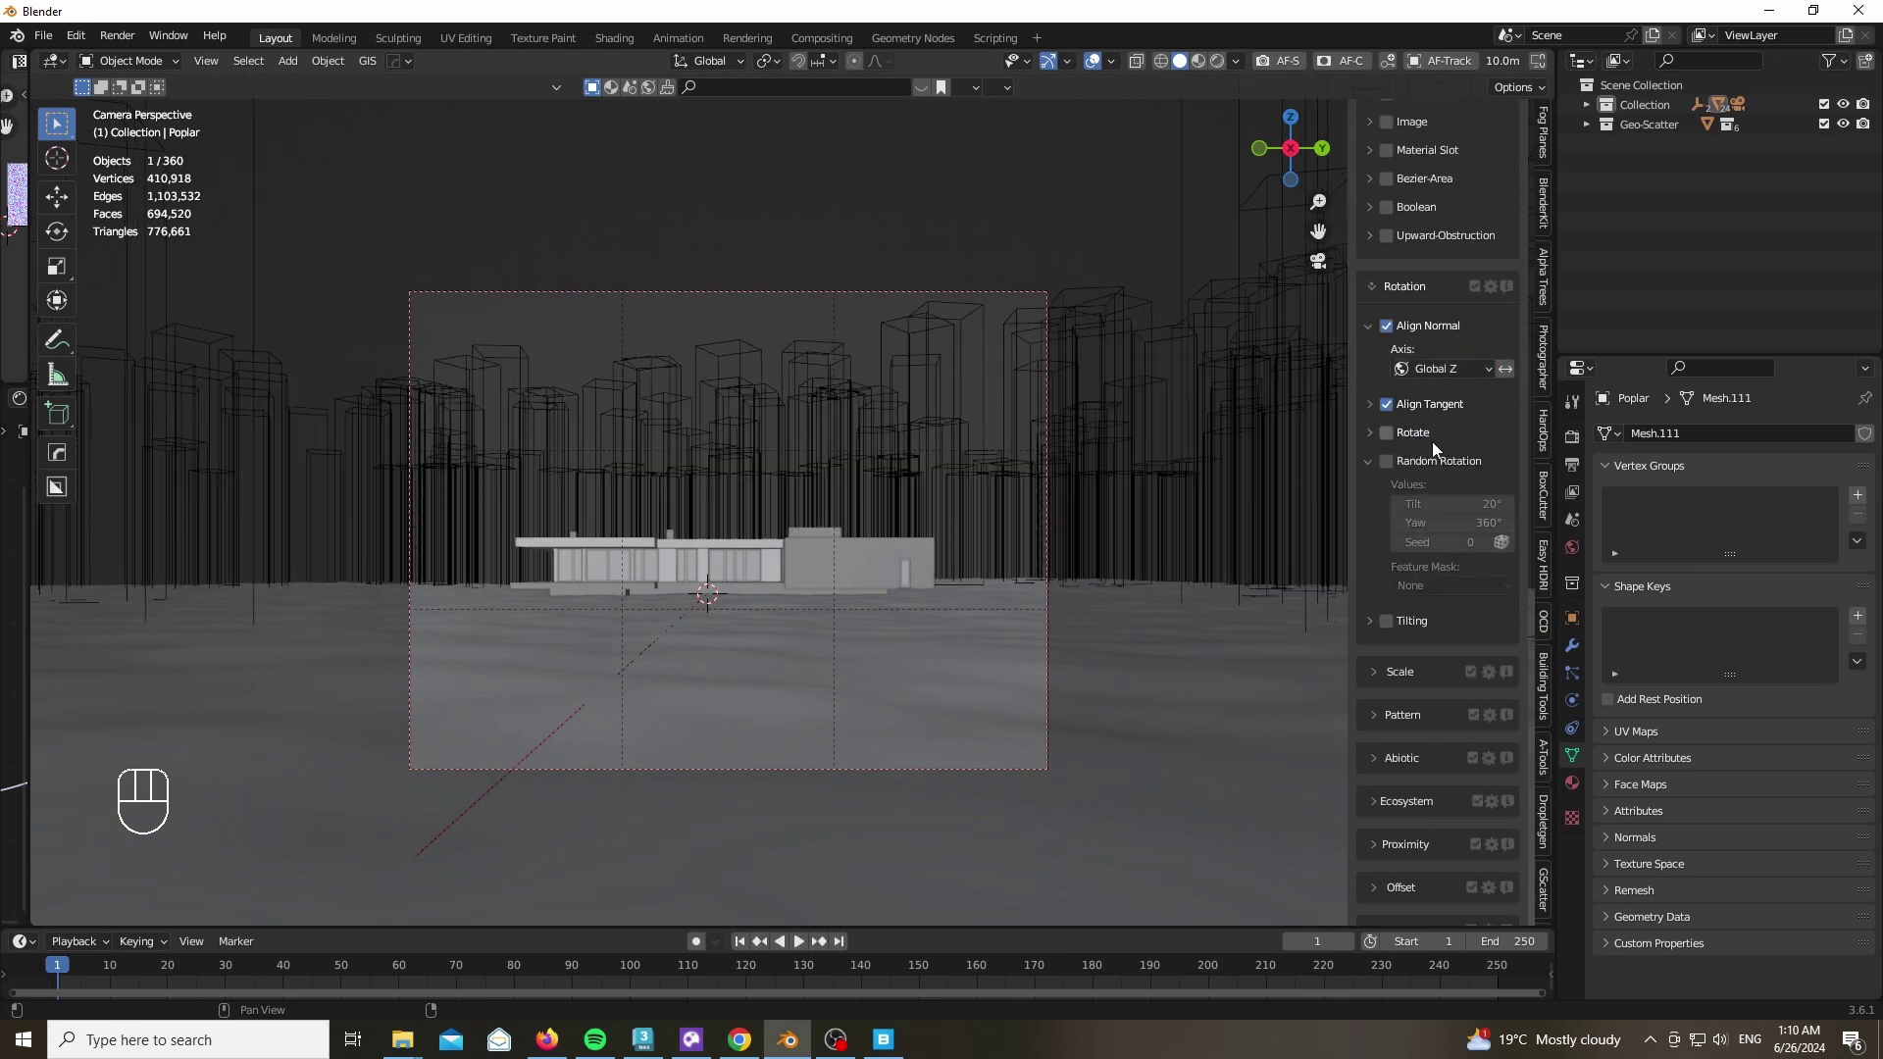
drag(1395, 462, 1459, 505)
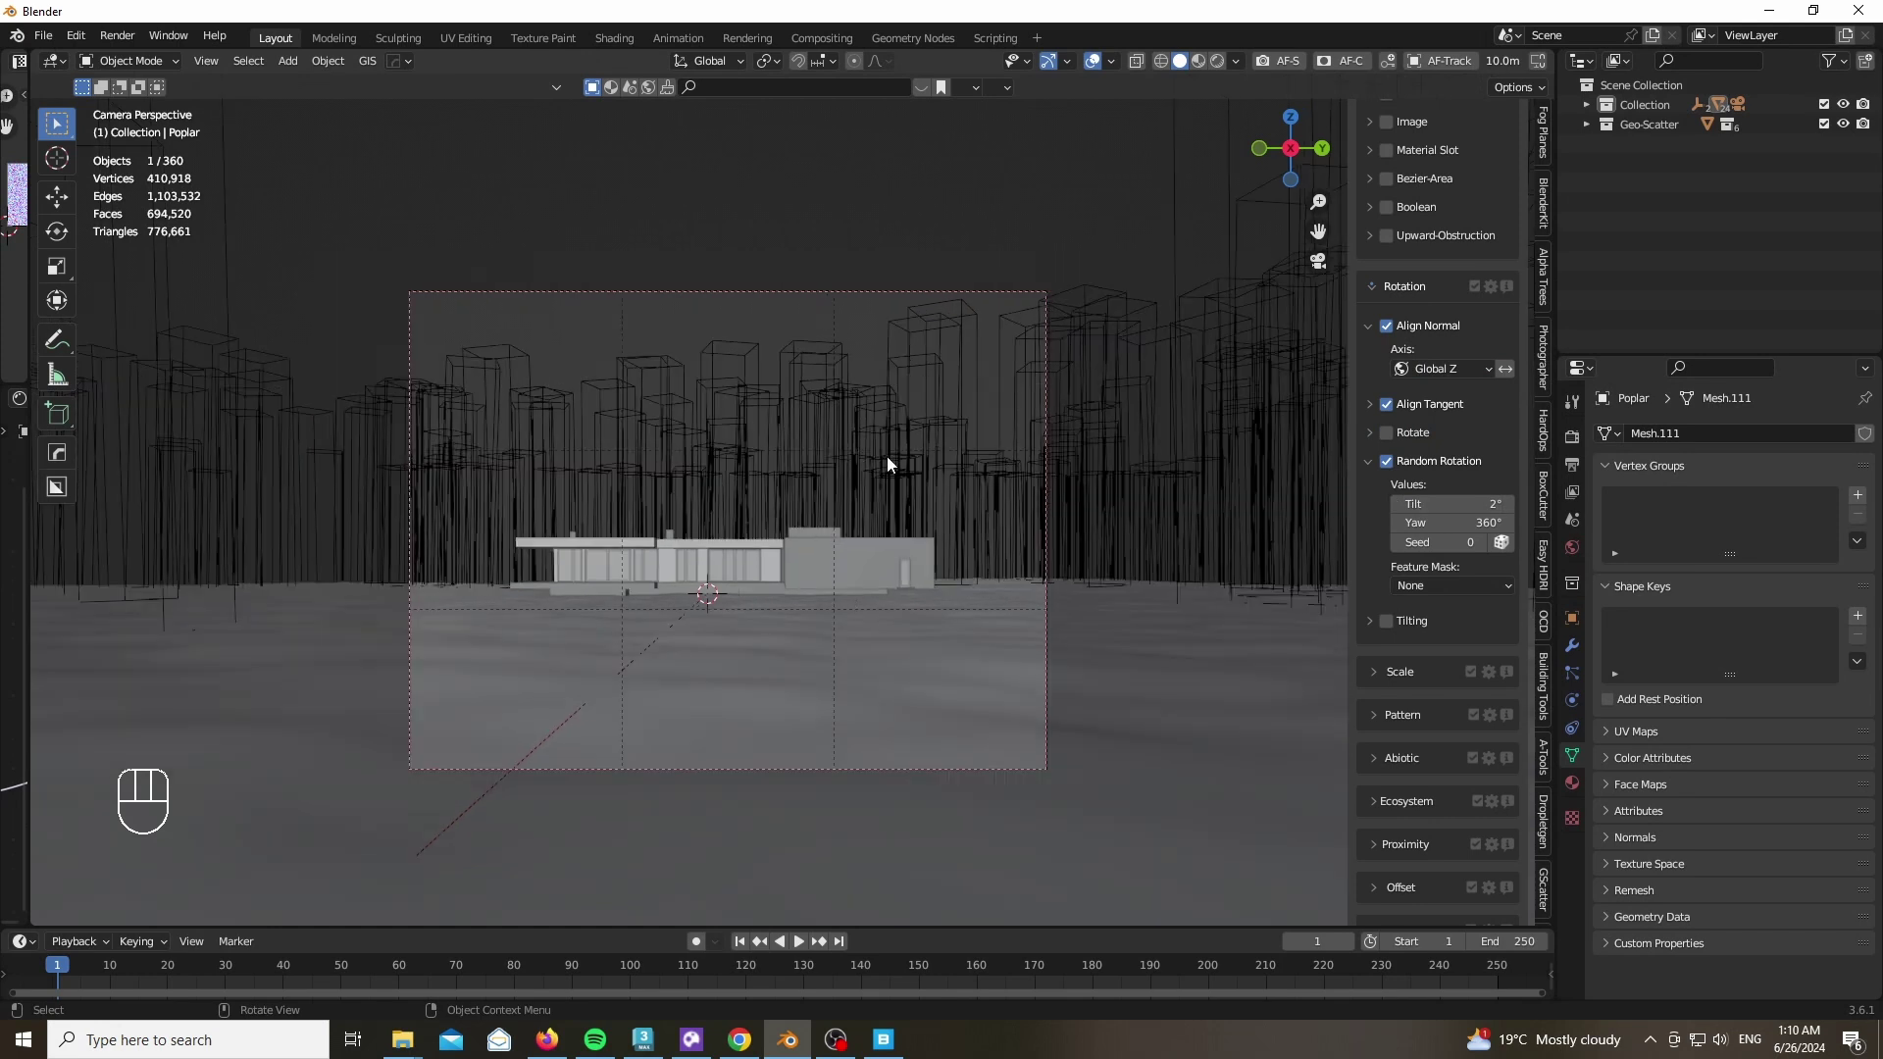
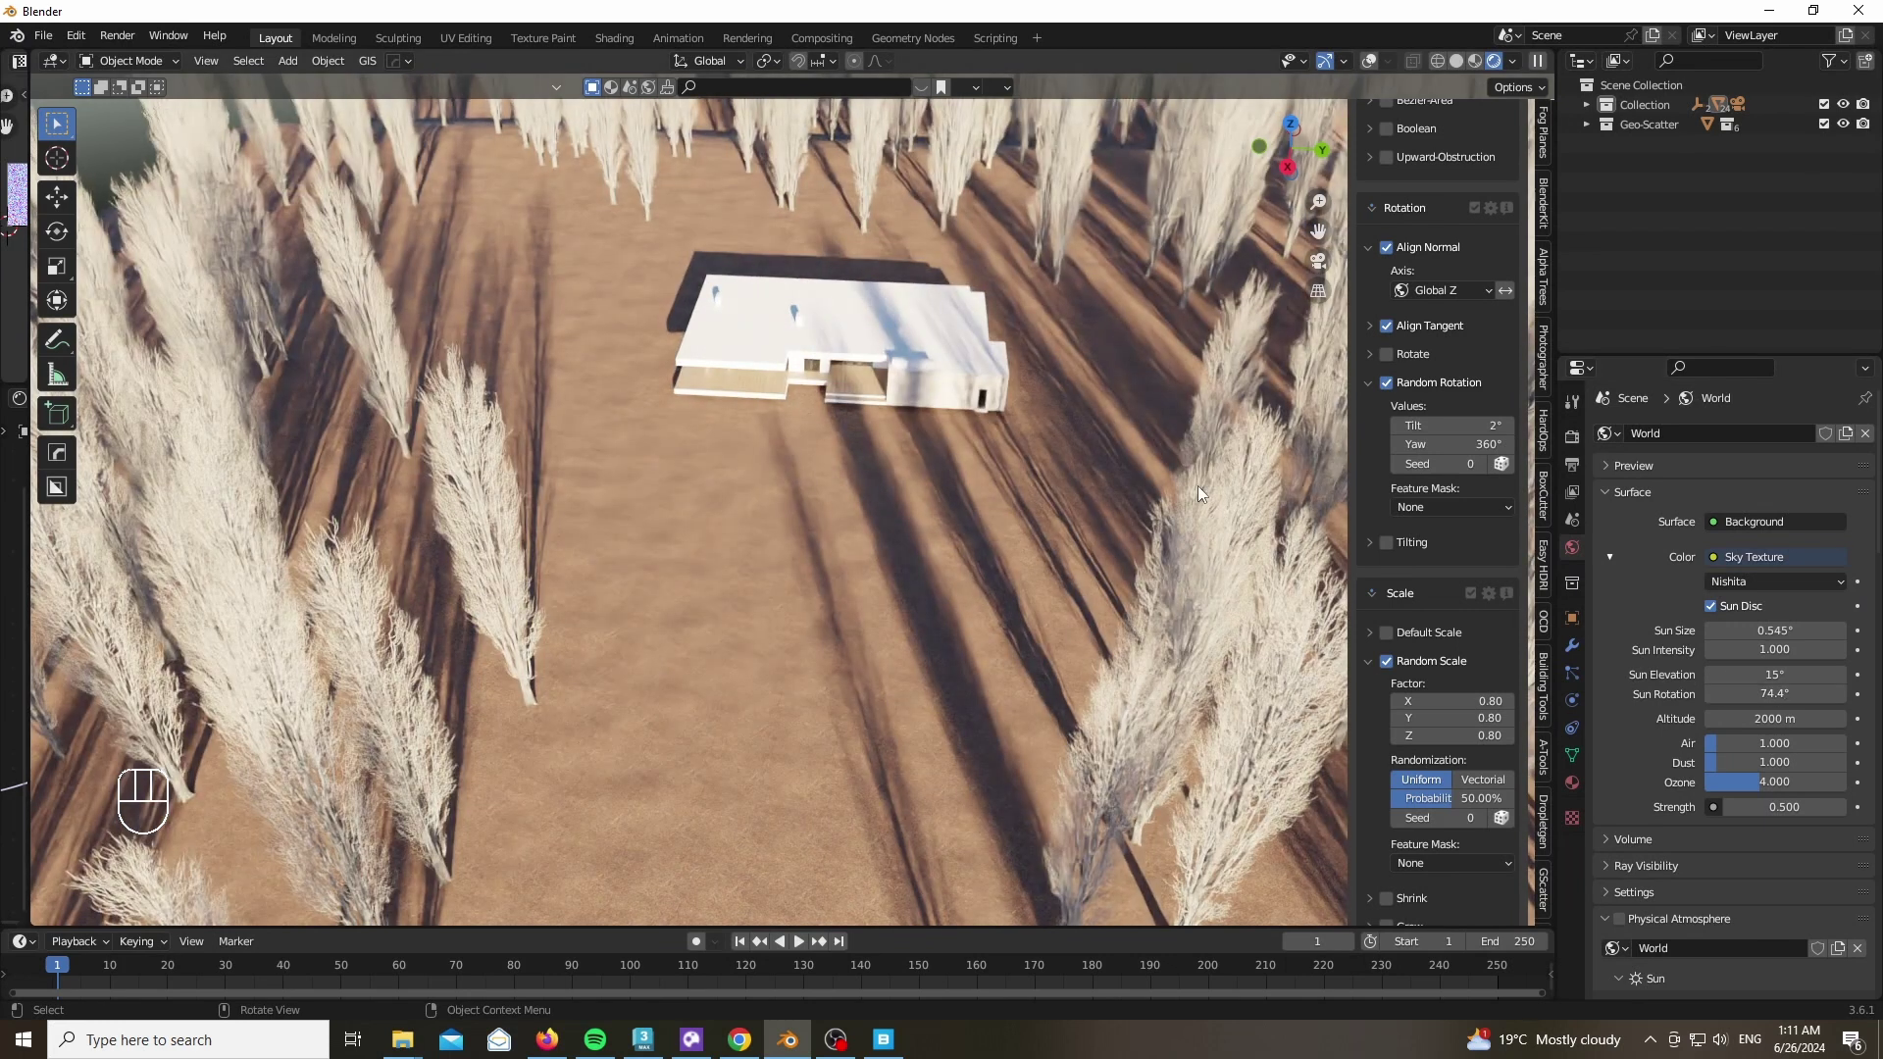
Review the scattered poplars from the camera, adjust scatter tweaks and return to Object Mode
key(KP_0)
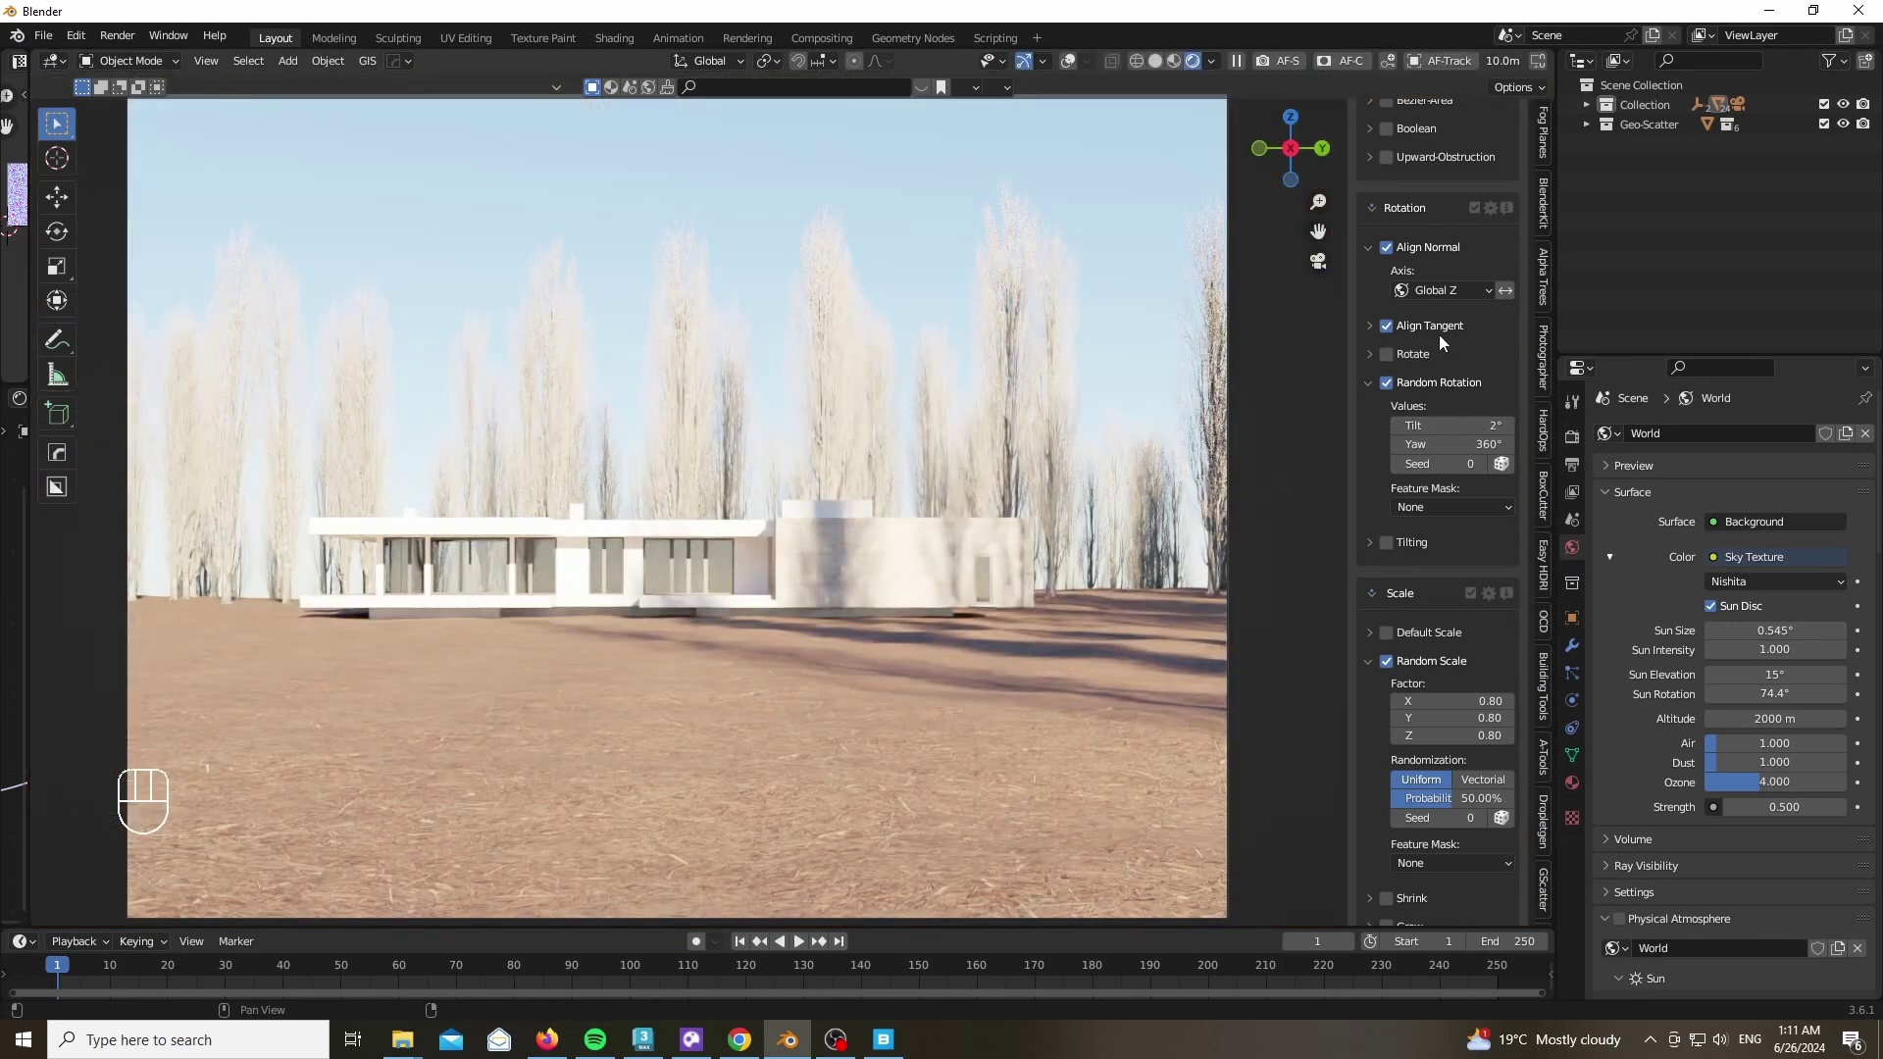
click(1375, 547)
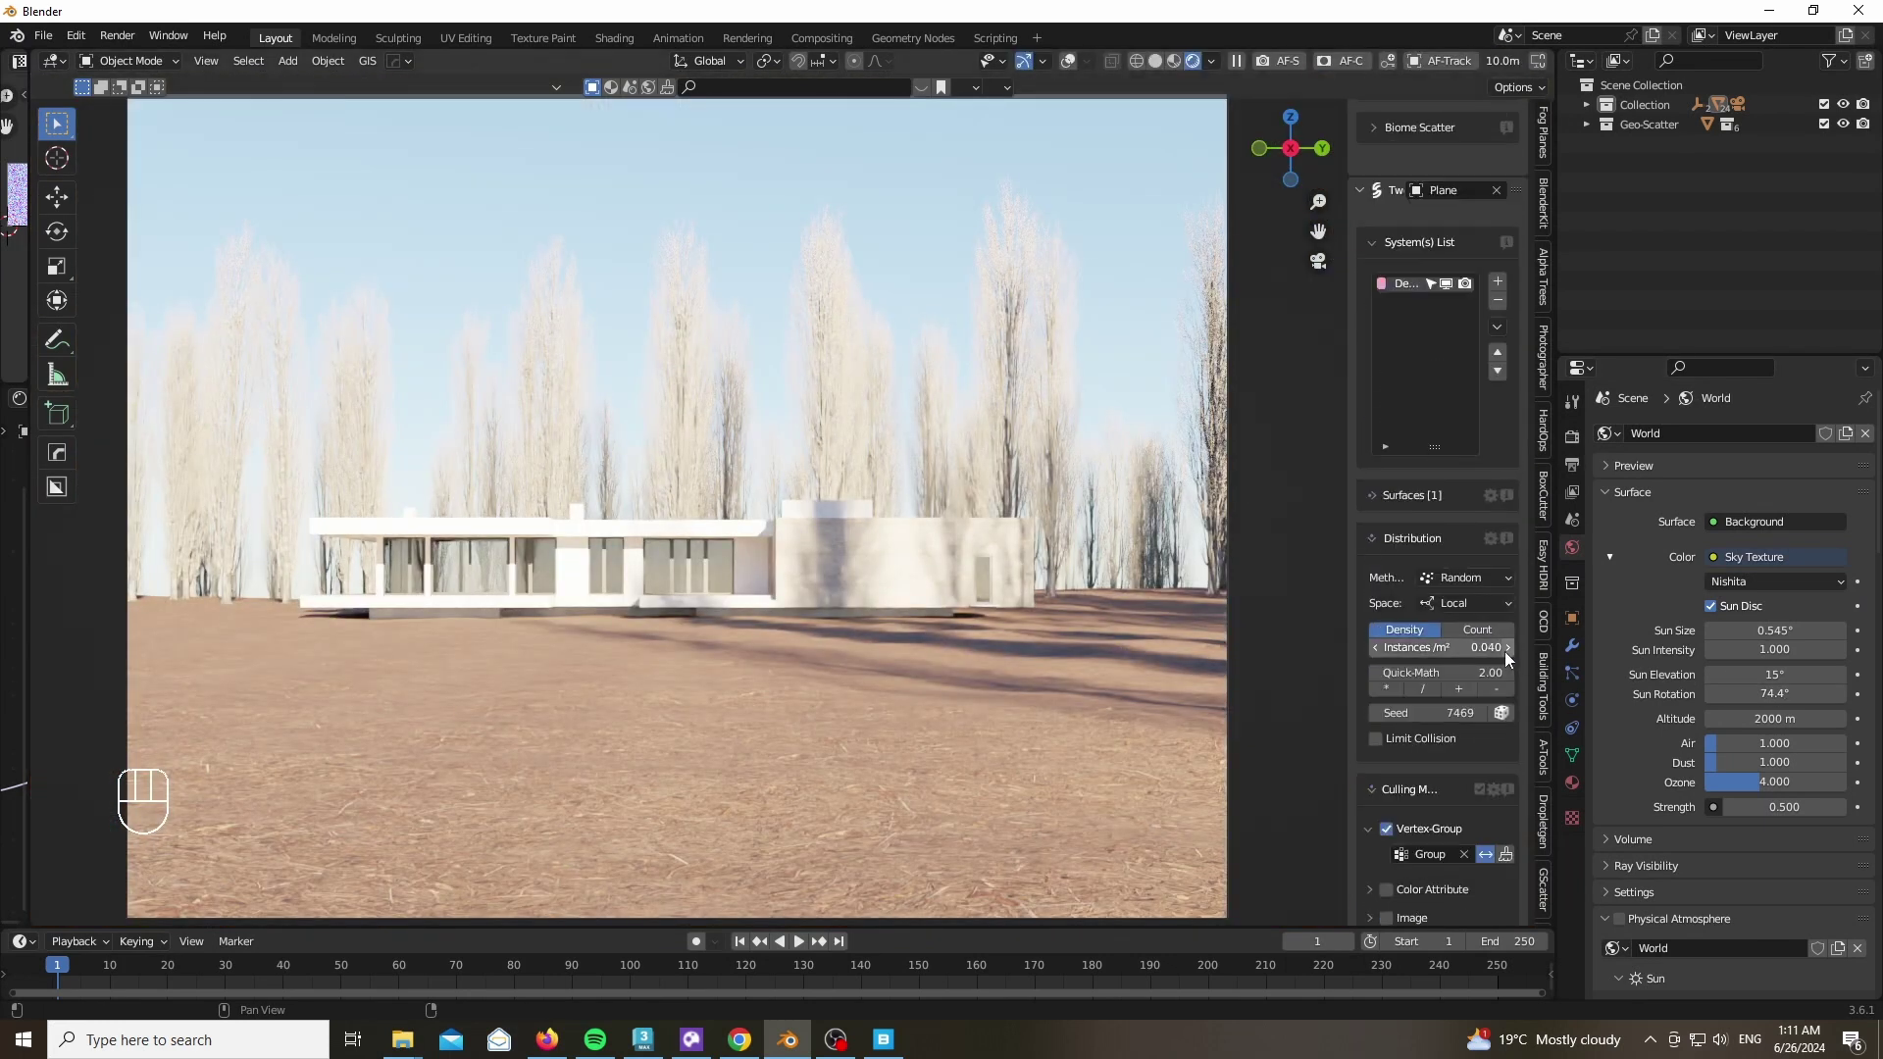
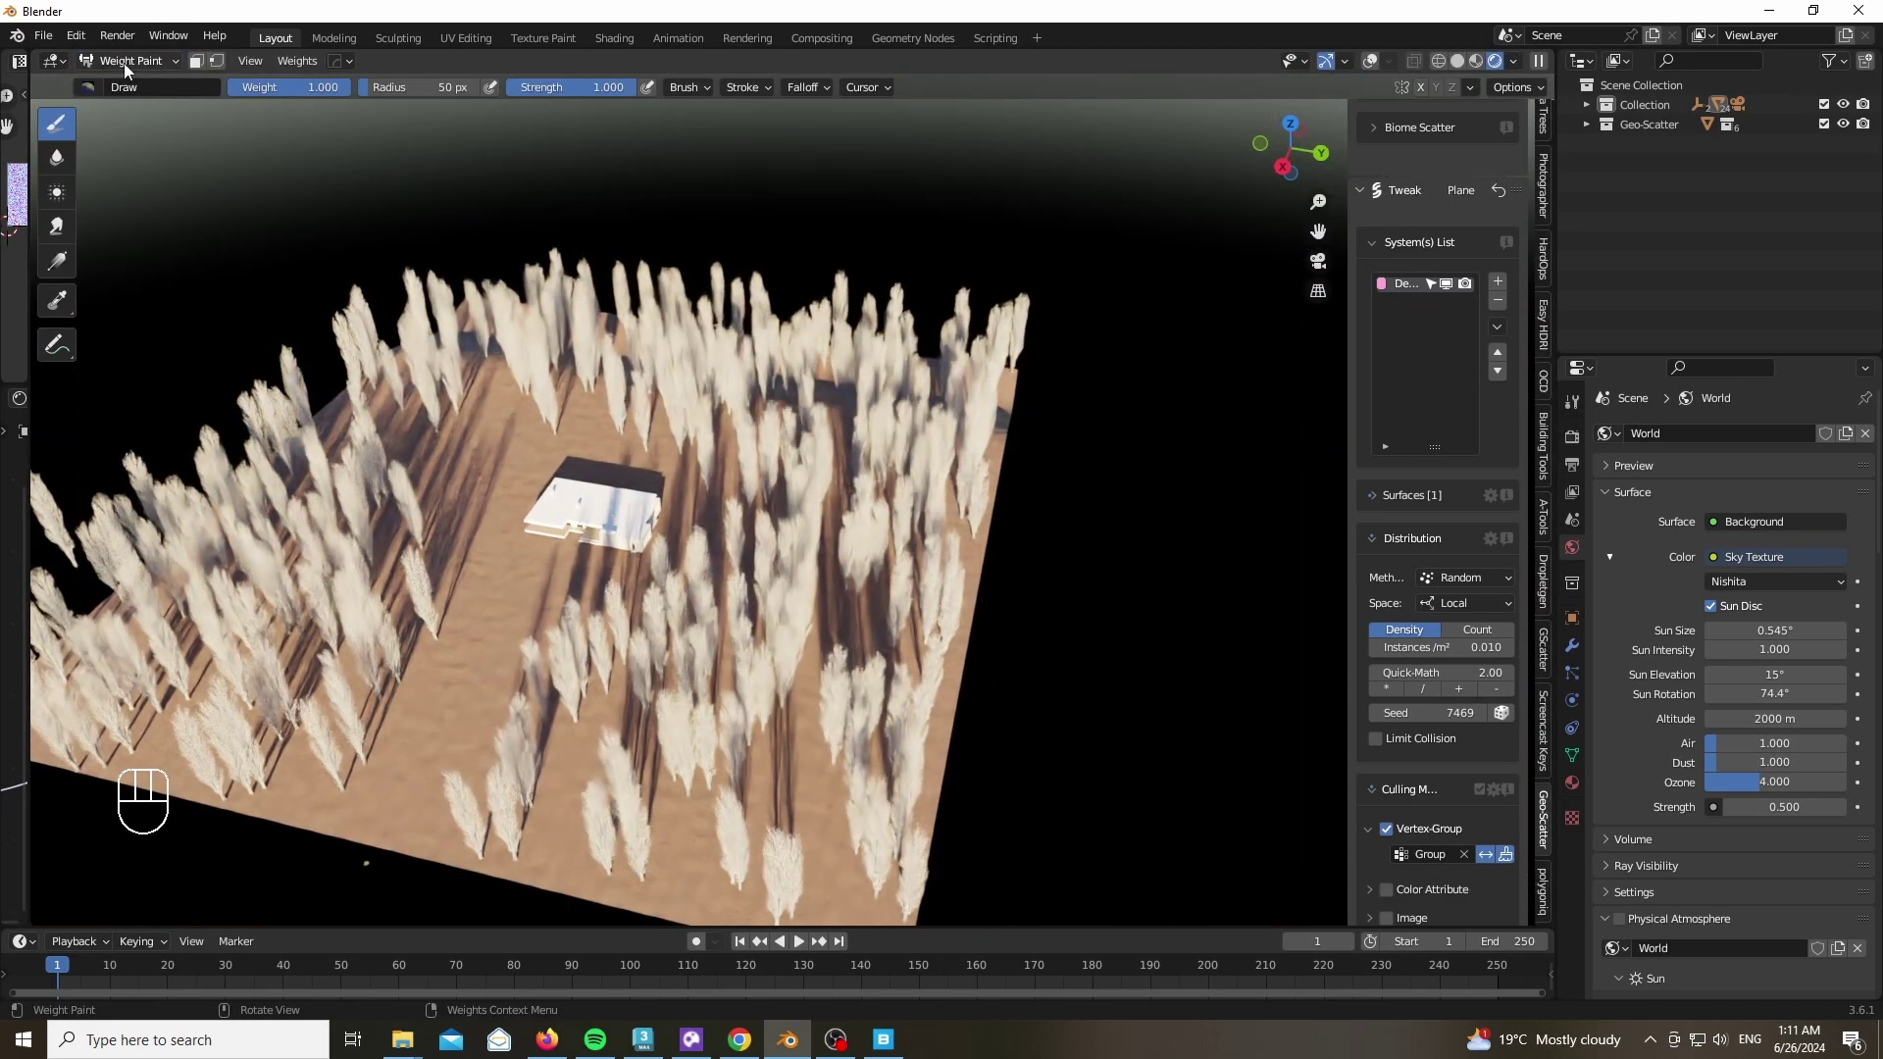
click(1375, 72)
click(140, 77)
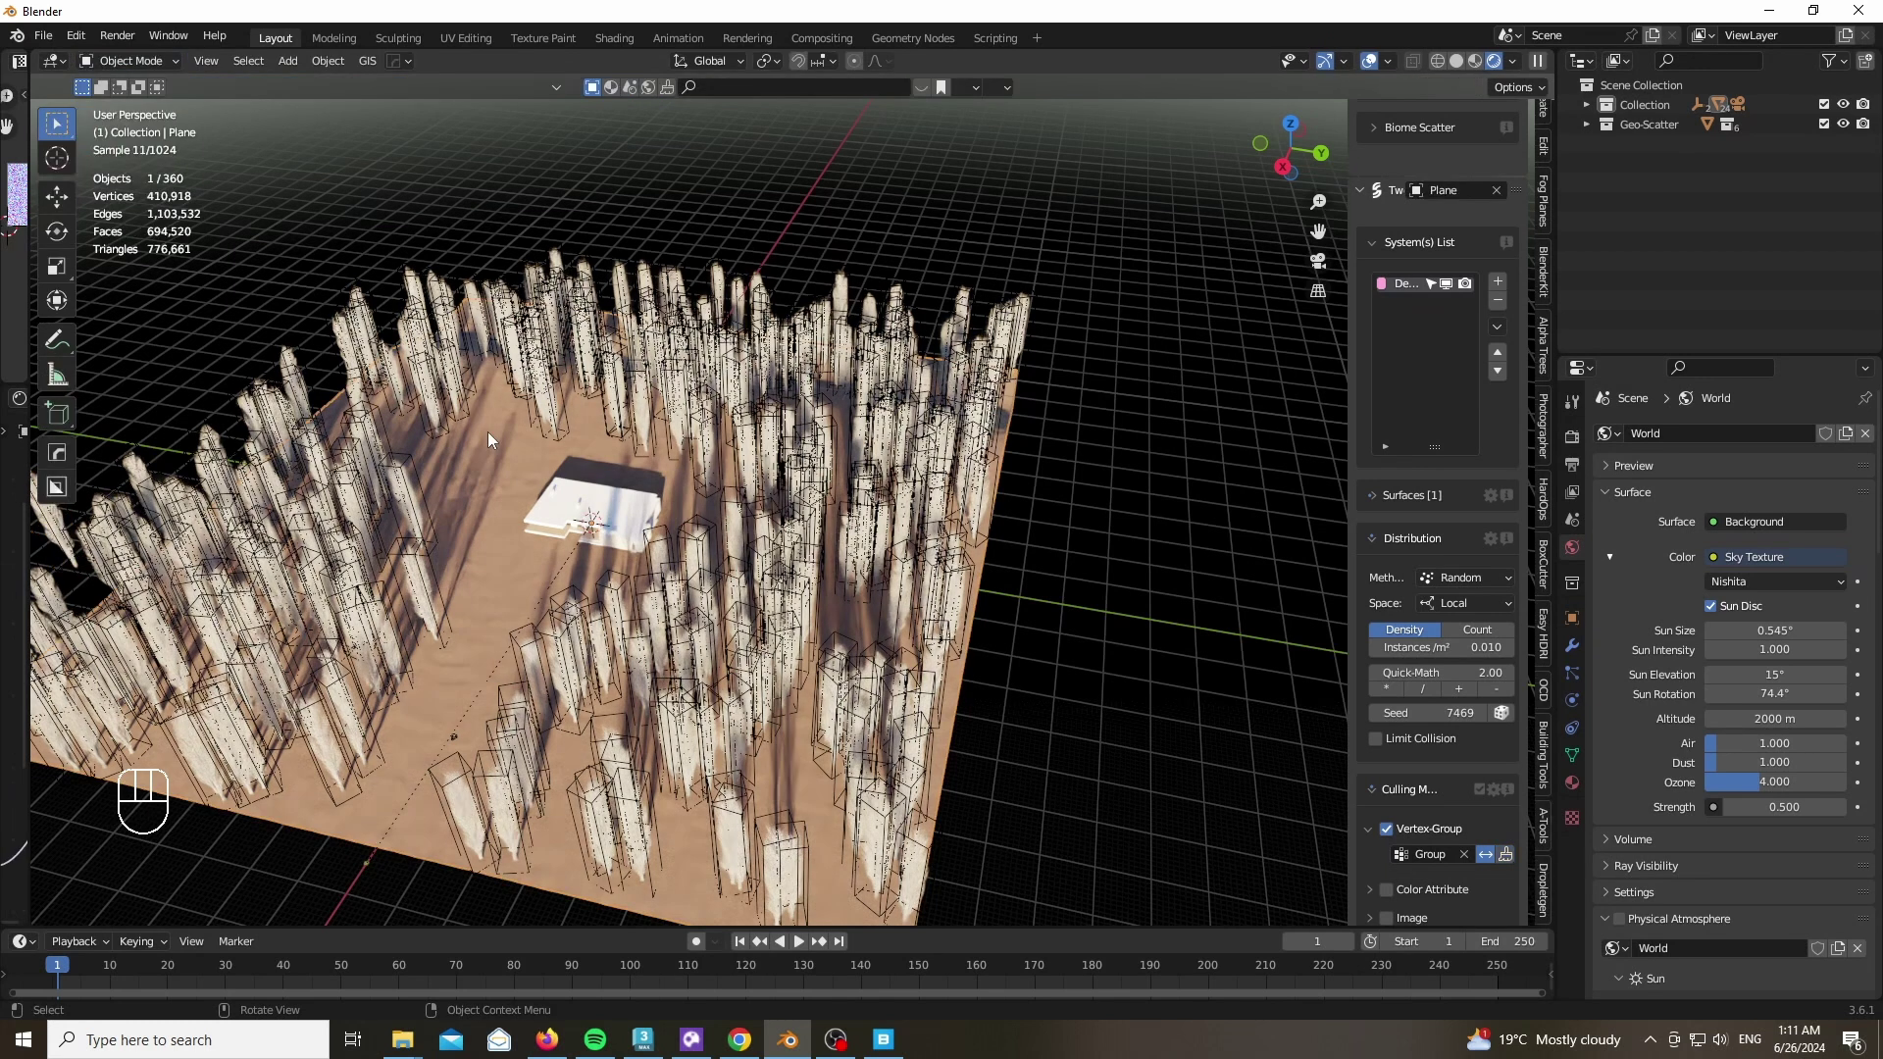
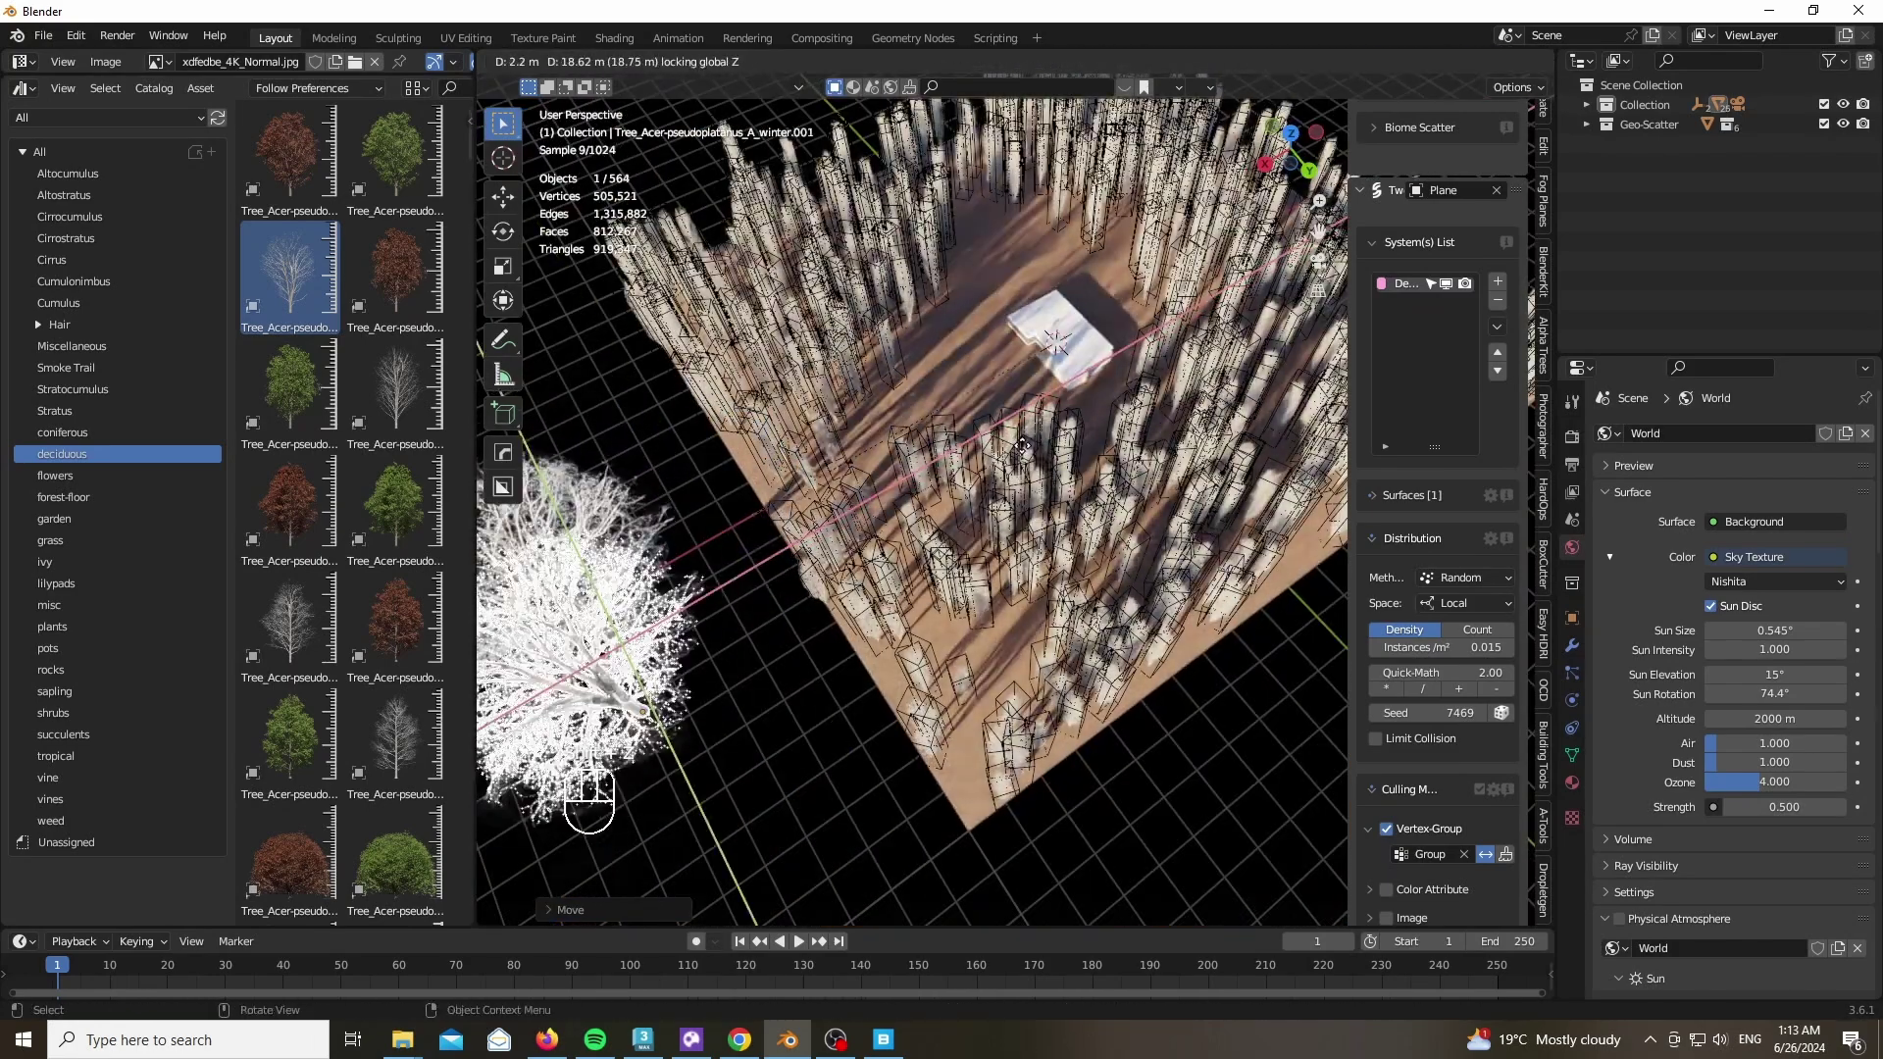
Make a linked copy of the winter tree and place it in the scene
key(KP_0)
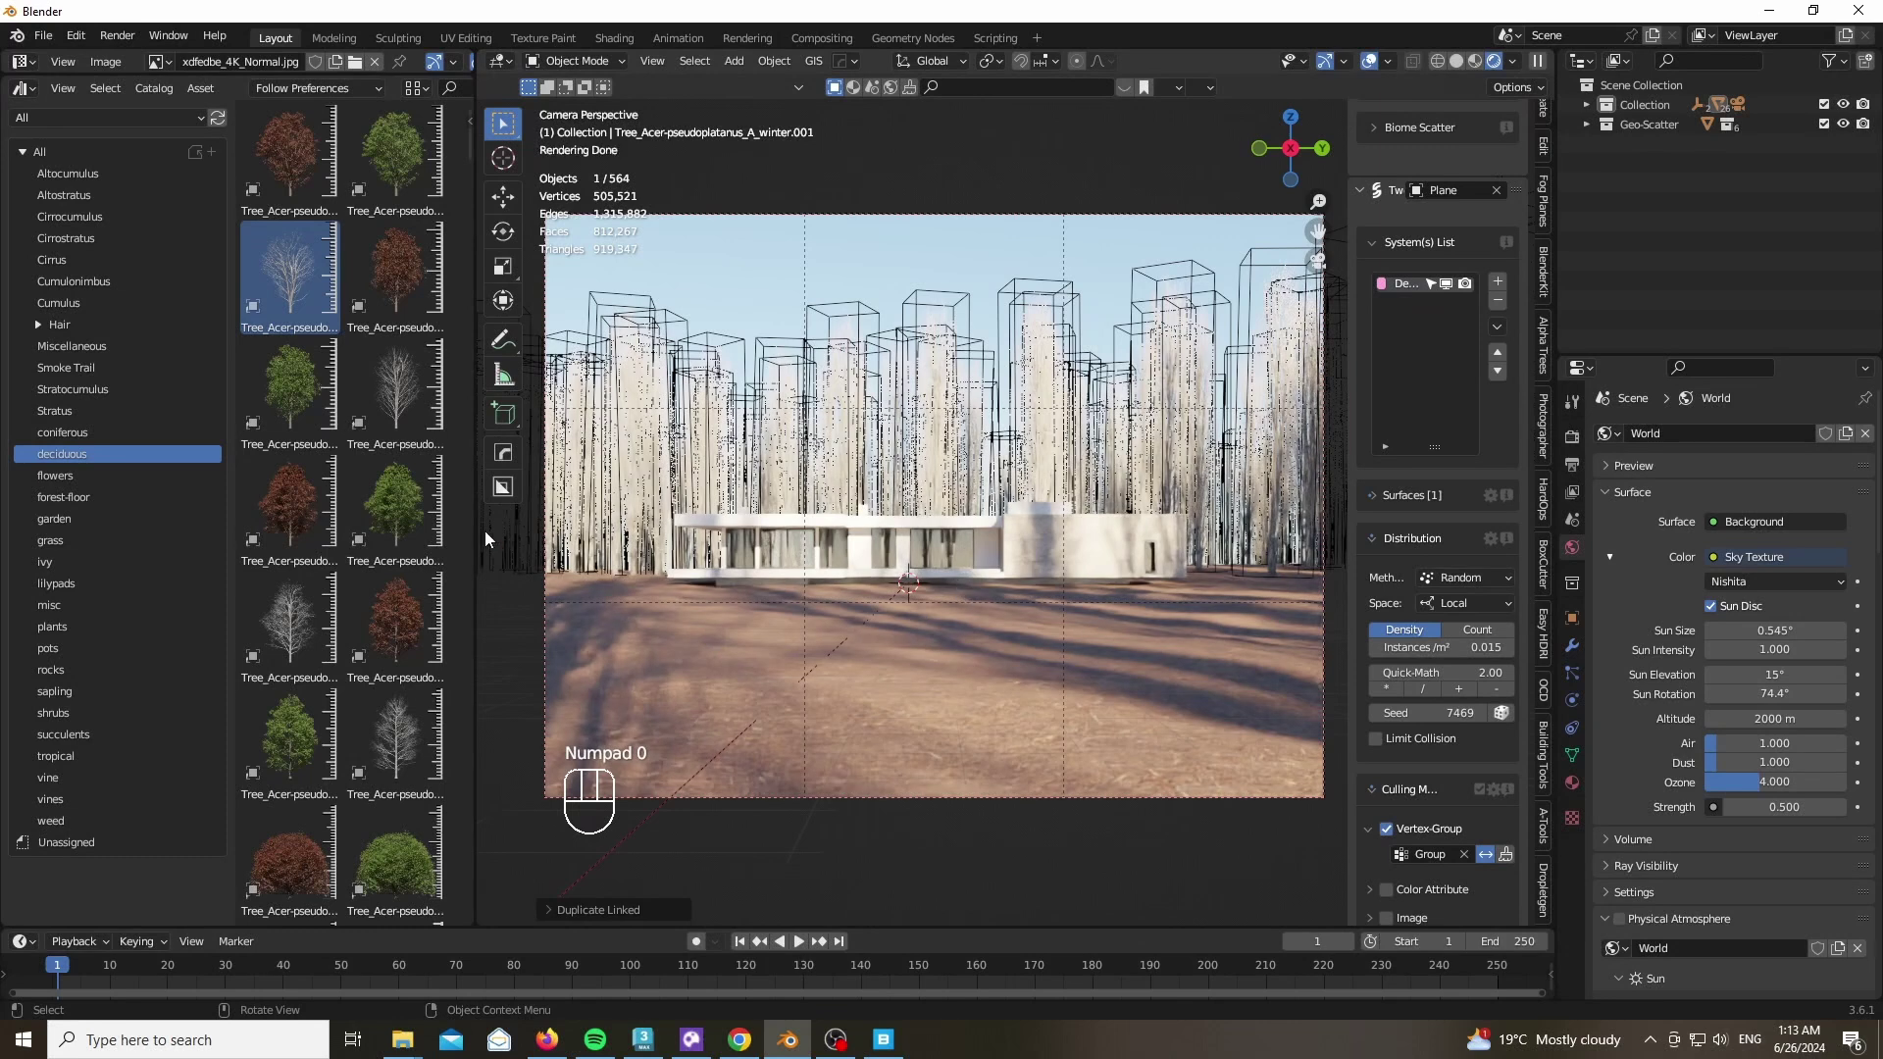
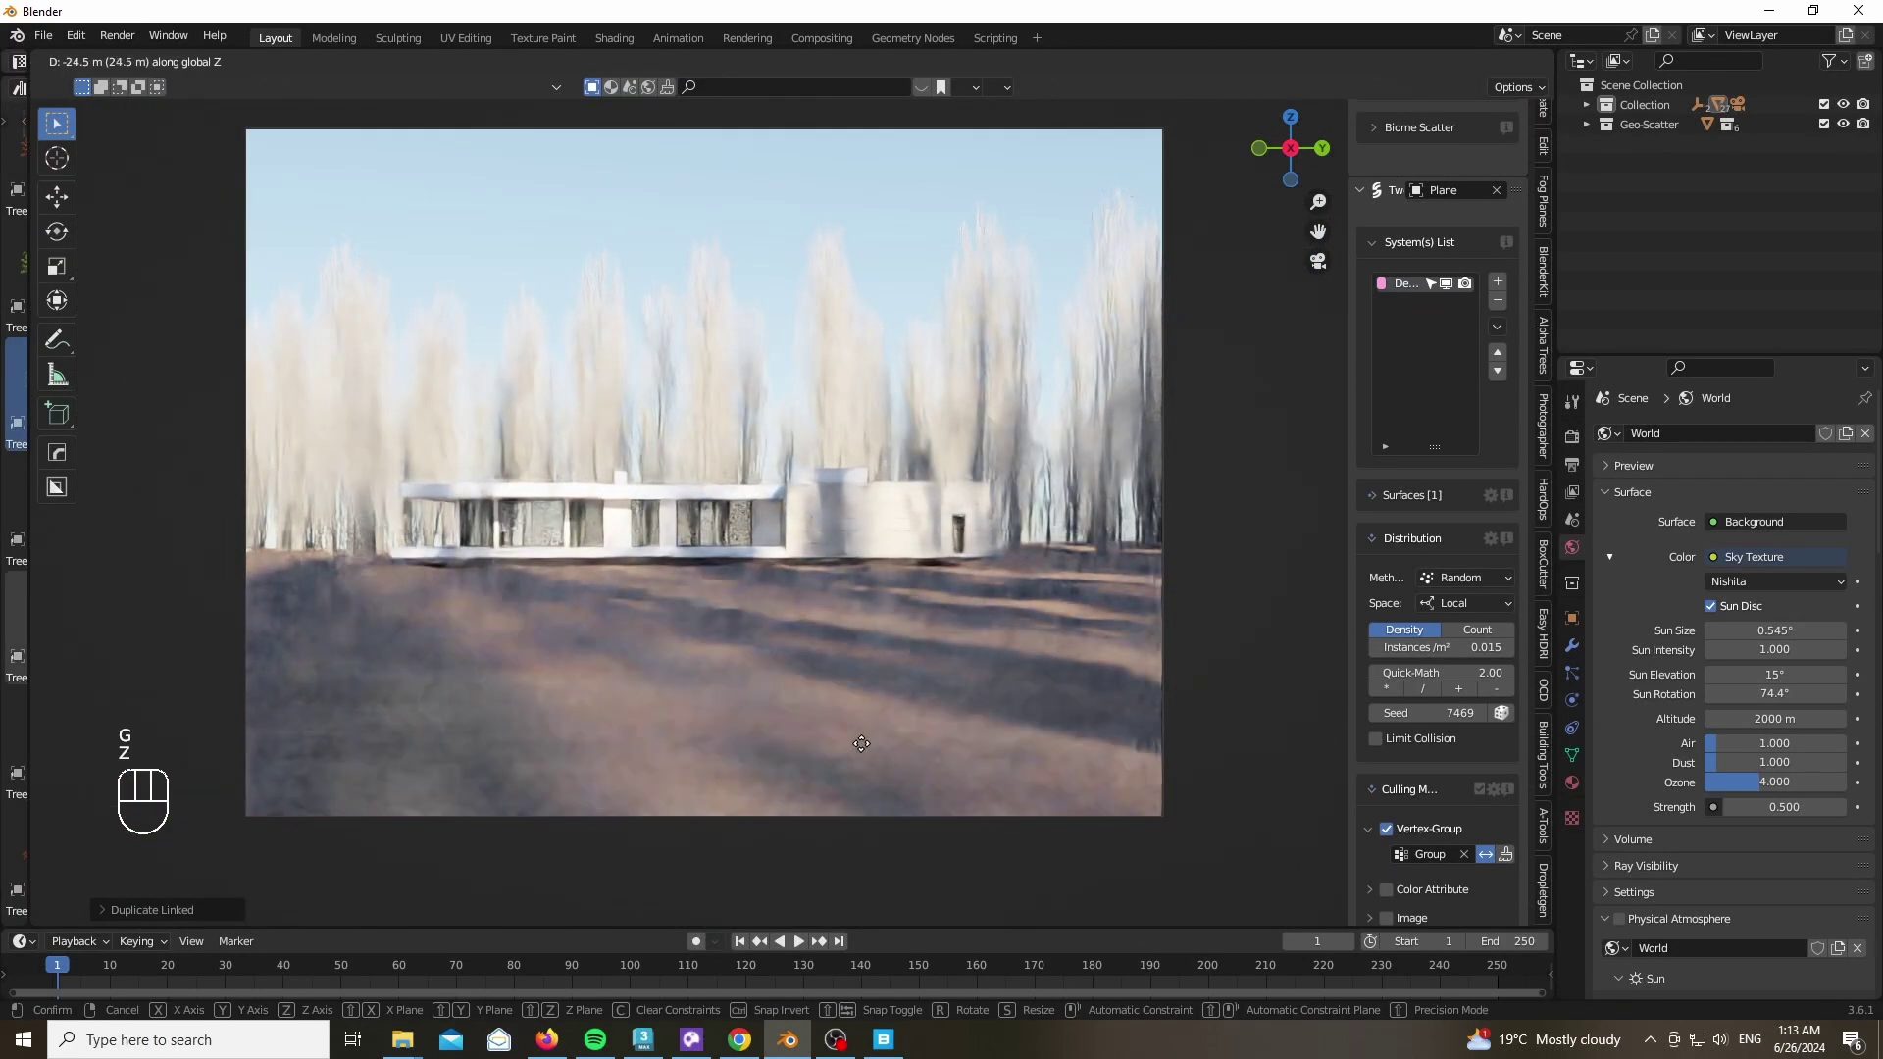
click(1279, 157)
click(1060, 462)
Add a new mesh plane and move it upward along Z
key(shift+a)
key(g)
key(y)
key(z)
key(x)
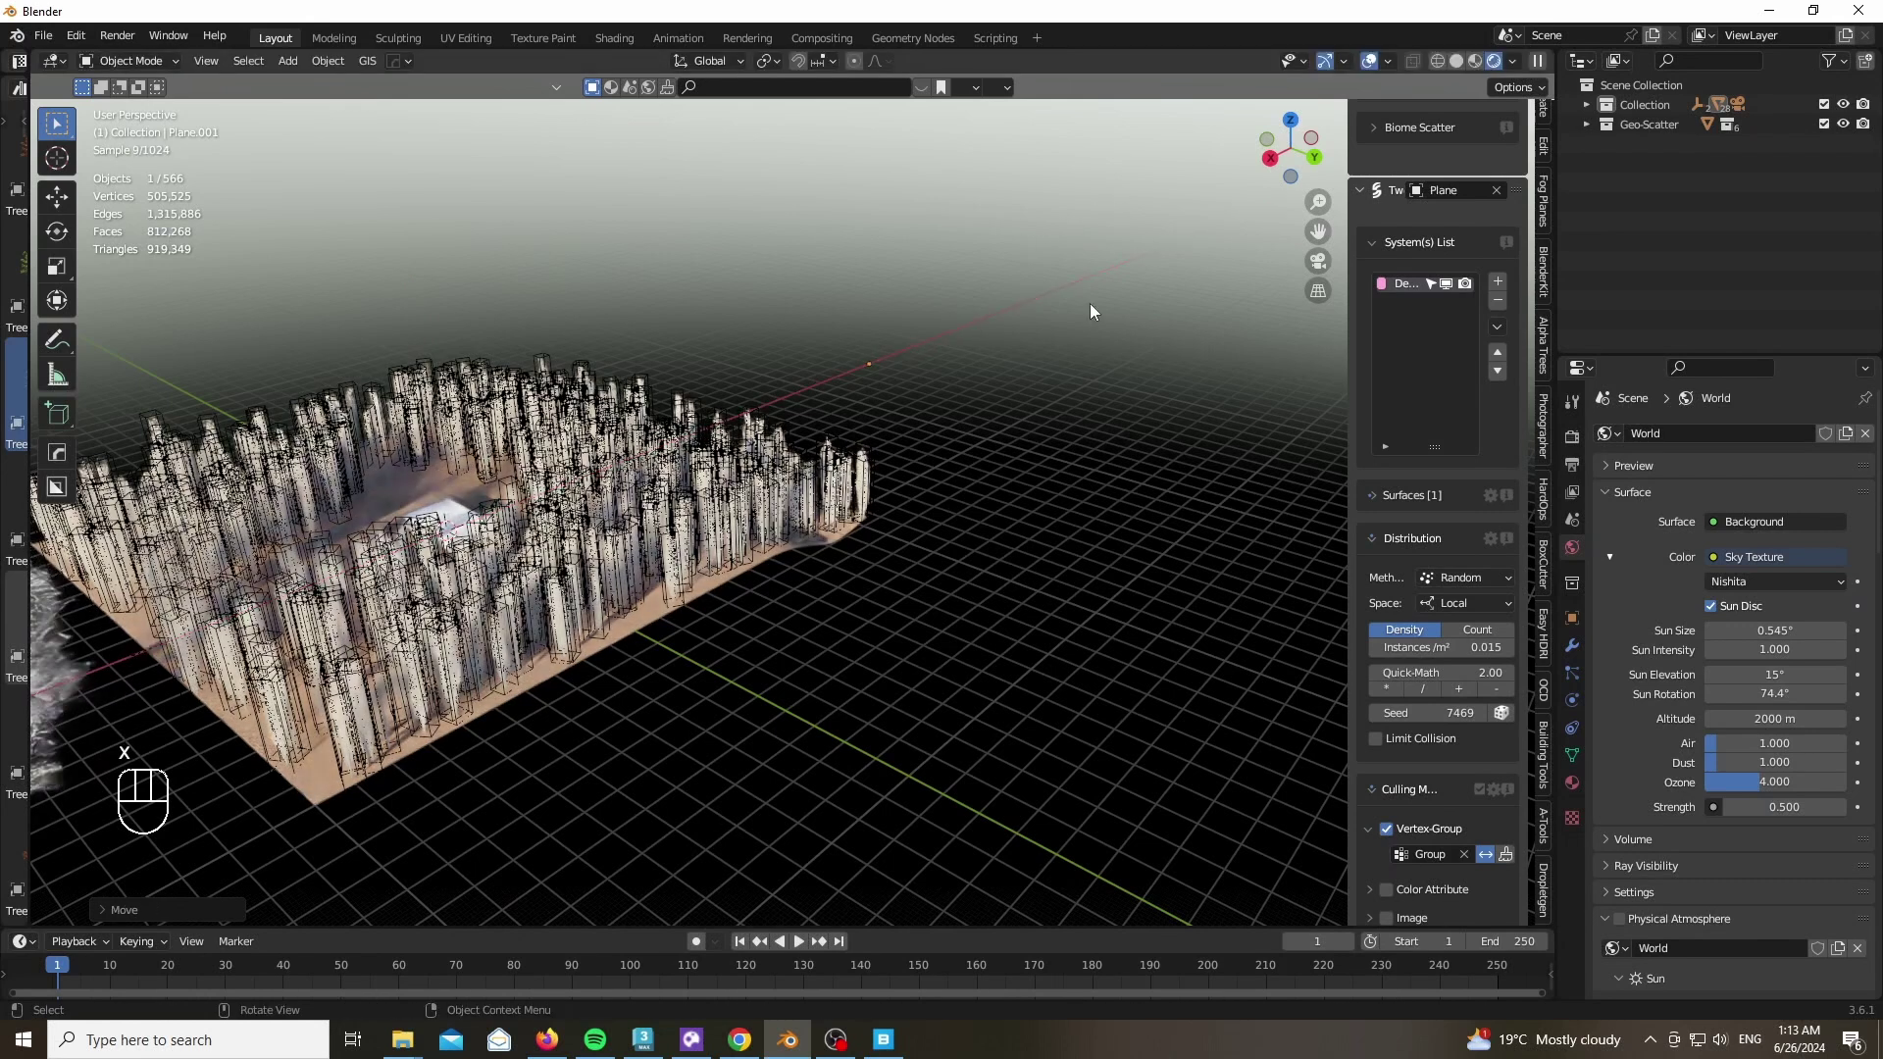
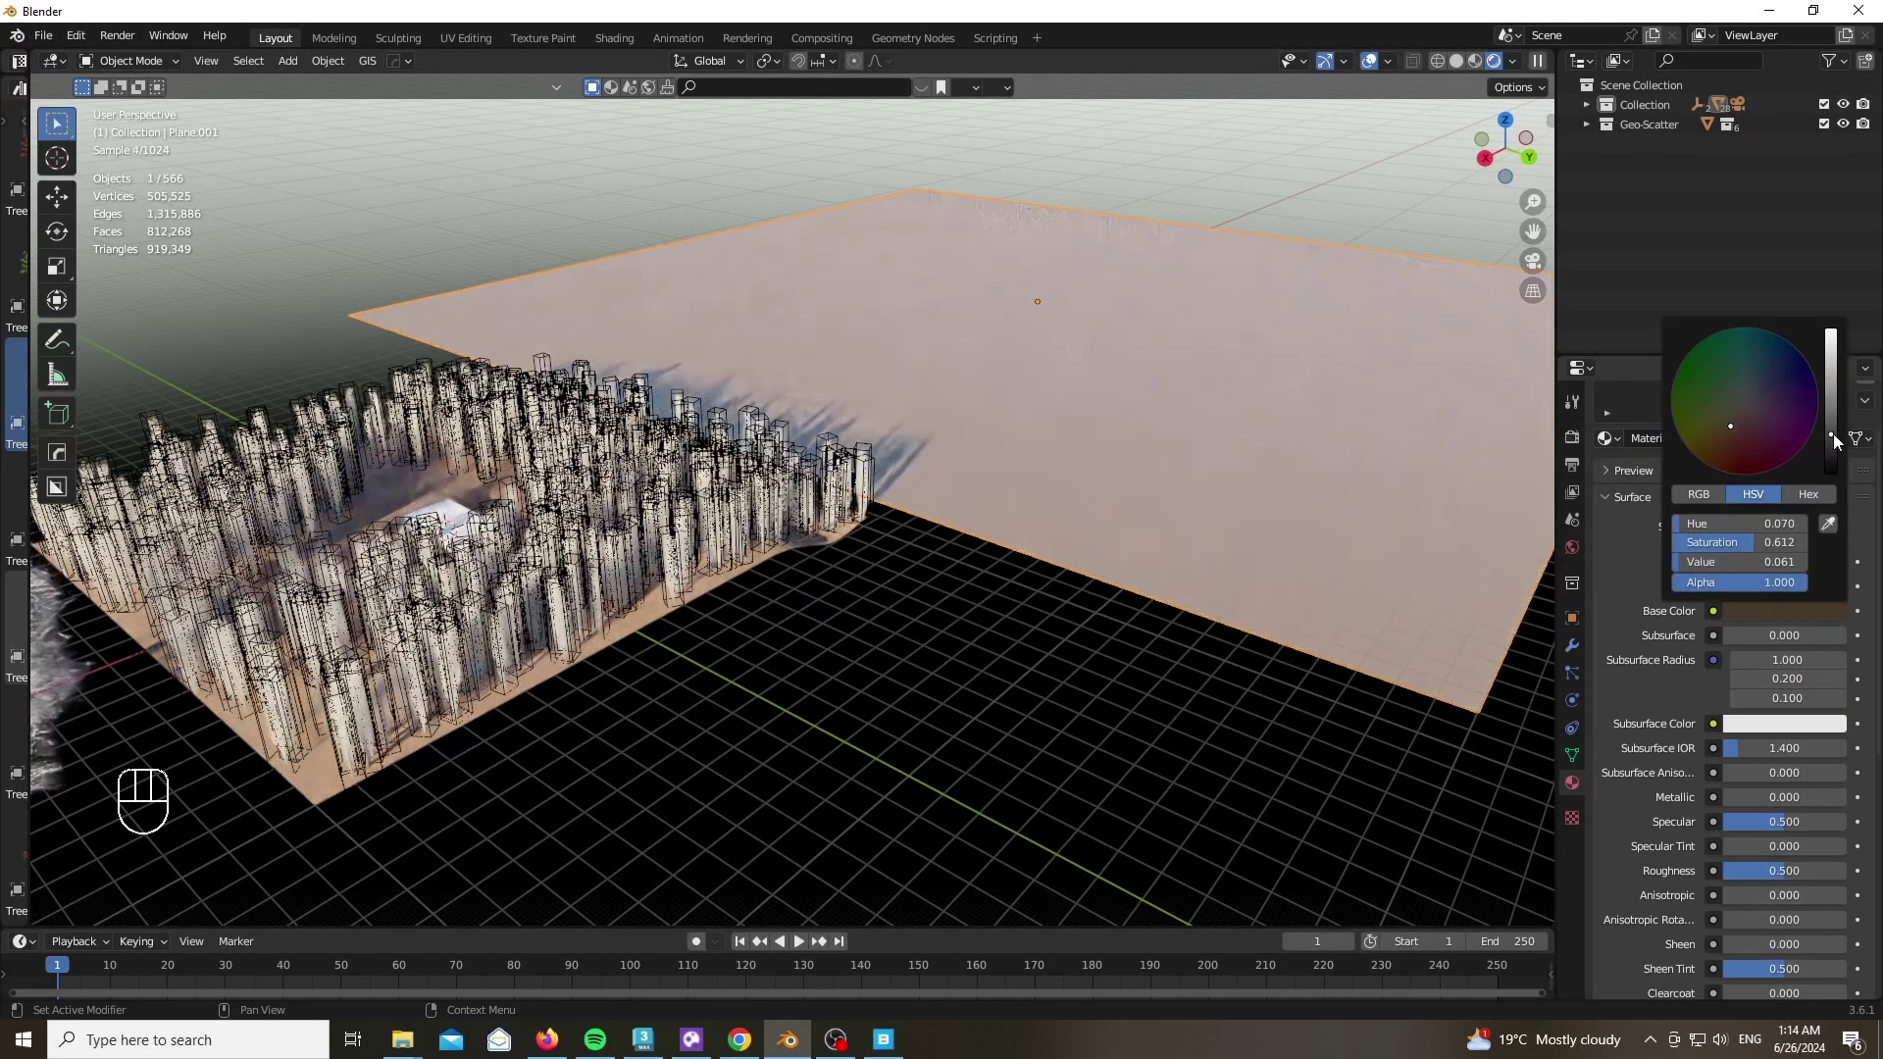
Set the new plane's material to specular 0.232 and roughness 0.744
click(1751, 872)
click(1796, 818)
key(n)
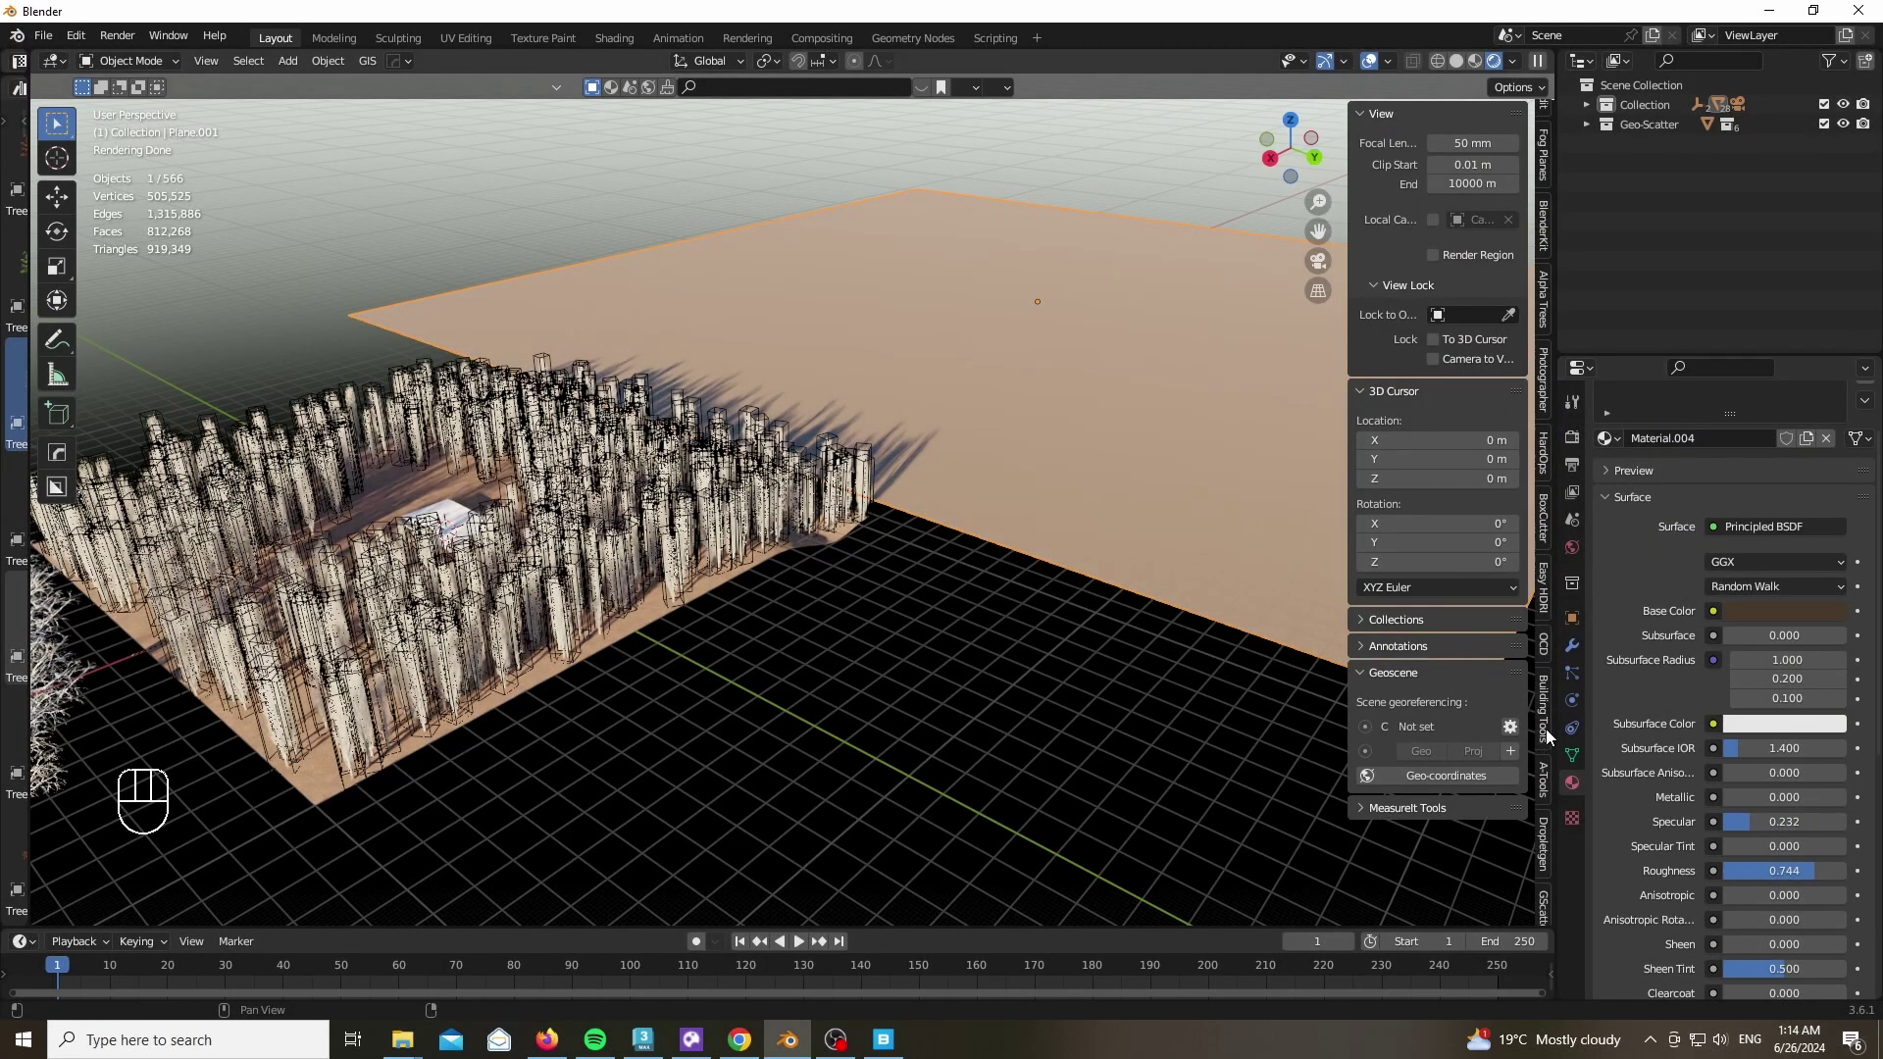
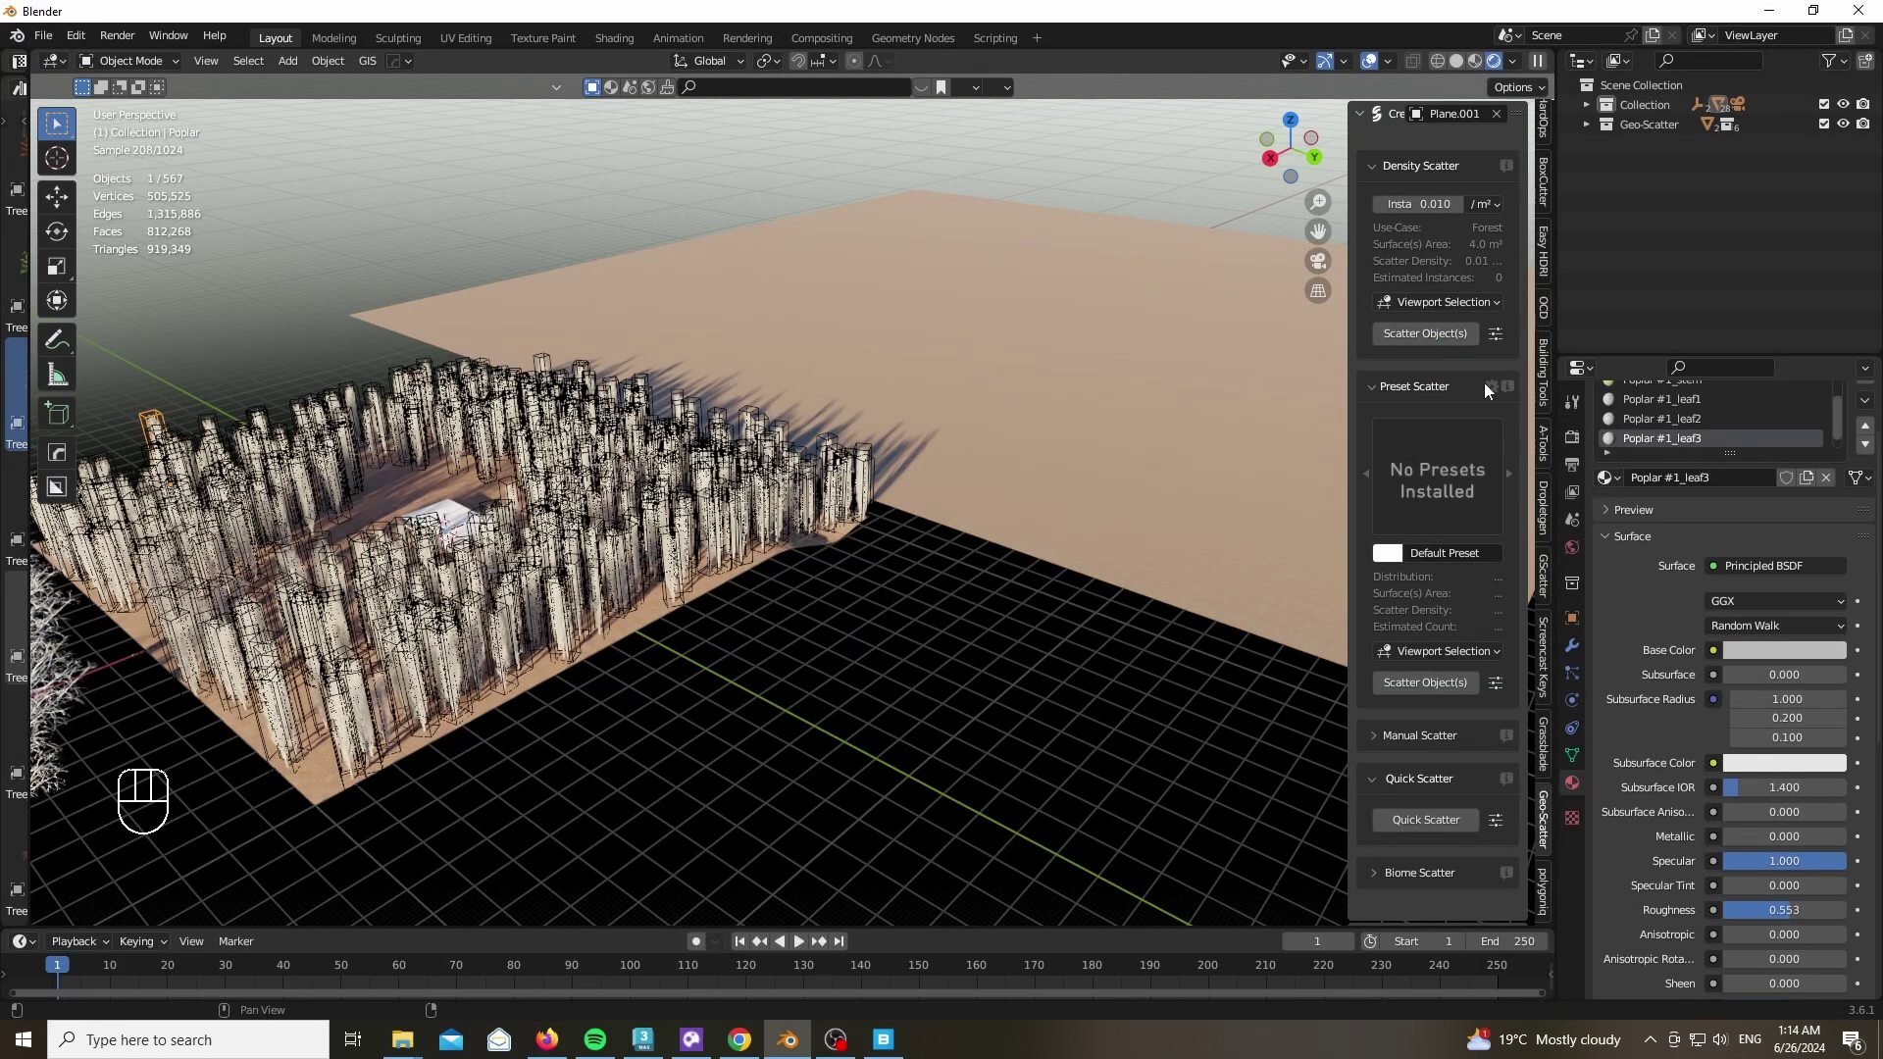
Scatter the poplars on Plane.001 at 0.003/m², apply its transform and check through the camera in solid shading
click(1066, 494)
key(ctrl+a)
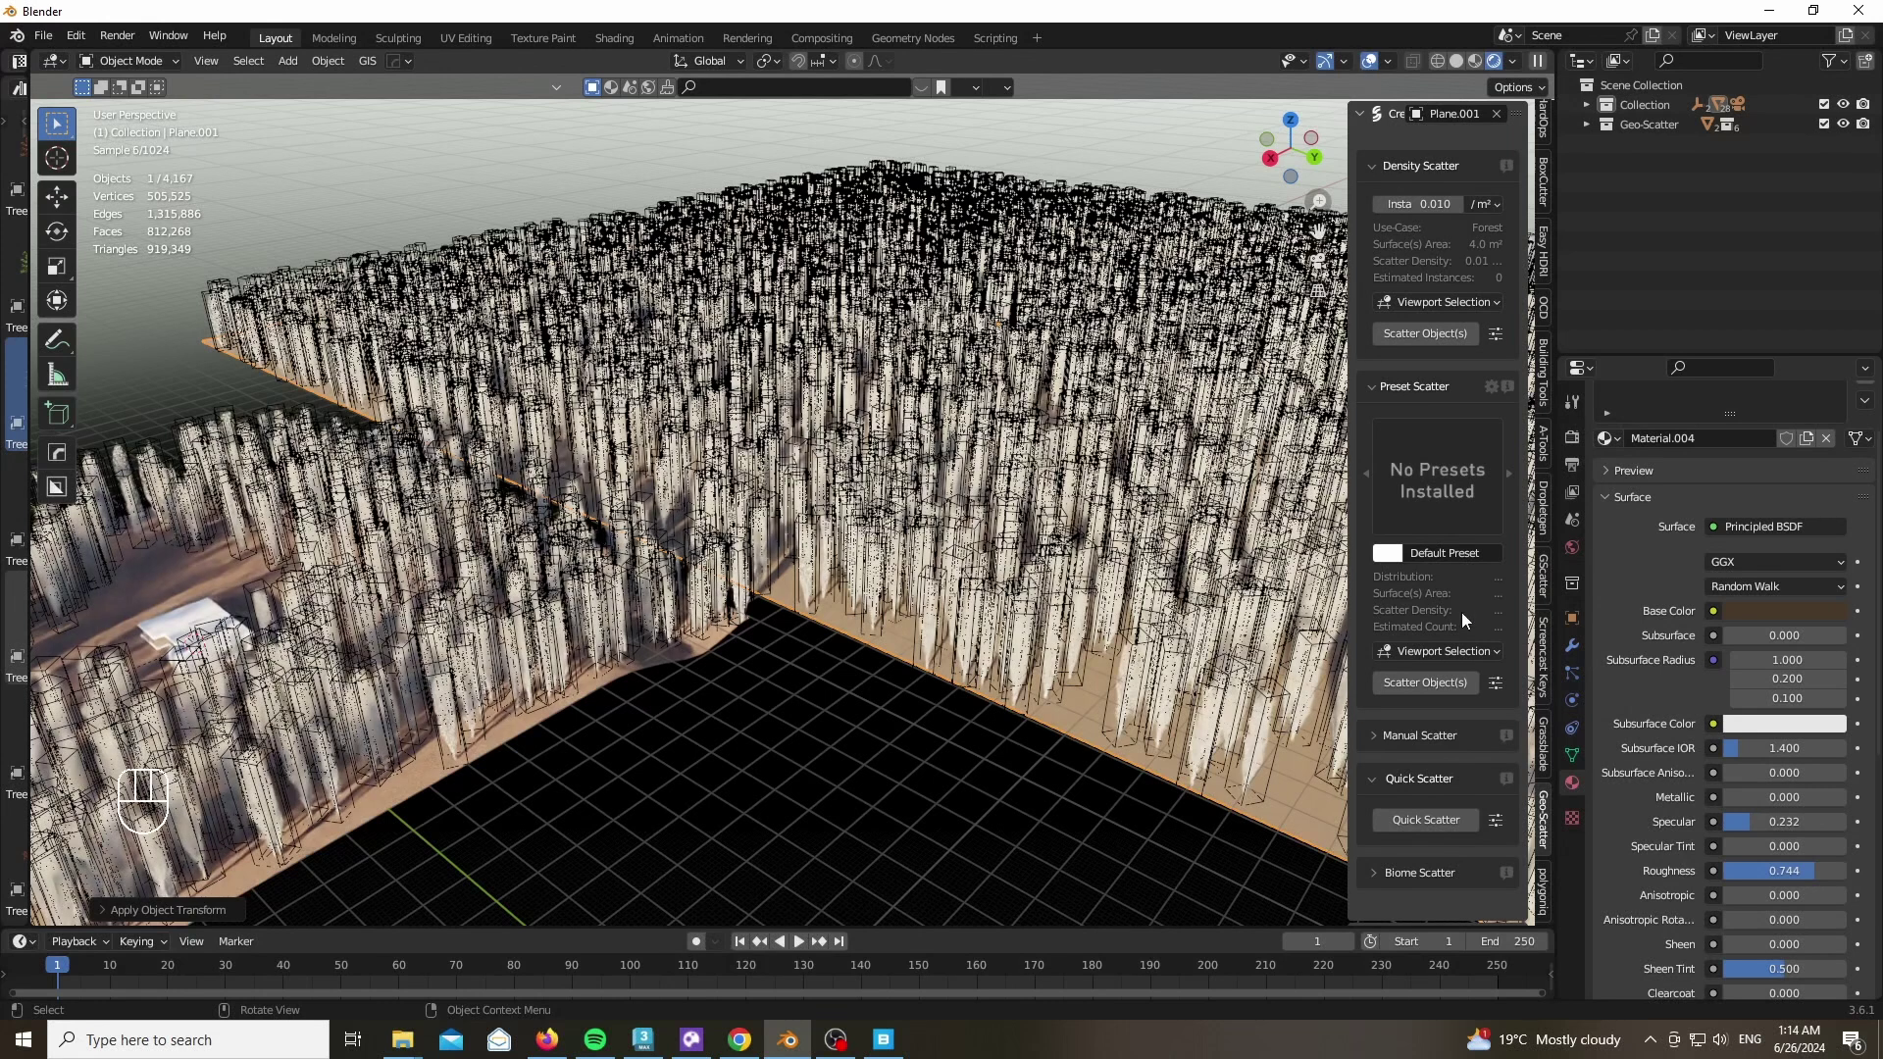
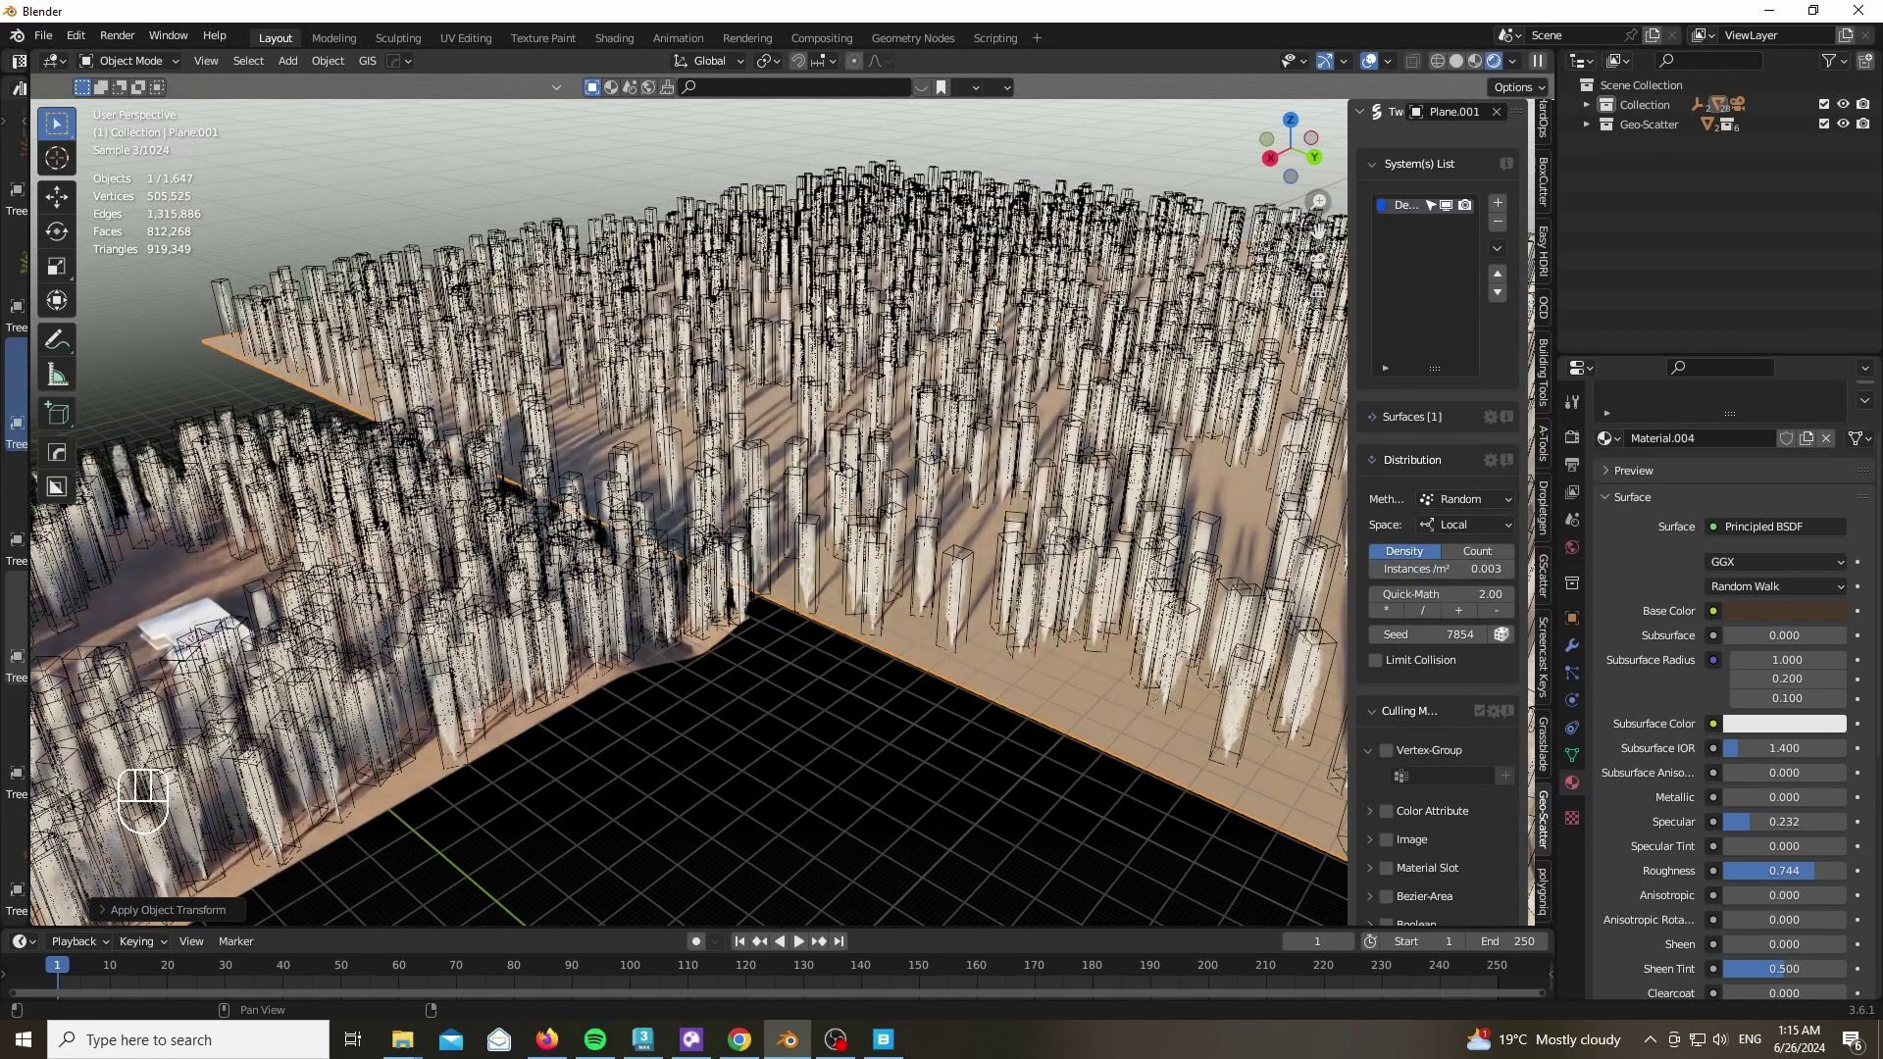
key(KP_0)
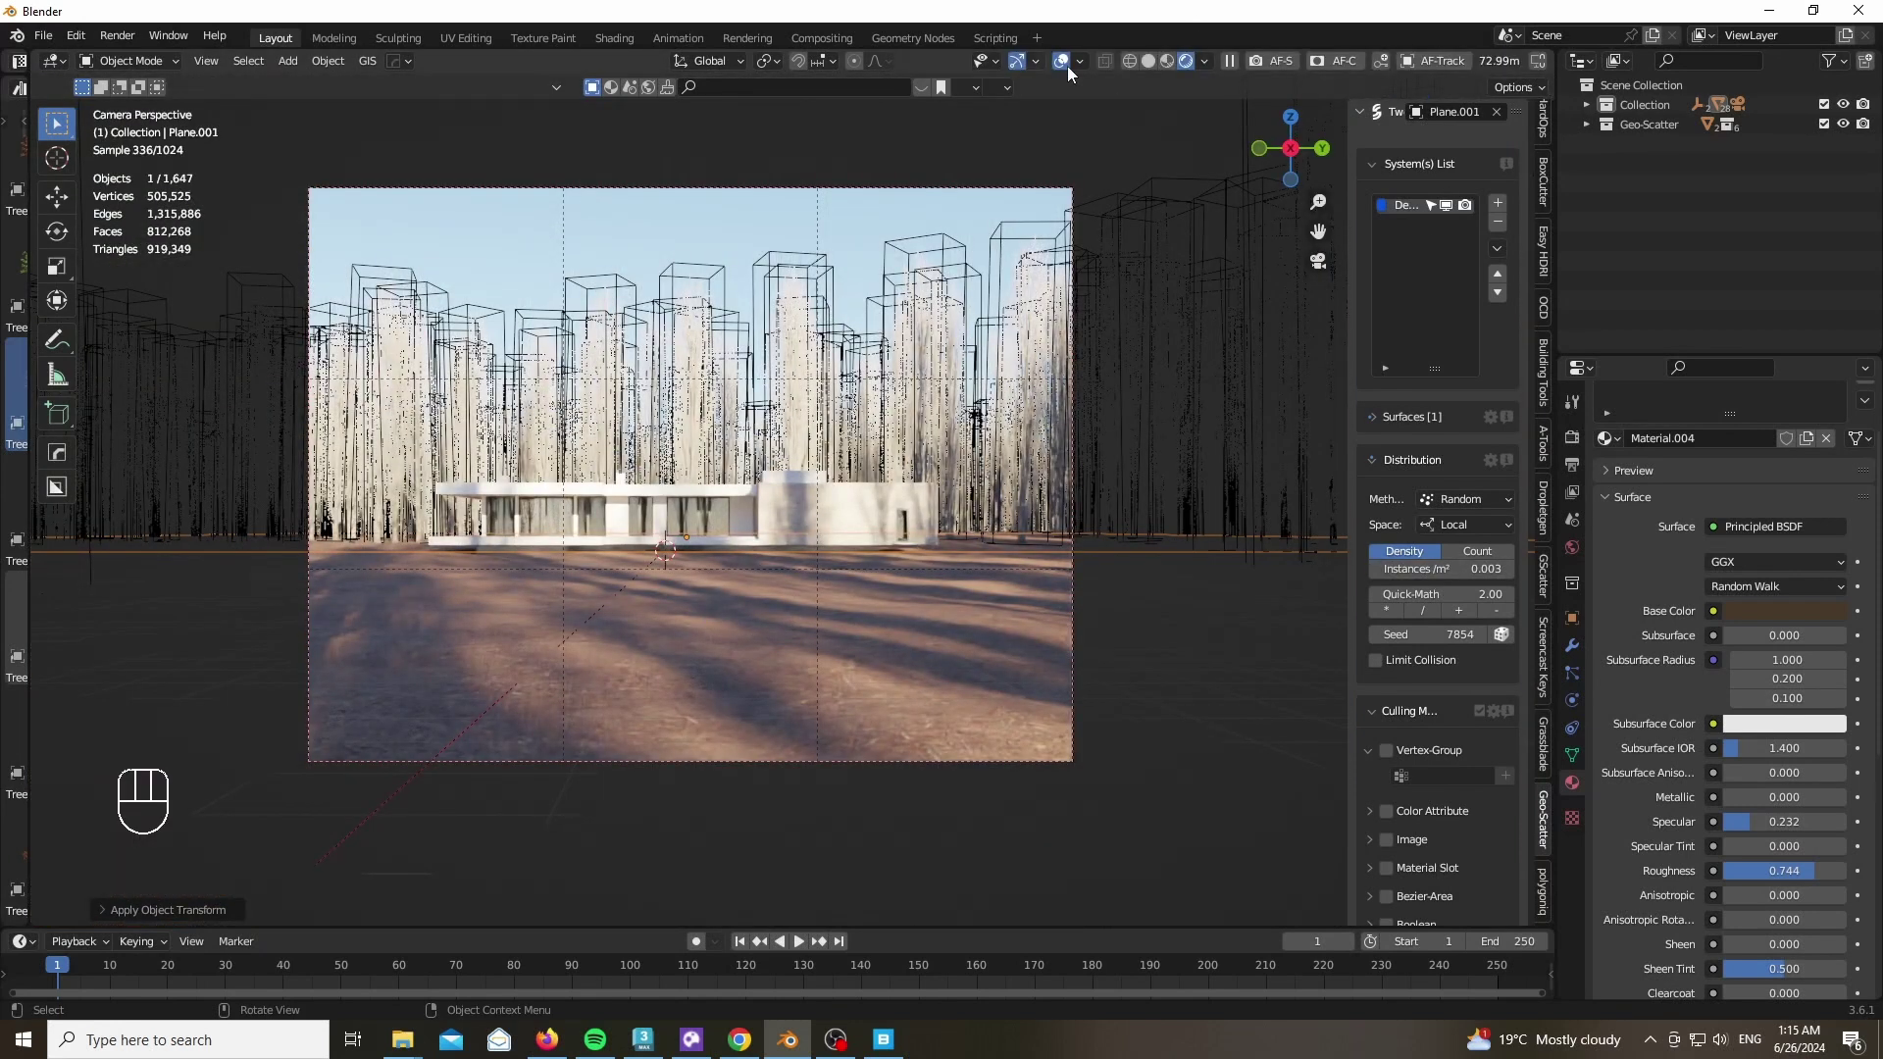
key(z)
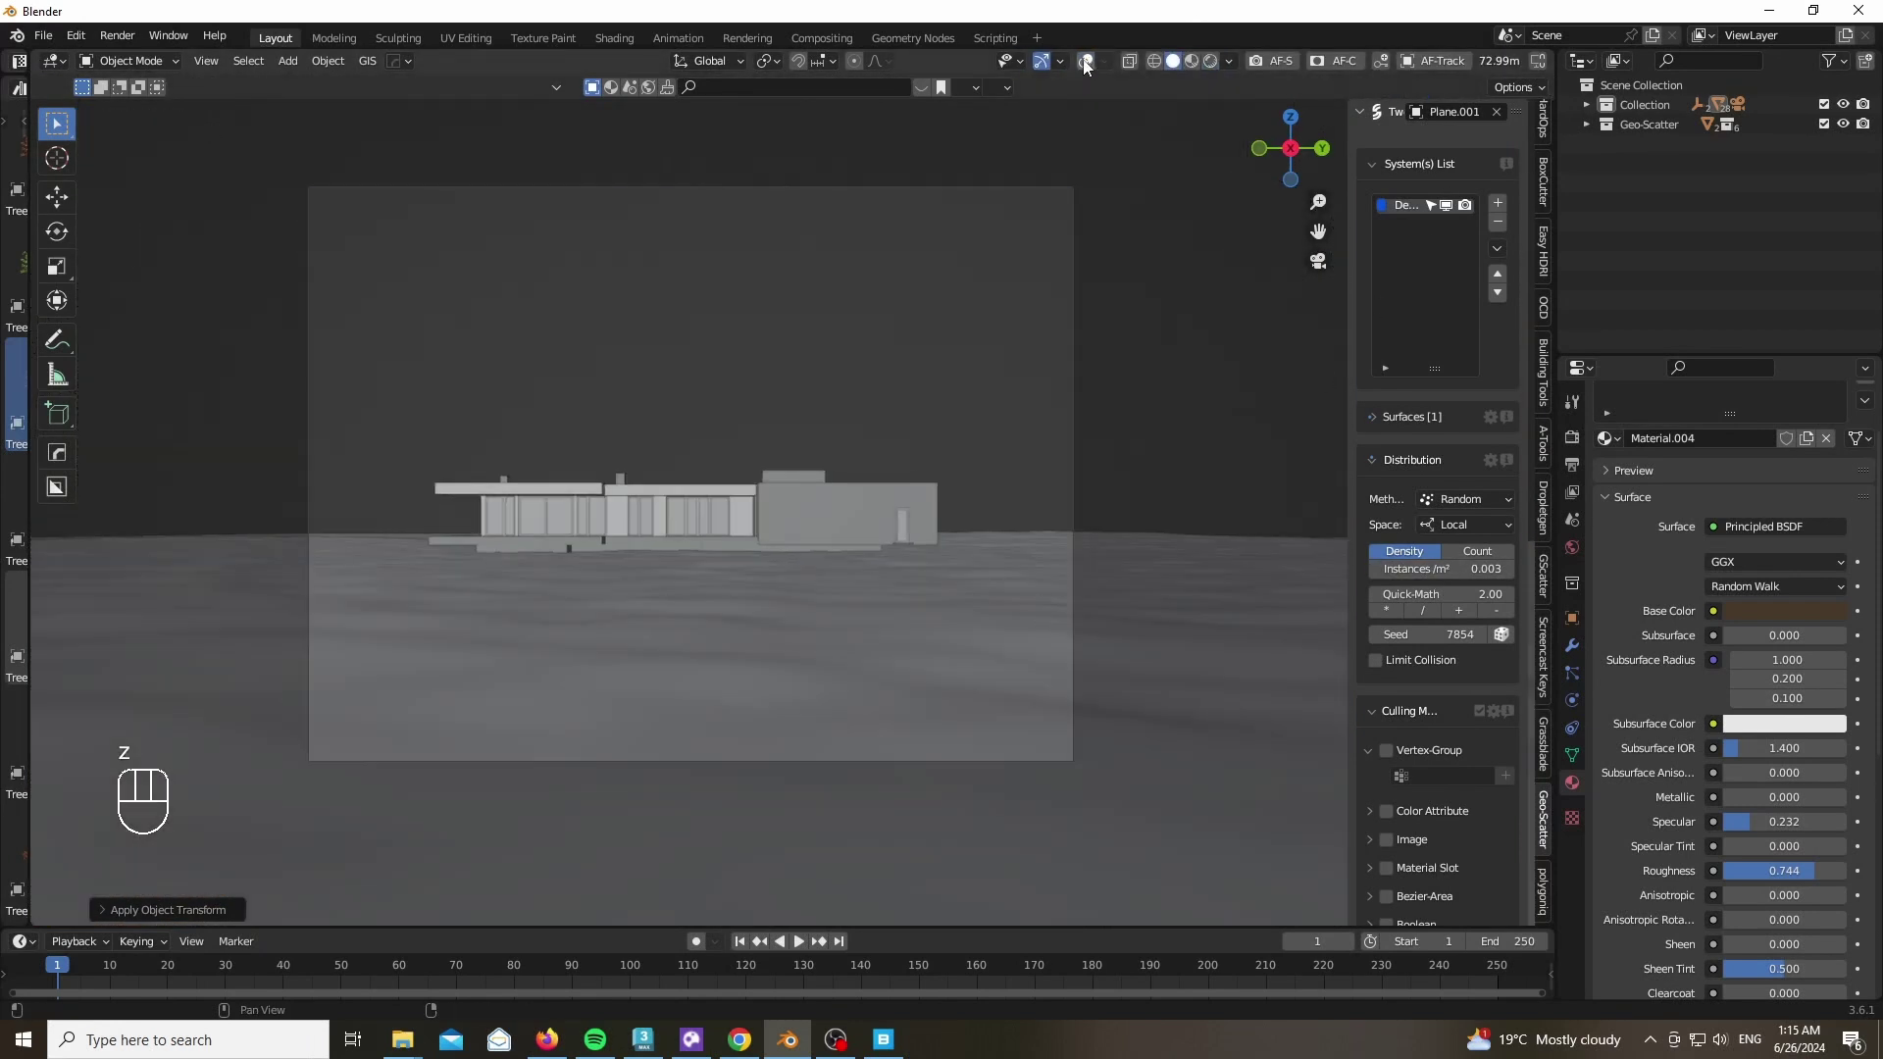
Target the original ground plane and pick the grass clump with the 0.5/m² Bushes density preset
click(1285, 164)
click(1499, 118)
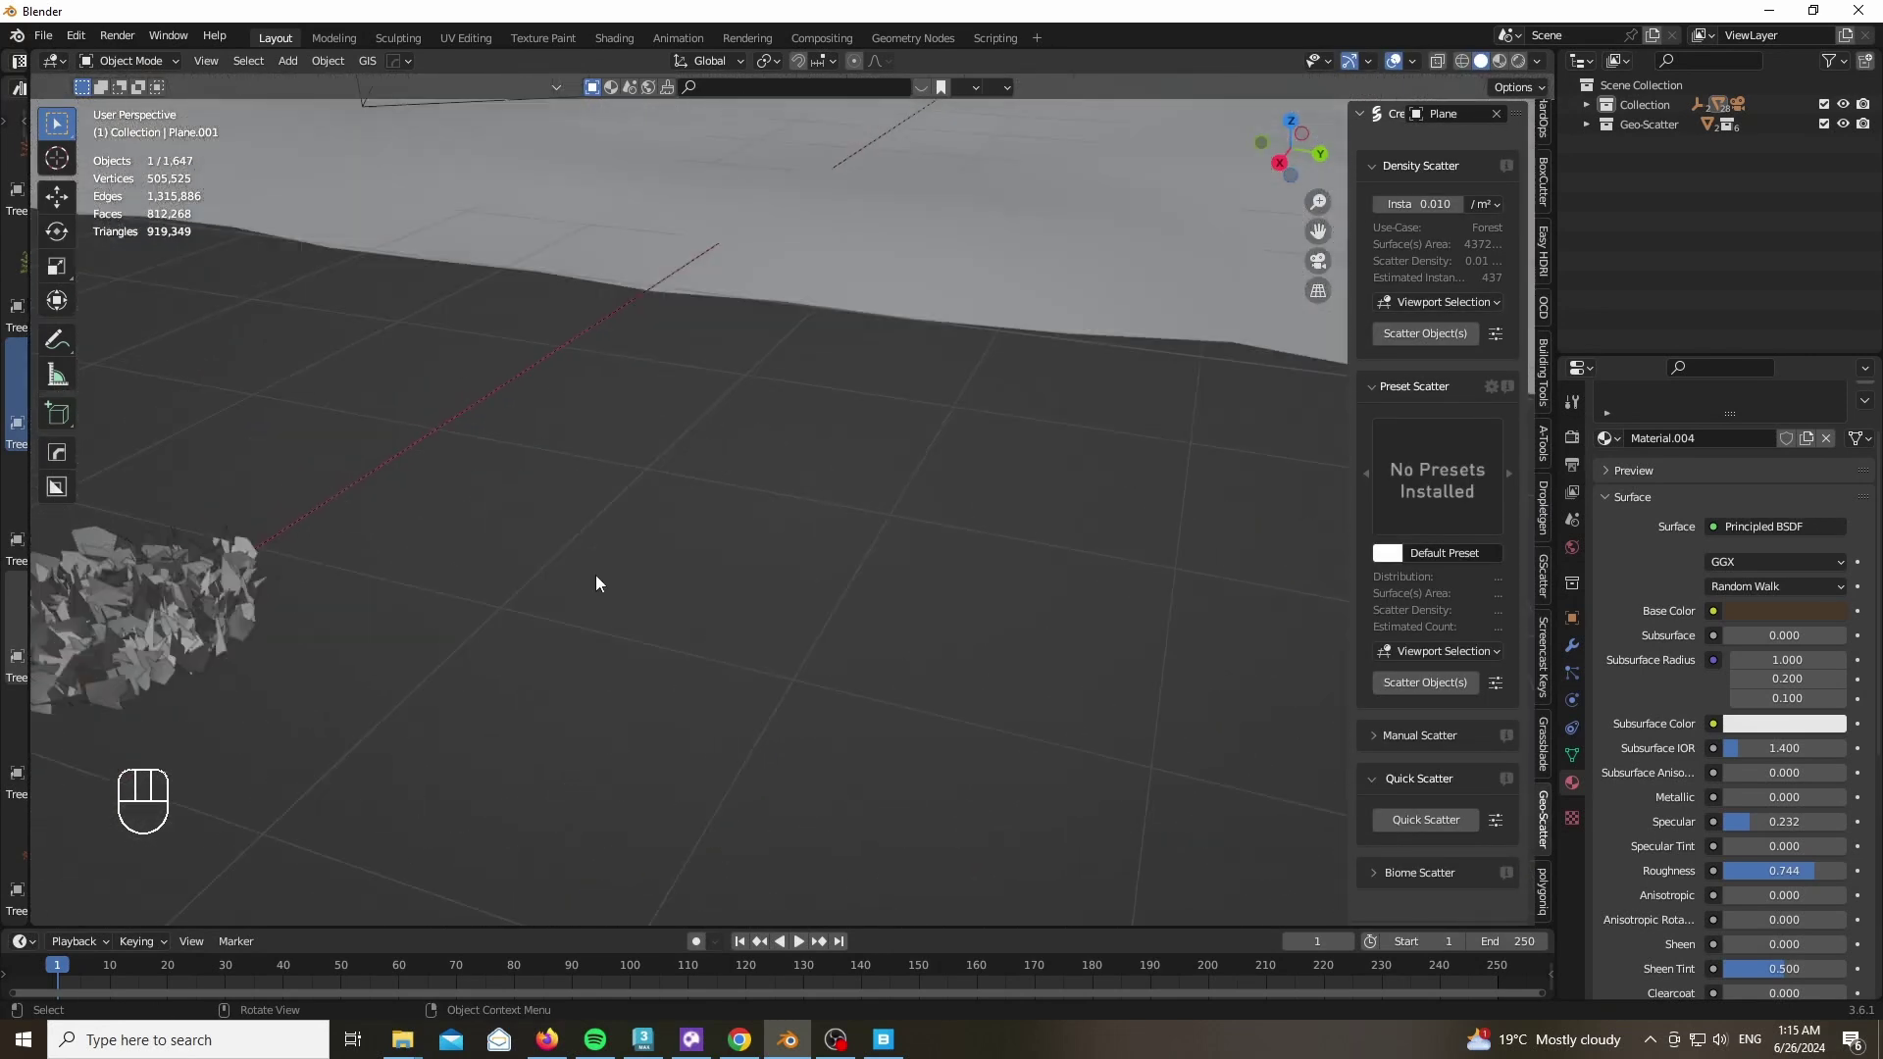
drag(274, 589, 203, 676)
click(257, 635)
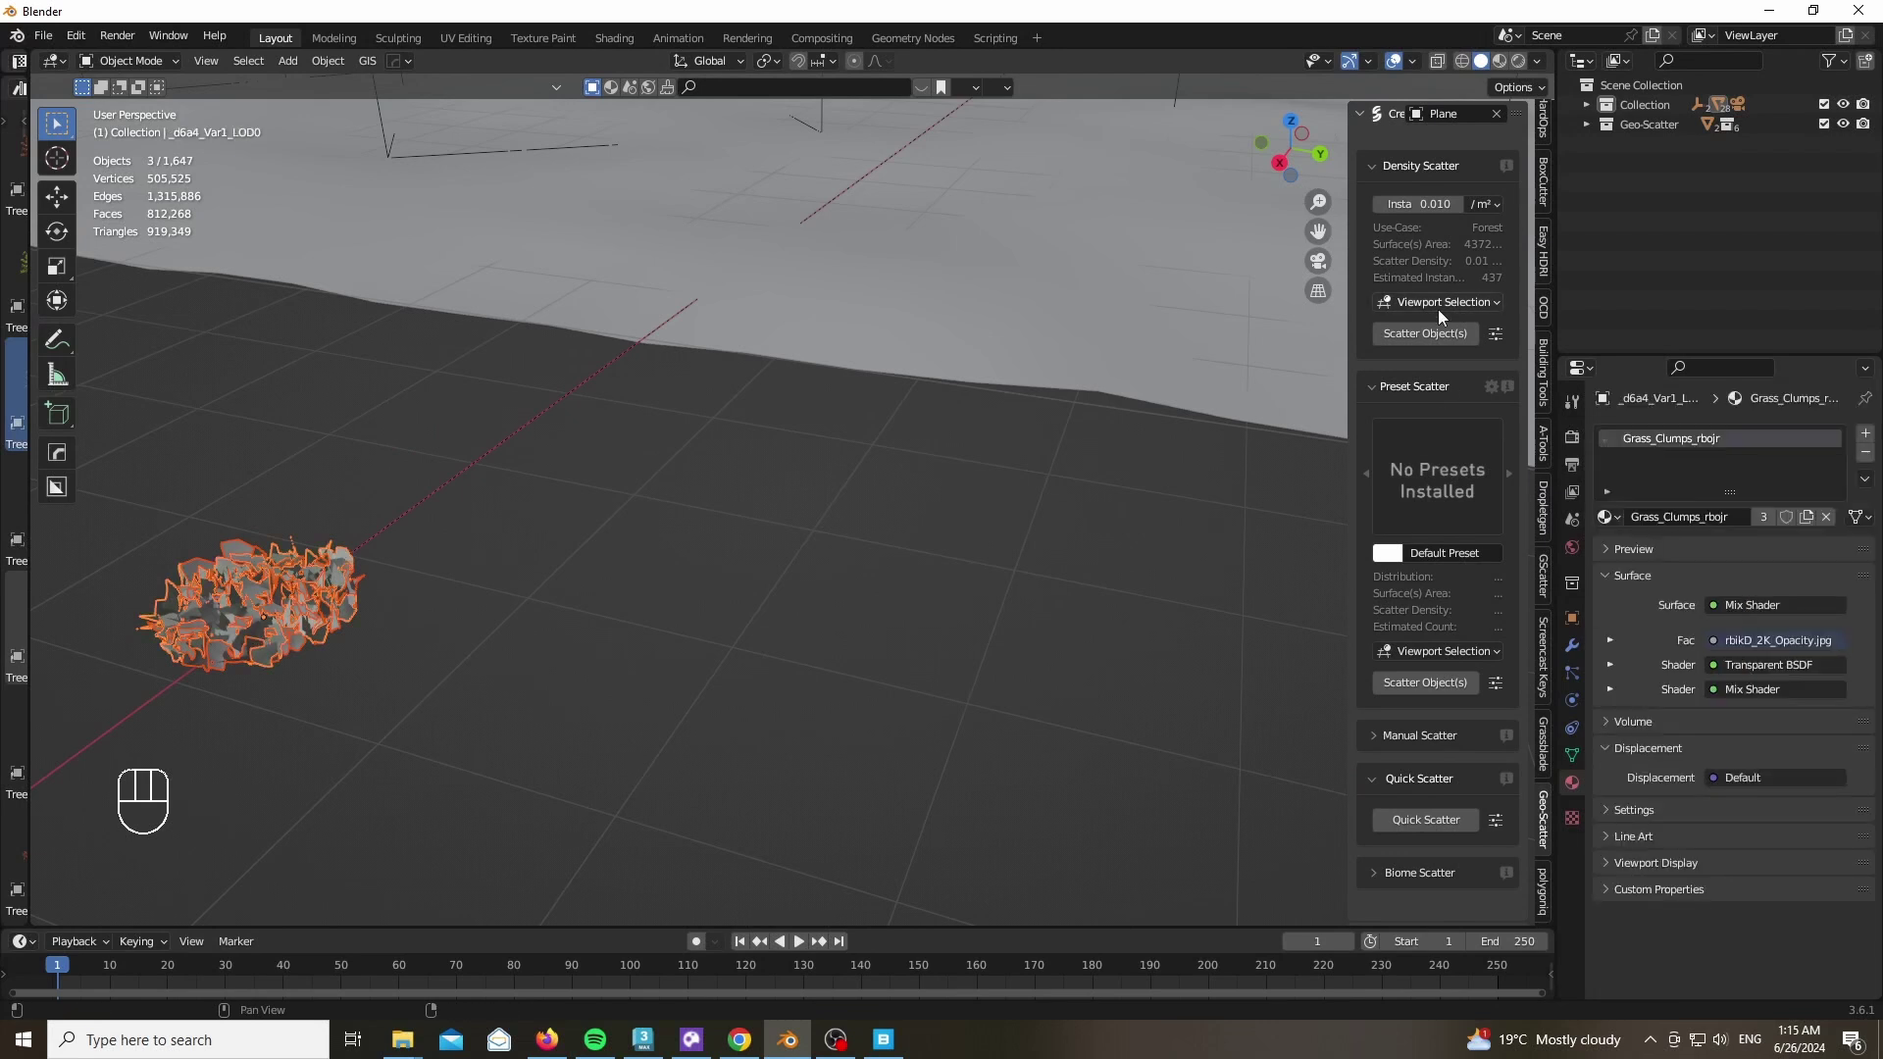
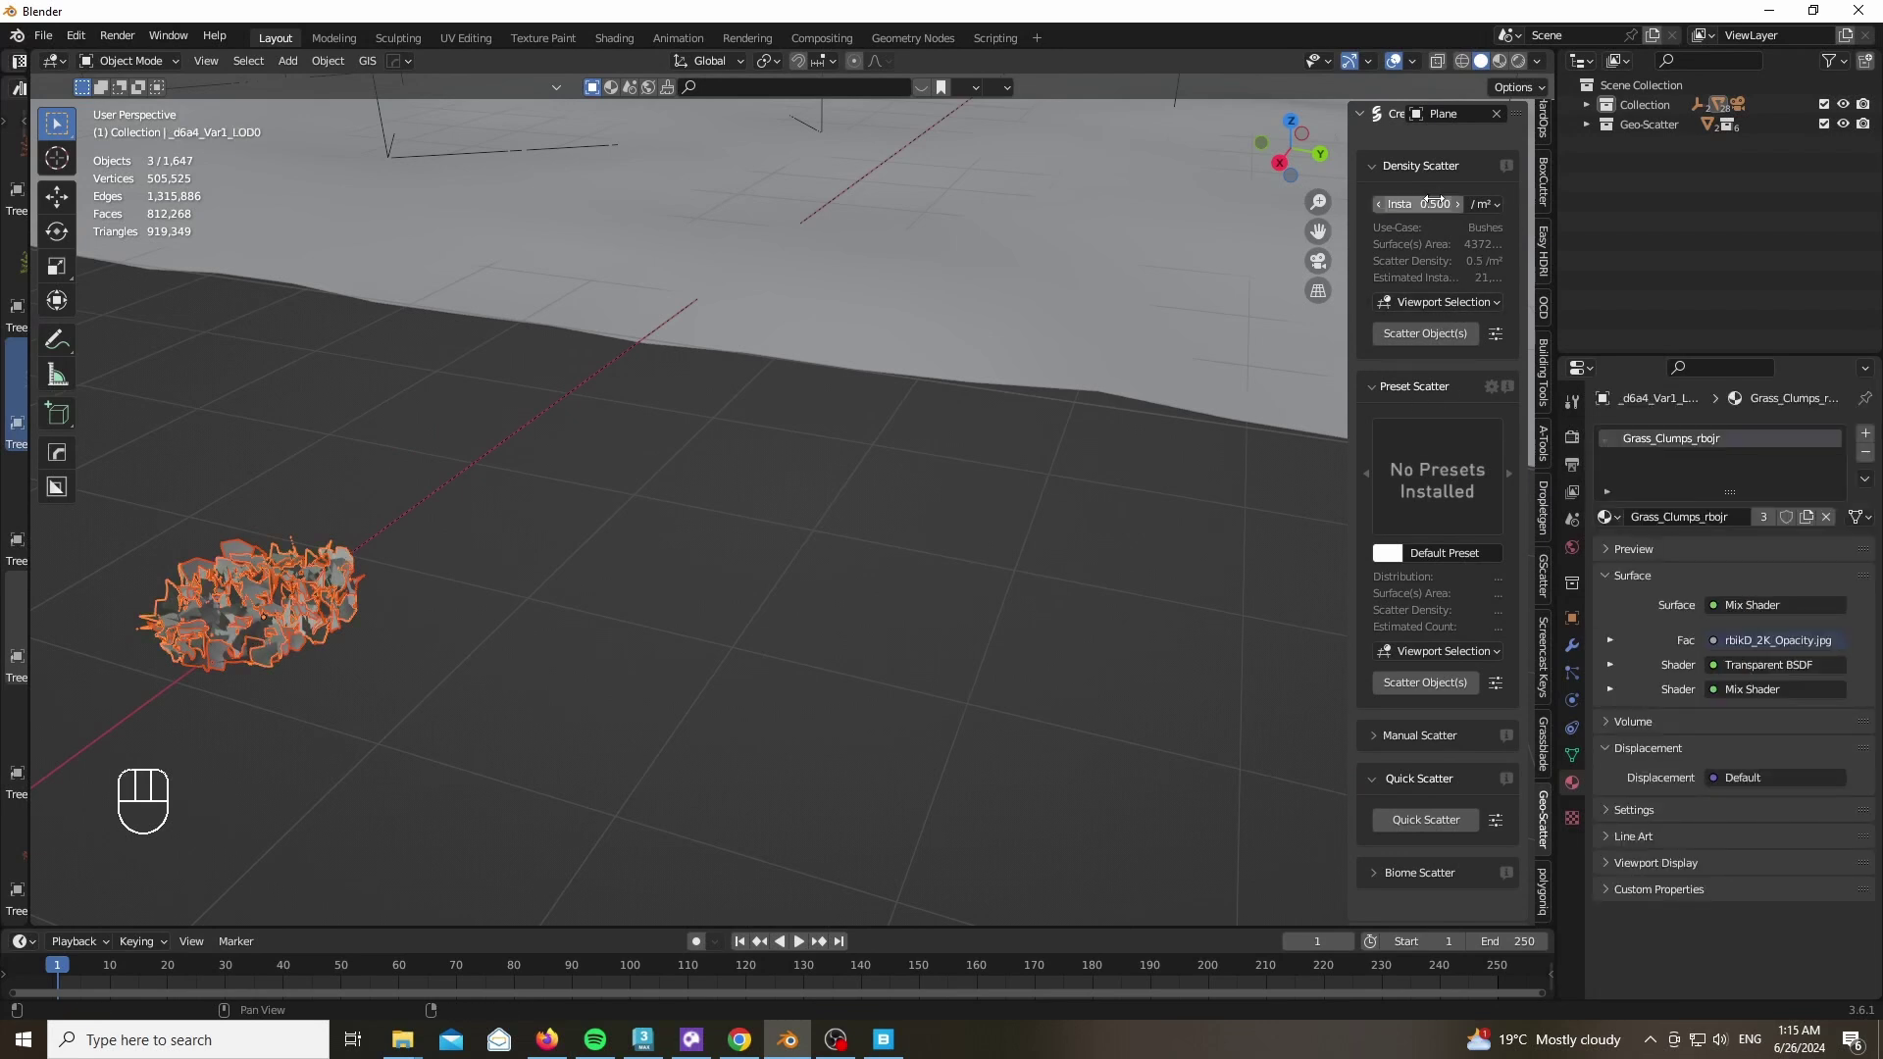
Scatter the grass clumps over the ground plane and apply the object transforms
click(1432, 347)
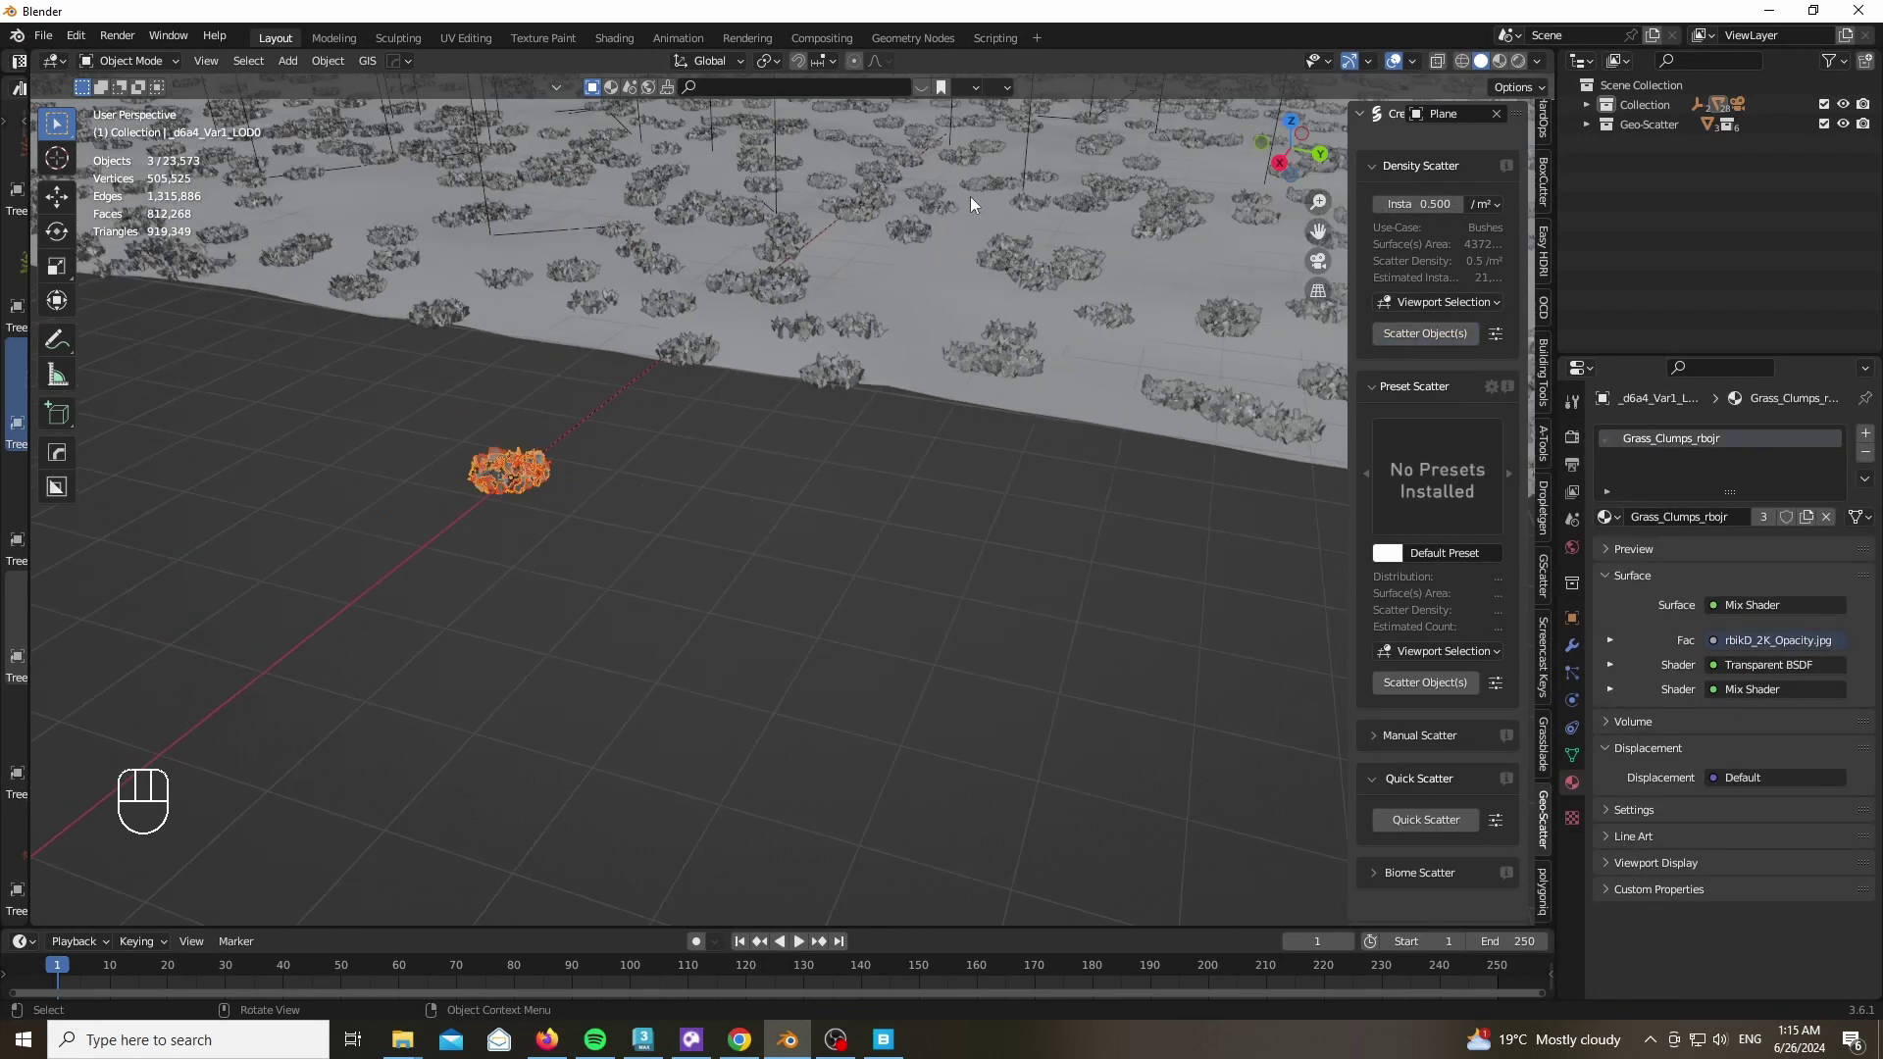
key(ctrl+a)
key(ctrl+a)
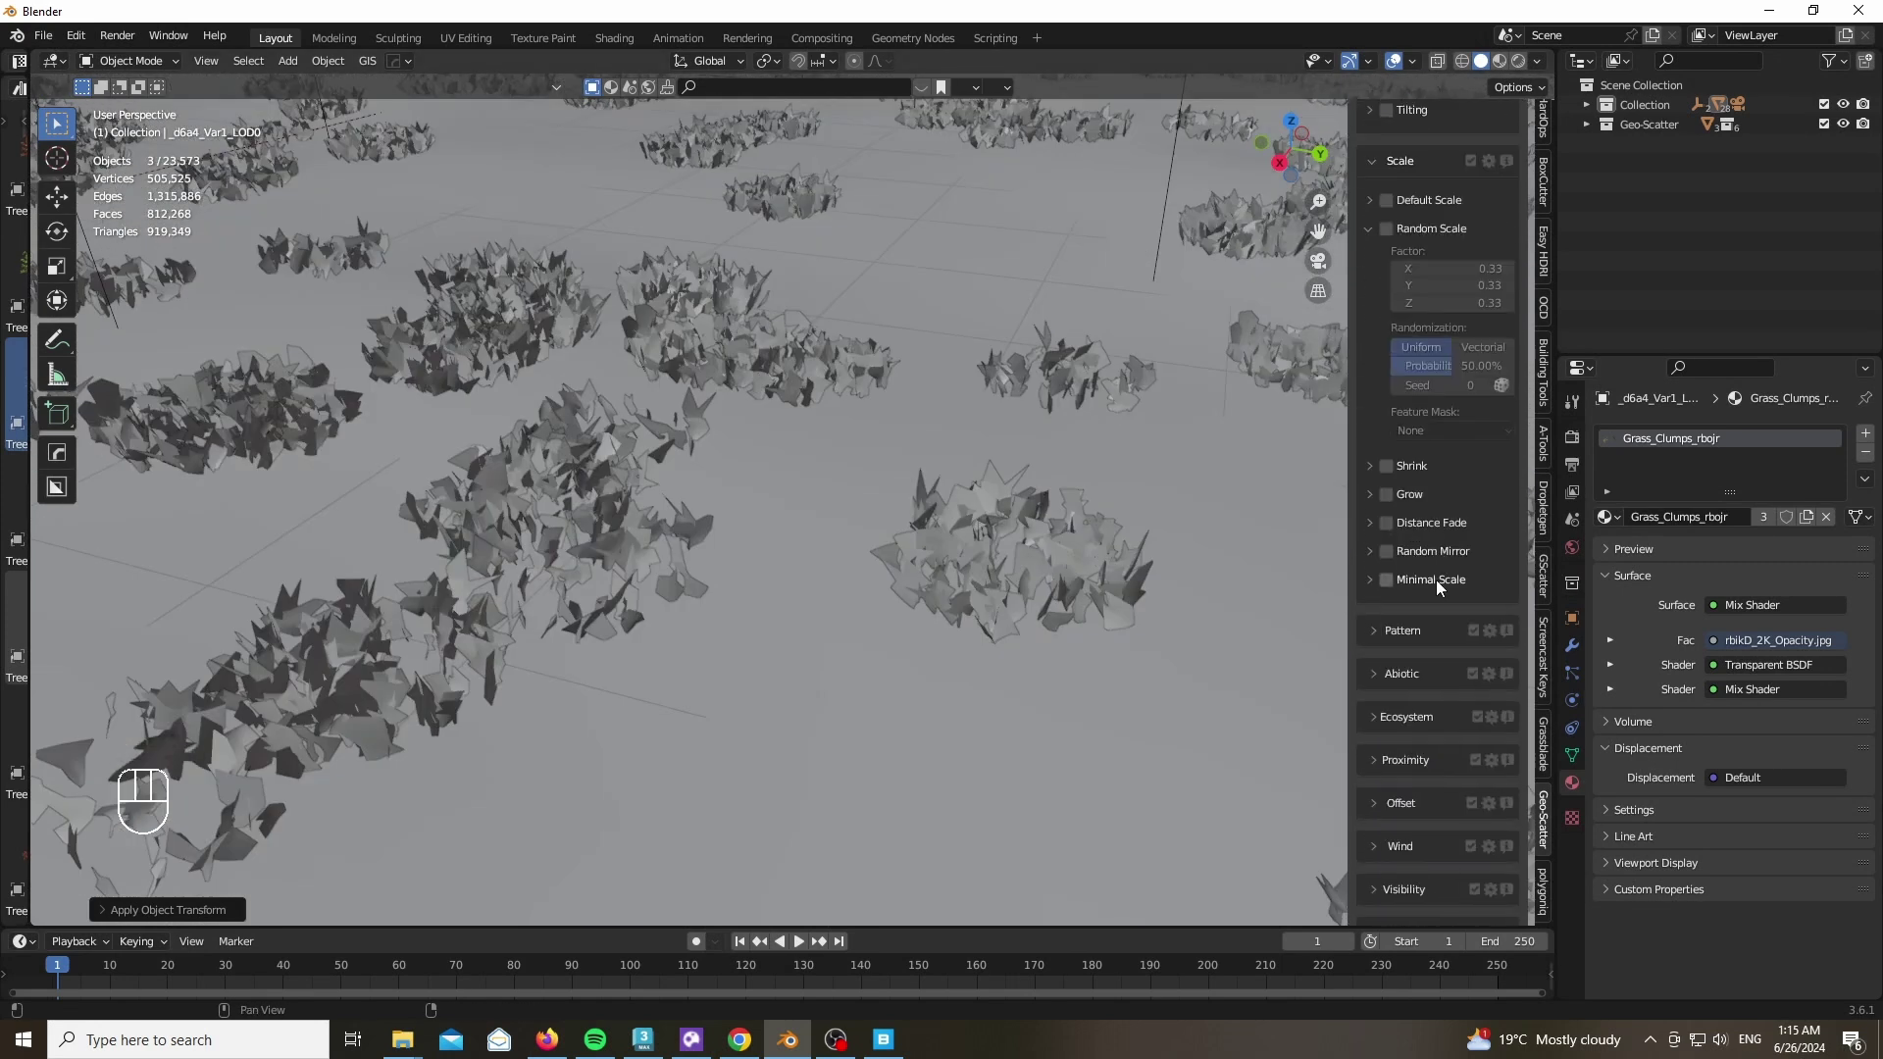
Enable Camera Optimization with Frustum Culling in the grass scatter's Visibility settings
click(1380, 749)
click(1389, 551)
drag(1384, 418, 1416, 612)
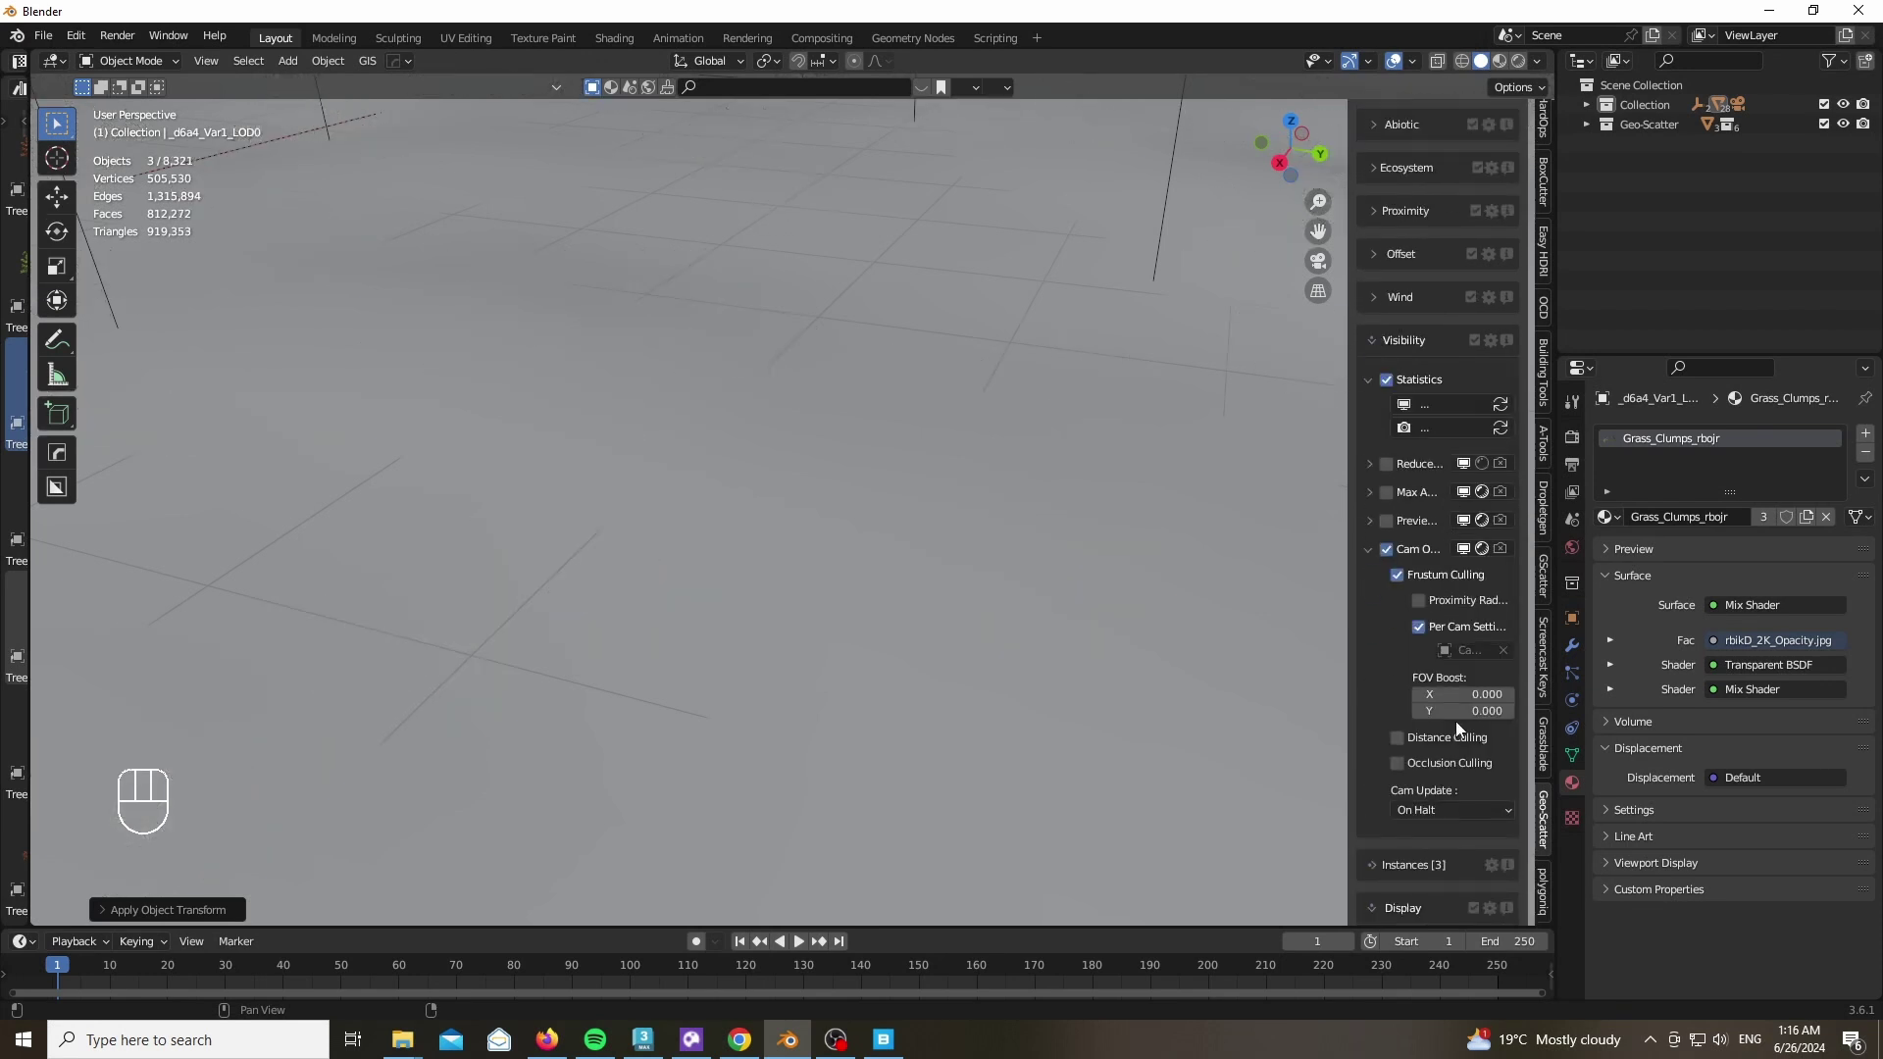
click(1516, 700)
click(1516, 716)
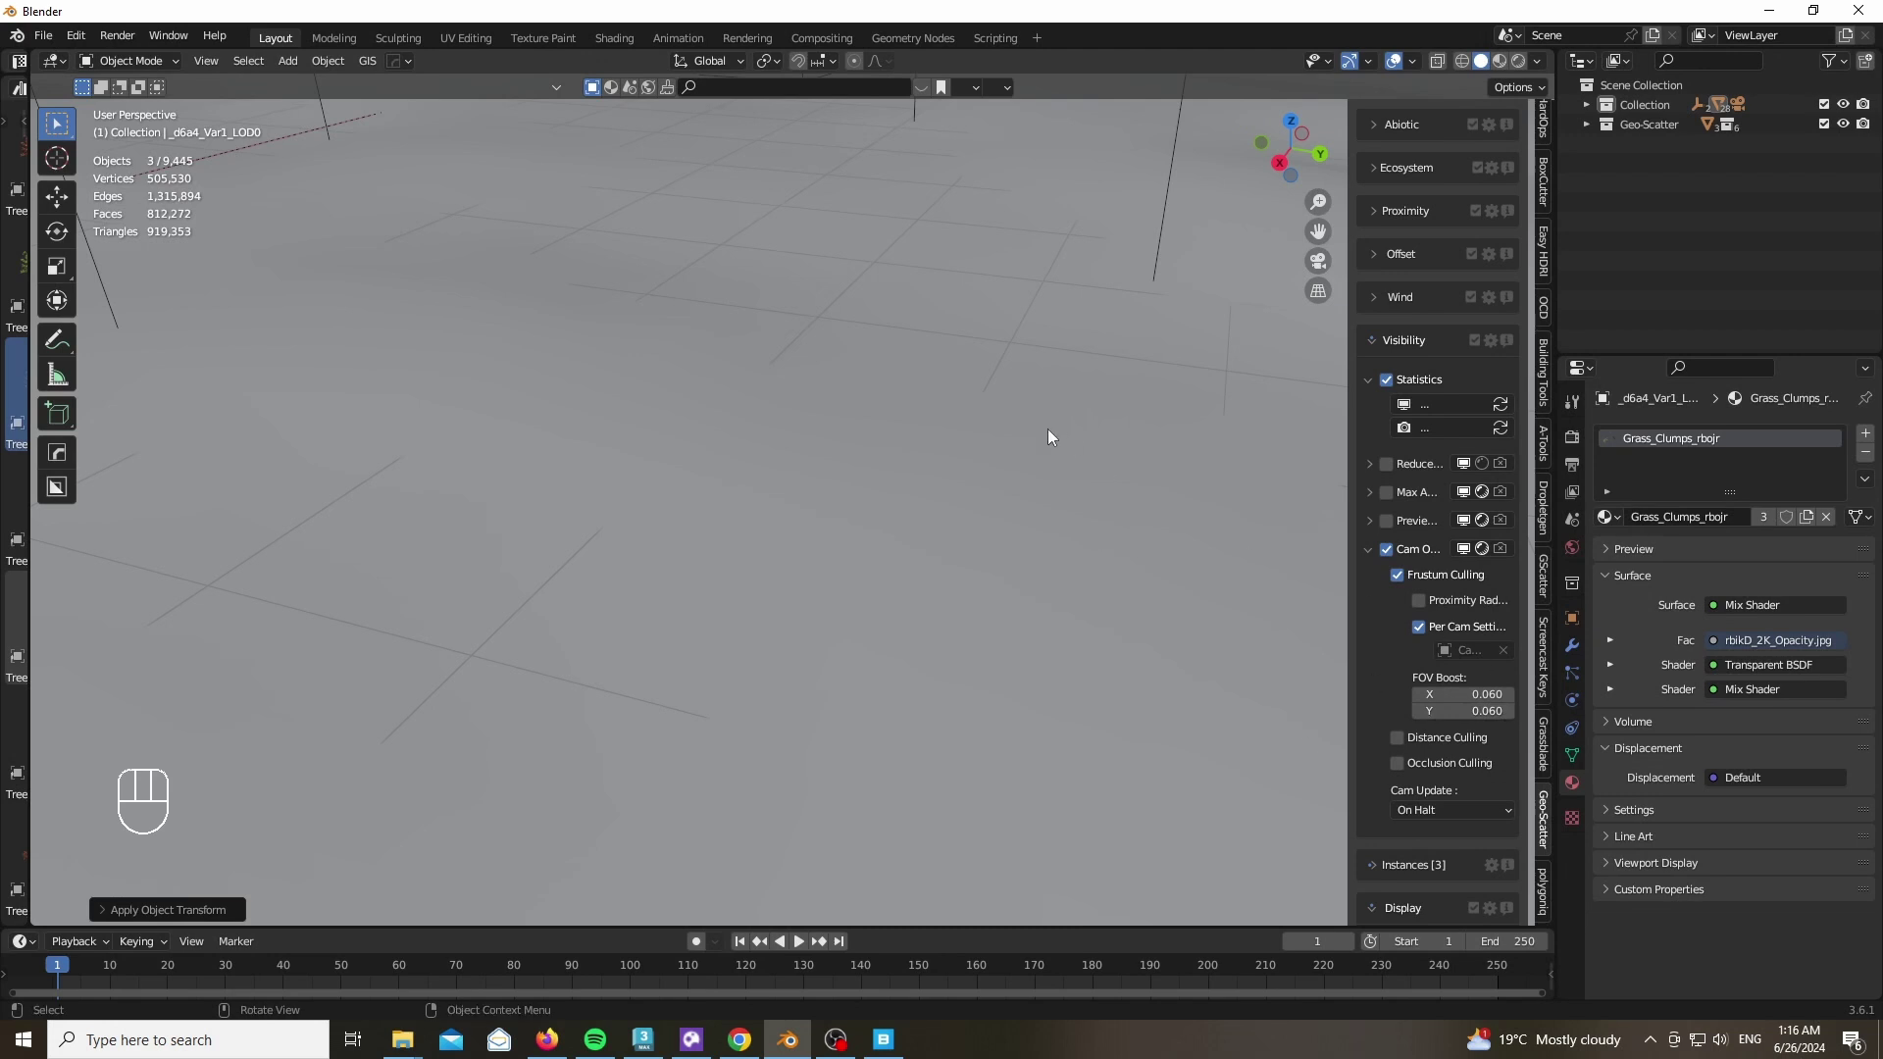
Preview the shot through the camera in Rendered shading with grass before the house
key(KP_0)
key(z)
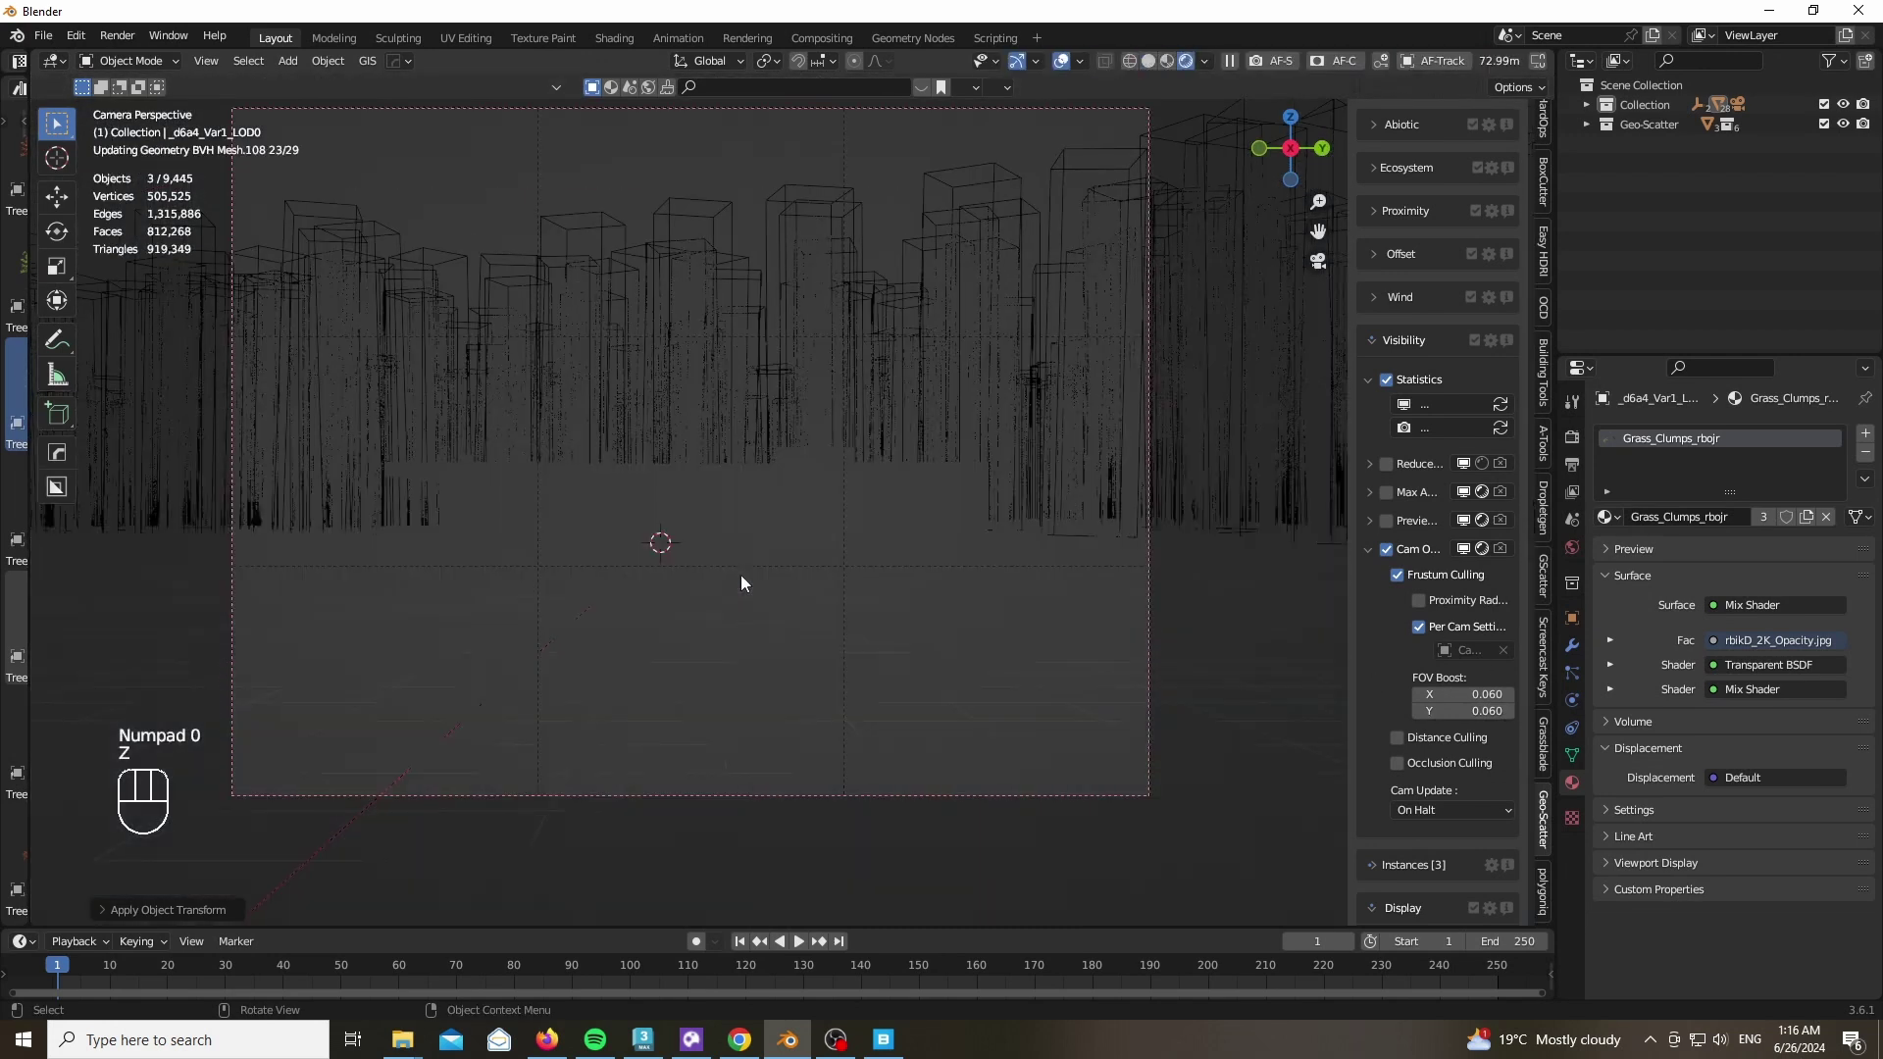
click(1064, 72)
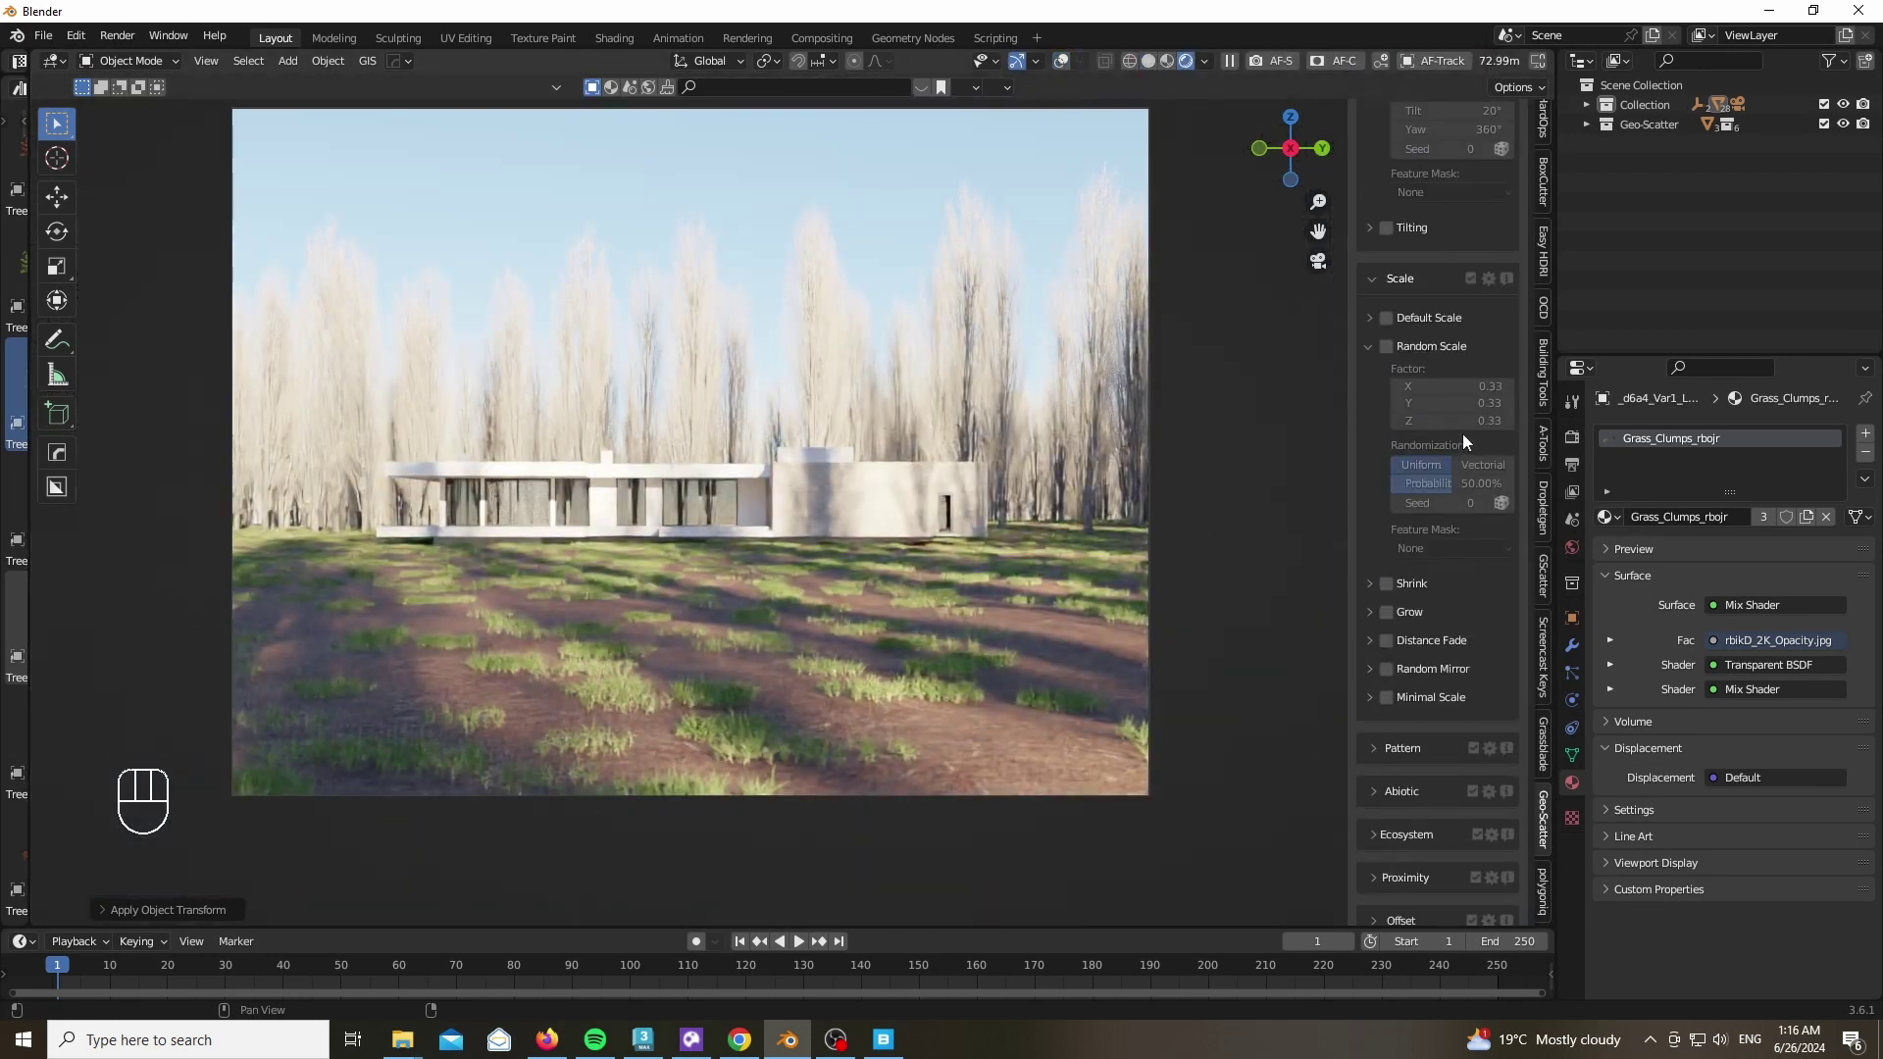
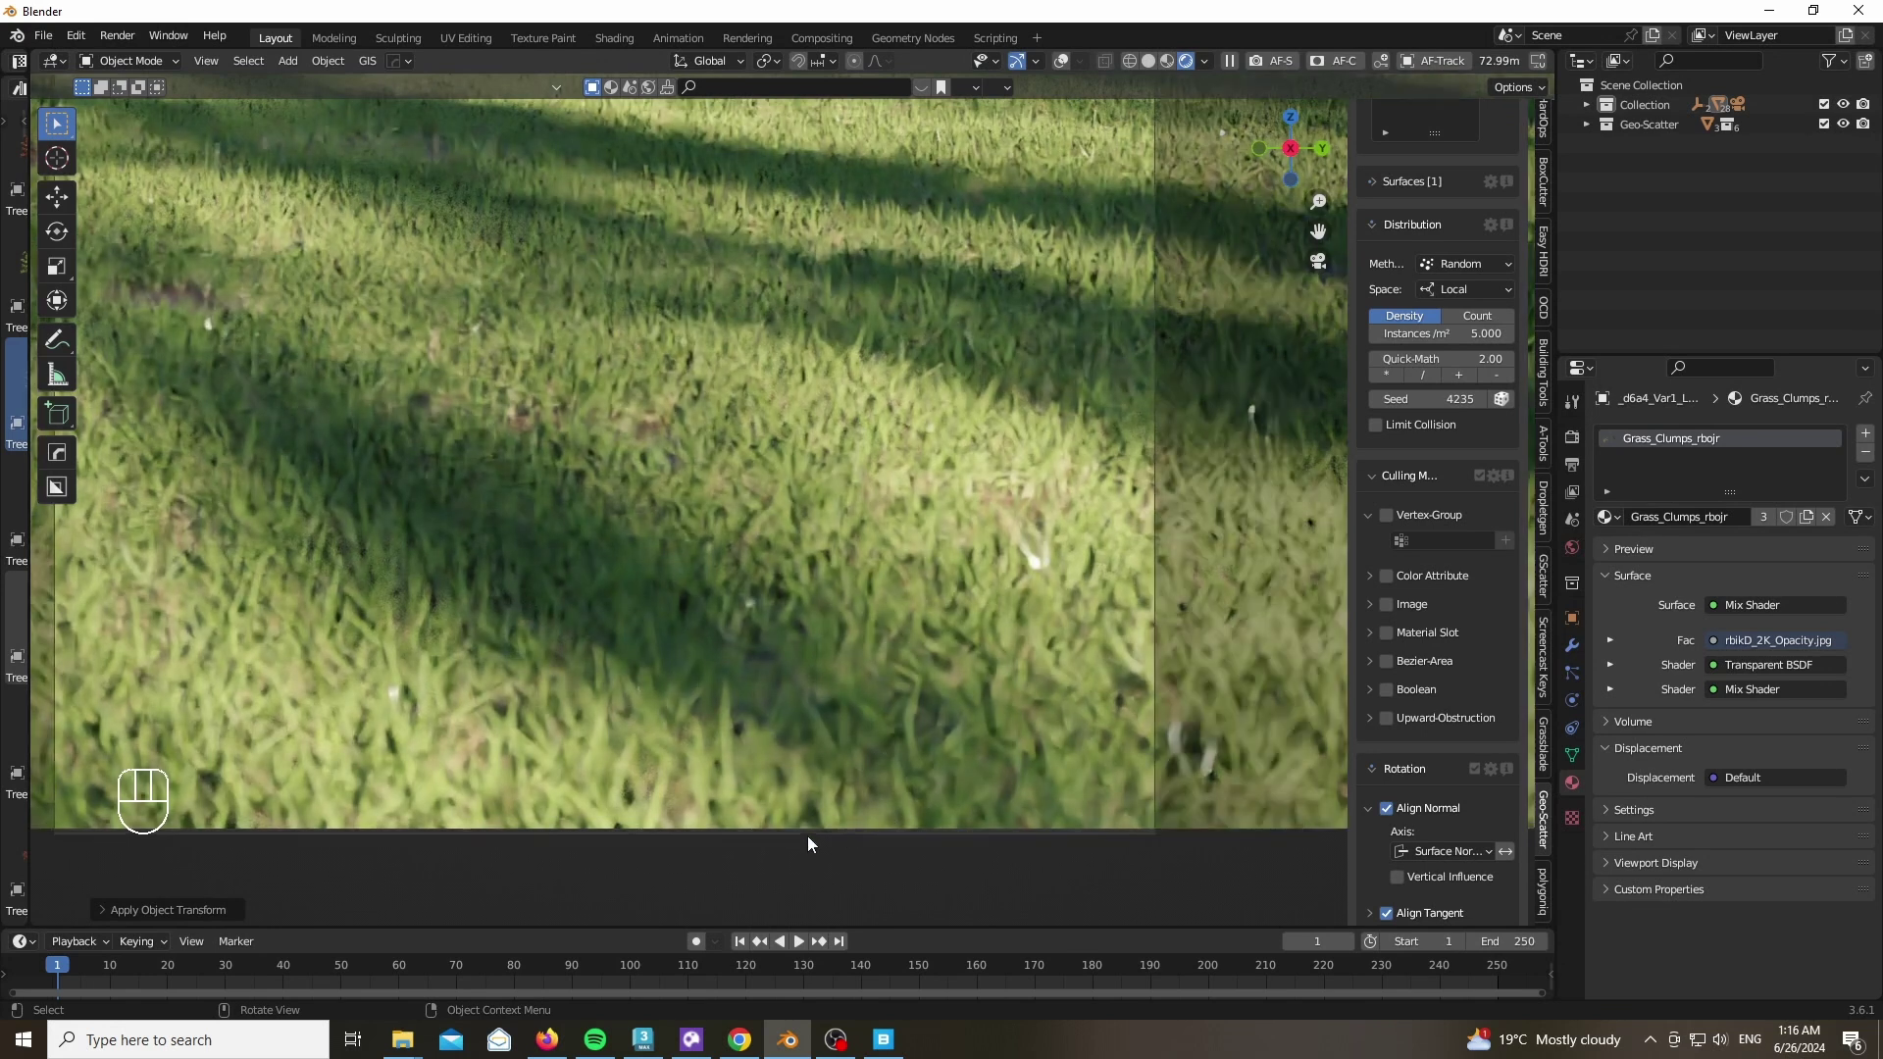
Raise grass density to 5/m² with Quick-Math, then show Thirds composition guides on the camera
click(894, 159)
click(894, 159)
click(1071, 155)
click(1071, 151)
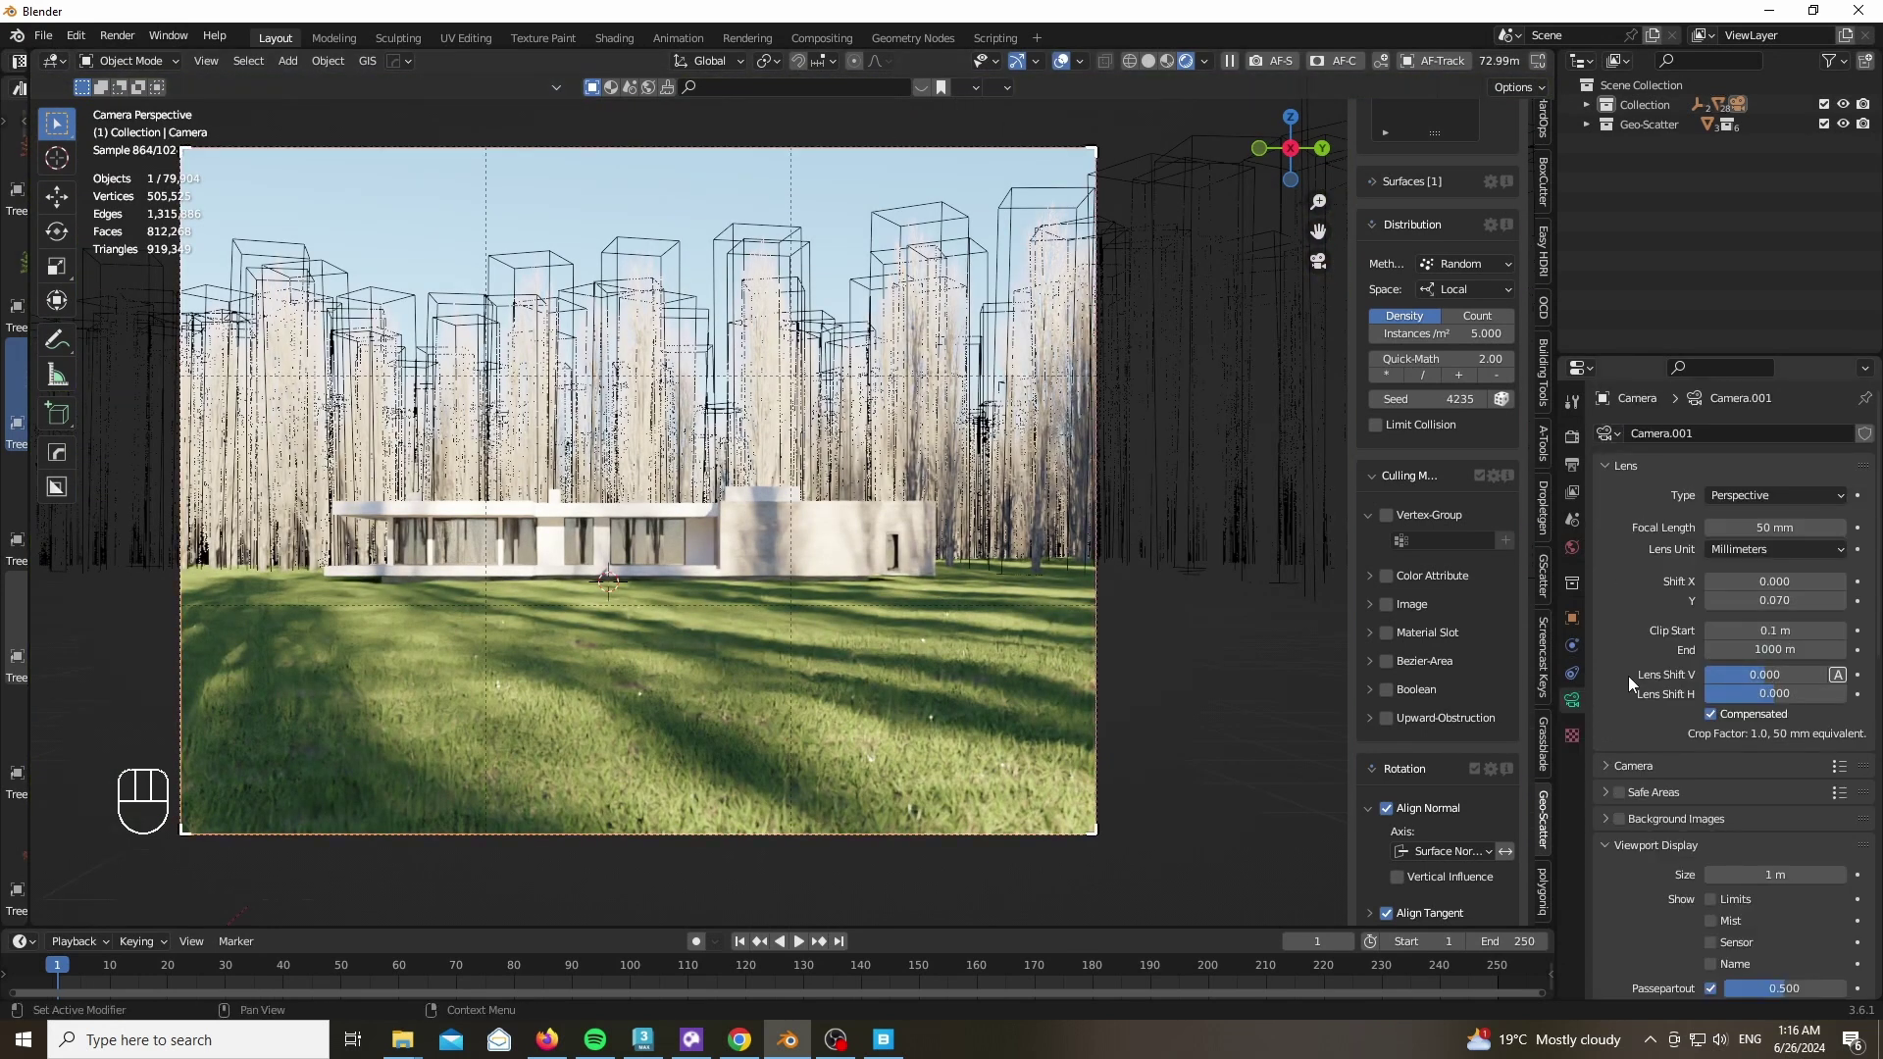
click(1627, 729)
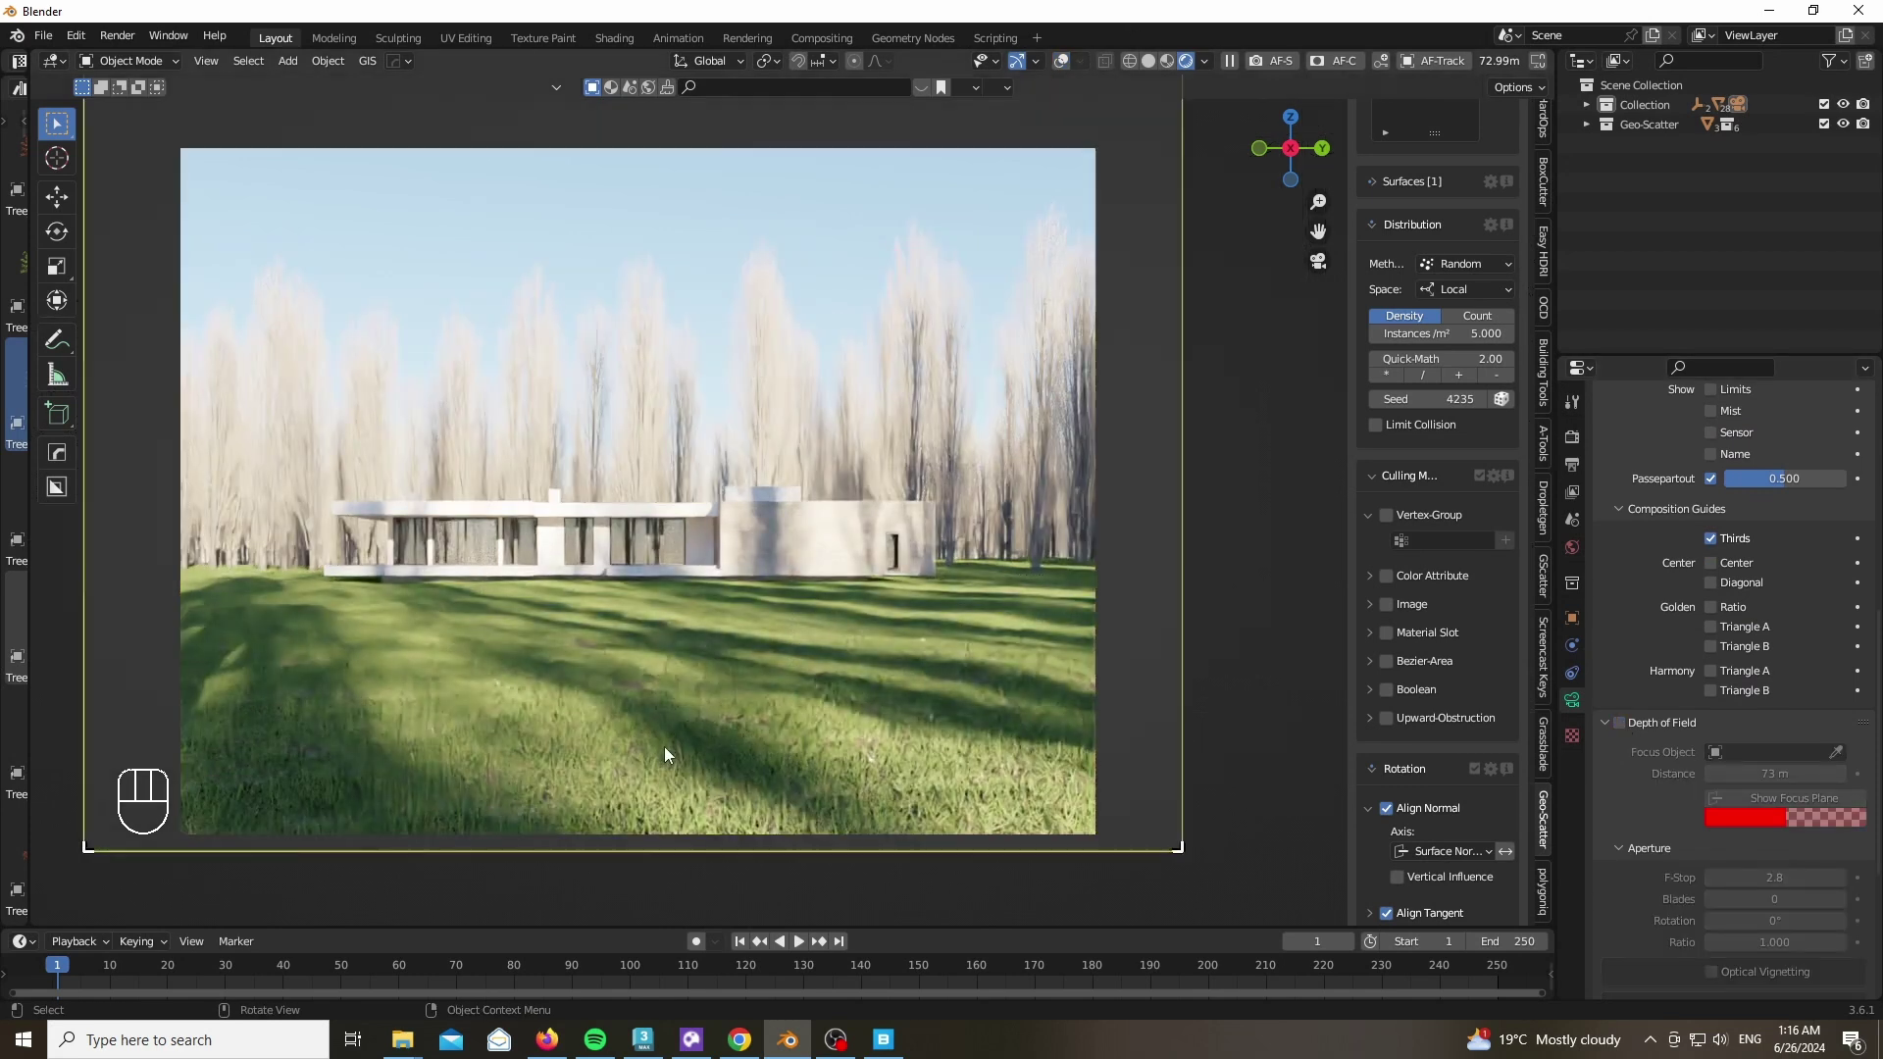
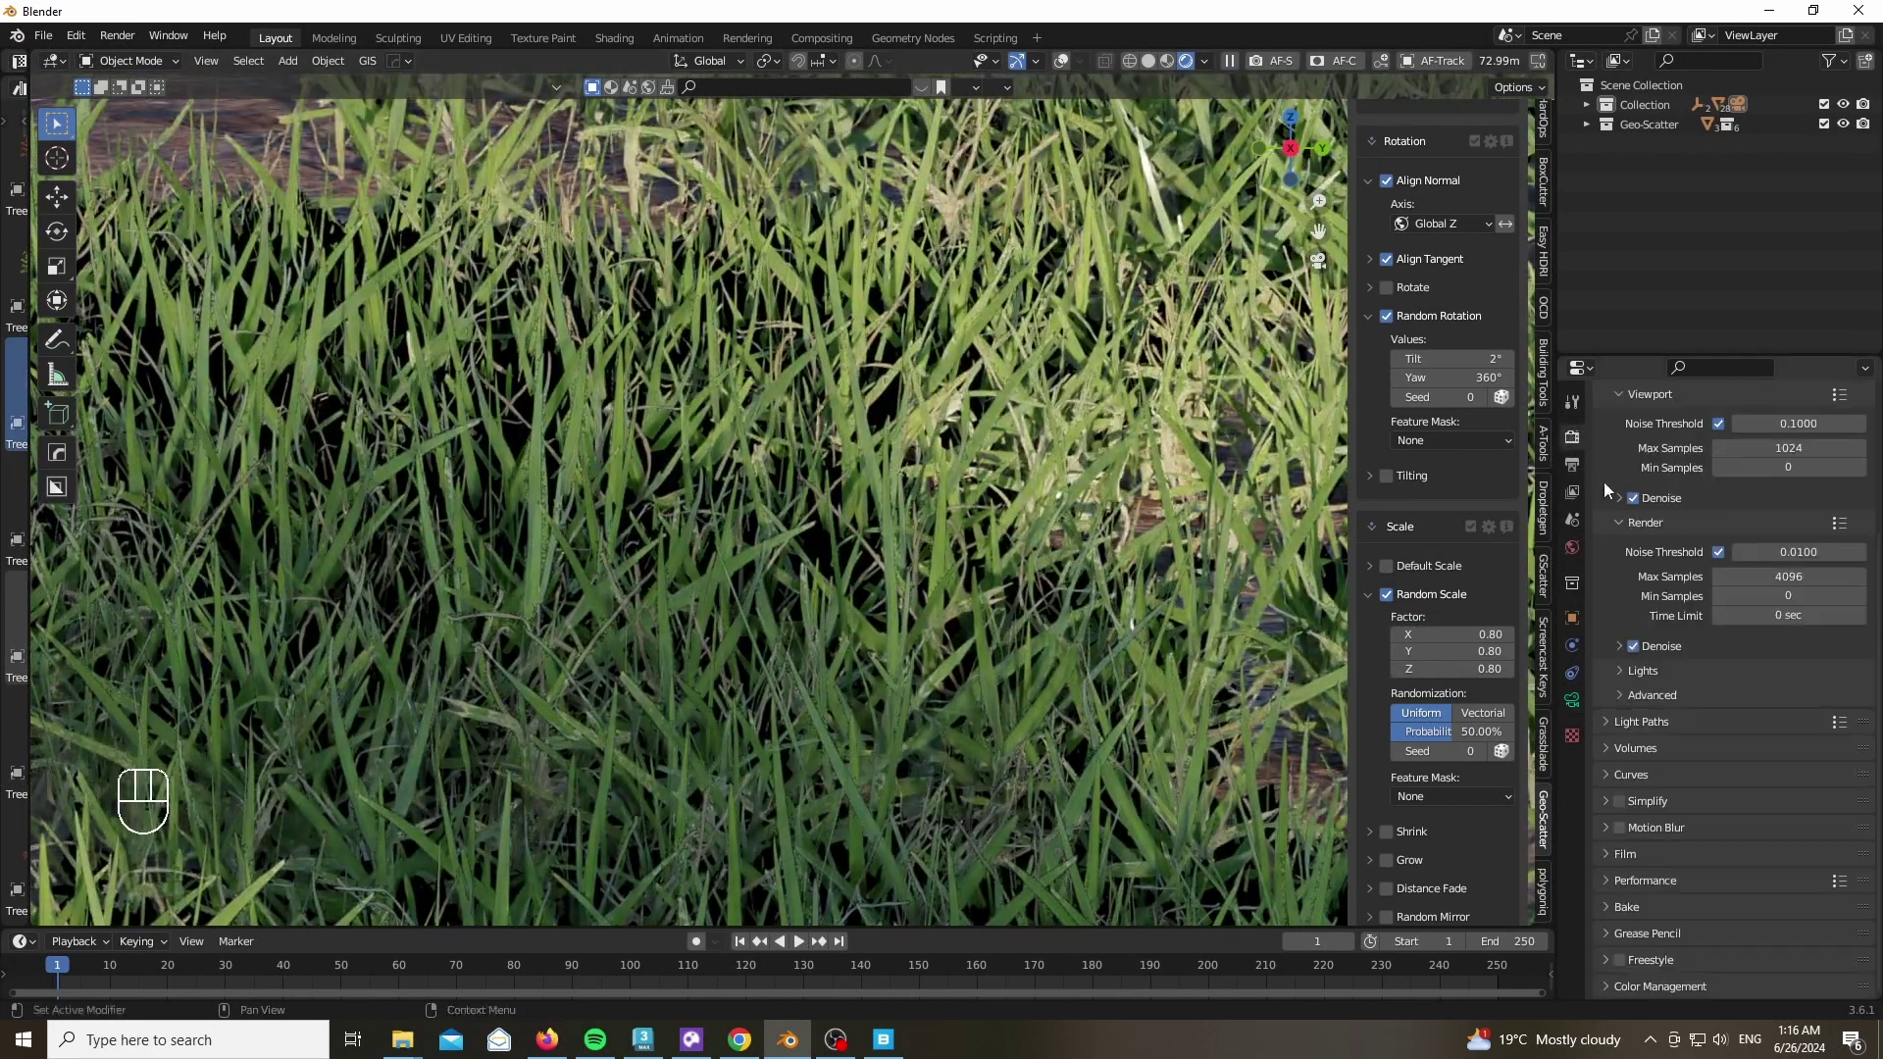
Set Transparent max bounces to 512 and grass density to 9/m², then view the scene from above
click(1621, 725)
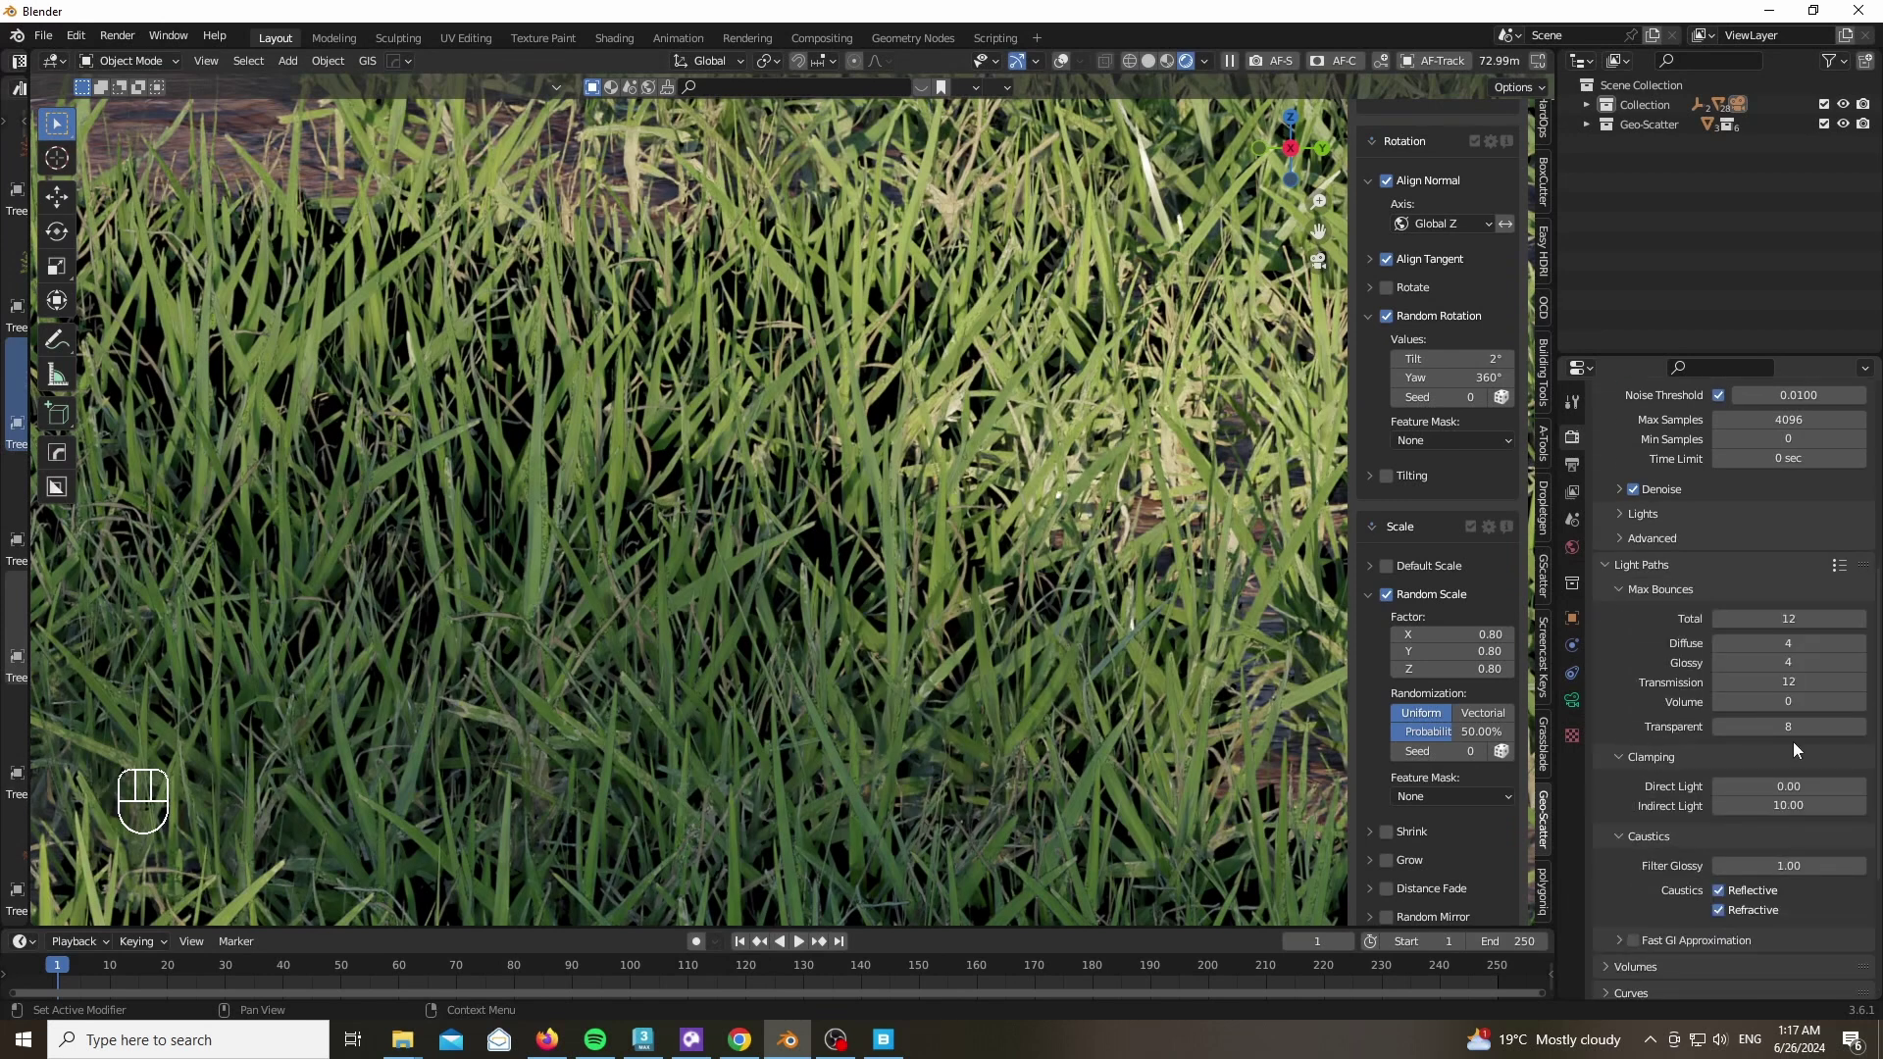
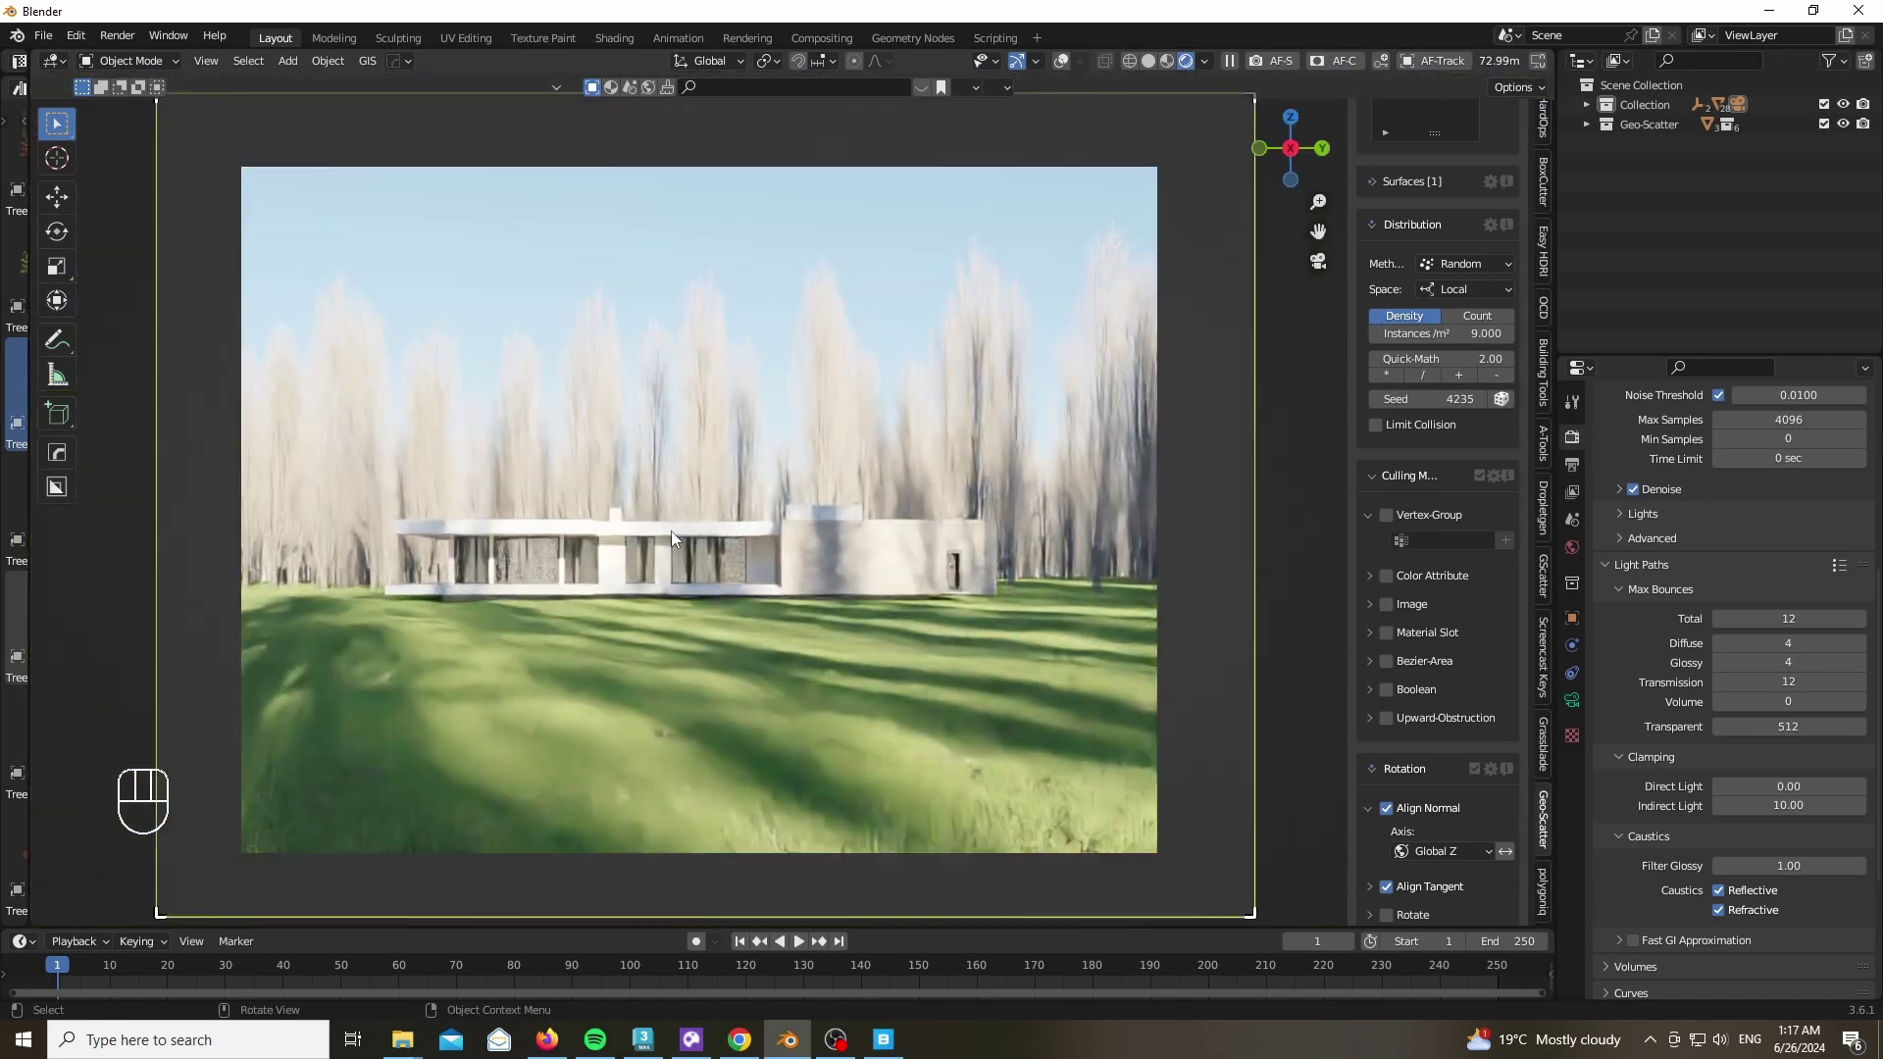
click(1296, 161)
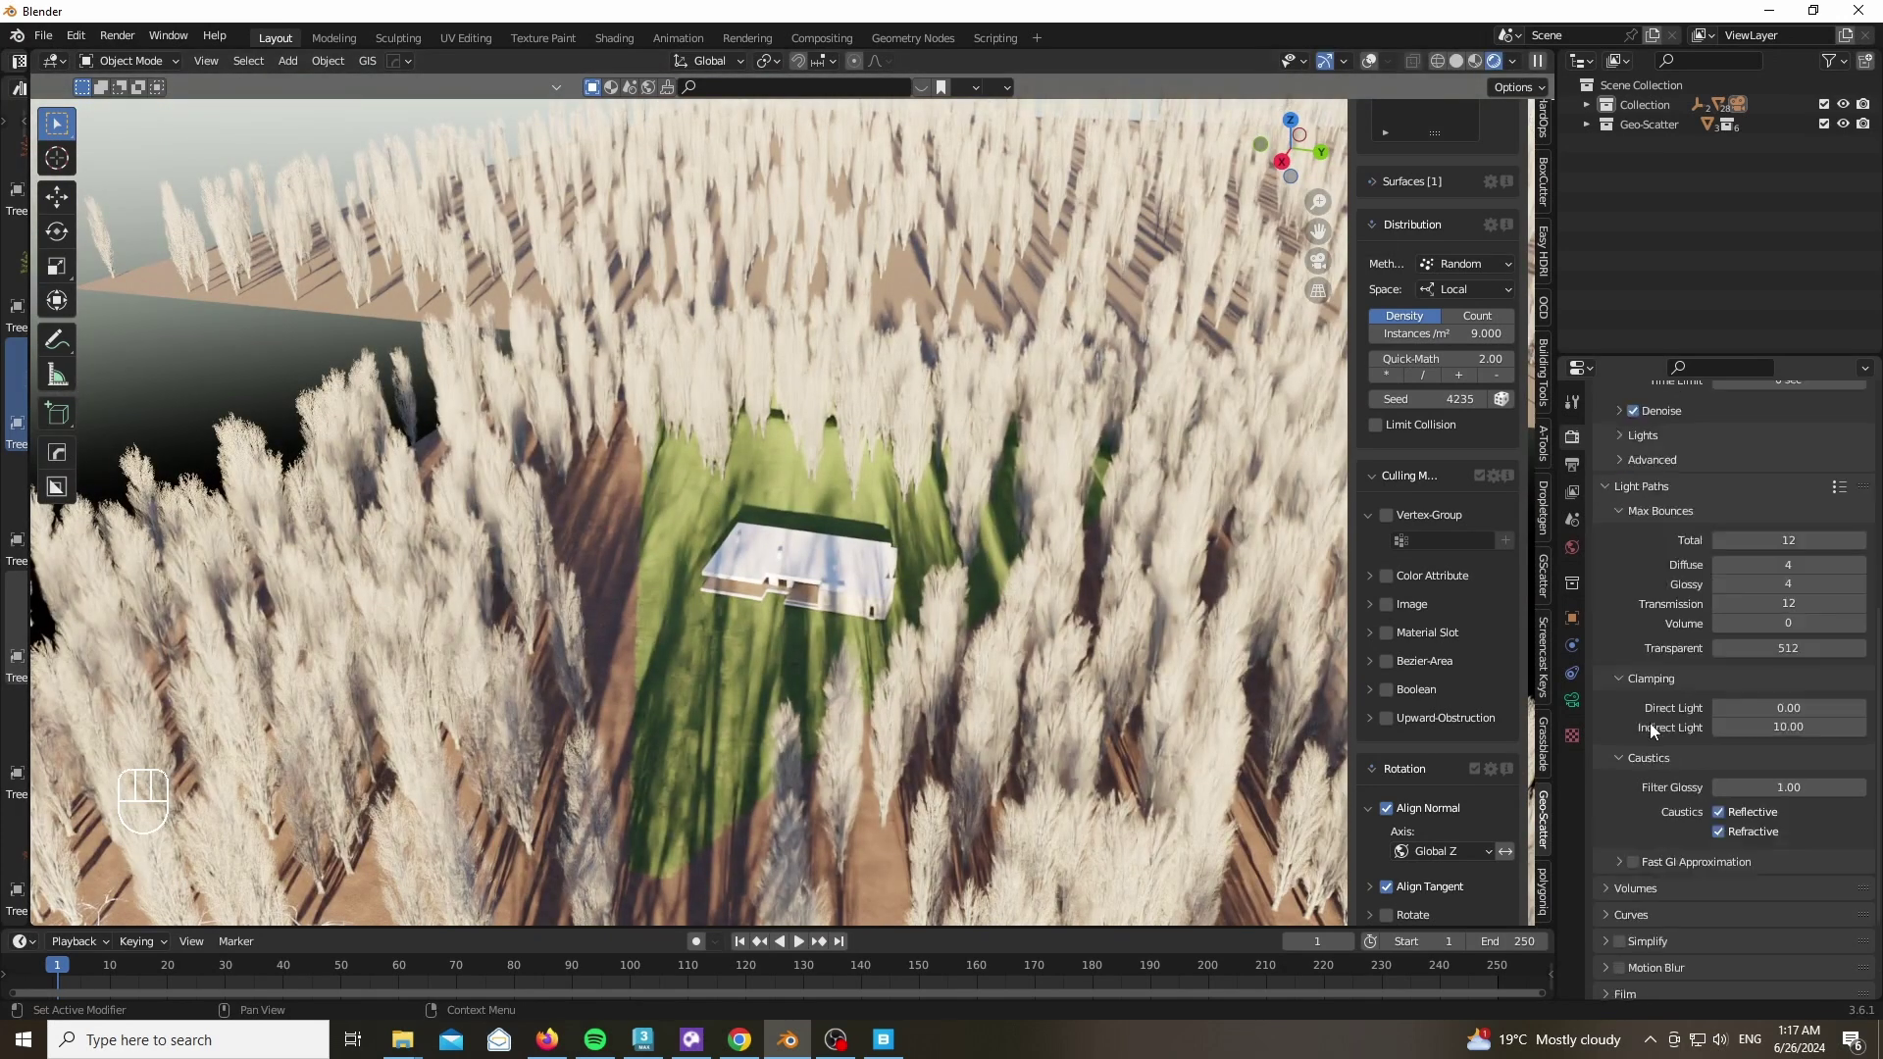
middle_click(415, 755)
Add a mesh plane, rotate it 90° on X and scale it by 30 then 4
key(shift+a)
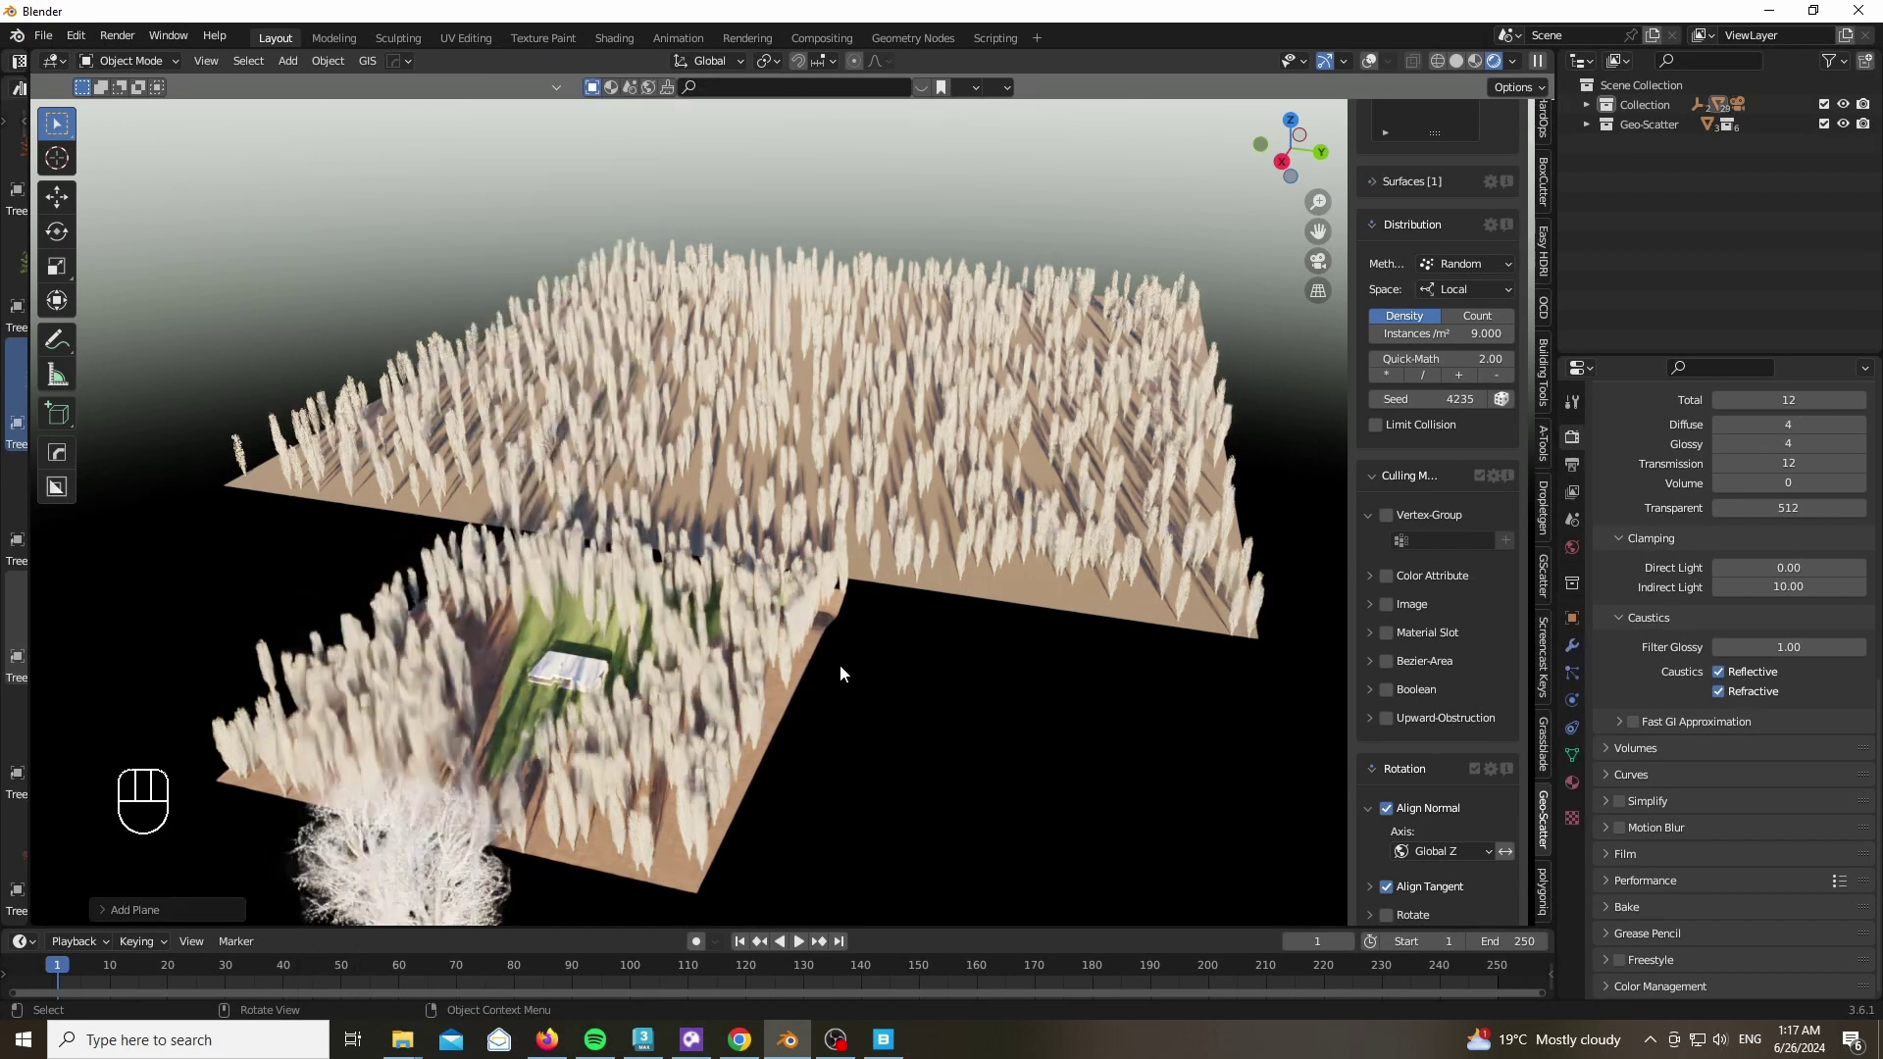
key(r)
key(x)
key(9)
key(0)
key(Return)
key(s)
key(1)
key(BackSpace)
key(3)
key(0)
key(Return)
key(s)
key(4)
key(Return)
Move the plane up above the trees, tilt it on Z and check the shadow through the camera
key(g)
key(shift+z)
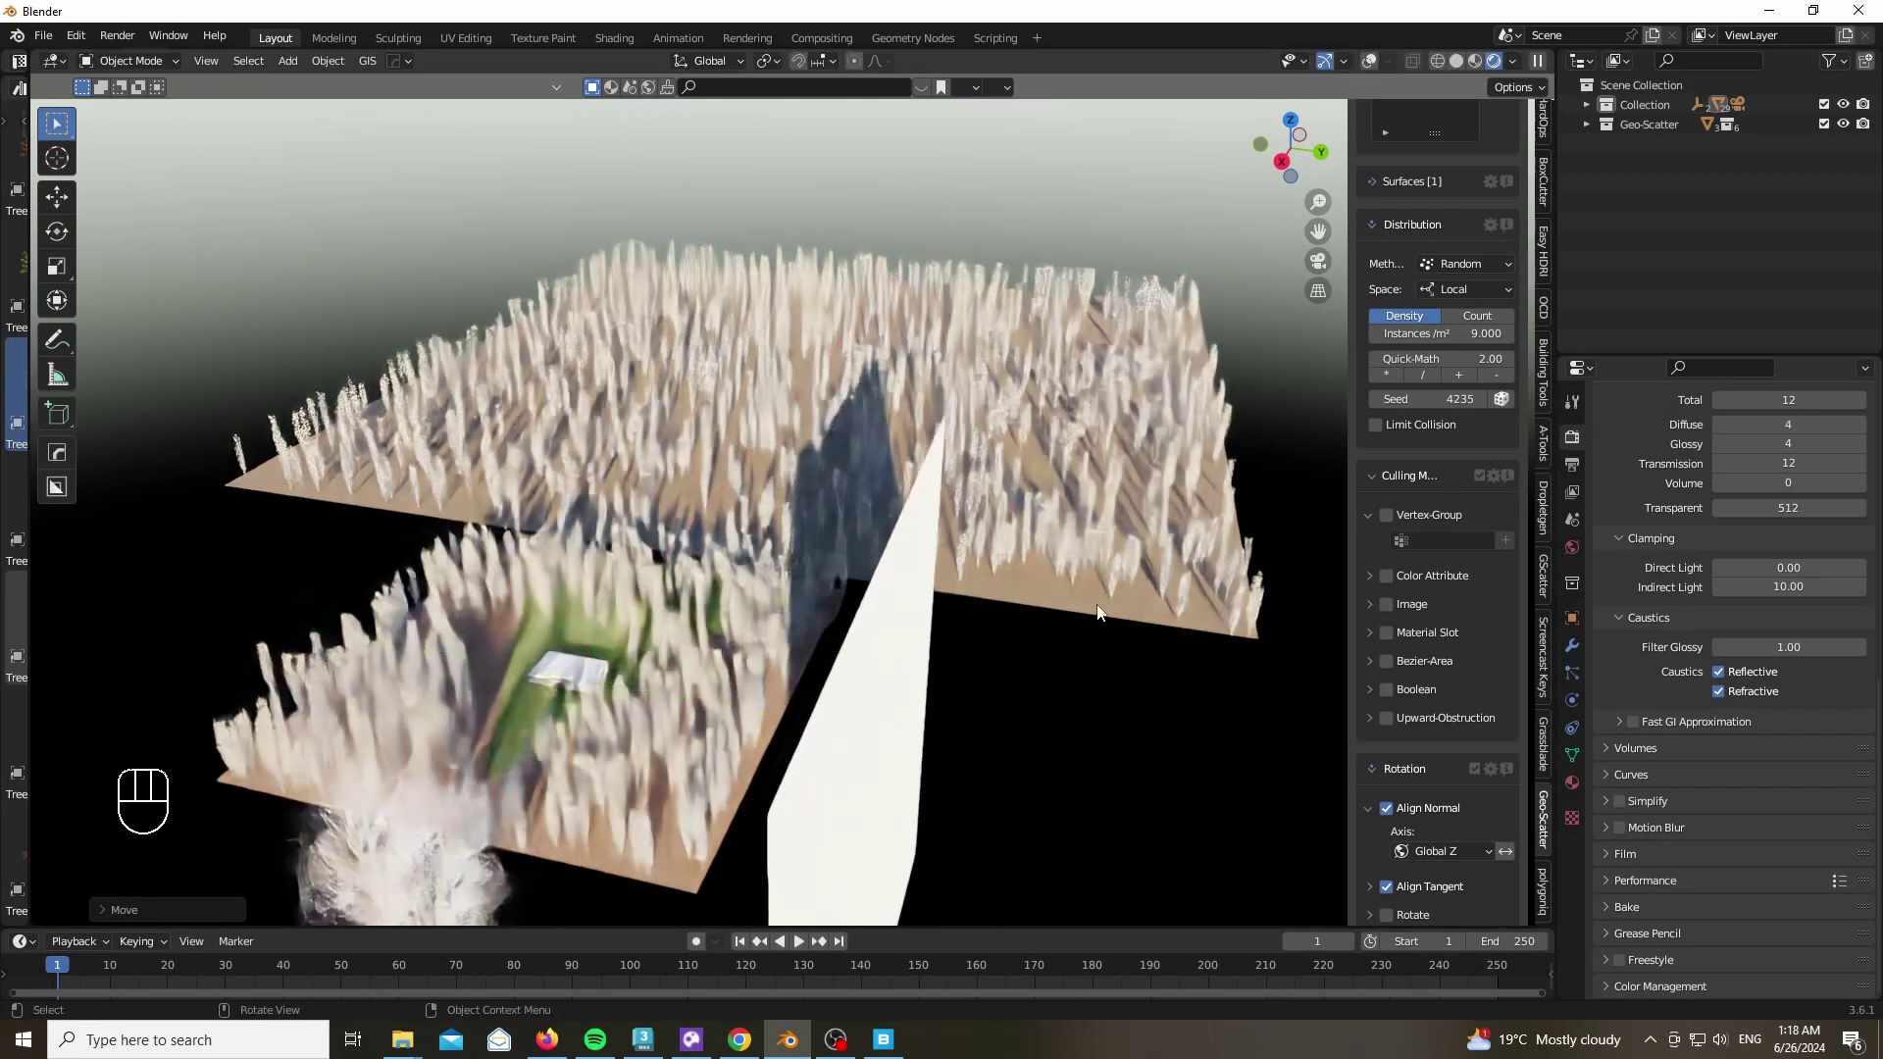
key(r)
key(z)
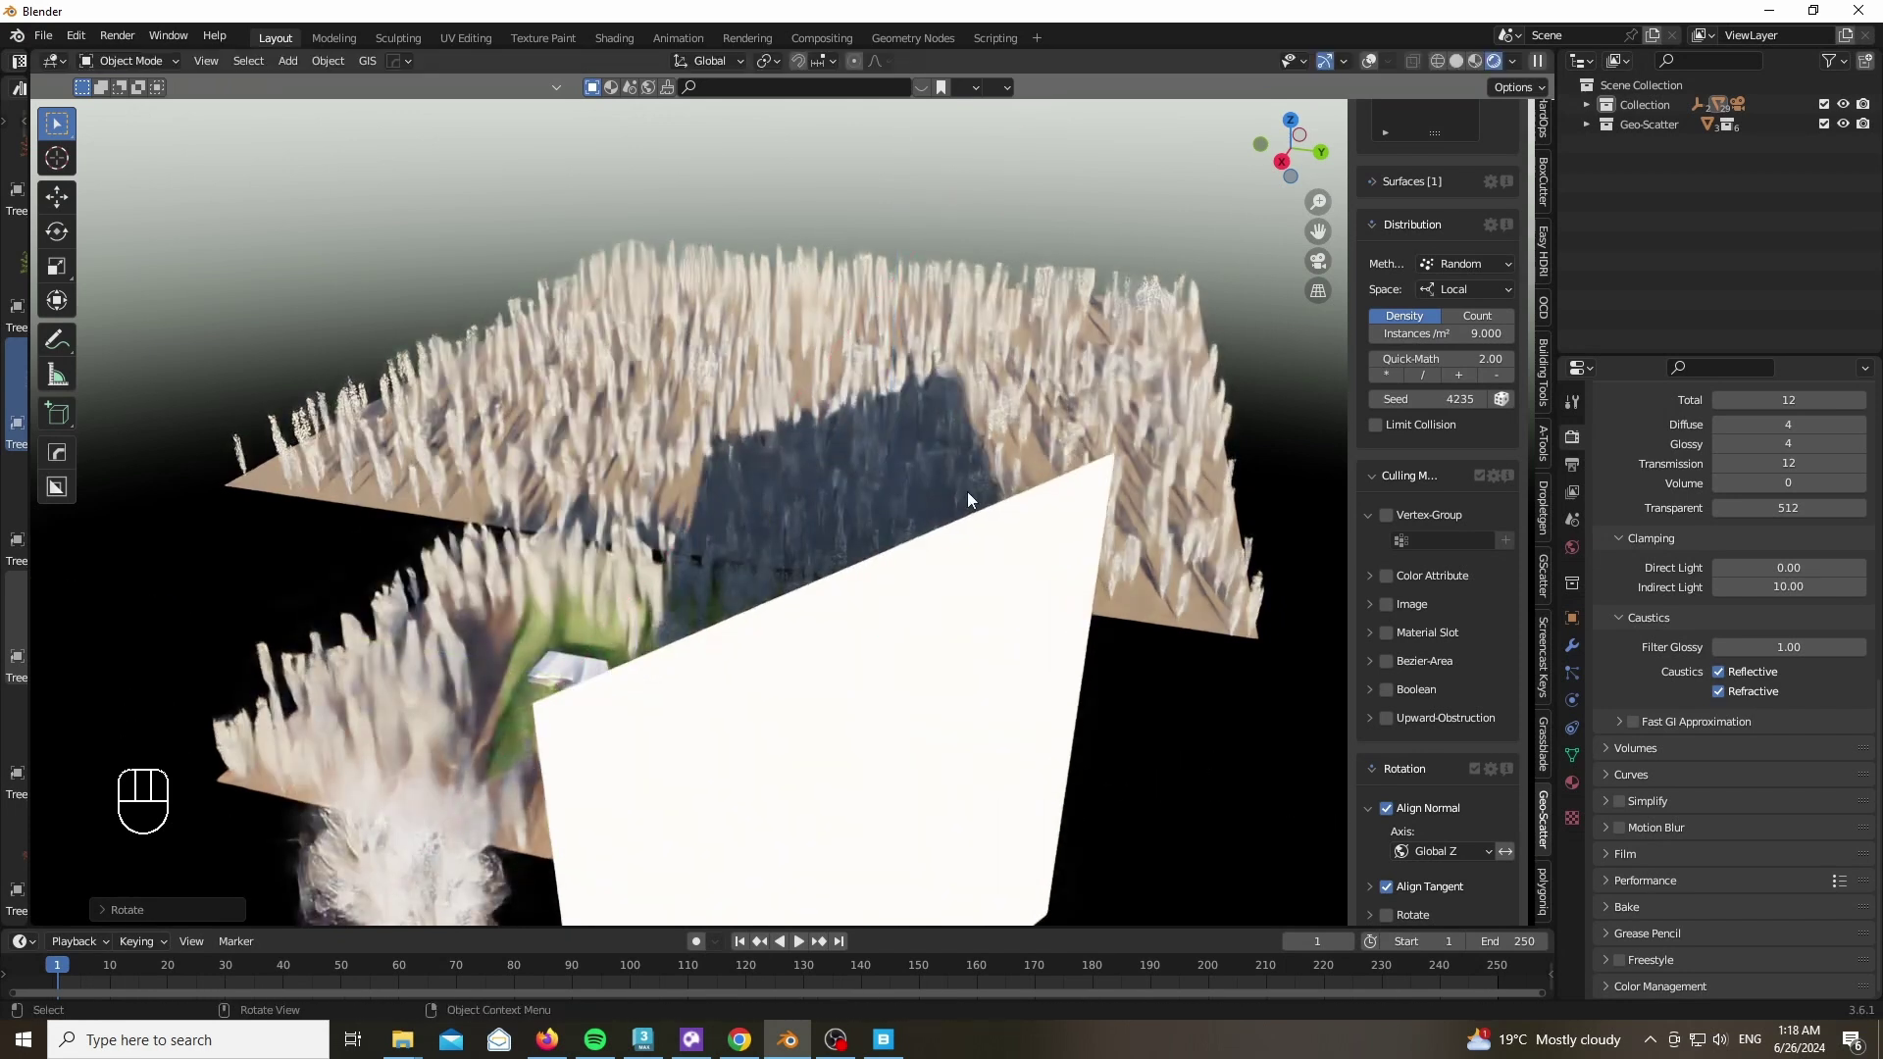
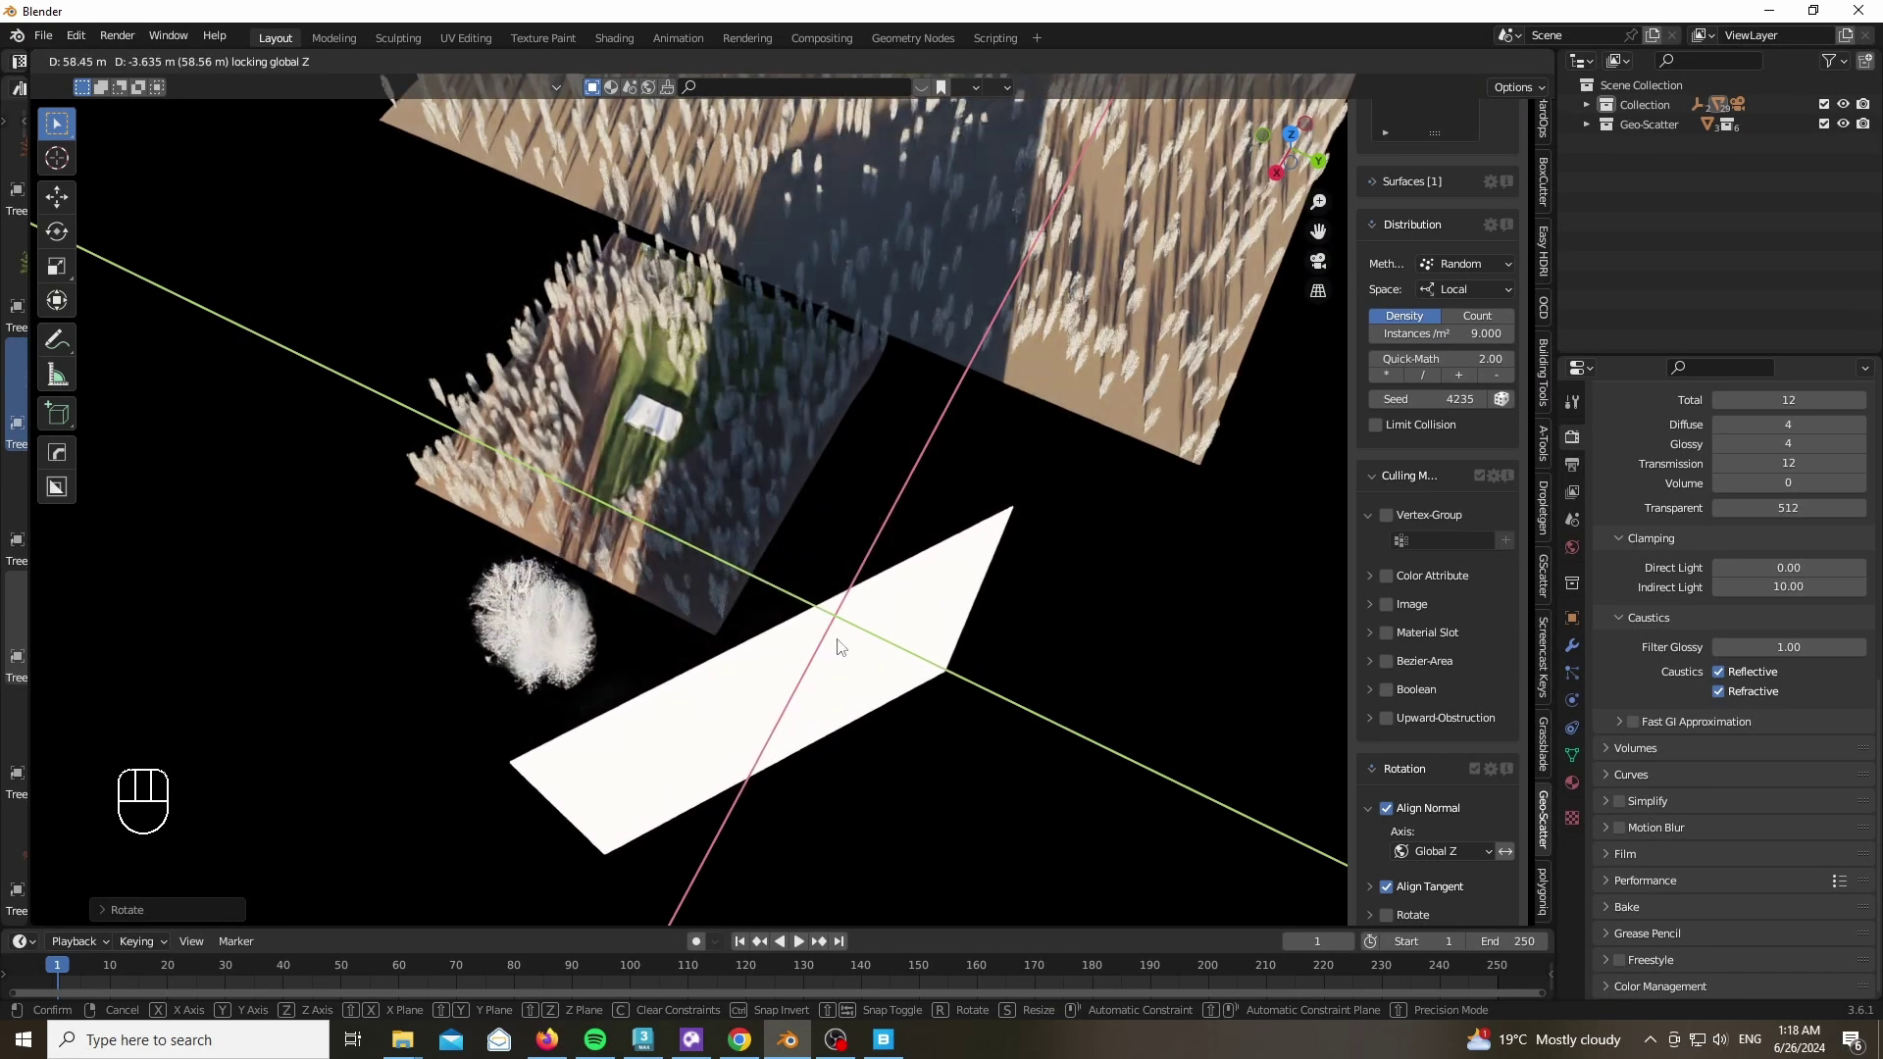
key(KP_0)
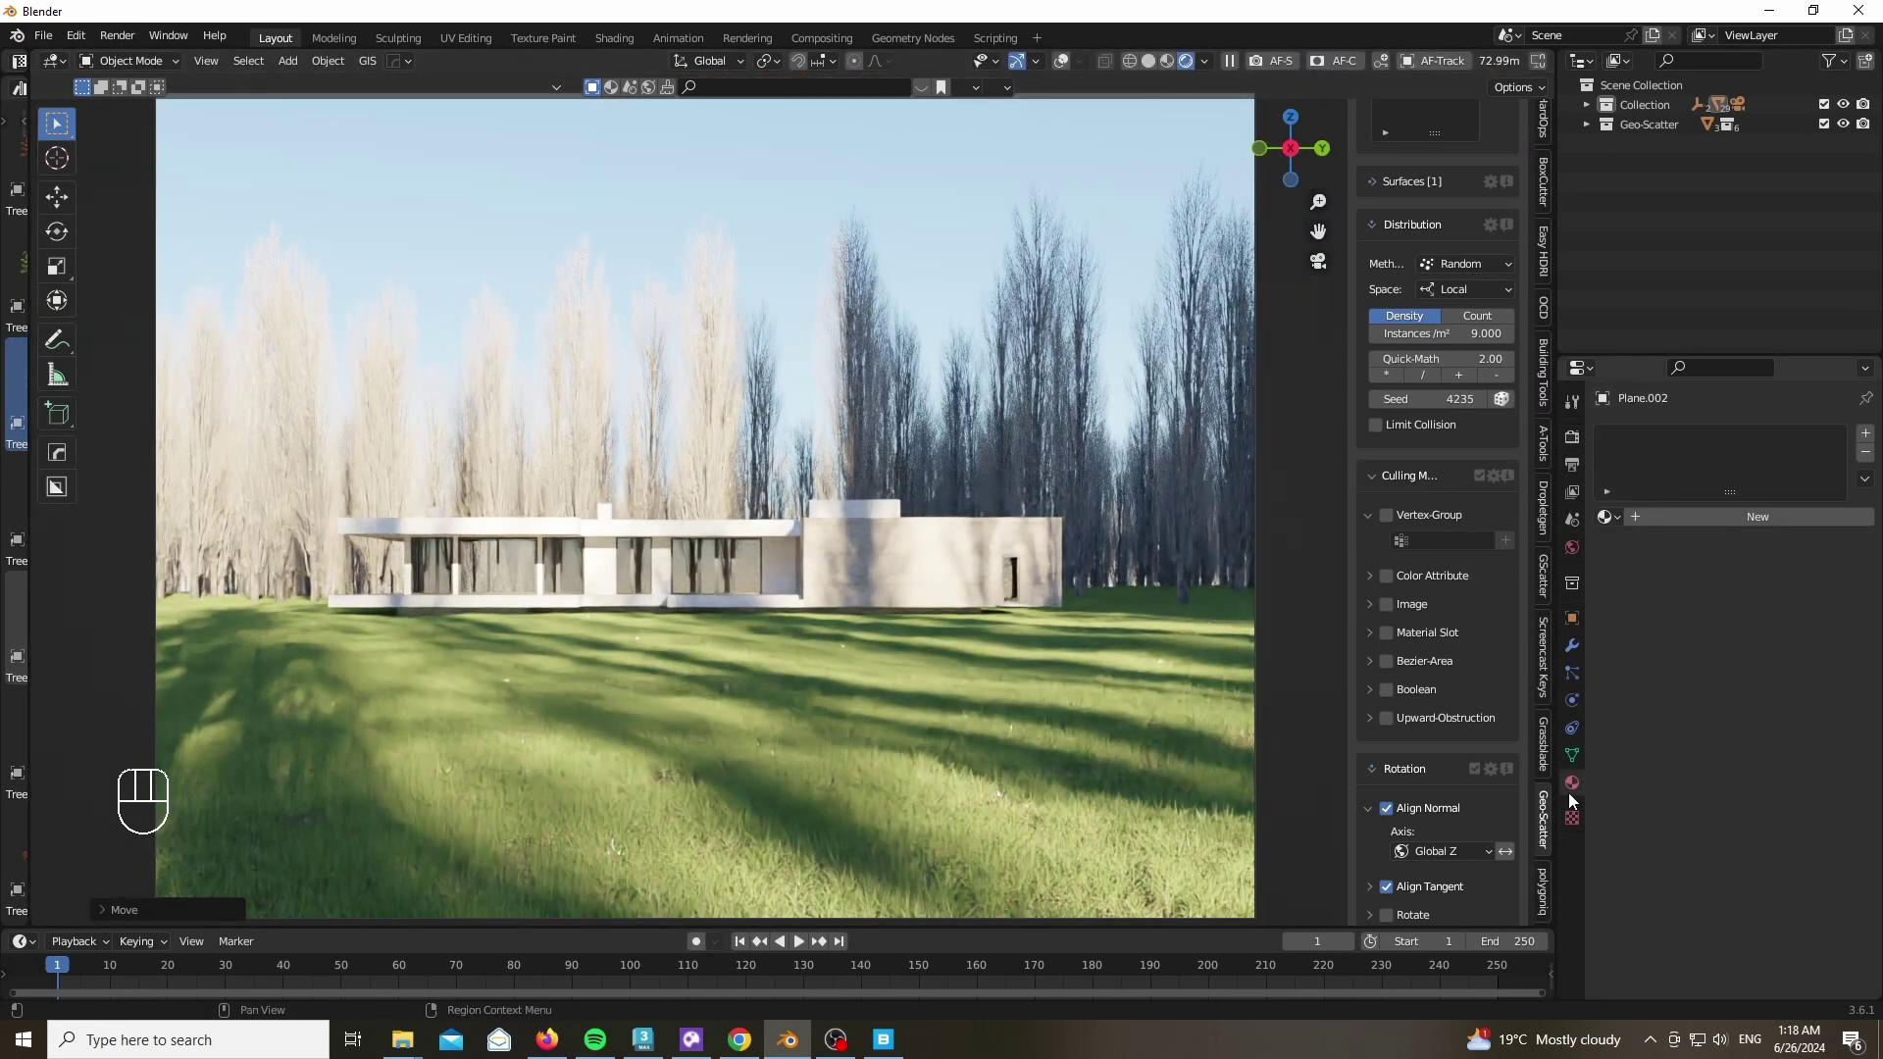
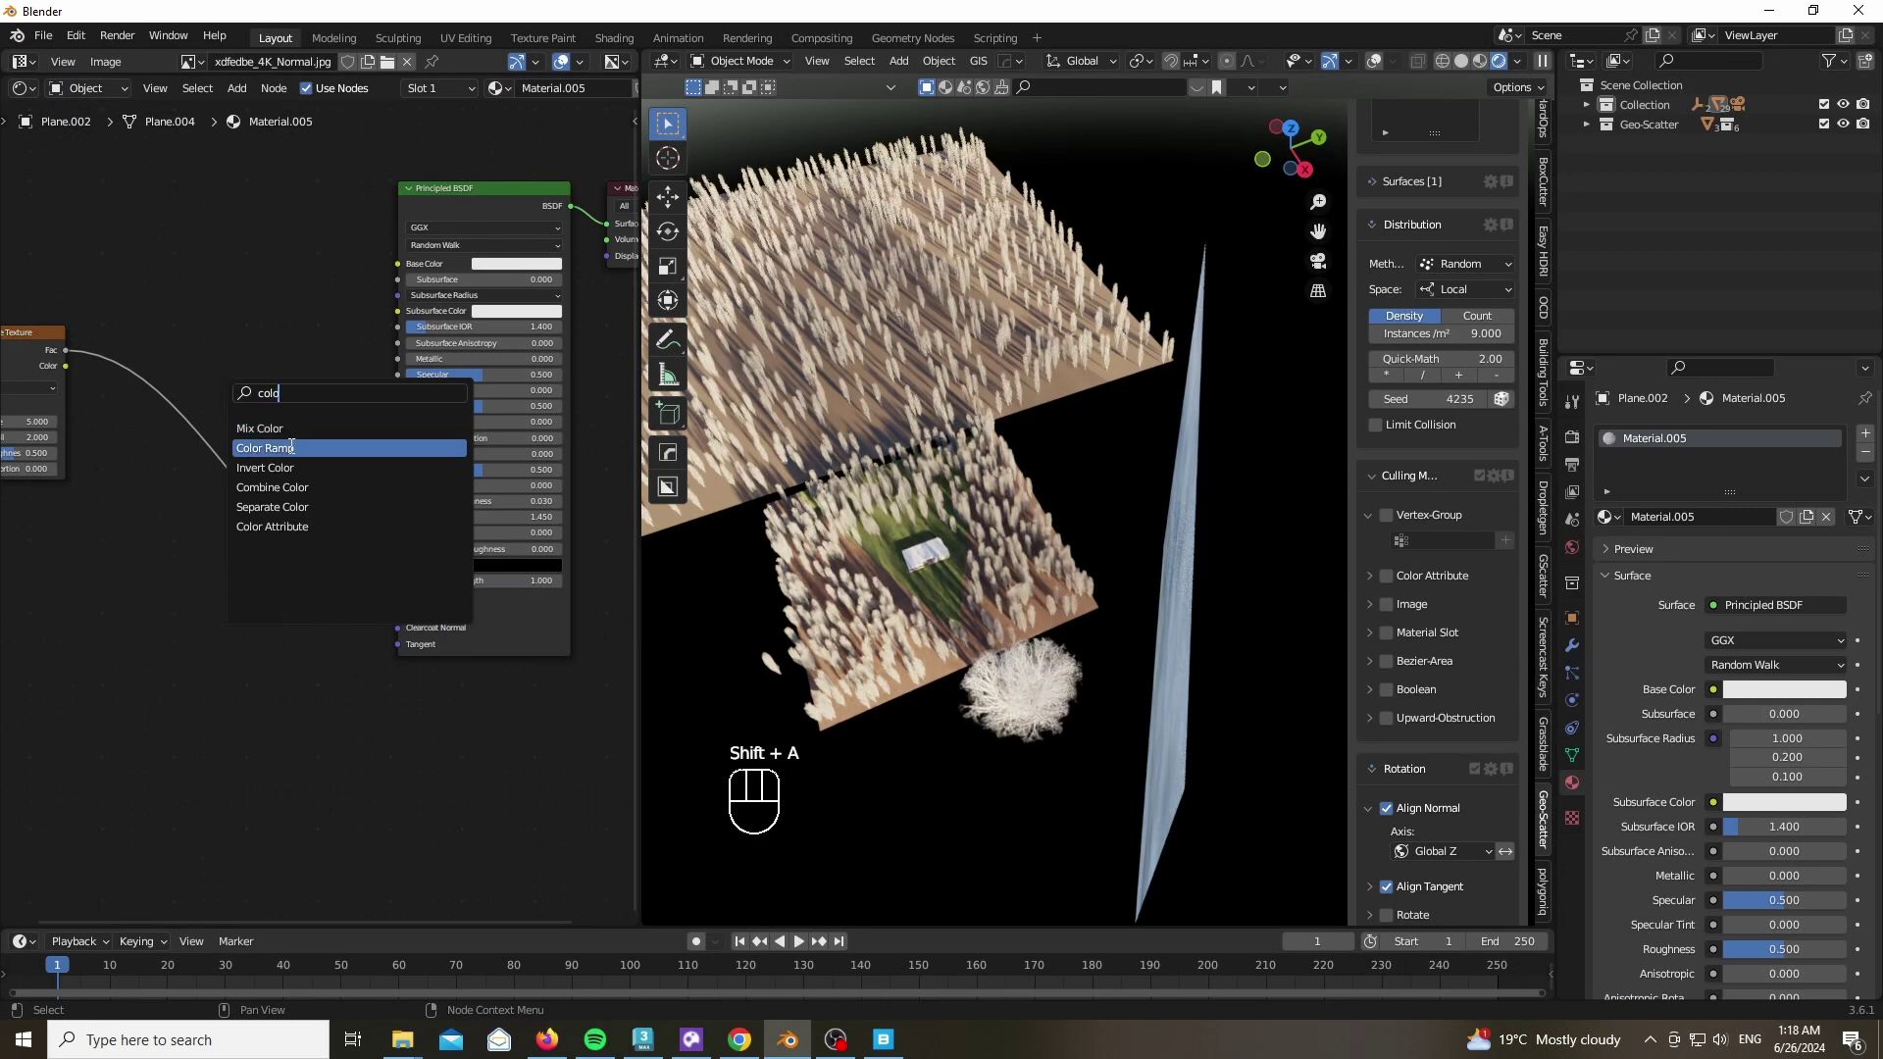
Drop a Color Ramp on the noise link and tighten its black-to-white stops for sharp shadow contrast
drag(180, 538, 367, 538)
drag(368, 543, 301, 543)
drag(226, 541, 263, 540)
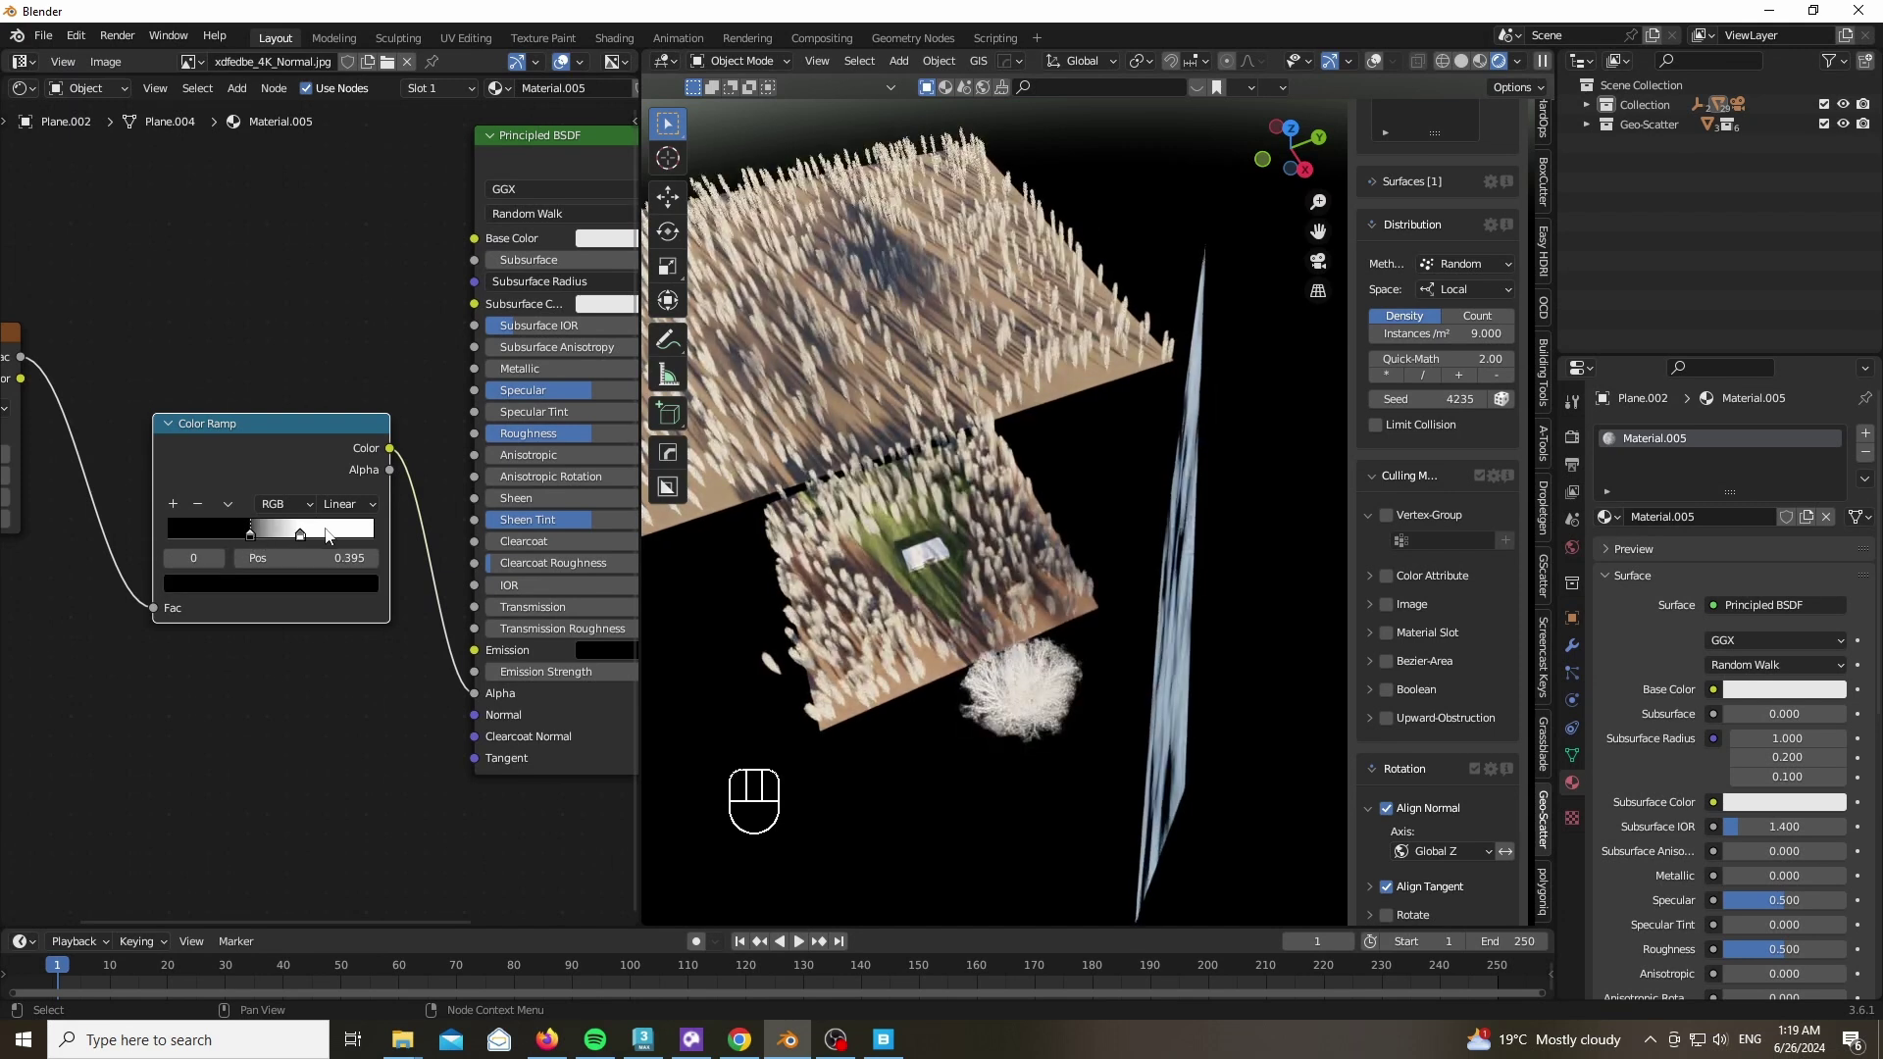
drag(306, 545, 250, 544)
click(257, 544)
key(KP_0)
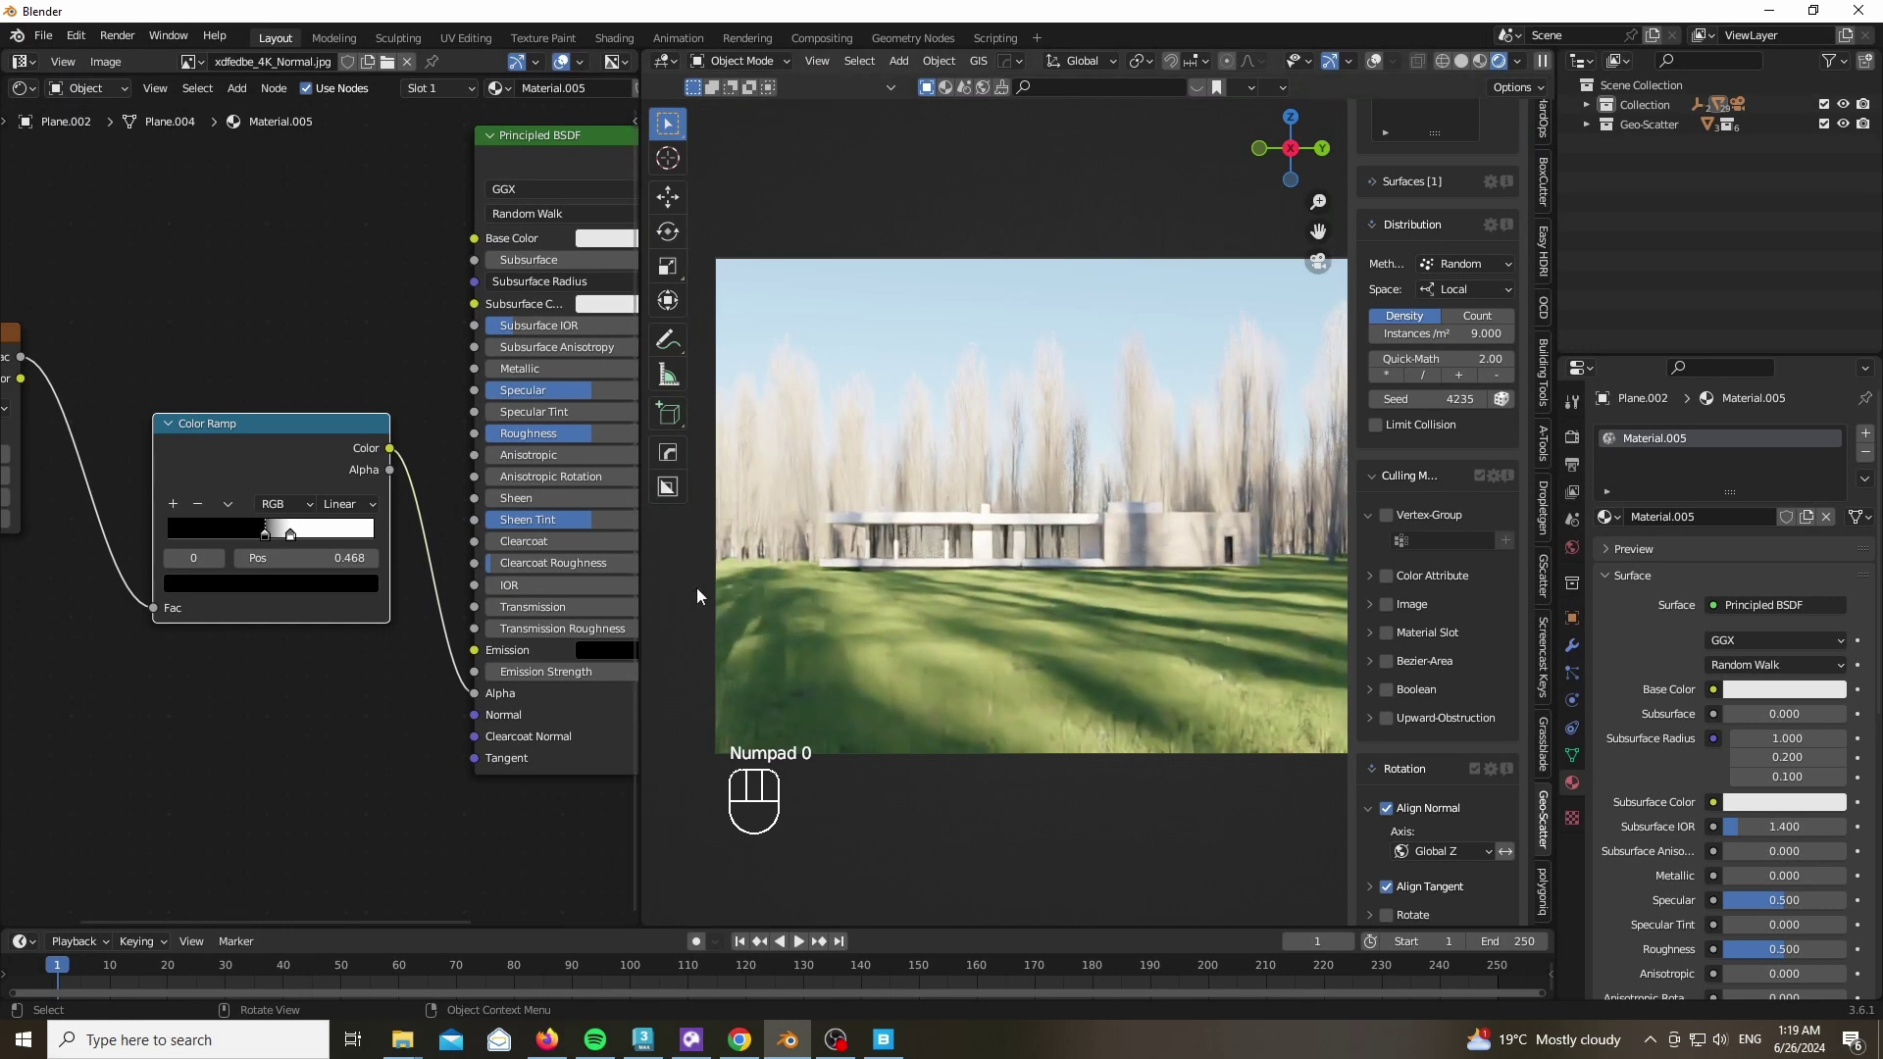
Nudge the white ramp stop and adjust the Noise Texture scale for the dappled shadows
key(g)
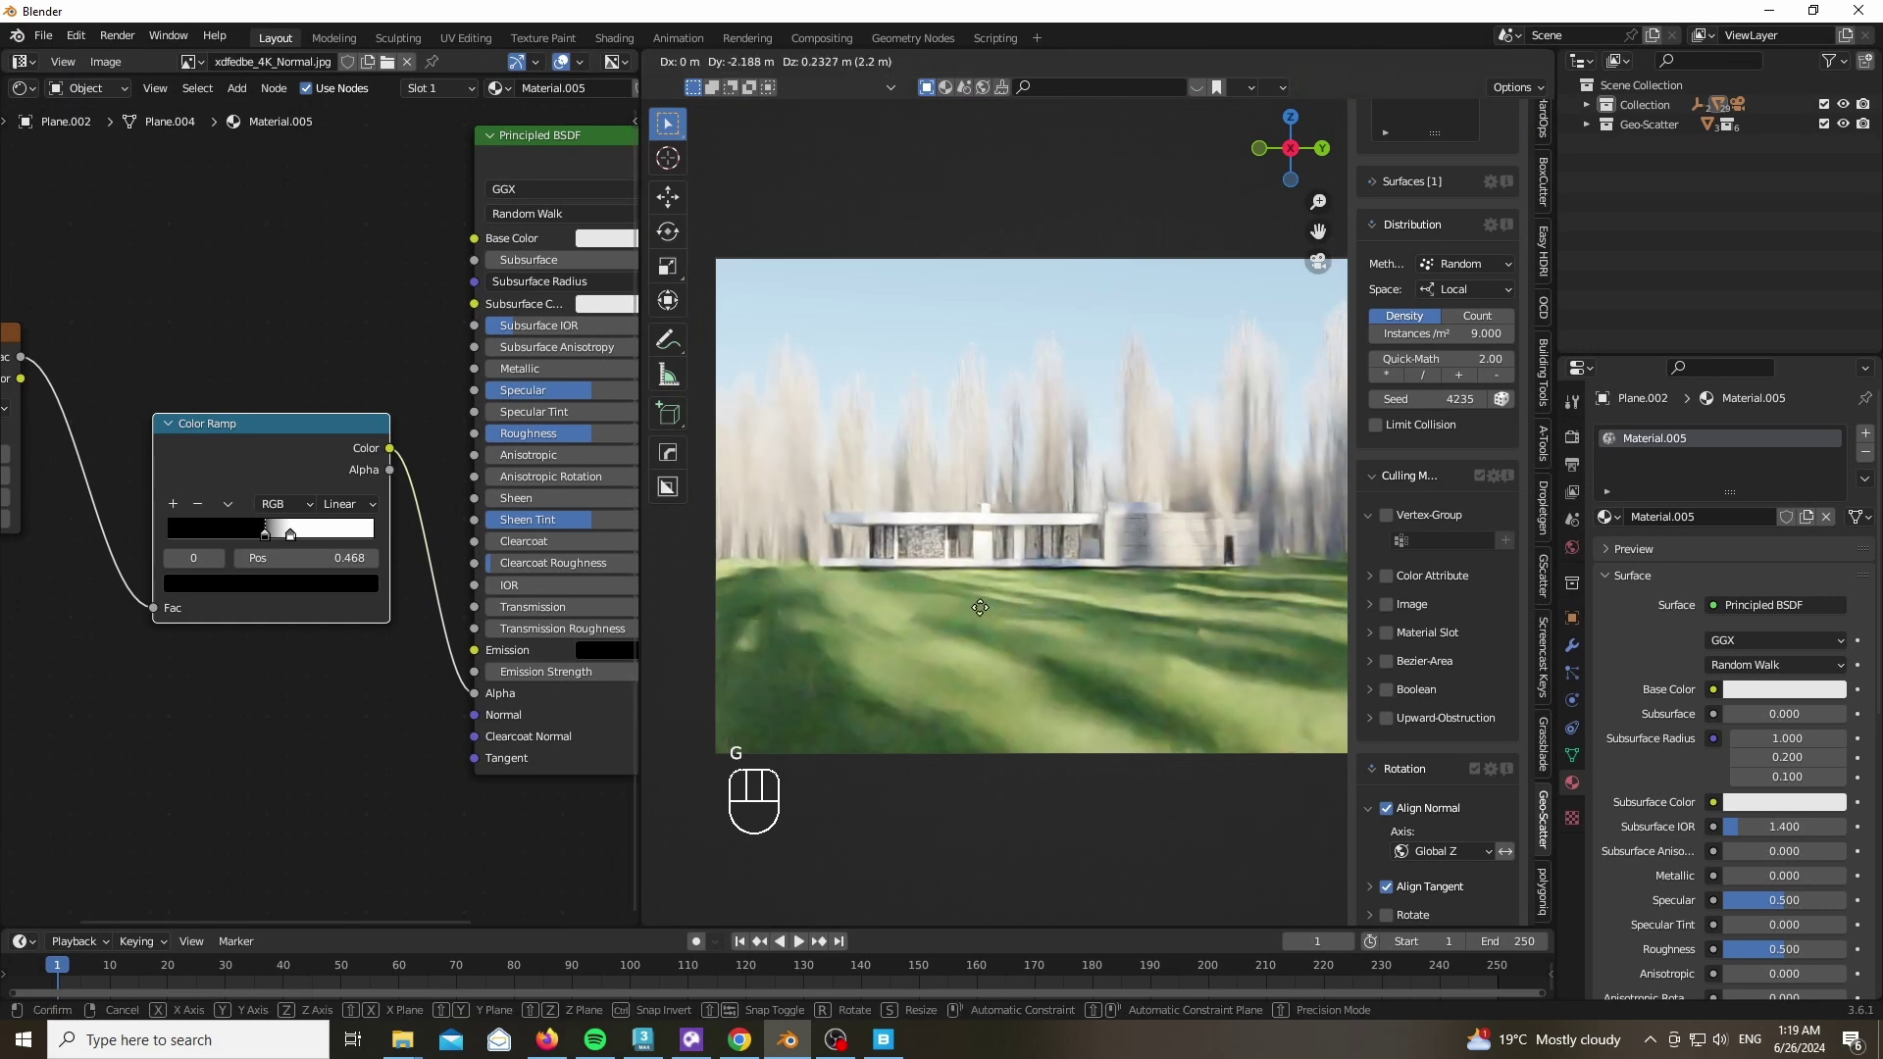
click(297, 544)
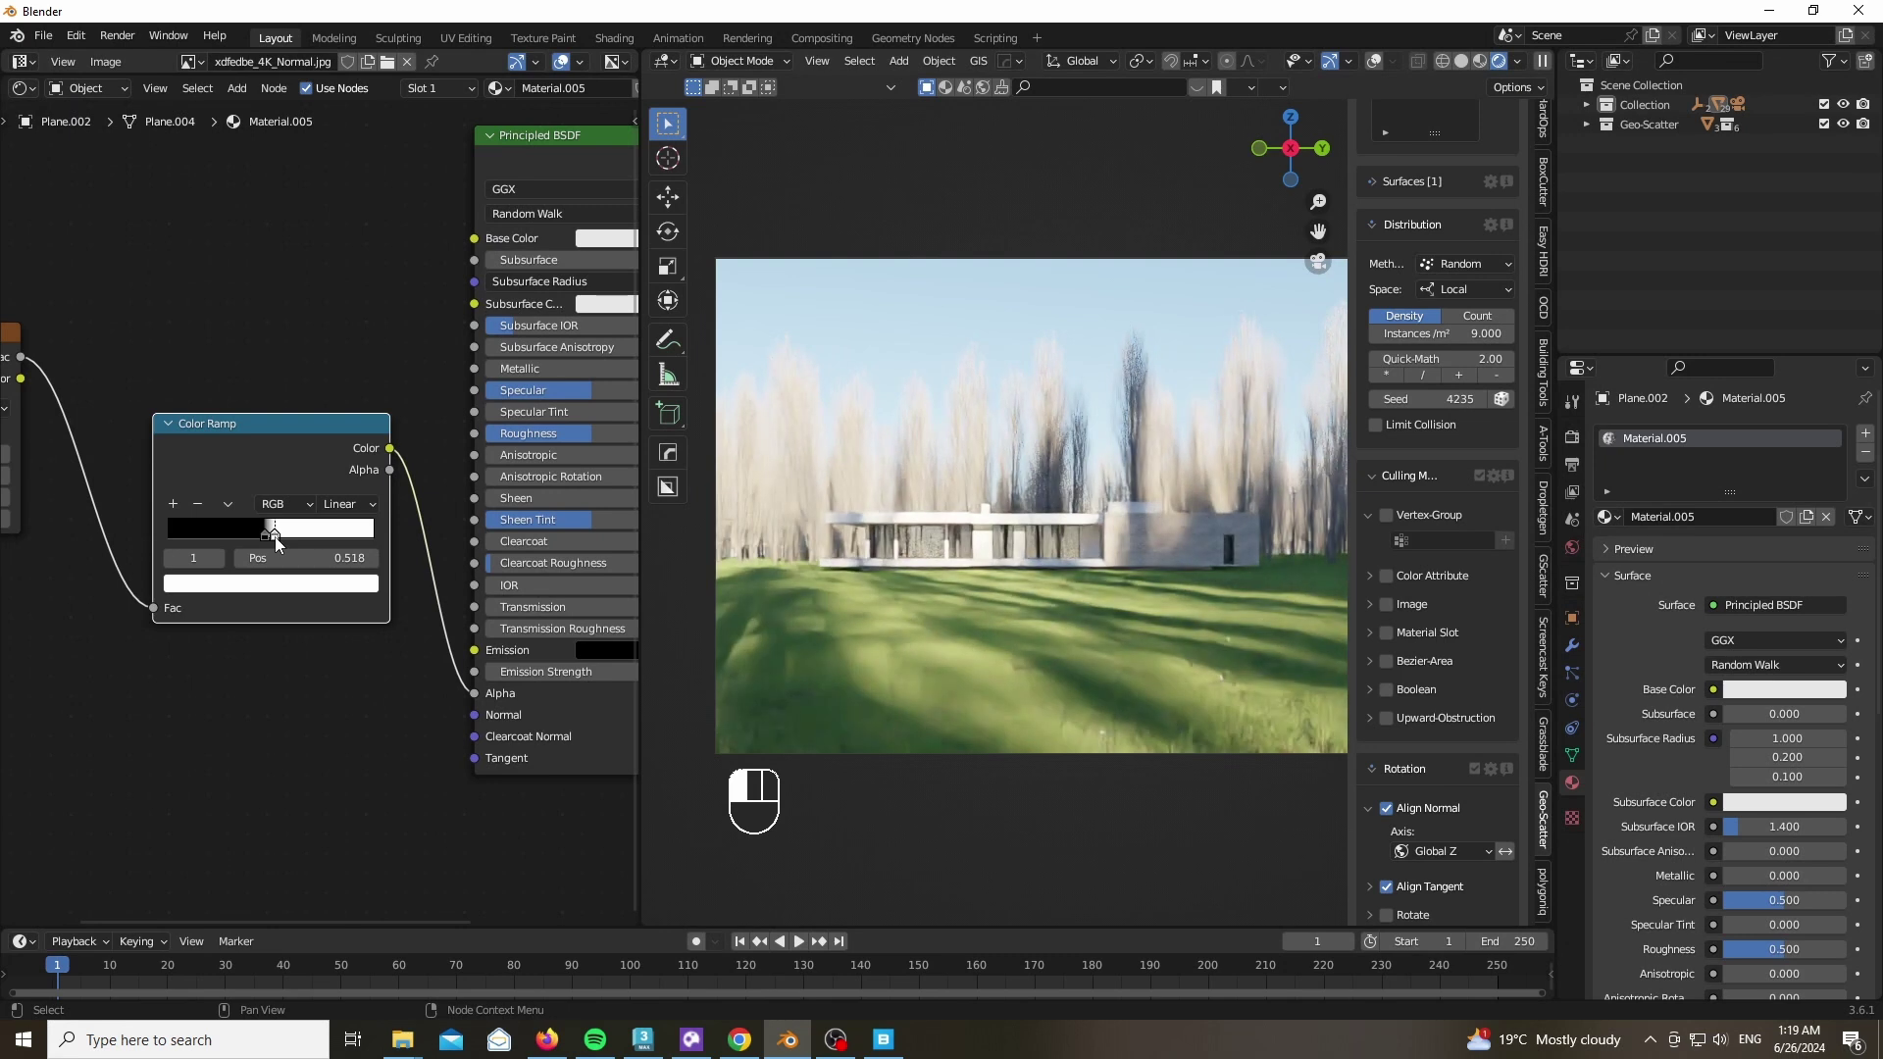
key(n)
click(252, 351)
drag(171, 355, 164, 196)
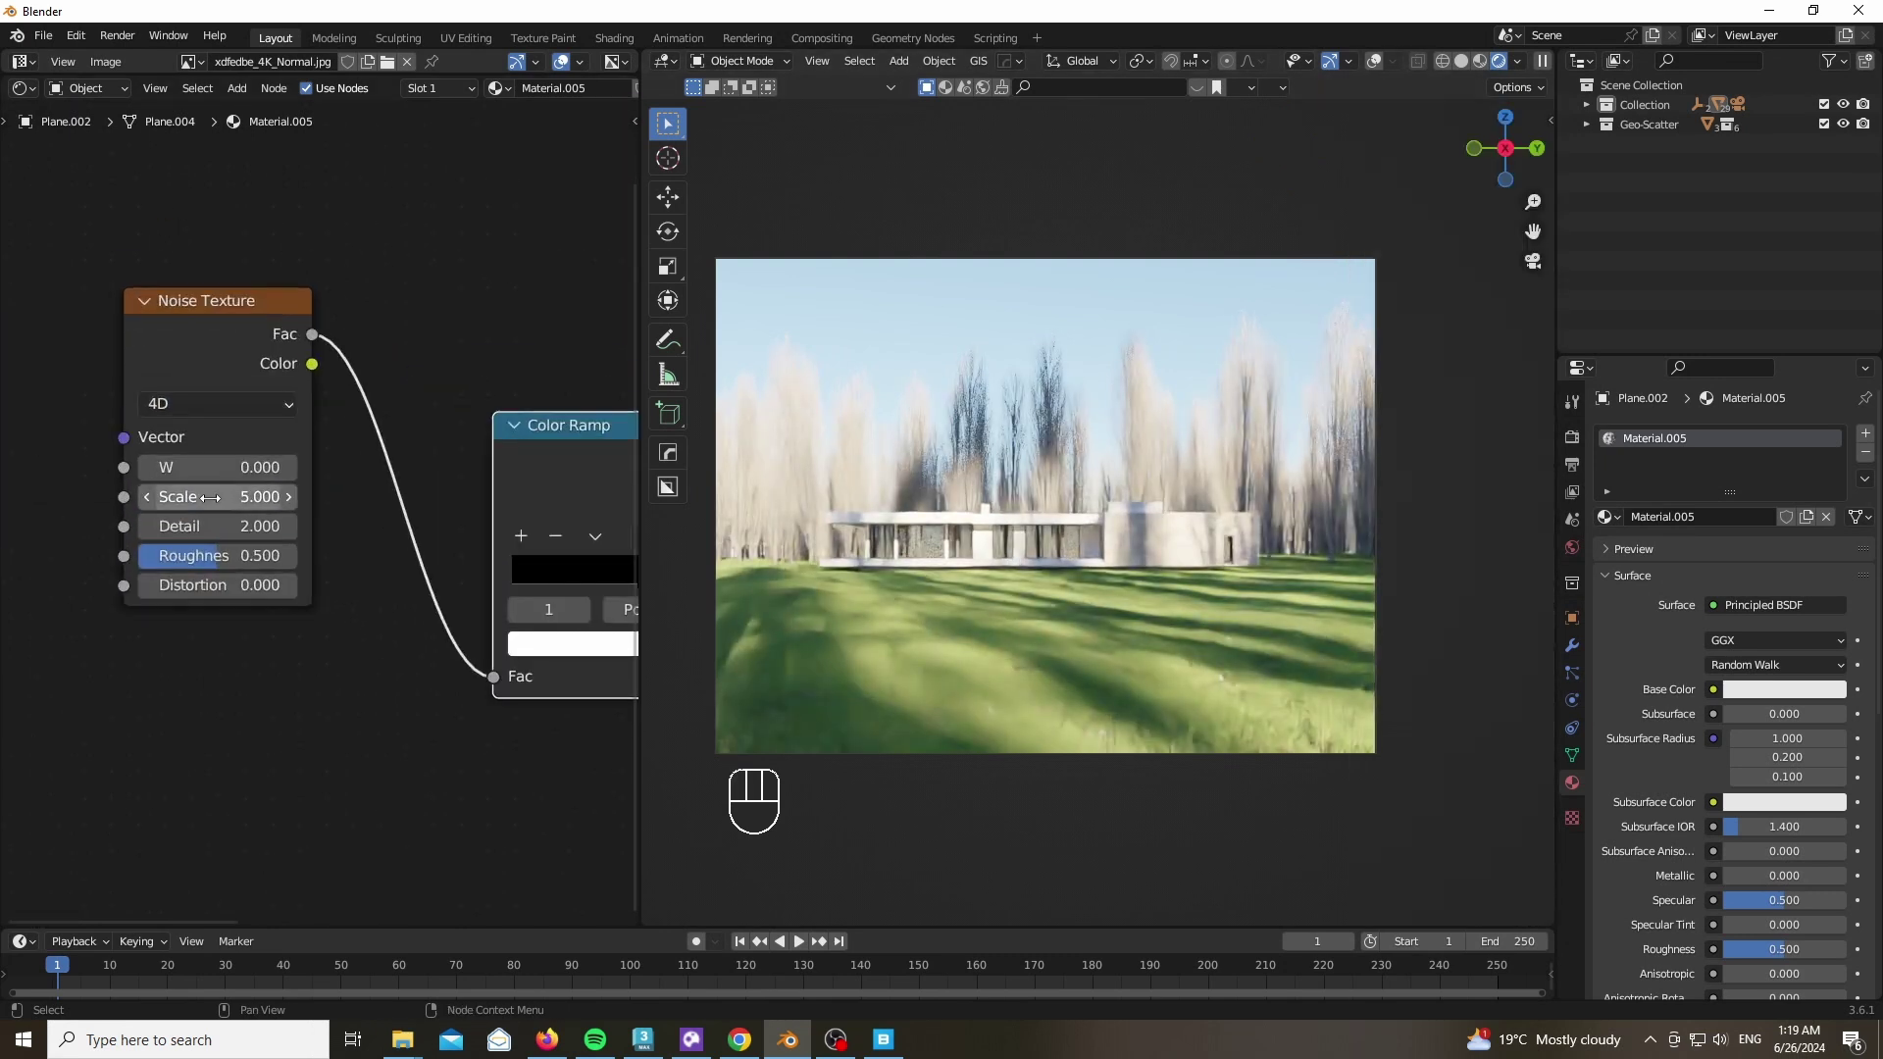
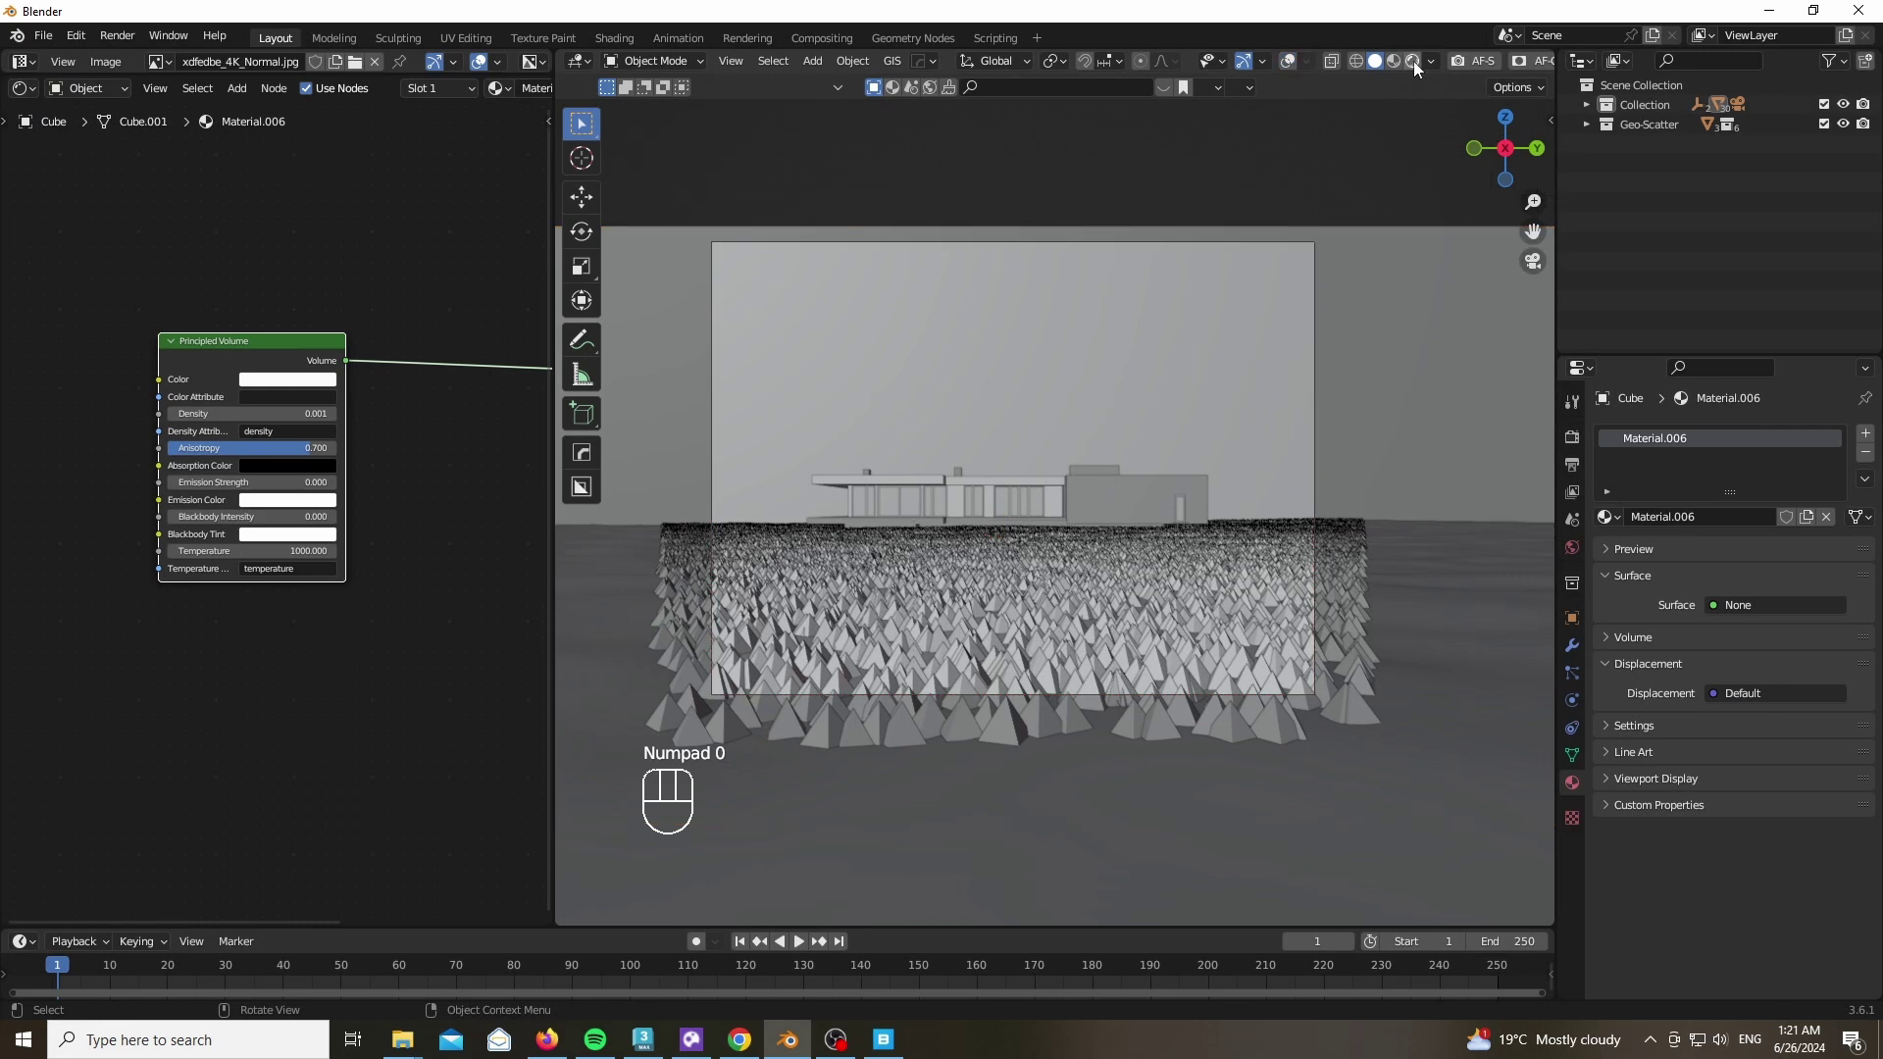
Move the view in among the trees to judge the fog volume
drag(1166, 453, 1091, 443)
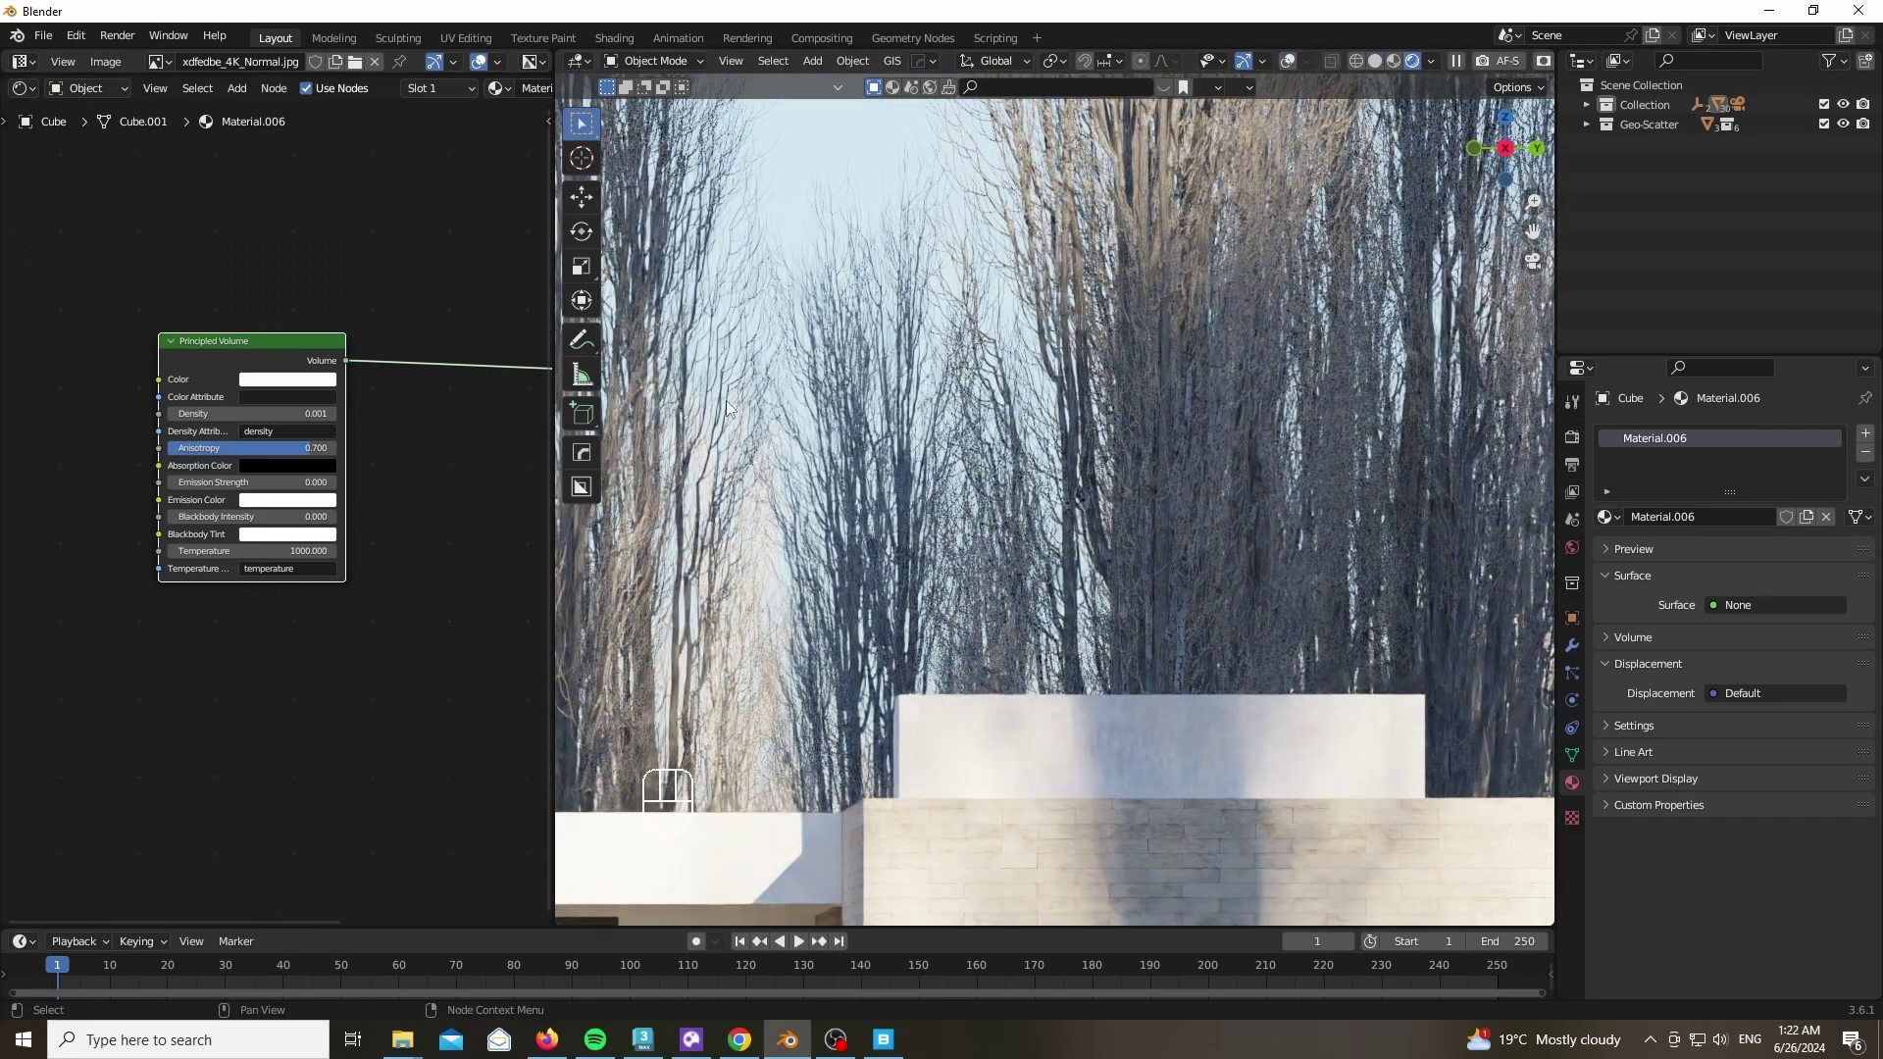
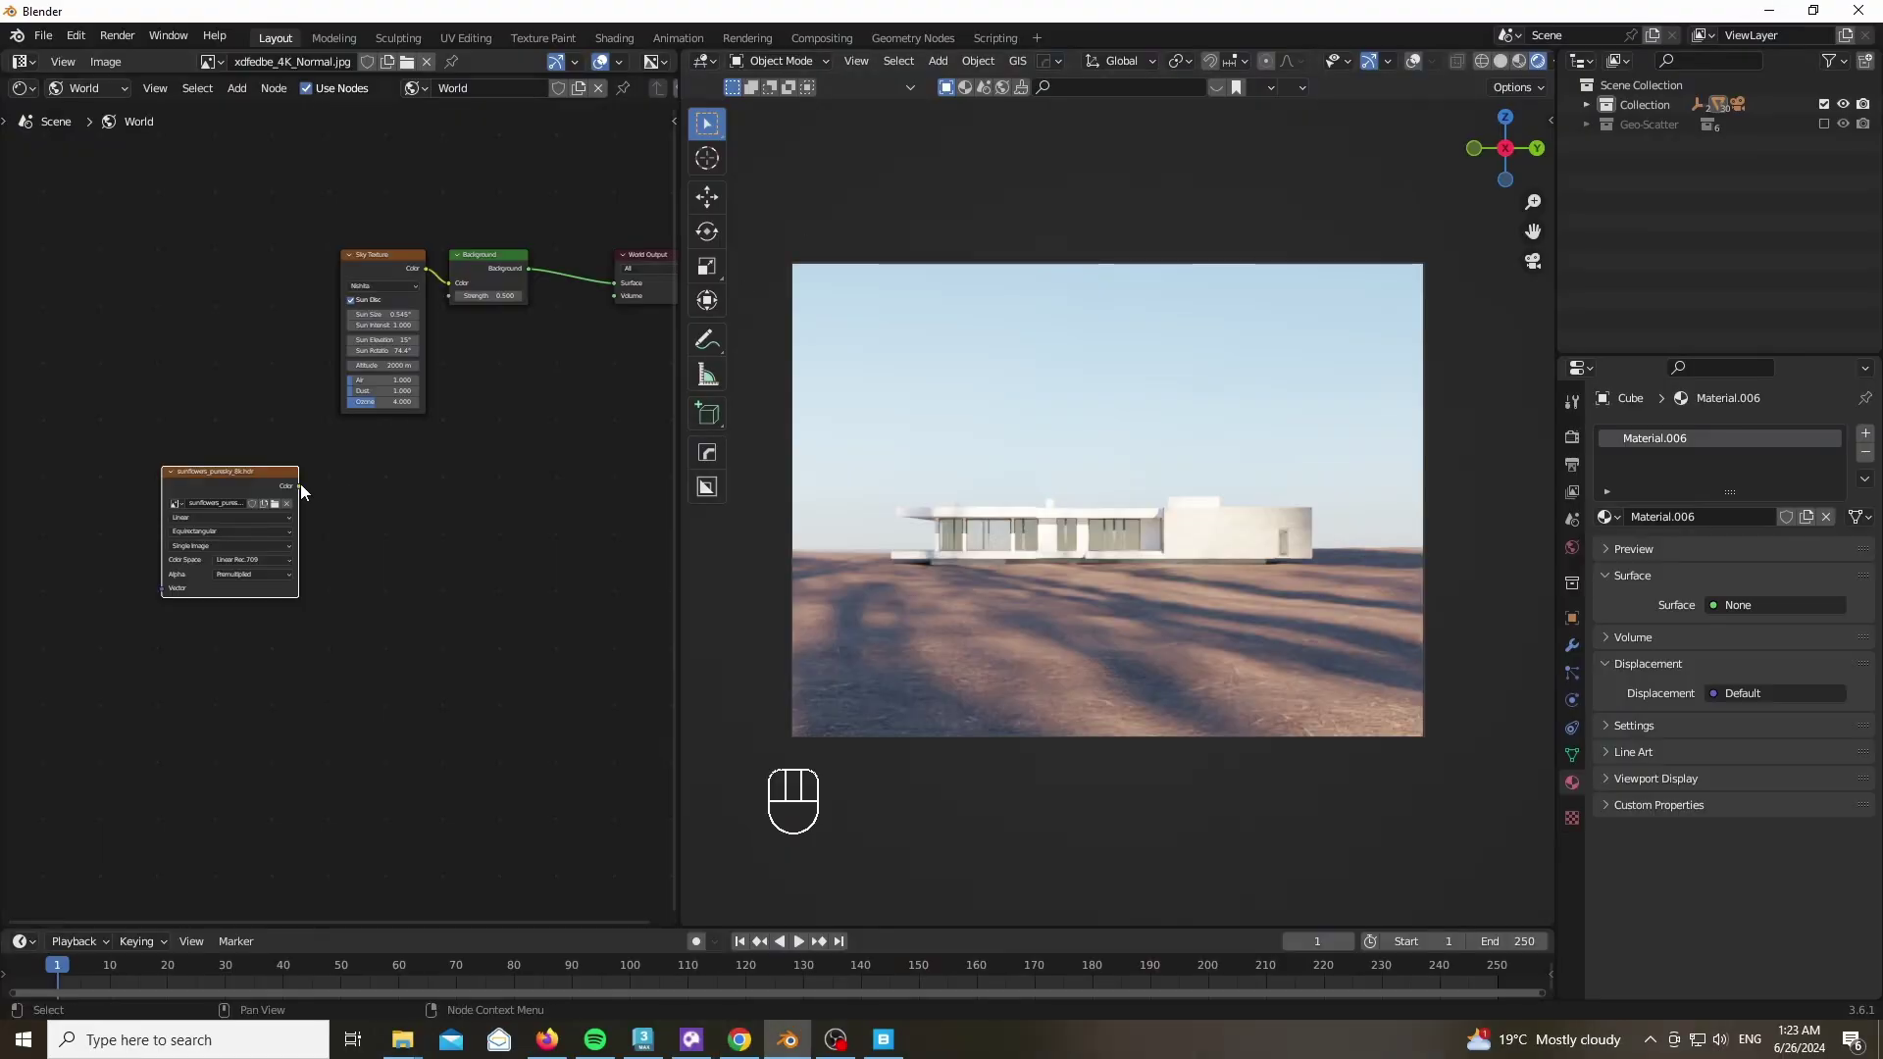
Connect the sunflowers_puresky_8k.hdr Environment Texture to the World Output and search for a Mapping node
drag(301, 492, 463, 383)
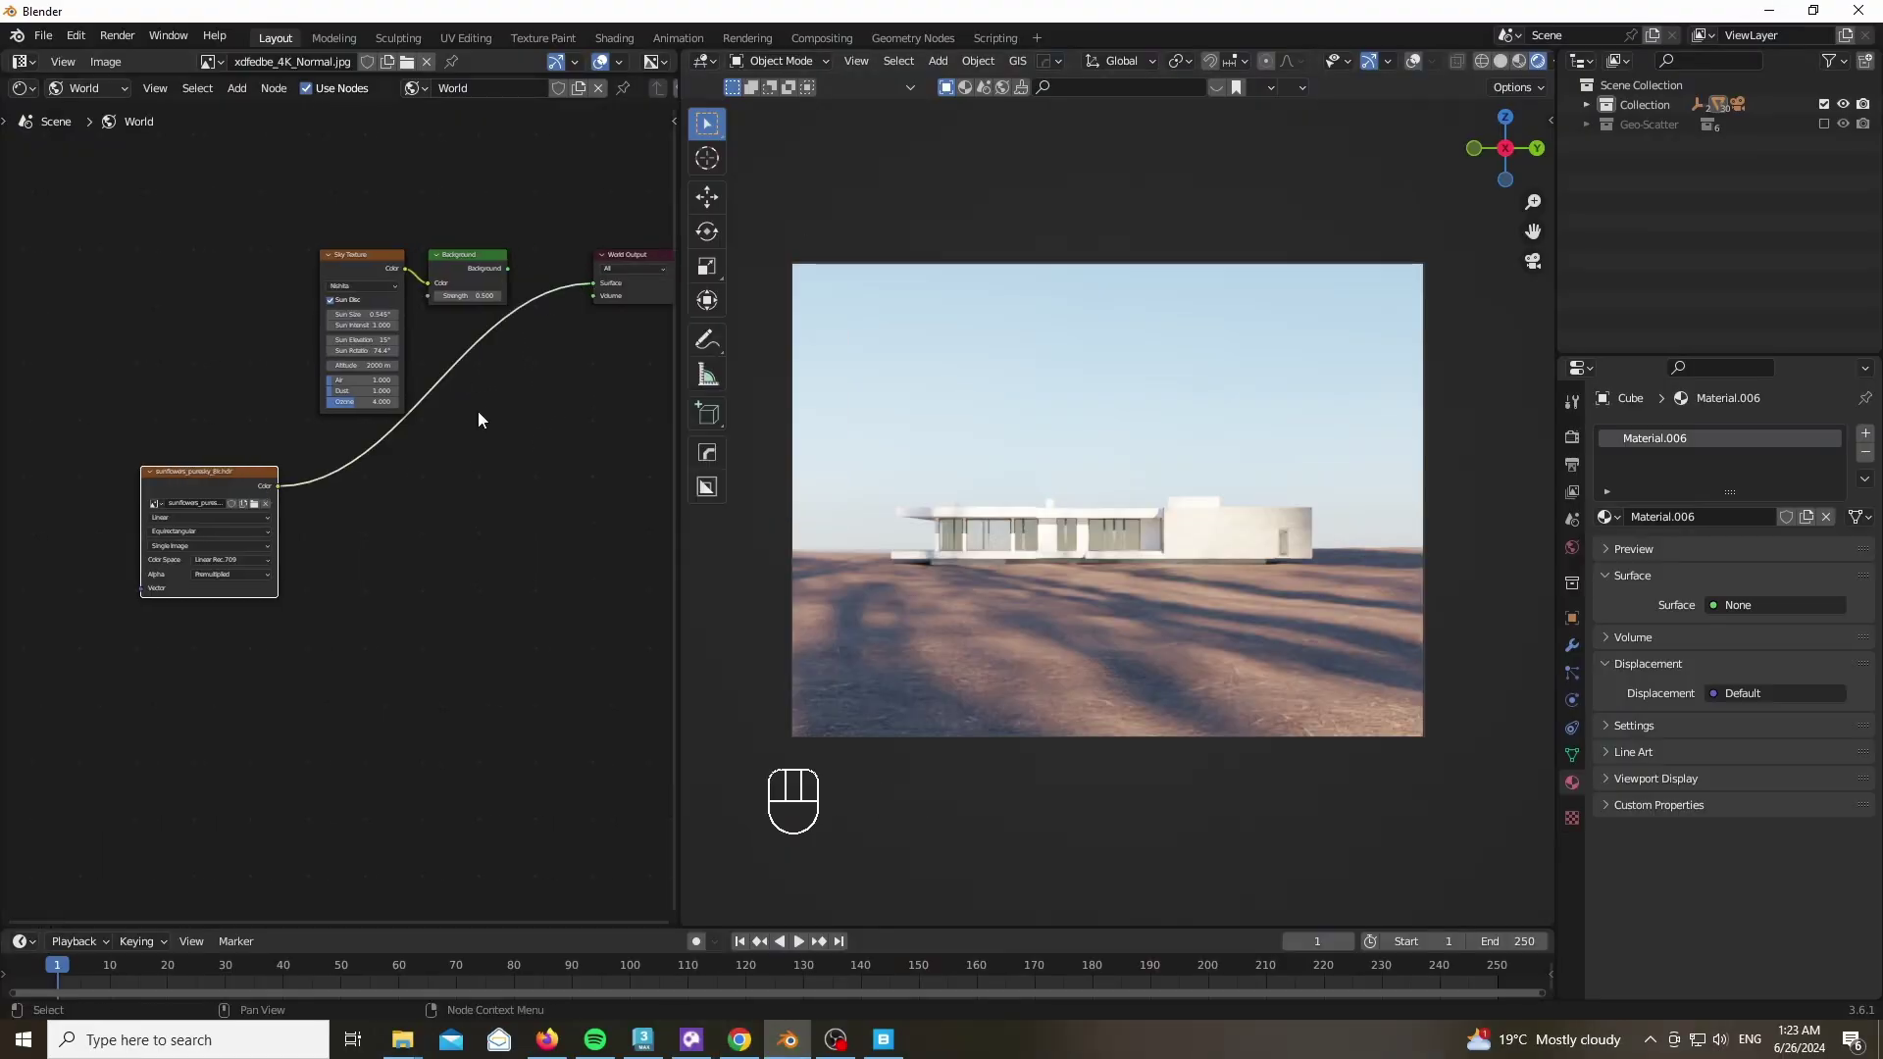
key(shift+a)
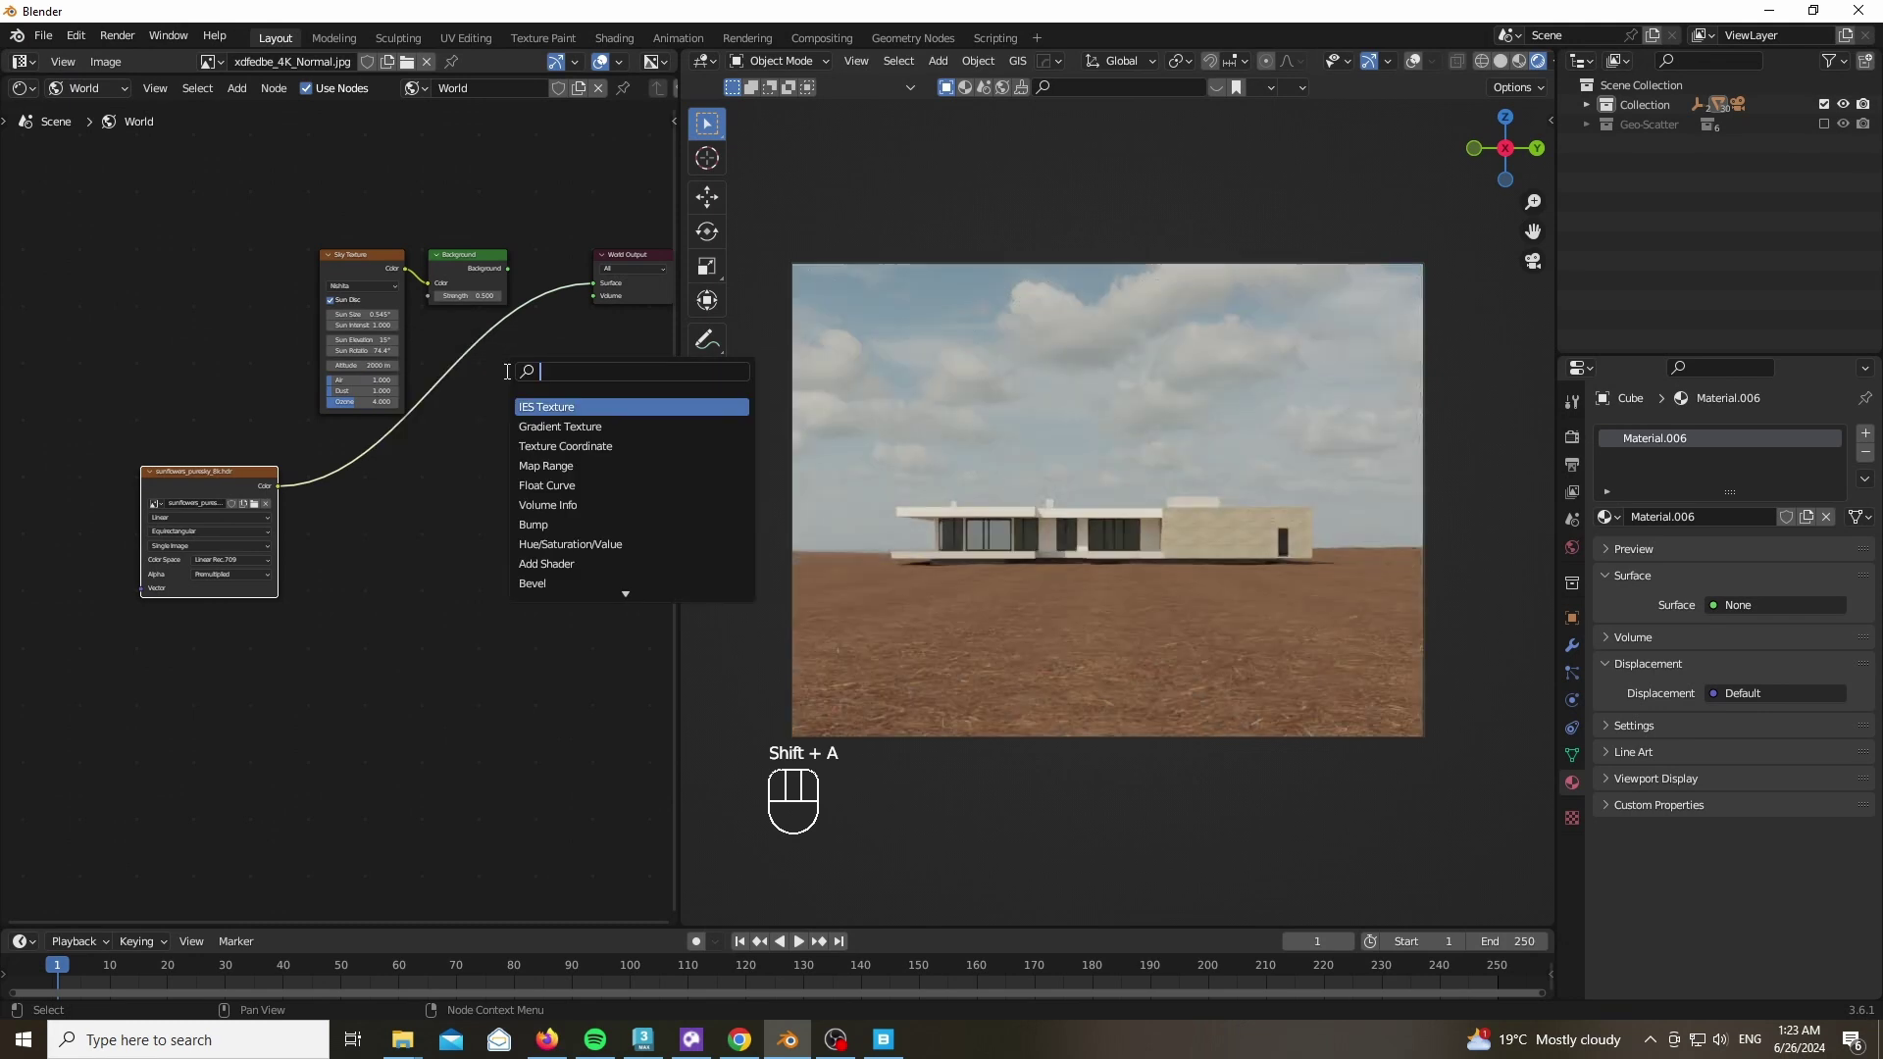
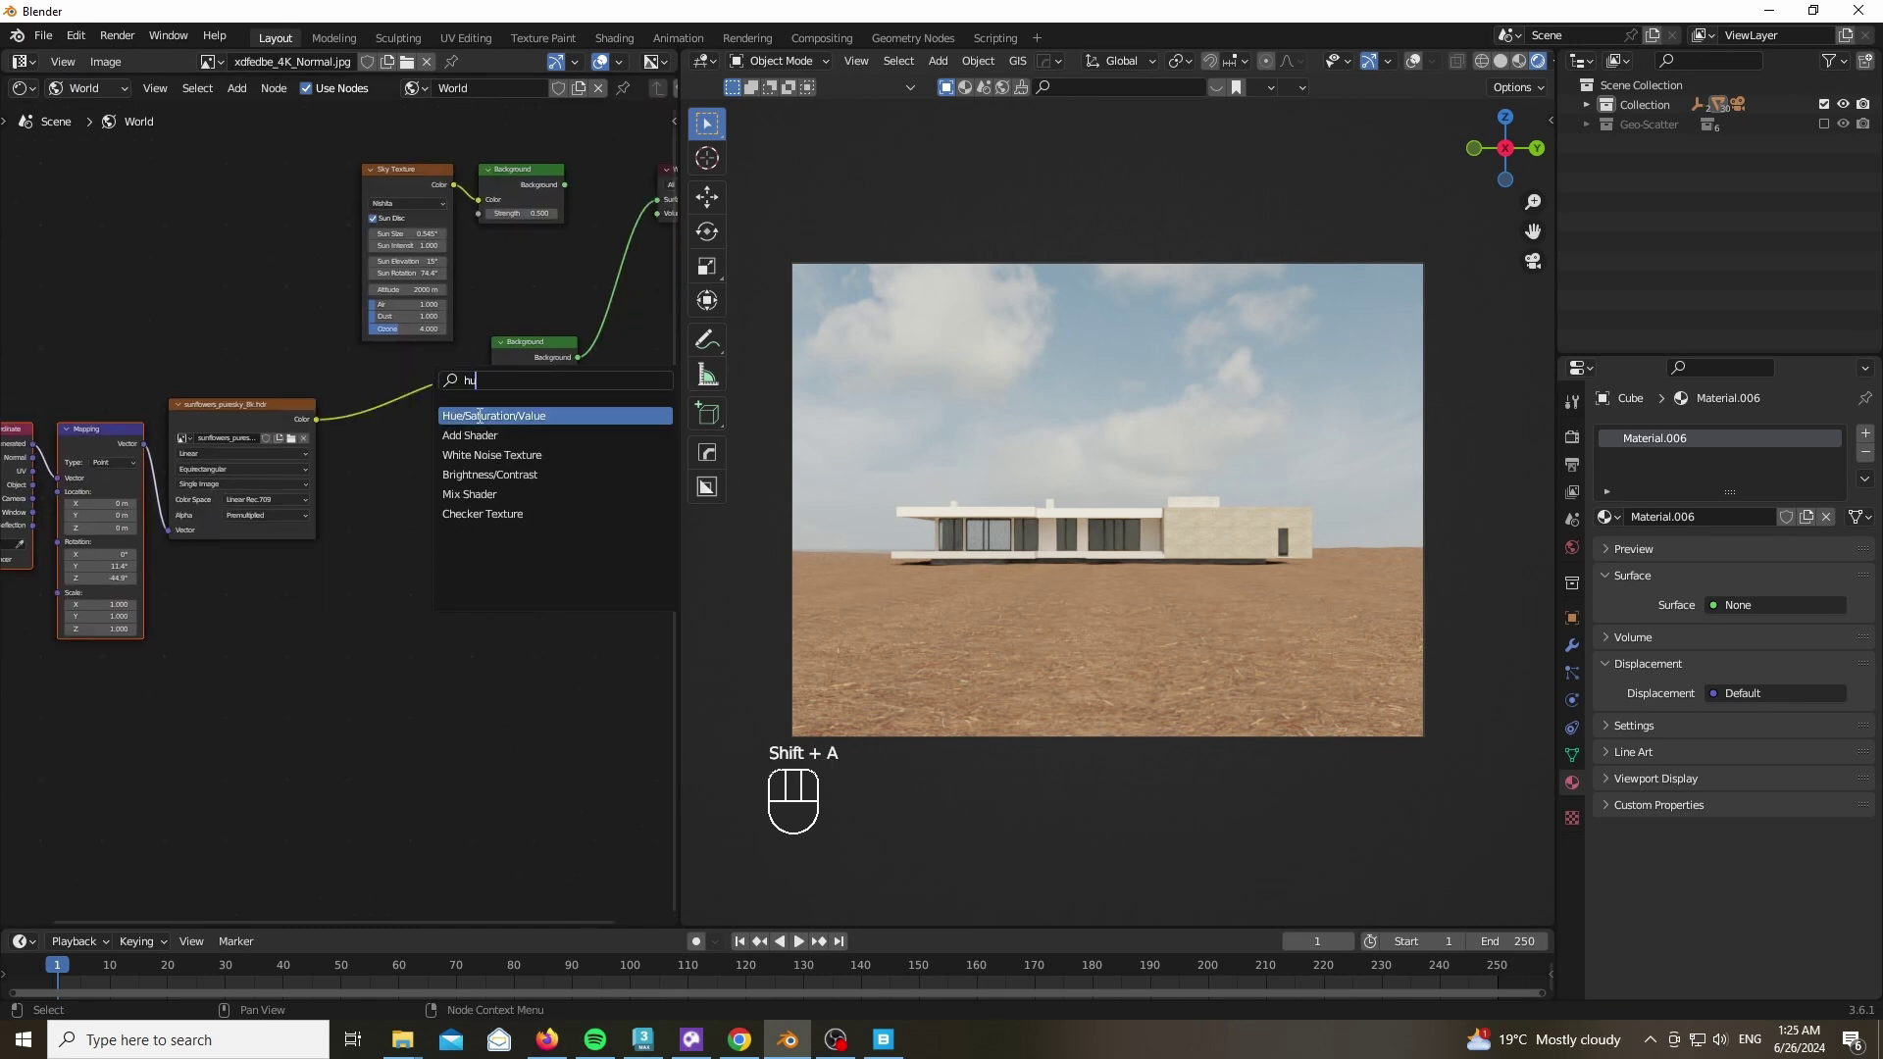
Insert a Hue/Saturation/Value node between the HDRI and its Background, raising Saturation to 1.2
click(415, 412)
drag(453, 361, 439, 508)
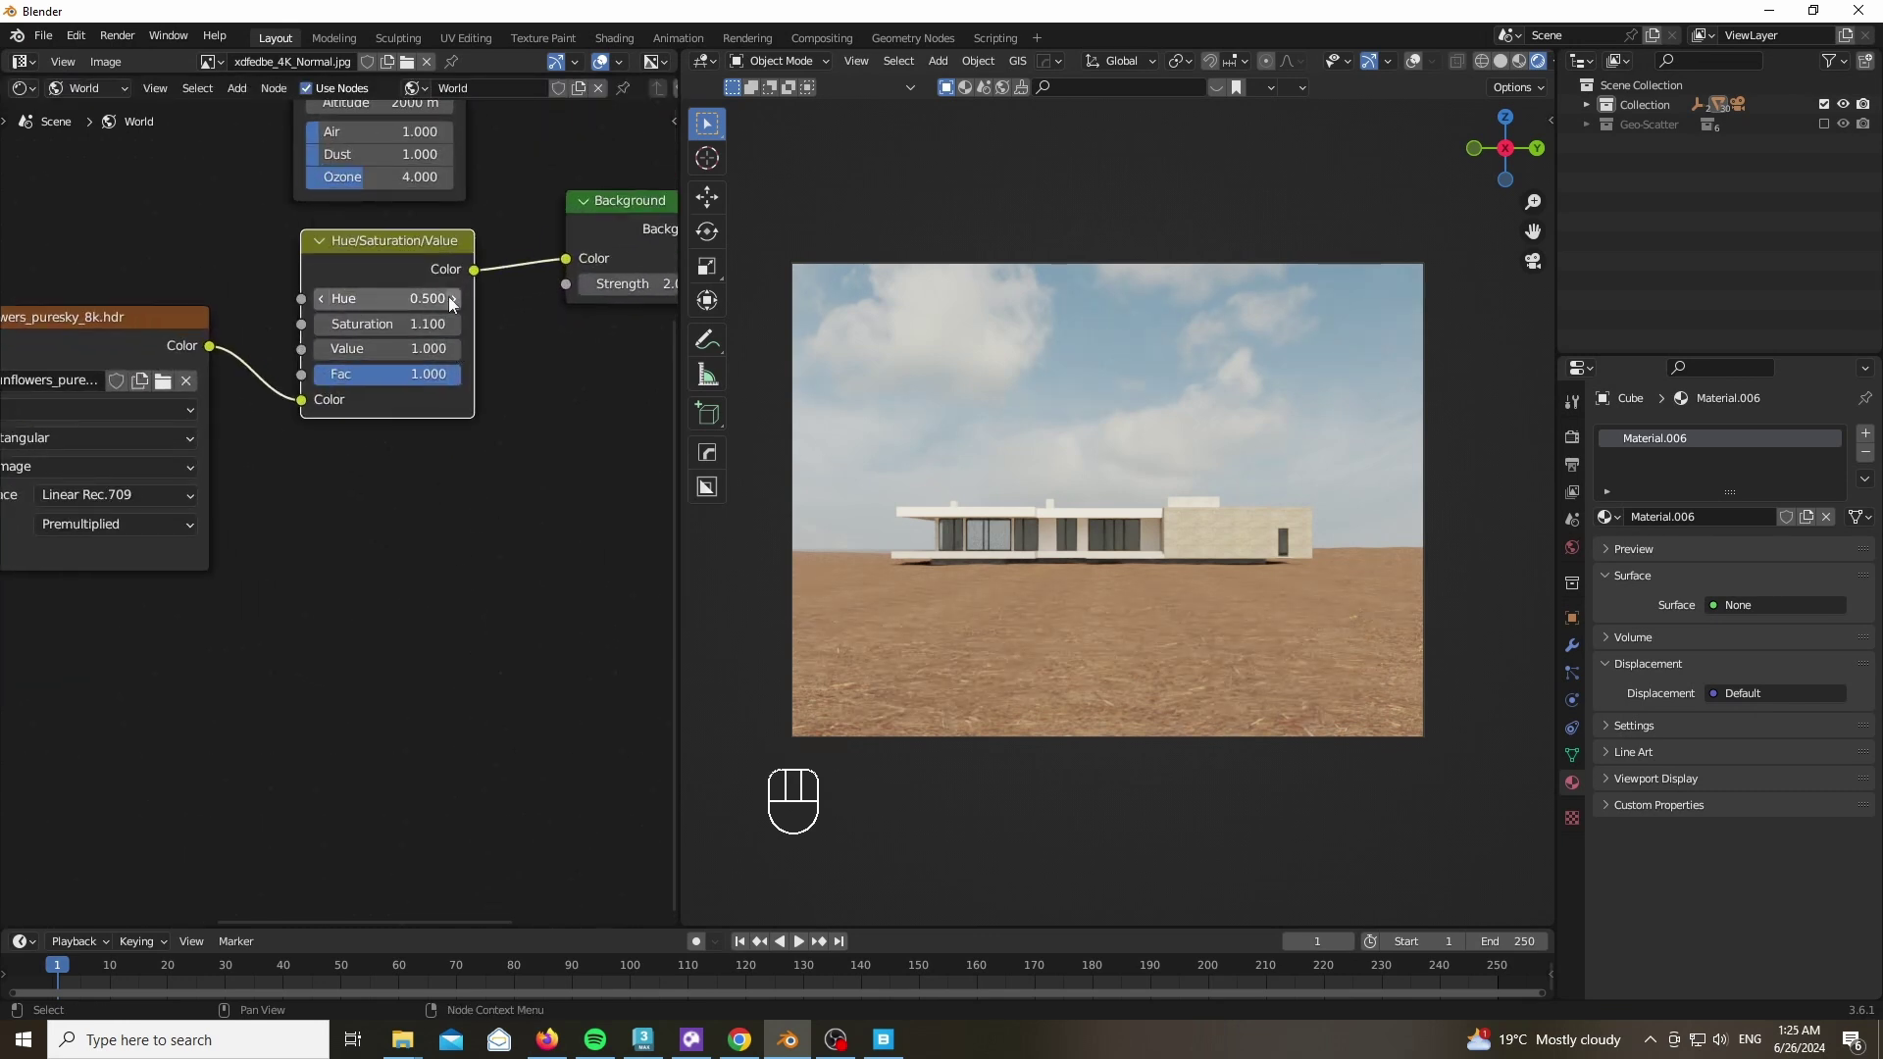
click(459, 330)
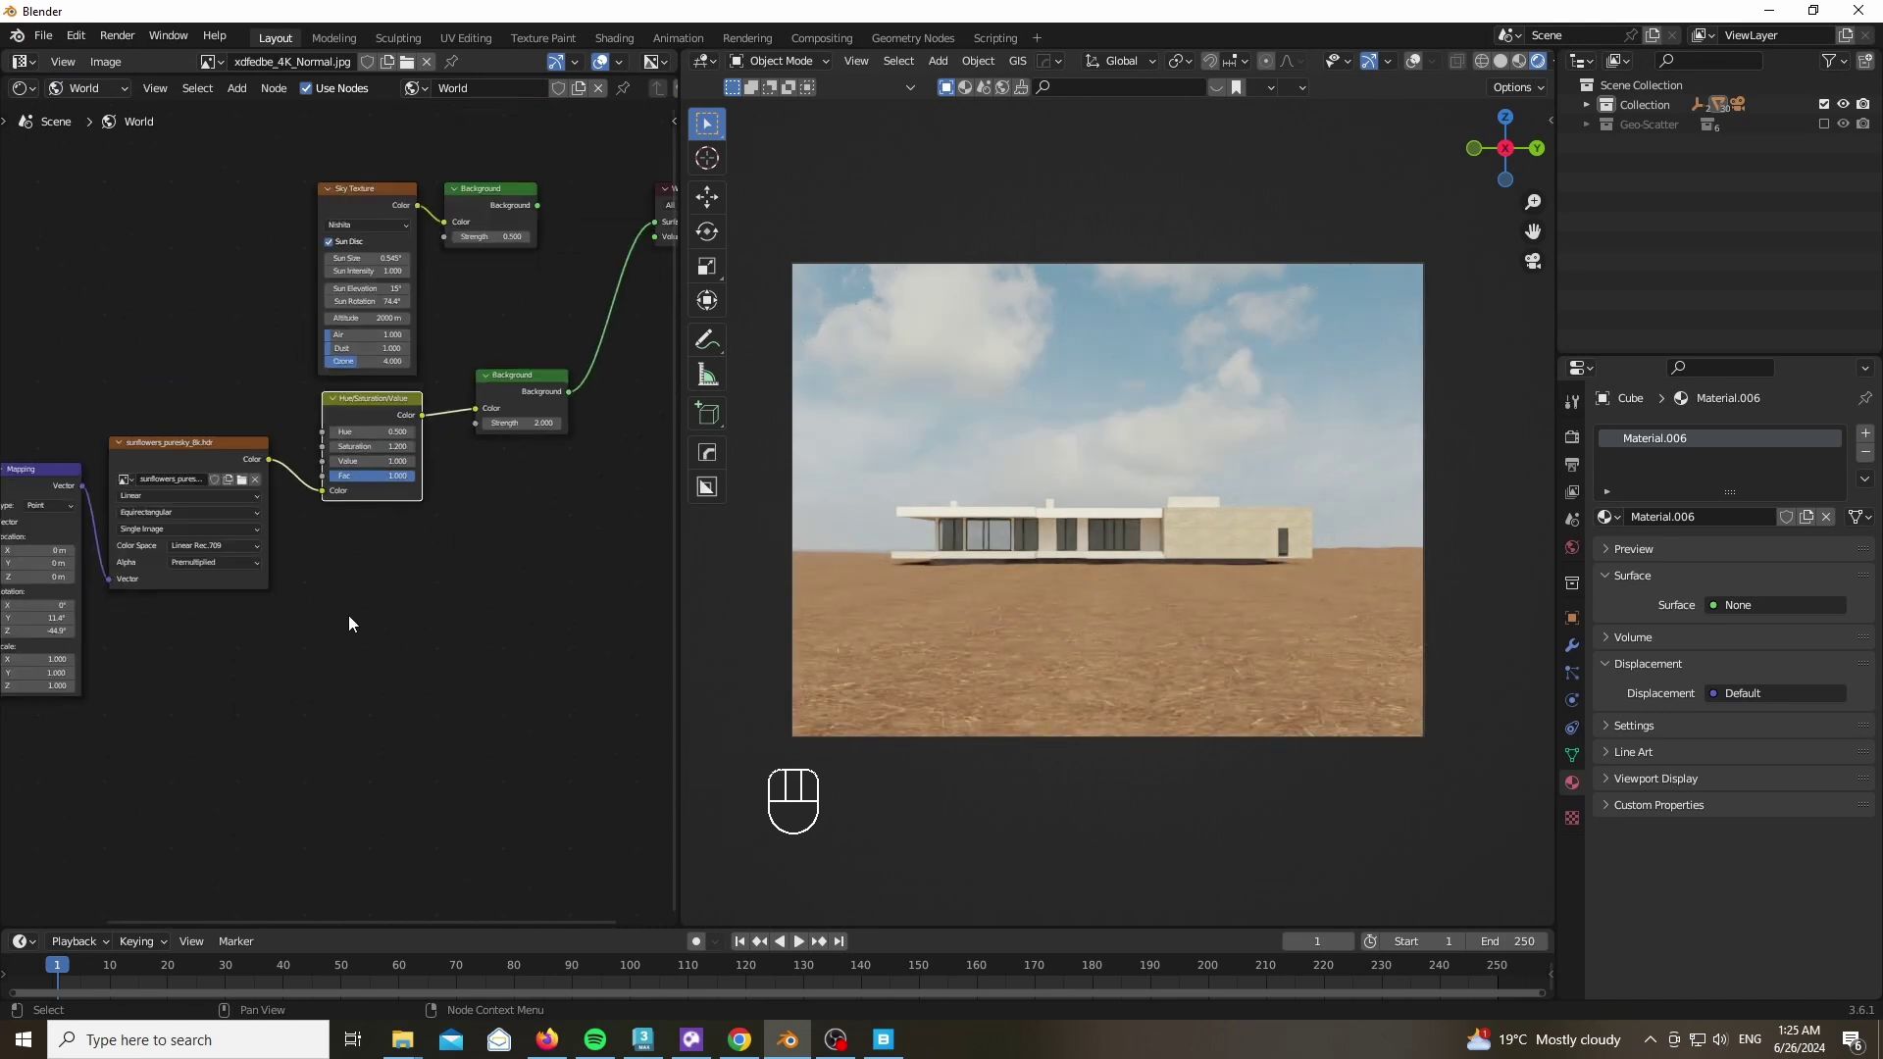
drag(517, 271, 545, 257)
drag(413, 243, 506, 291)
key(g)
key(shift+a)
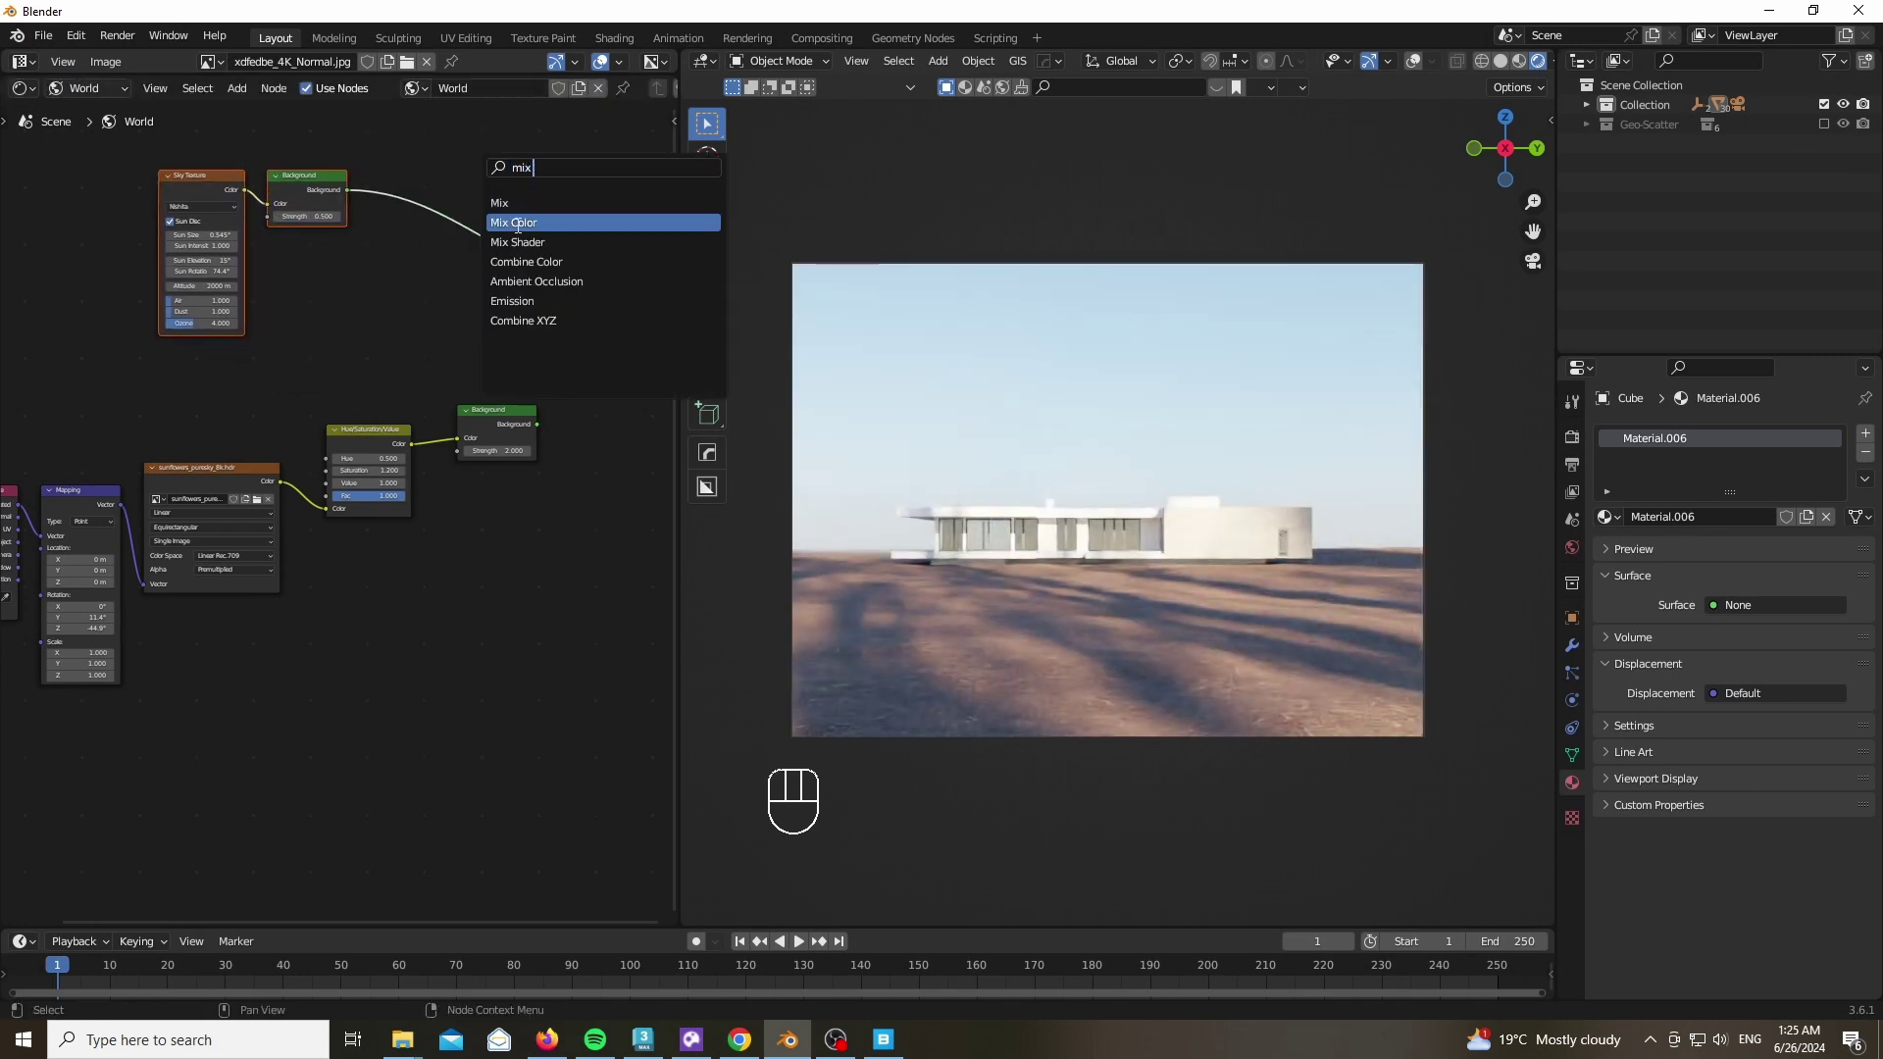
Add a Mix Shader before World Output, fed by both the sky and HDRI Background nodes
click(478, 306)
drag(543, 381, 426, 350)
drag(152, 437, 580, 555)
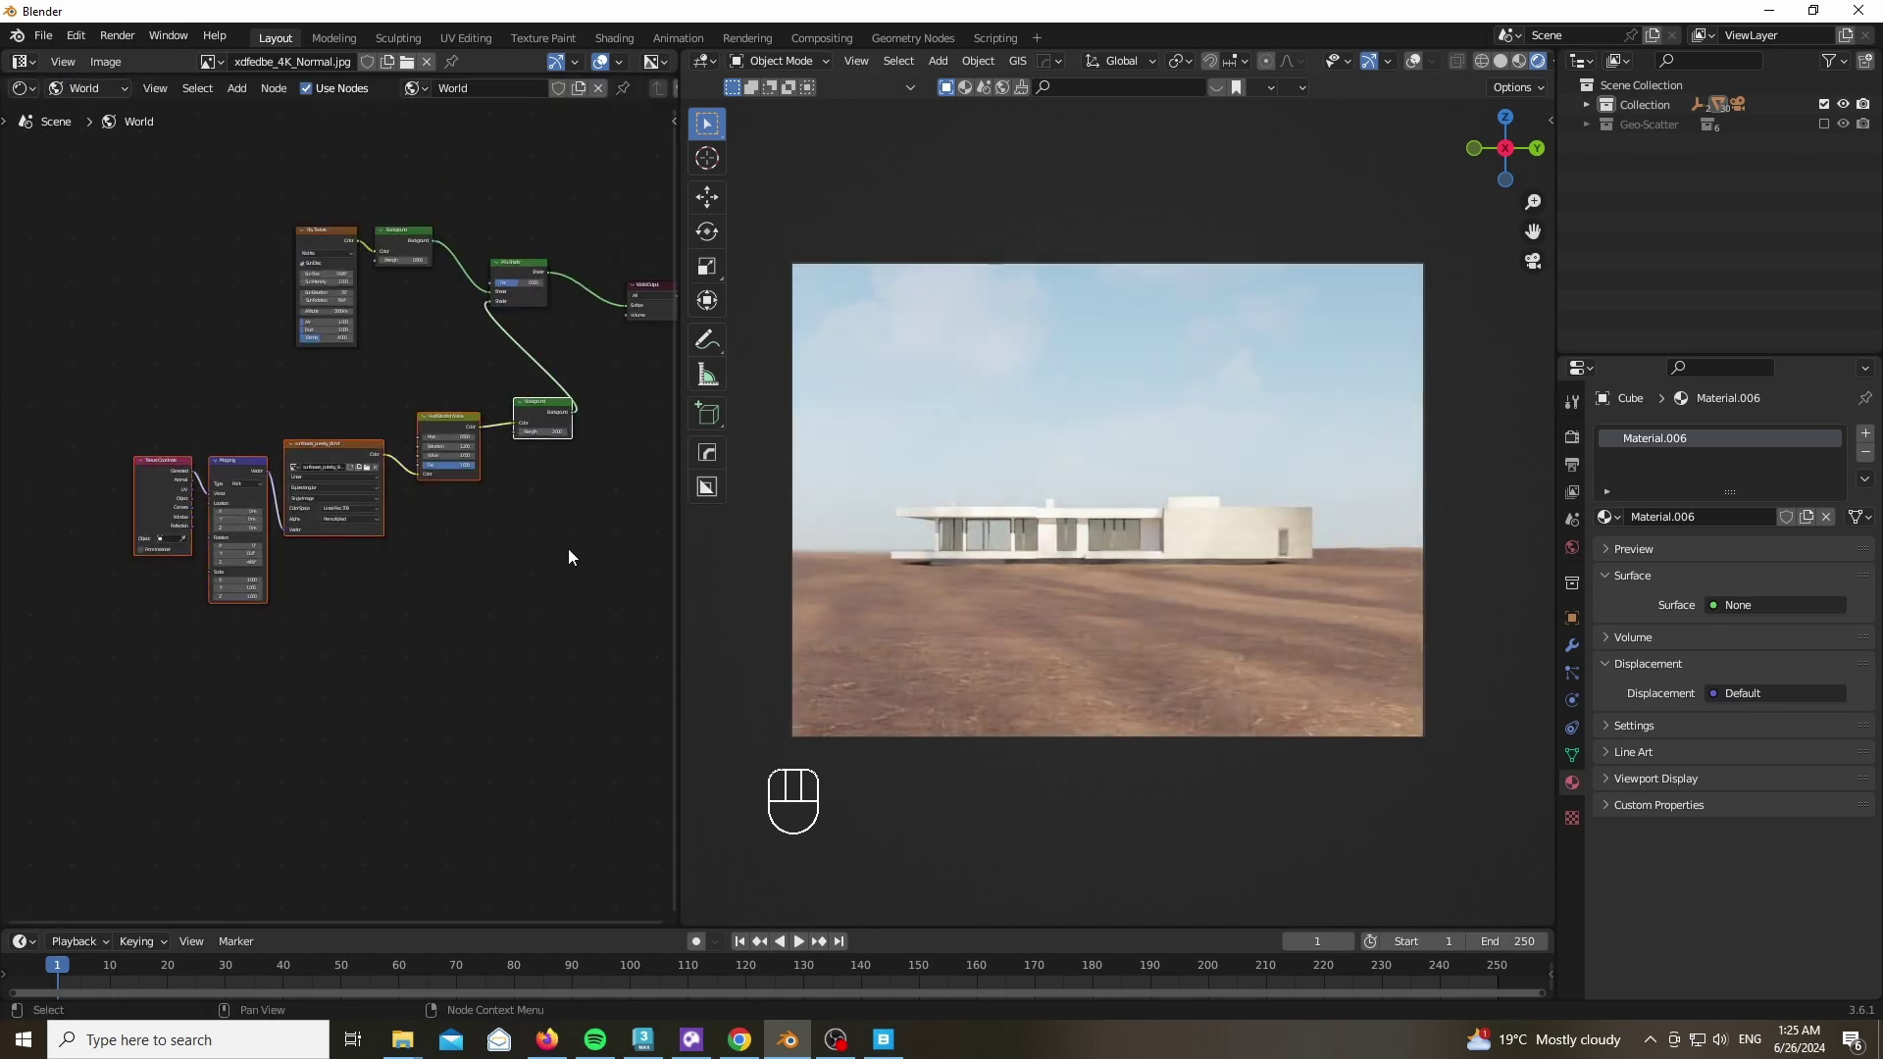
Drive the Mix Shader factor with Light Path's Is Camera Ray output
key(g)
key(shift+a)
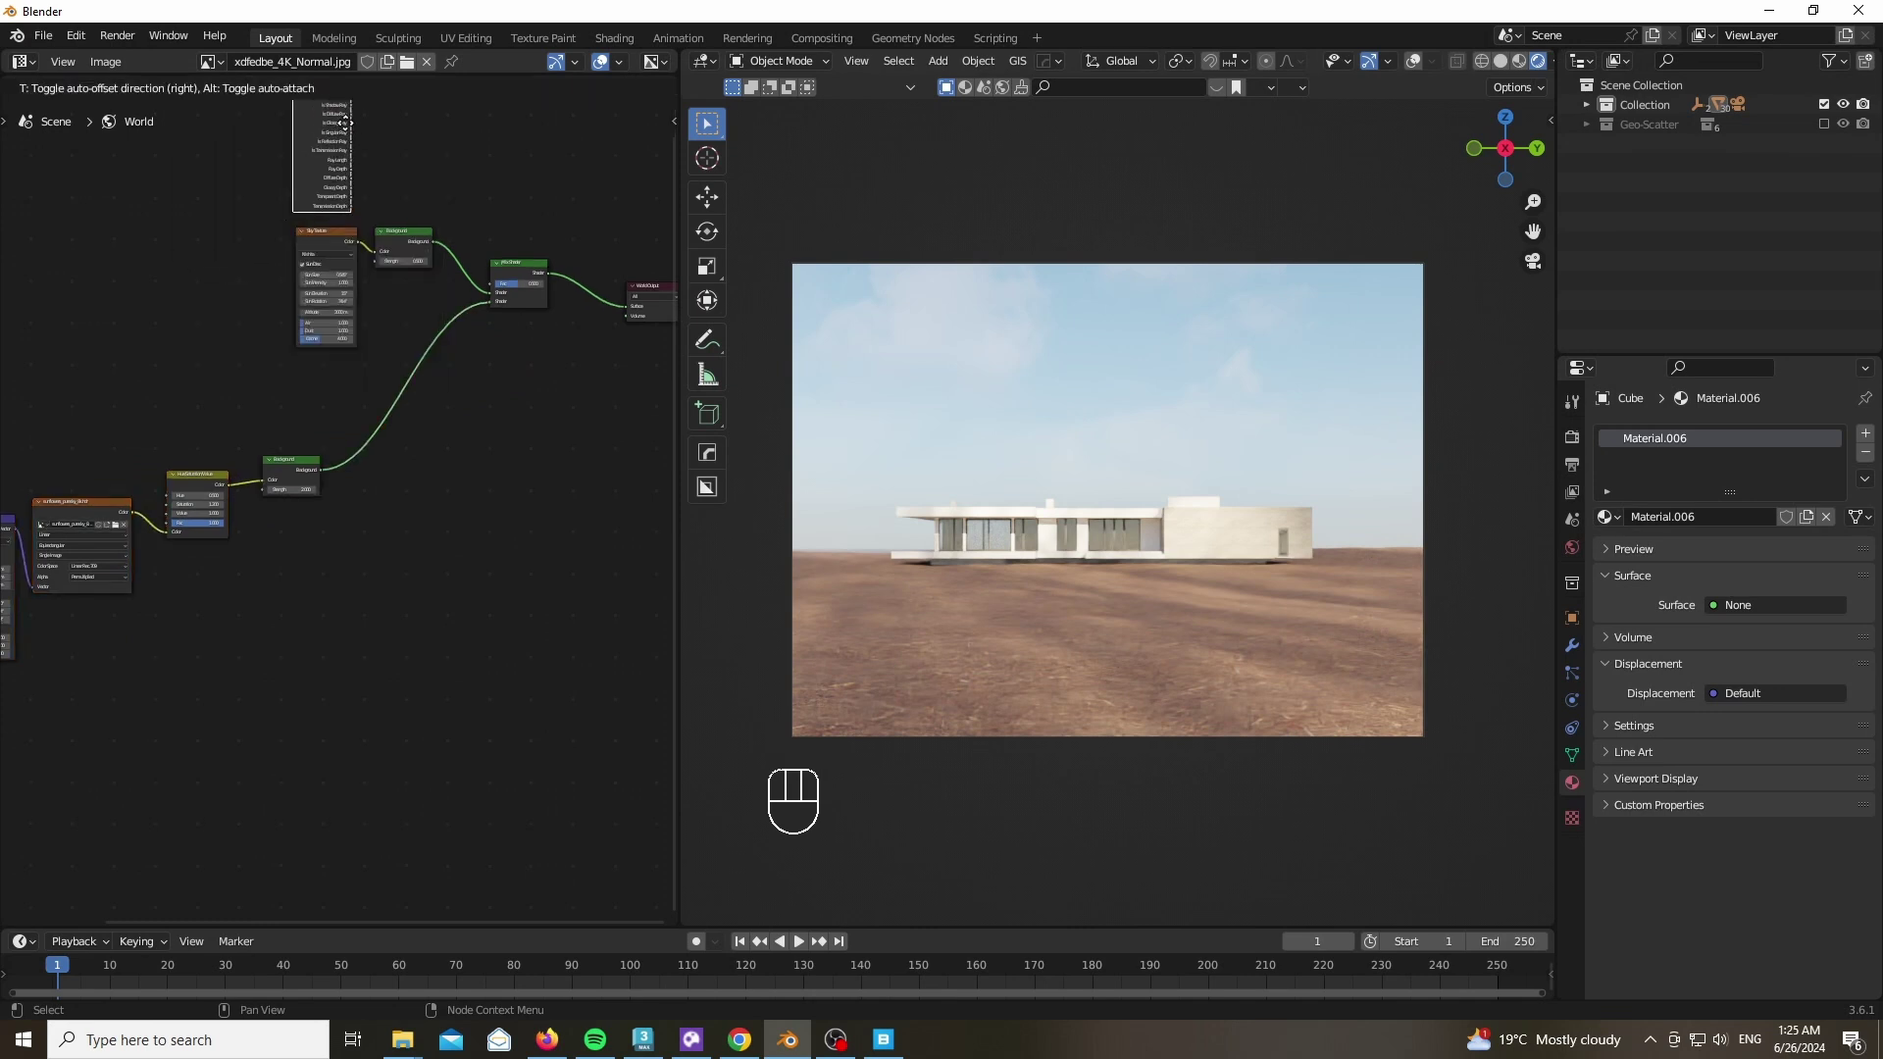
click(430, 156)
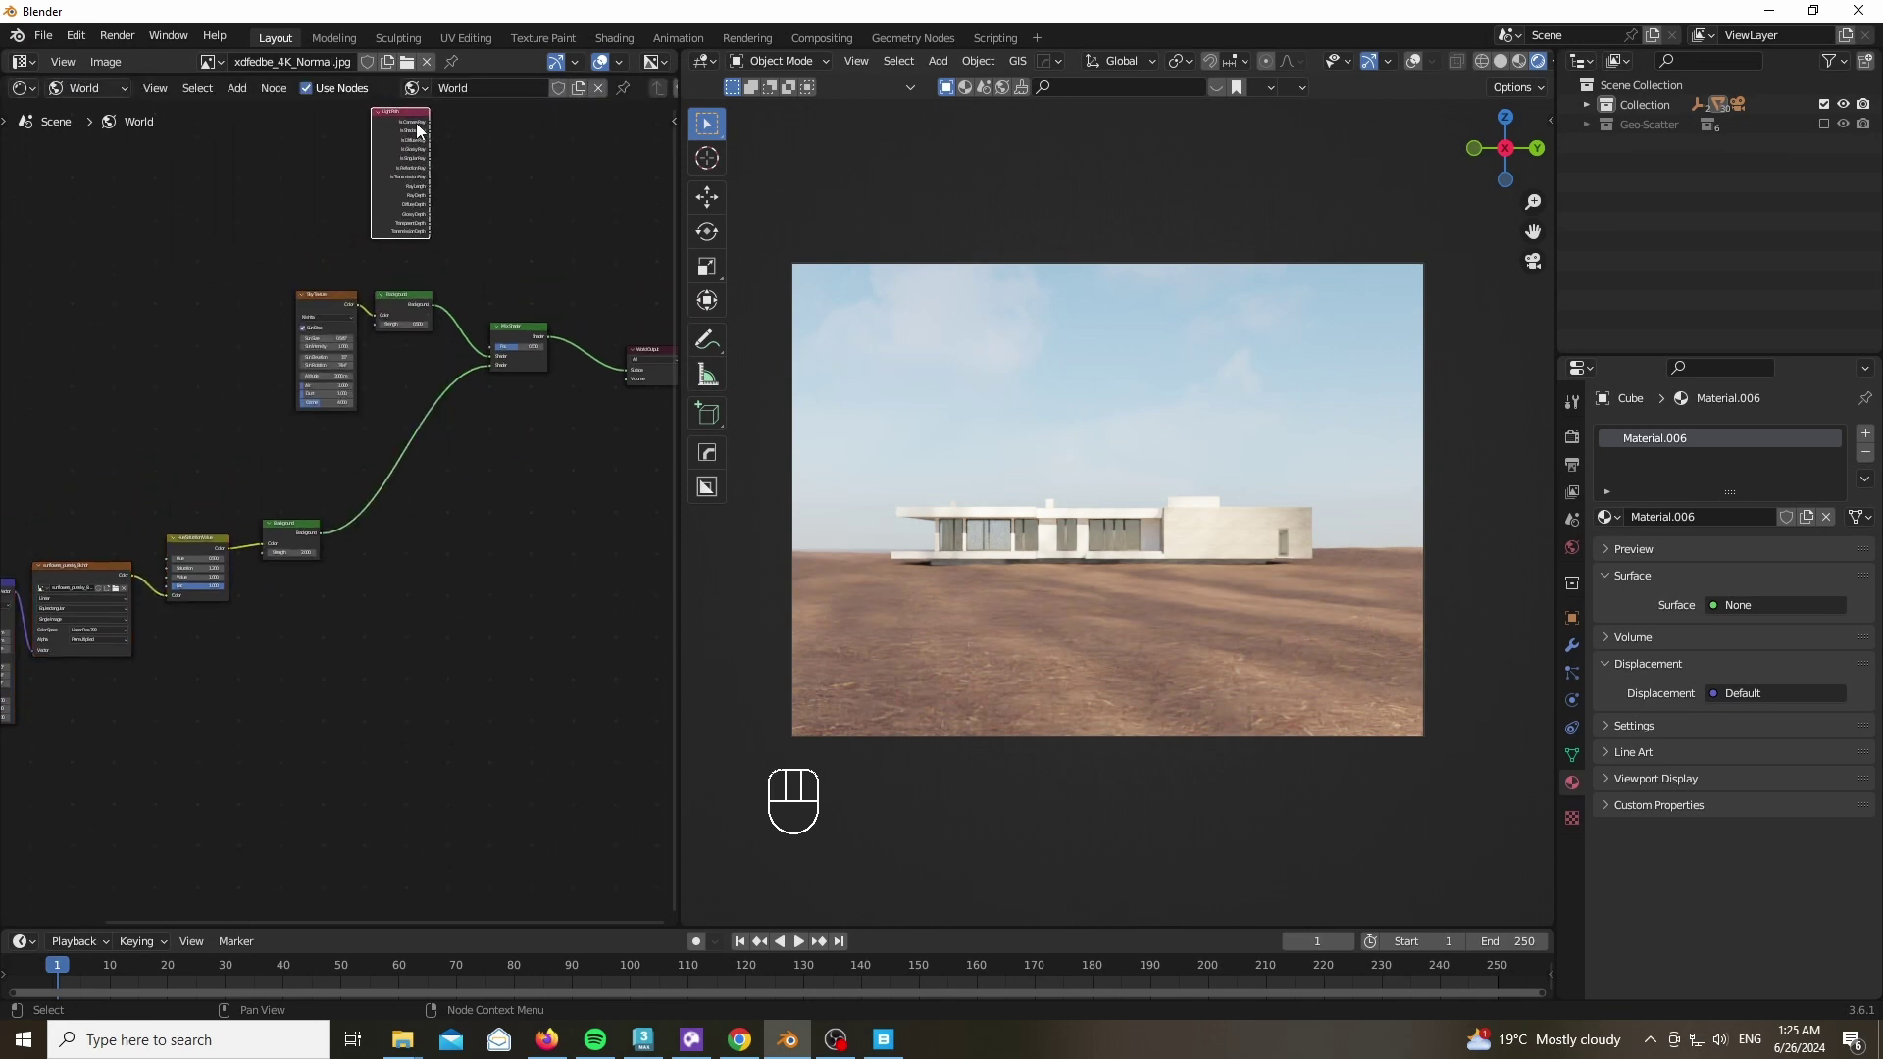
drag(442, 137, 512, 396)
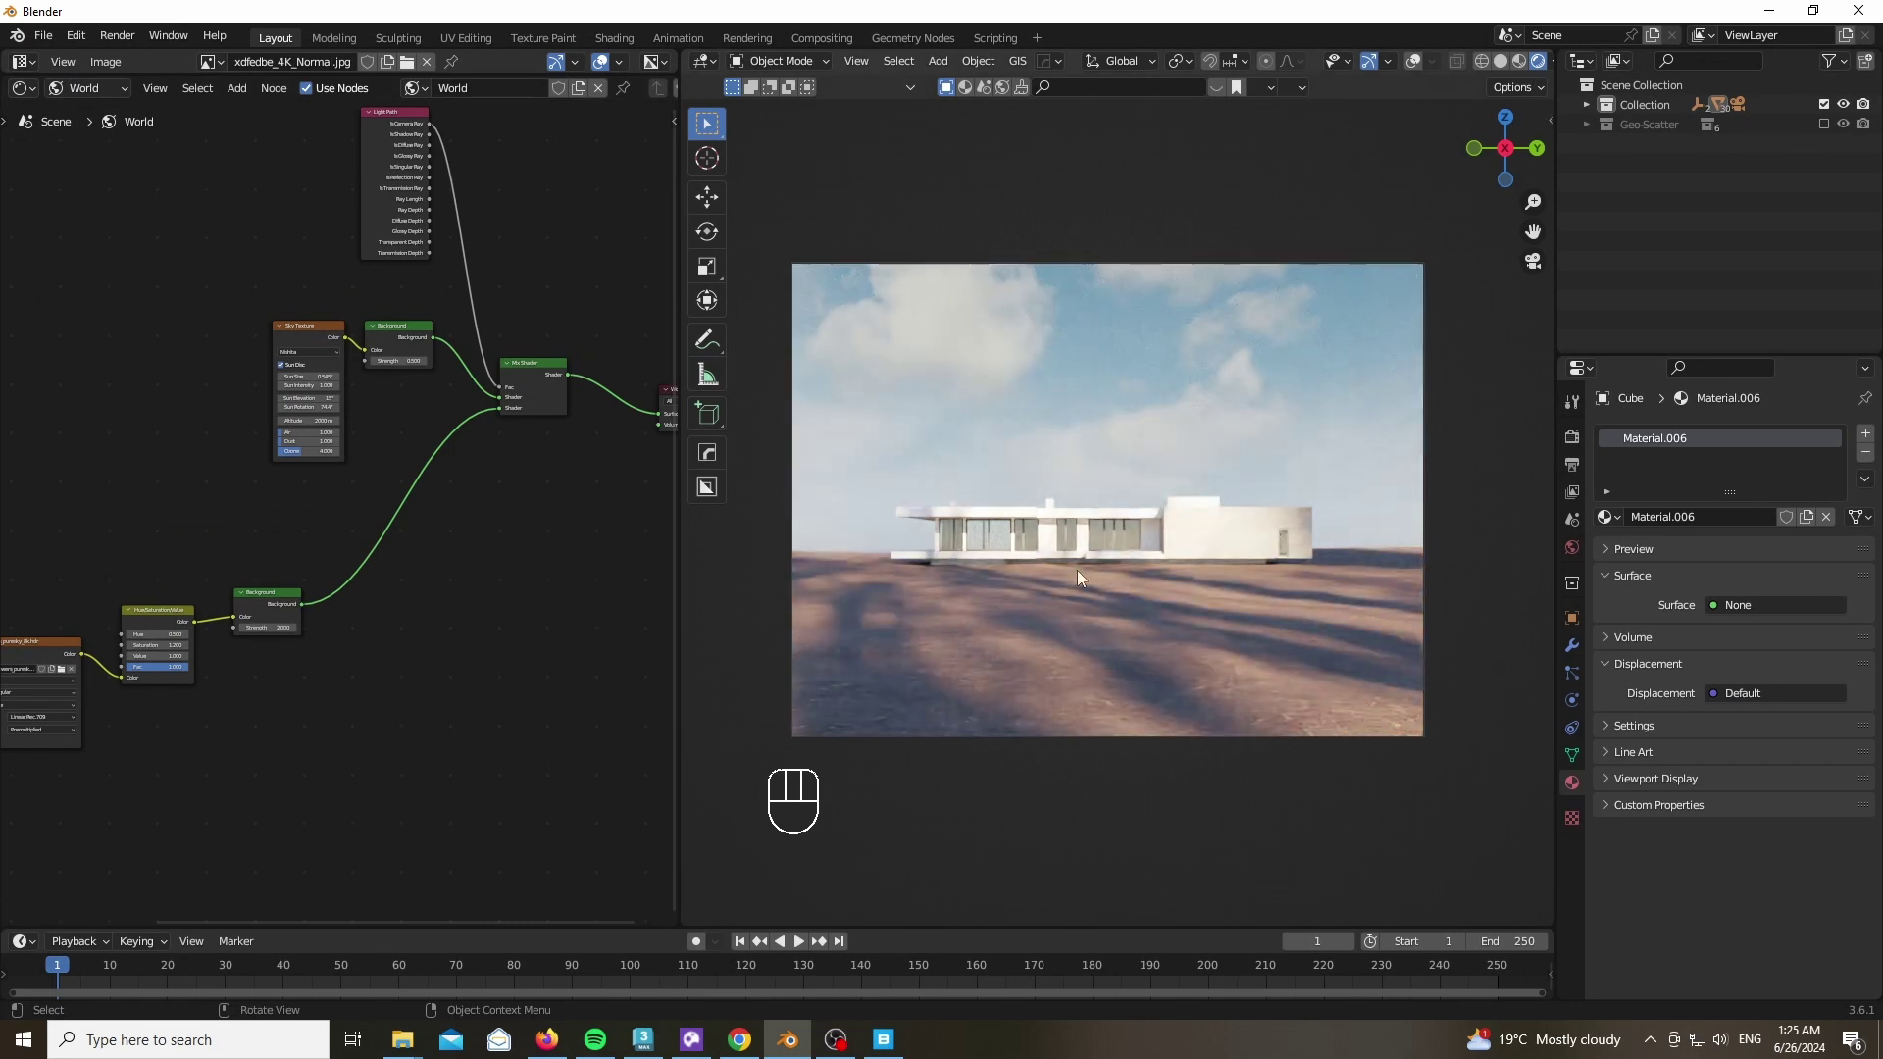
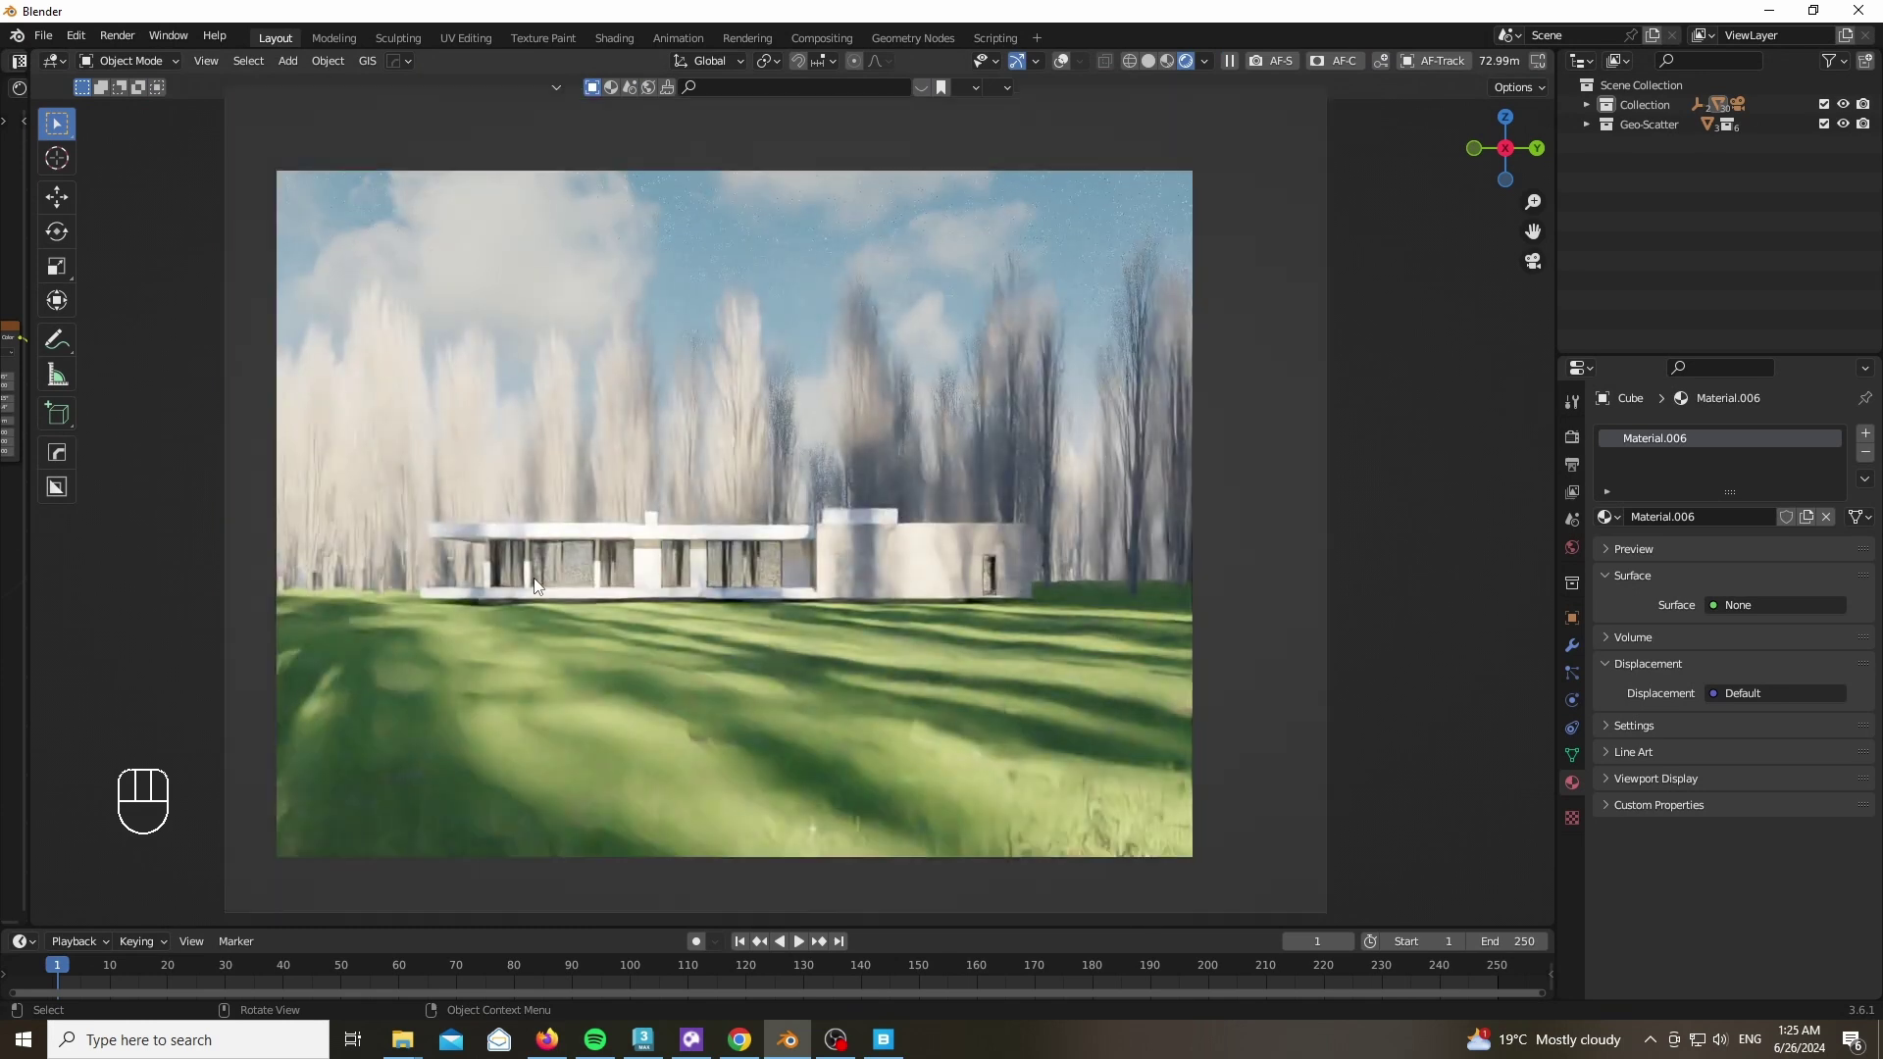
Set Color Management to the AgX Punchy look with exposure 0.5, then review render commands
click(1580, 444)
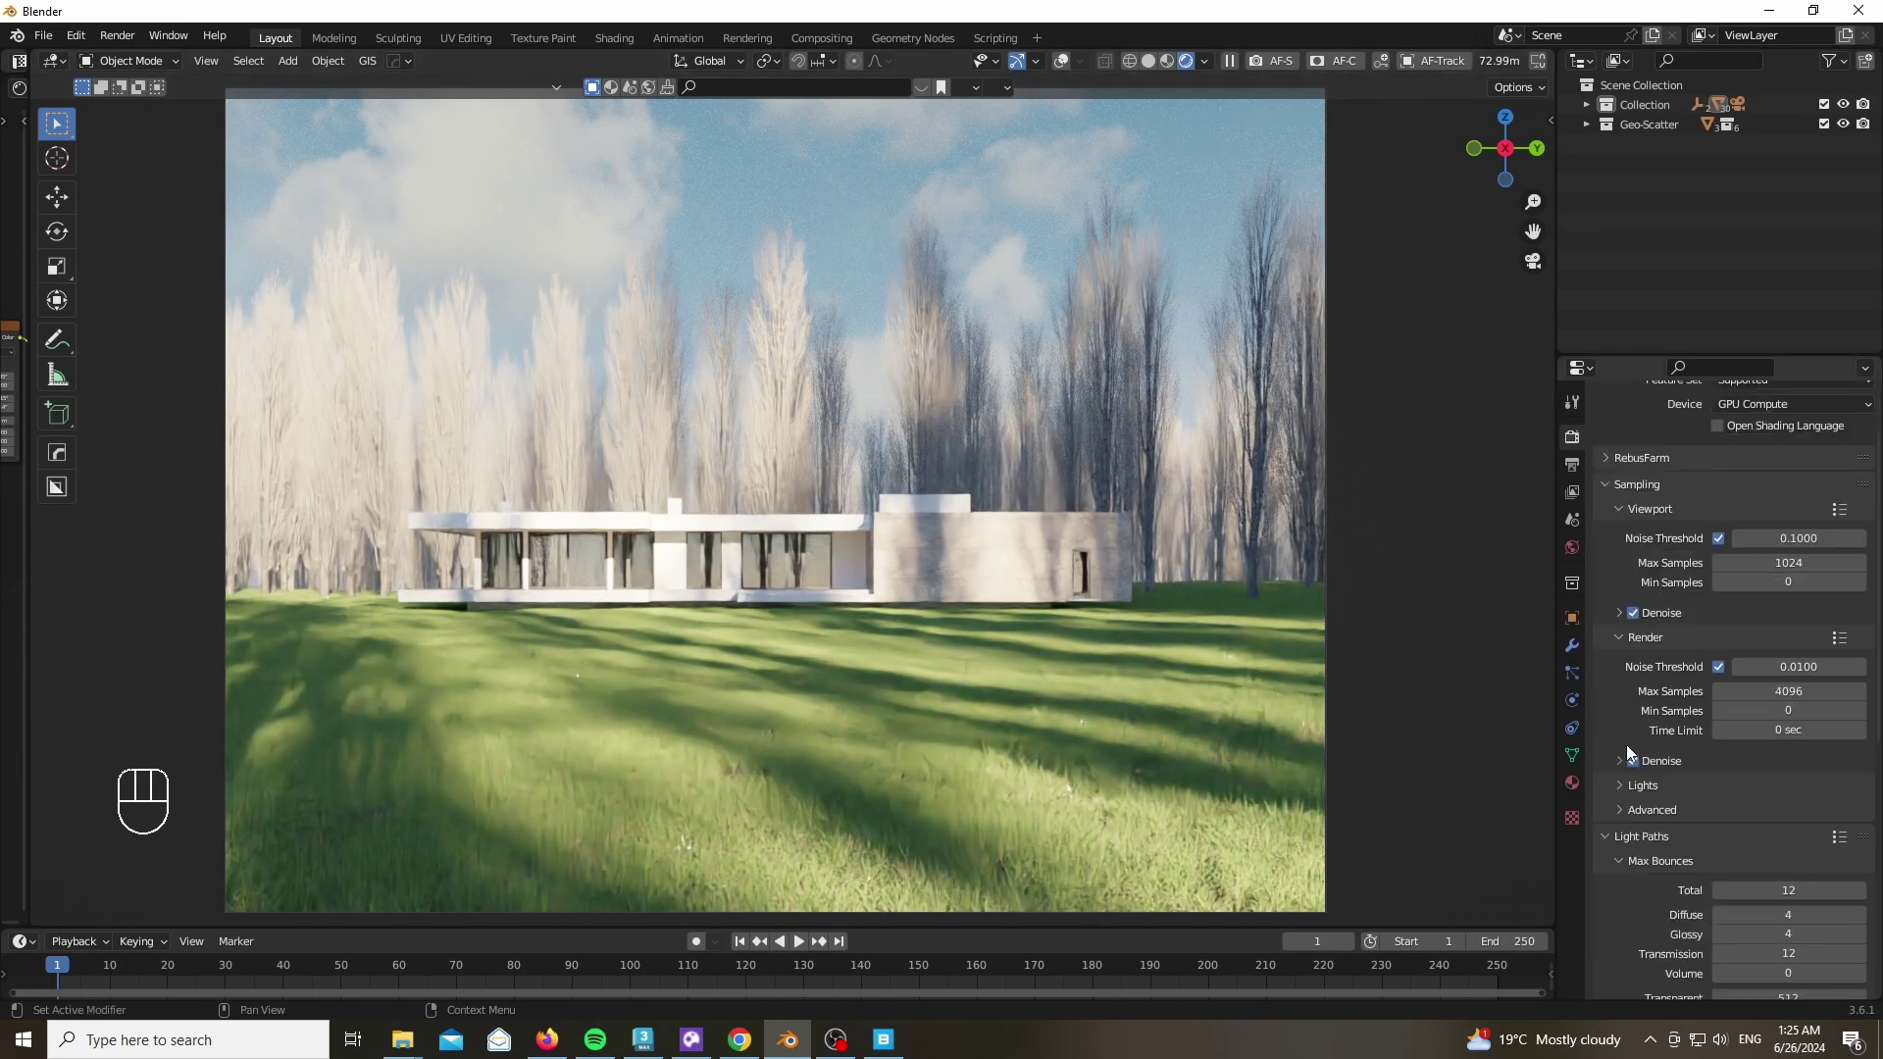
click(1610, 989)
drag(1765, 870, 1752, 815)
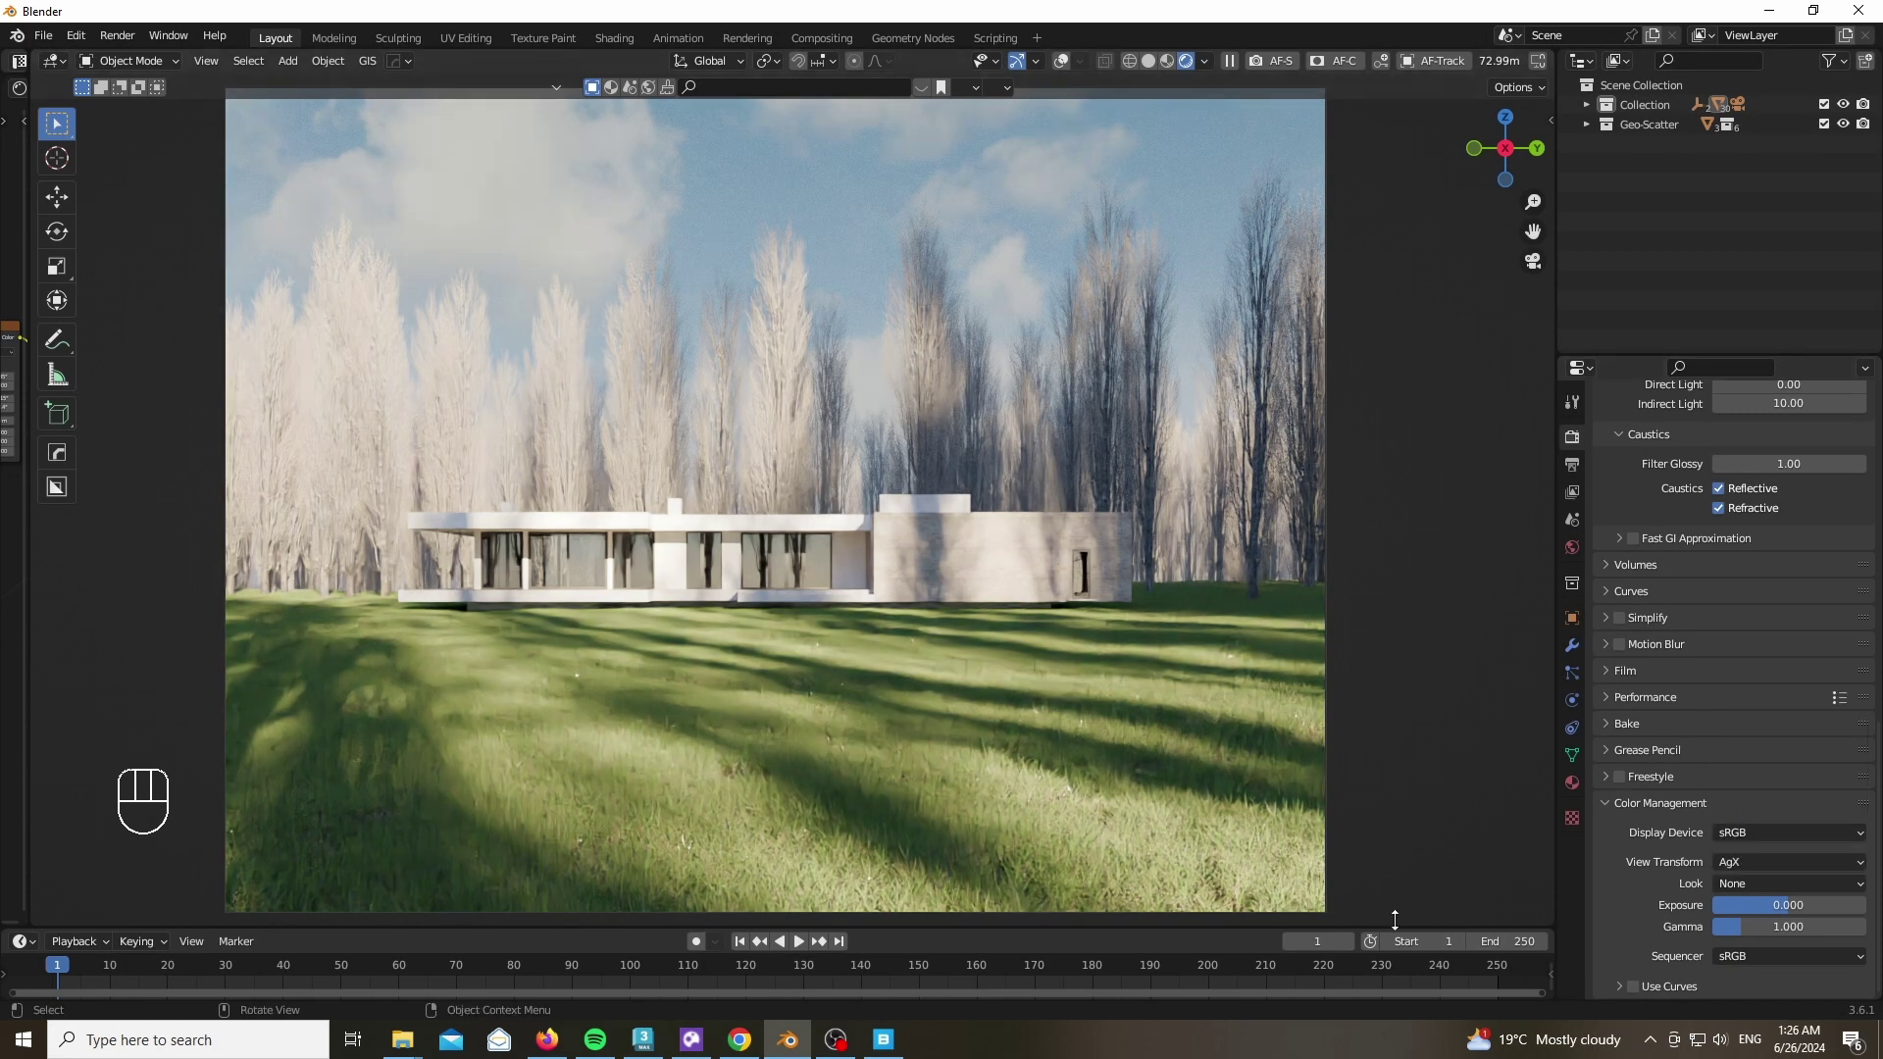
drag(1782, 893, 1751, 892)
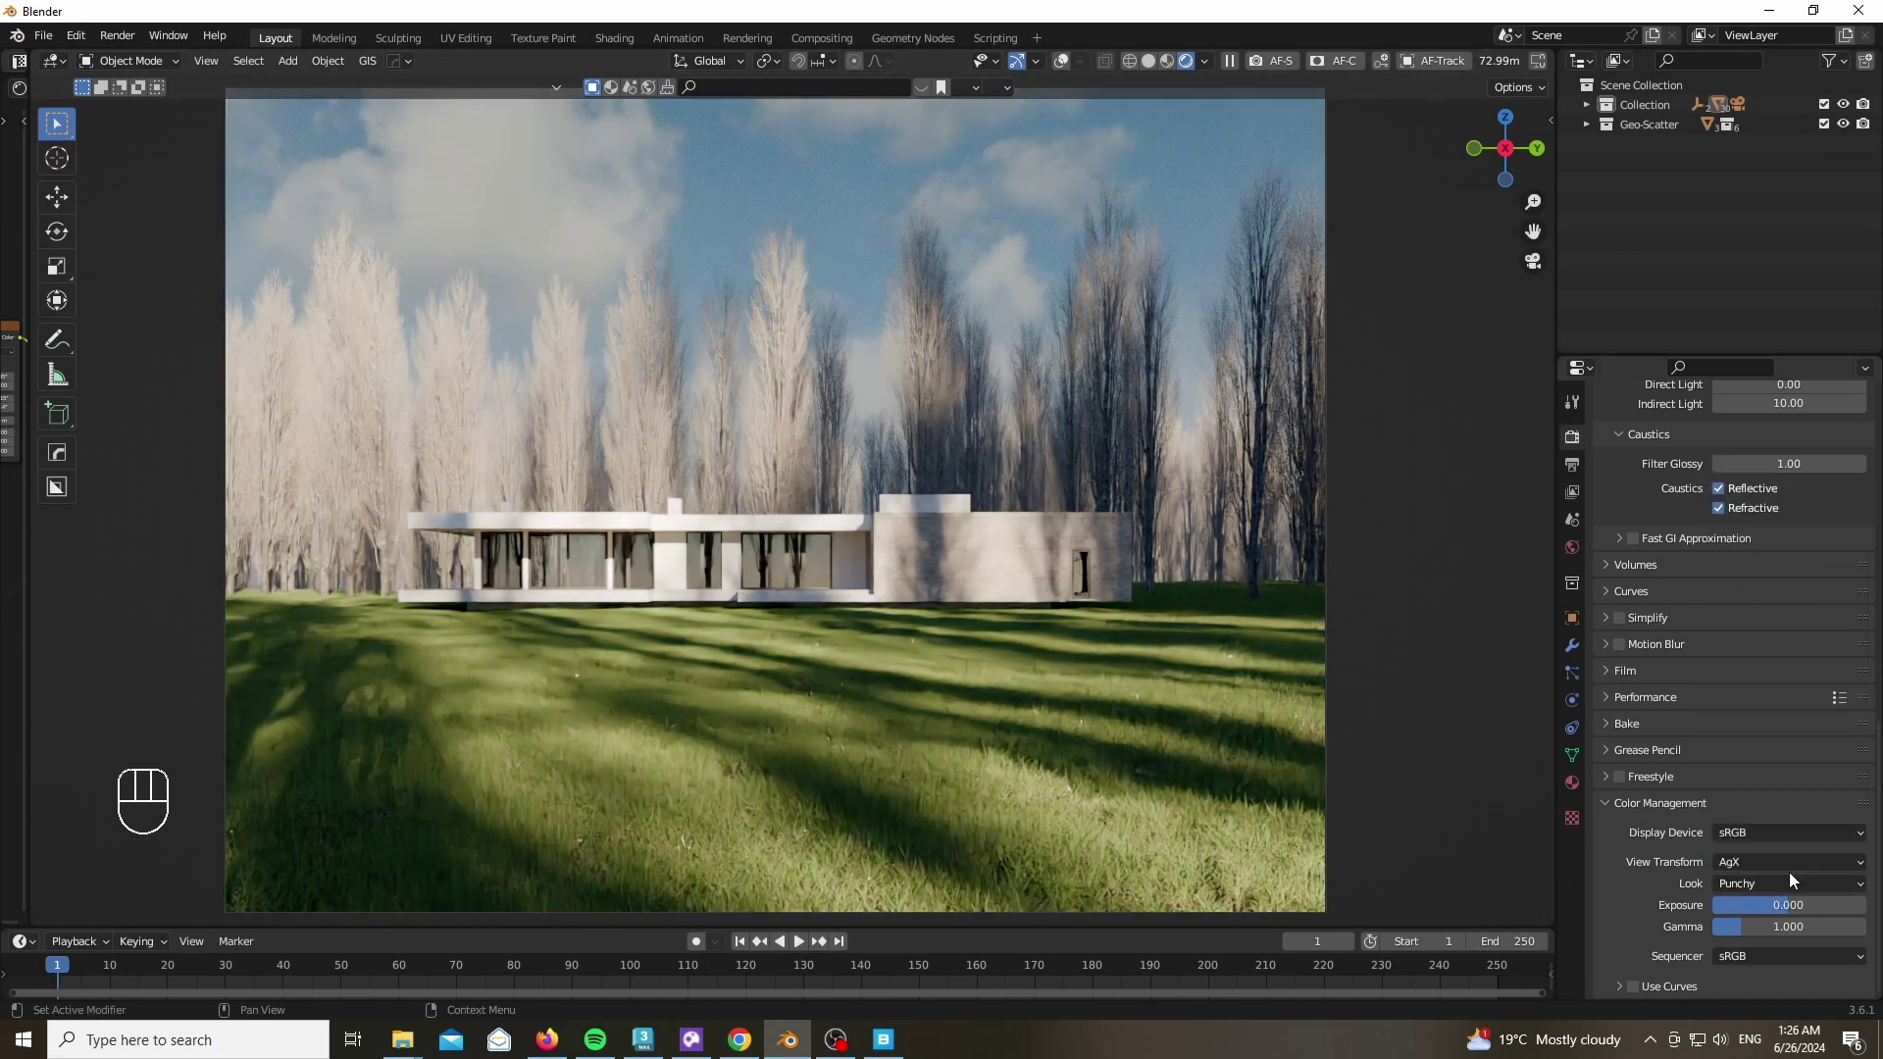
drag(1804, 909, 1700, 912)
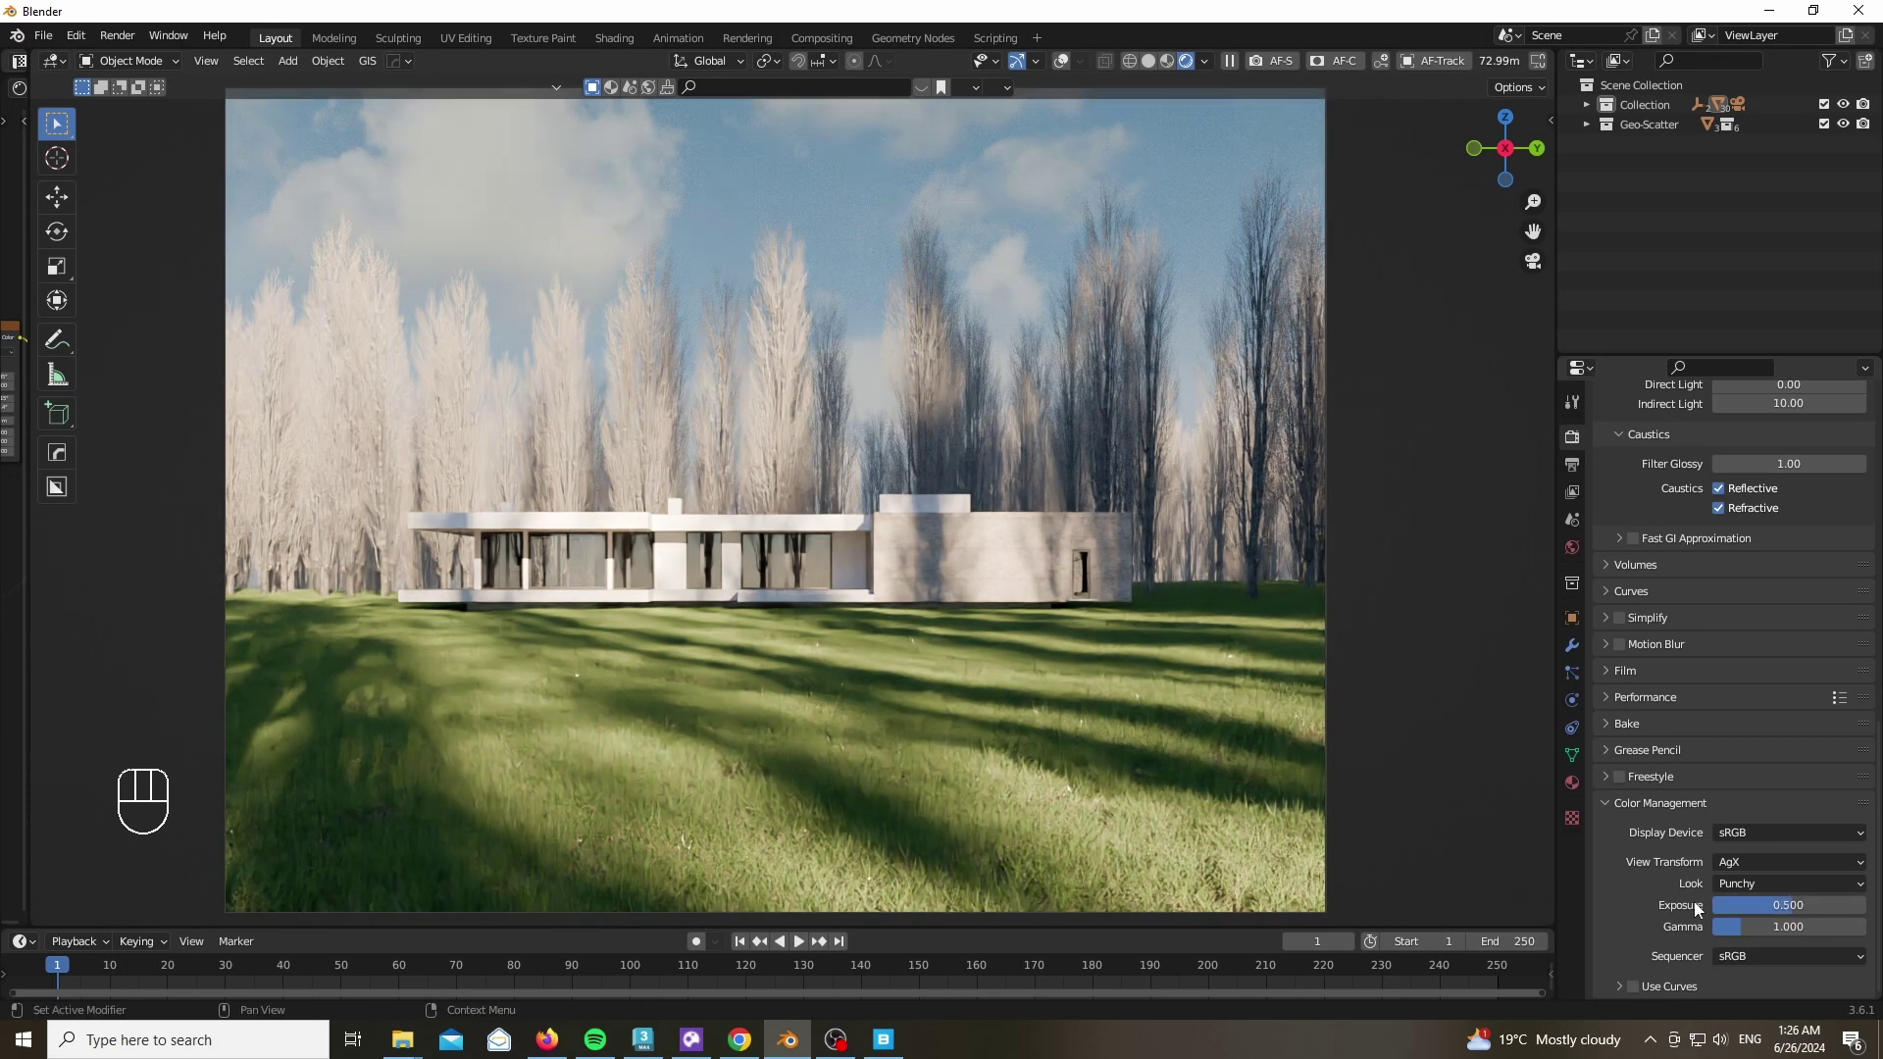
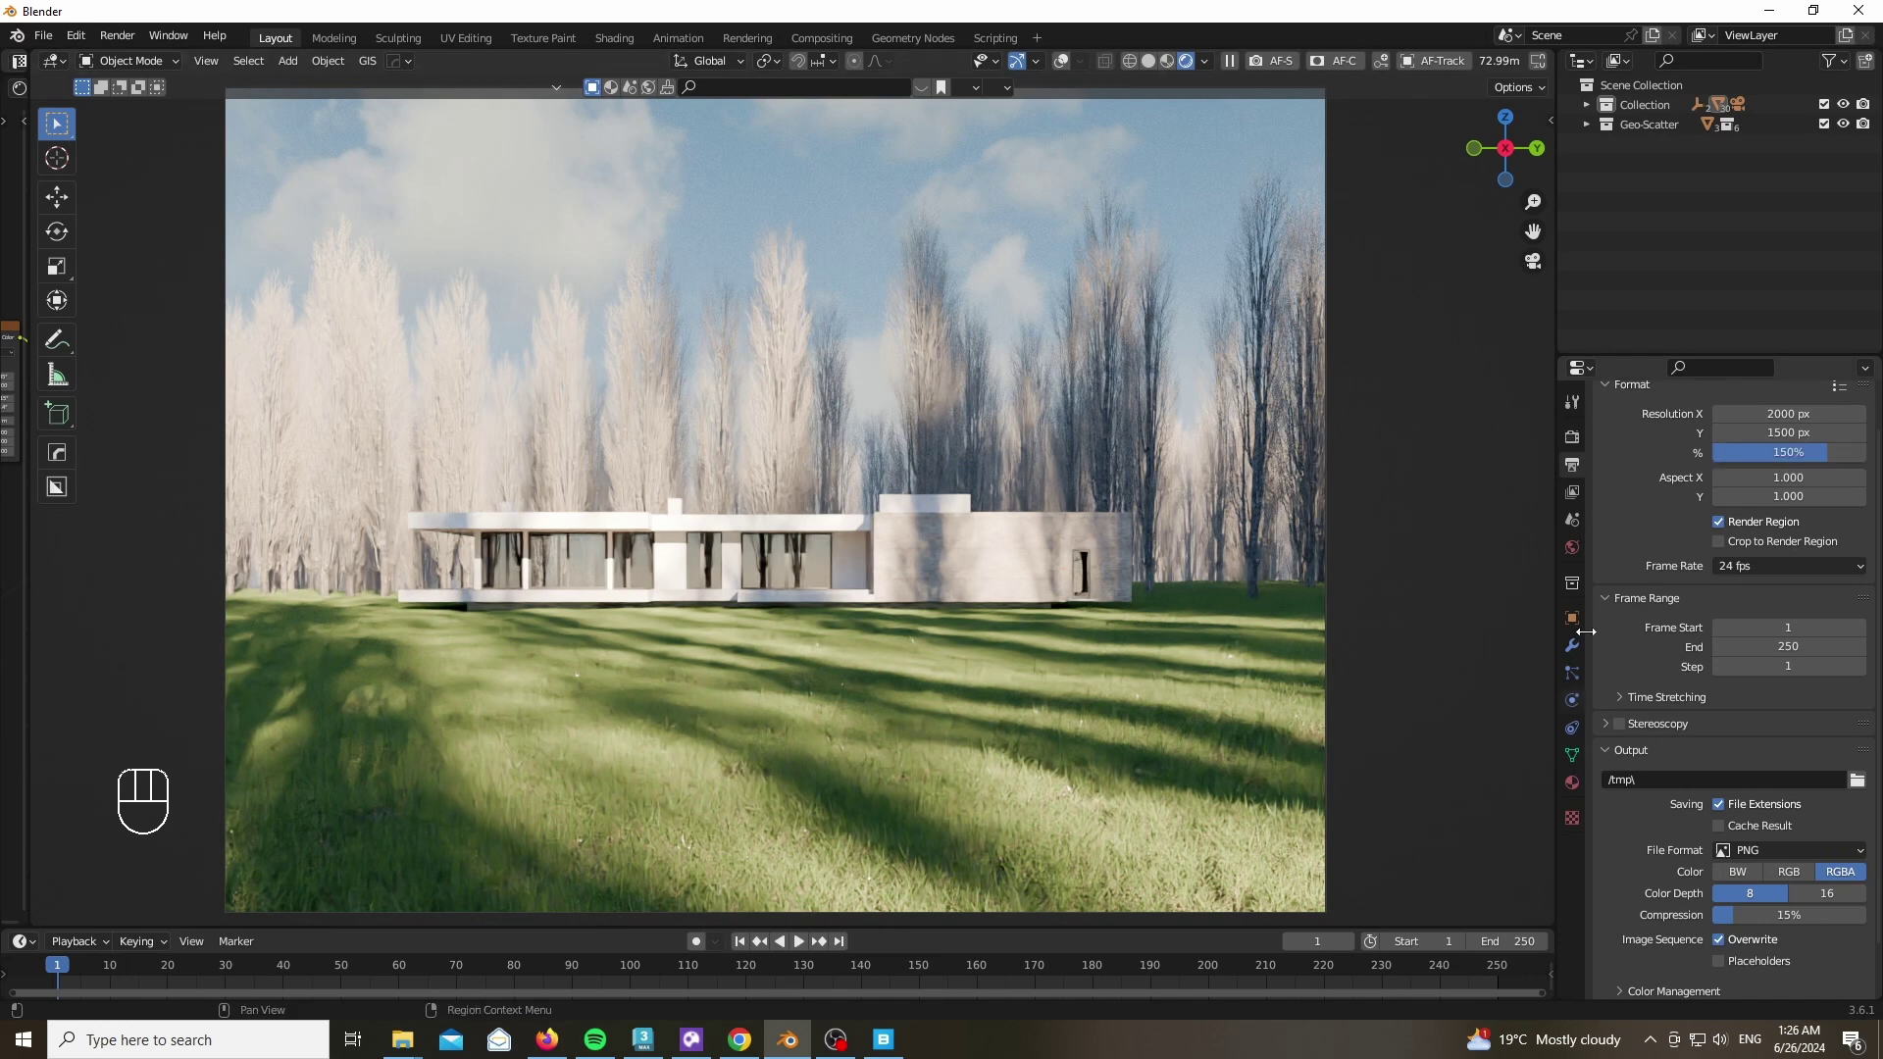
click(127, 47)
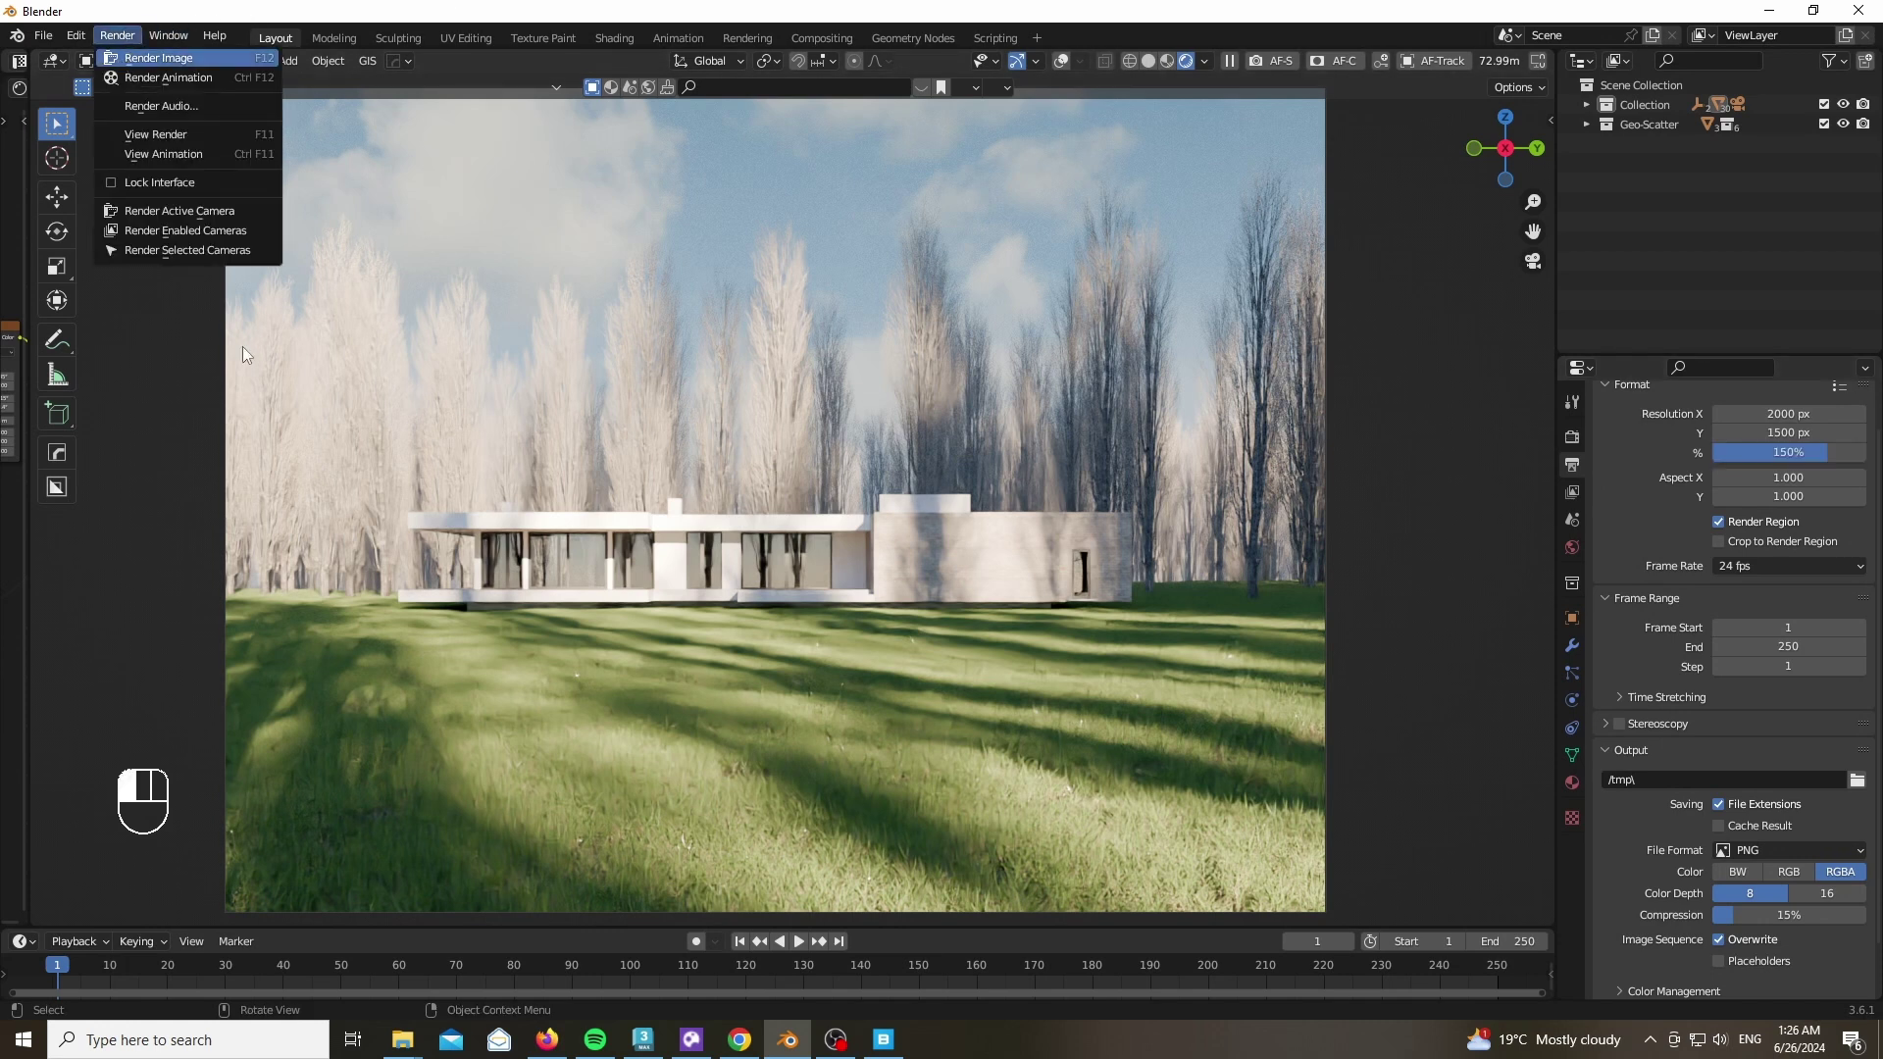